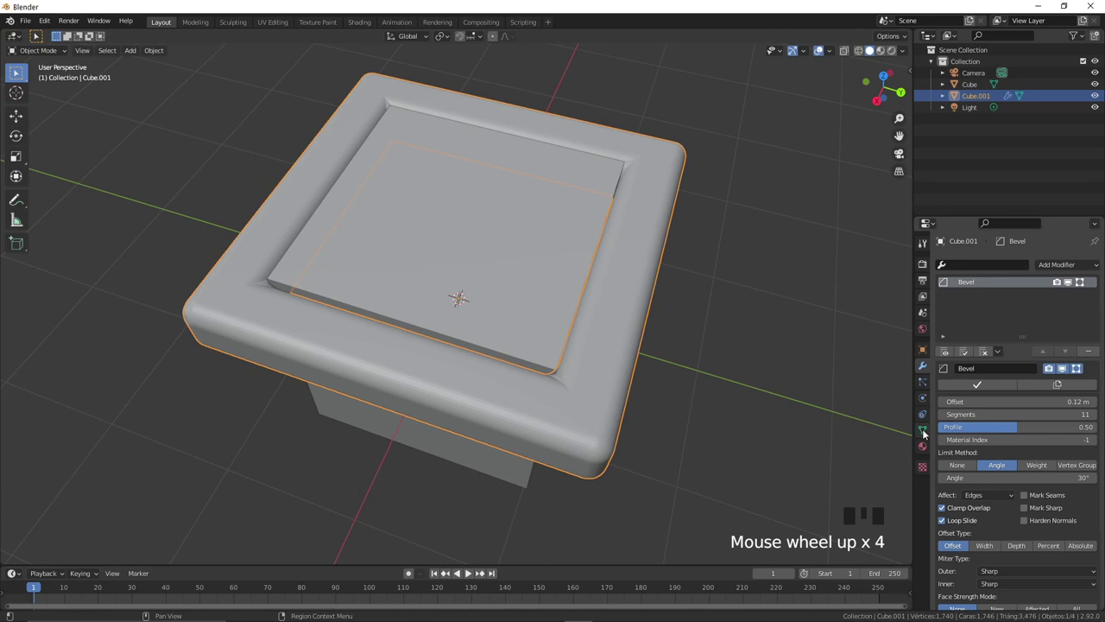
Step: Frame the rounded rim piece through the camera and select Cube.001 for reshaping
scroll("down", 3)
left_click_drag(1011, 527, 599, 321)
key("KP_0")
left_click(674, 289)
left_click(546, 256)
left_click(530, 344)
left_click(1081, 260)
left_click_drag(857, 307, 593, 249)
left_click(583, 256)
Step: Scale Cube.001 down on Z and XY and lower it onto the top of the shop
key("Tab")
key("a")
key("s")
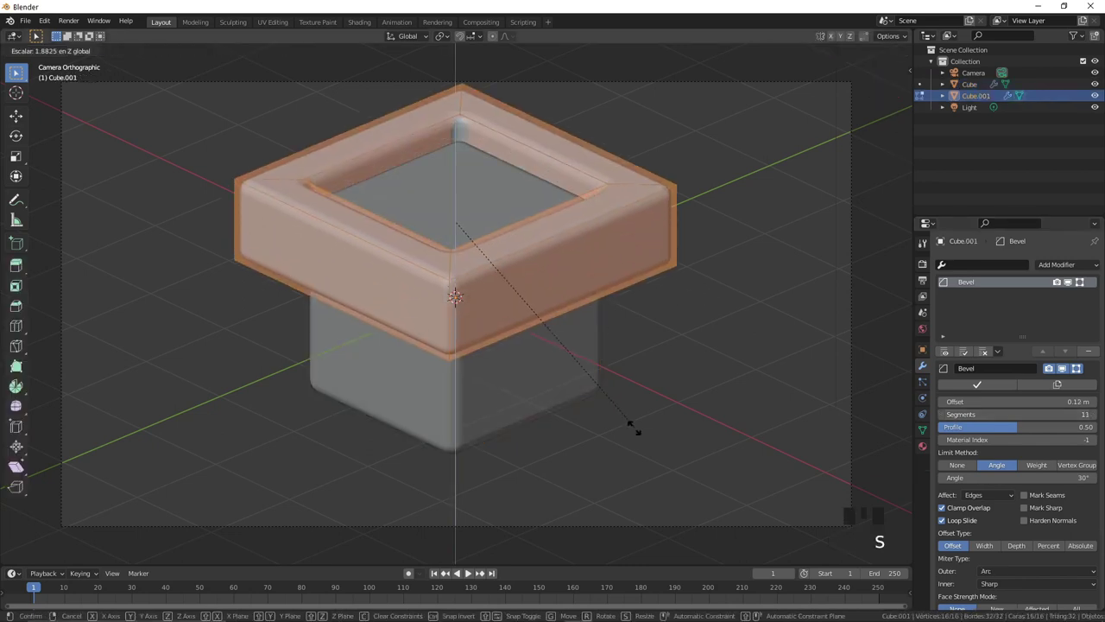
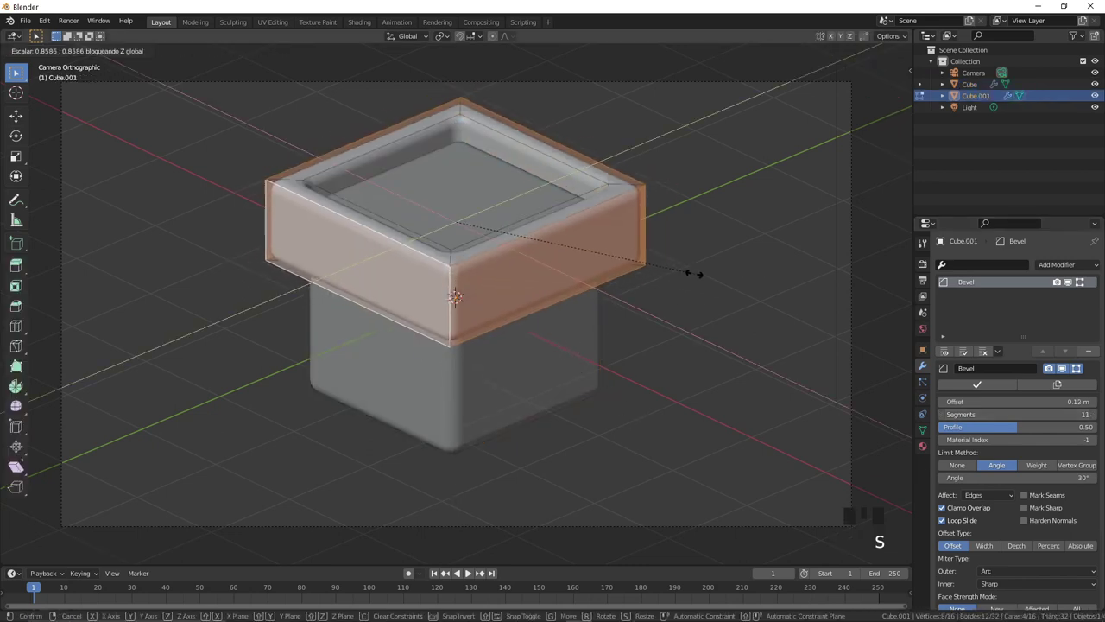
key("Tab")
key("g")
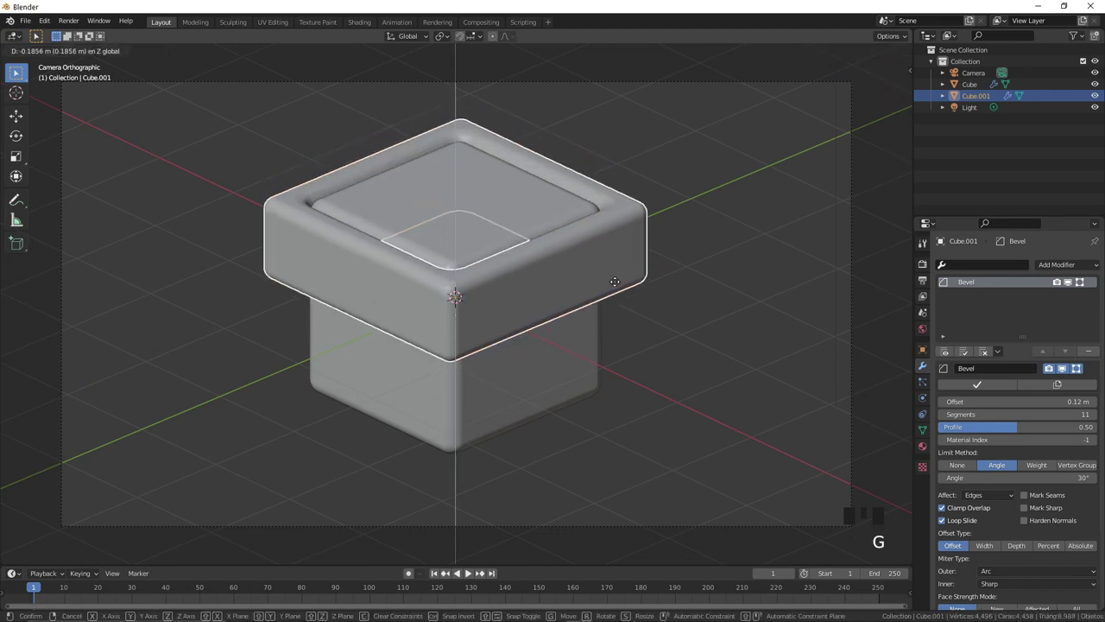
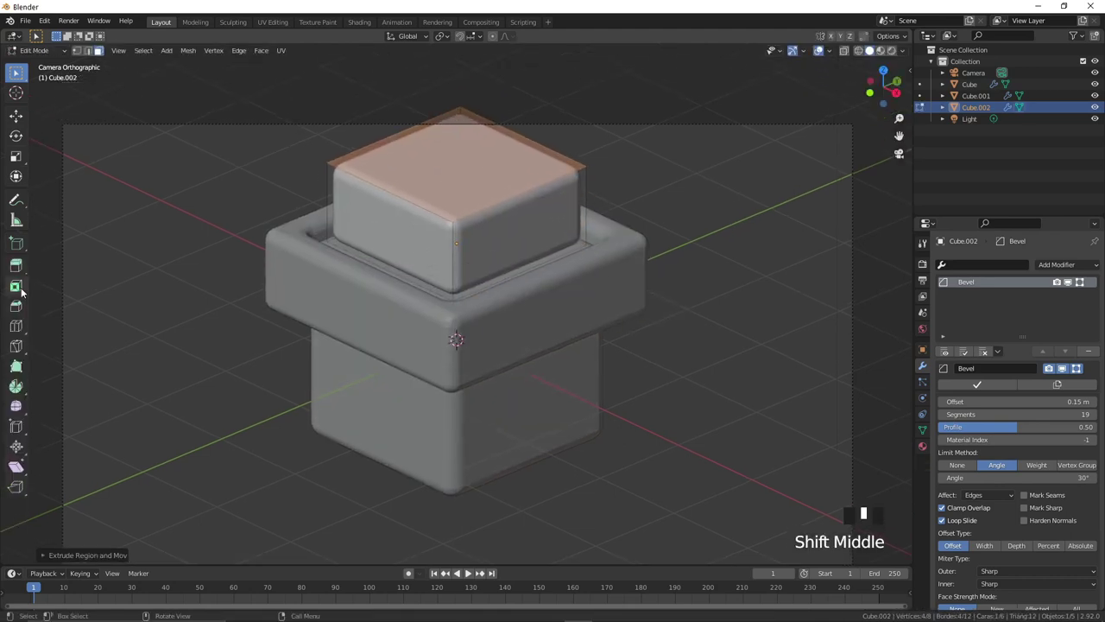
Step: Extrude the slab's top face up, inset it and extrude down to form a recessed top panel
left_click(23, 291)
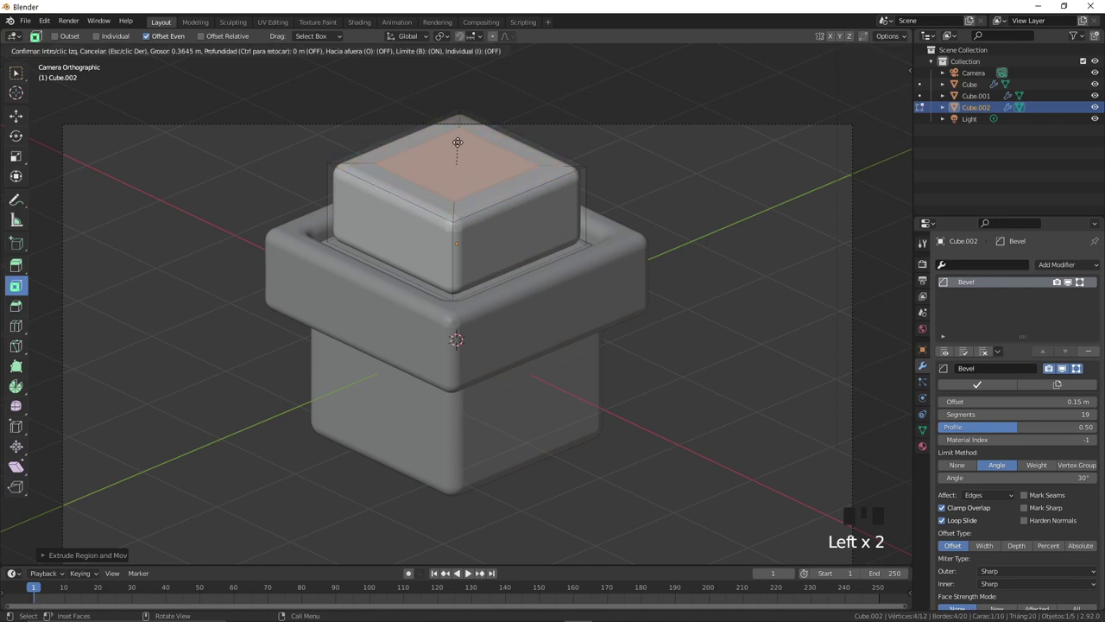
key("e")
key("Tab")
key("Tab")
key("a")
key("s")
key("Tab")
key("f")
key("g")
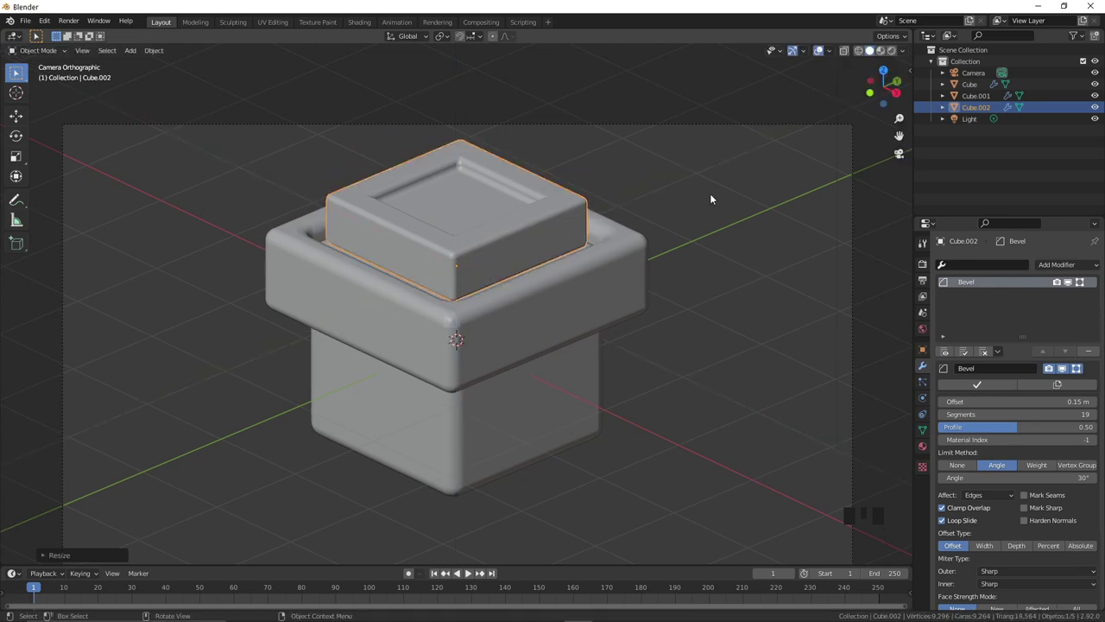
Step: Widen the raised block and the Cube.001 rim around it by scaling along X
left_click(460, 235)
key("Tab")
key("a")
key("s")
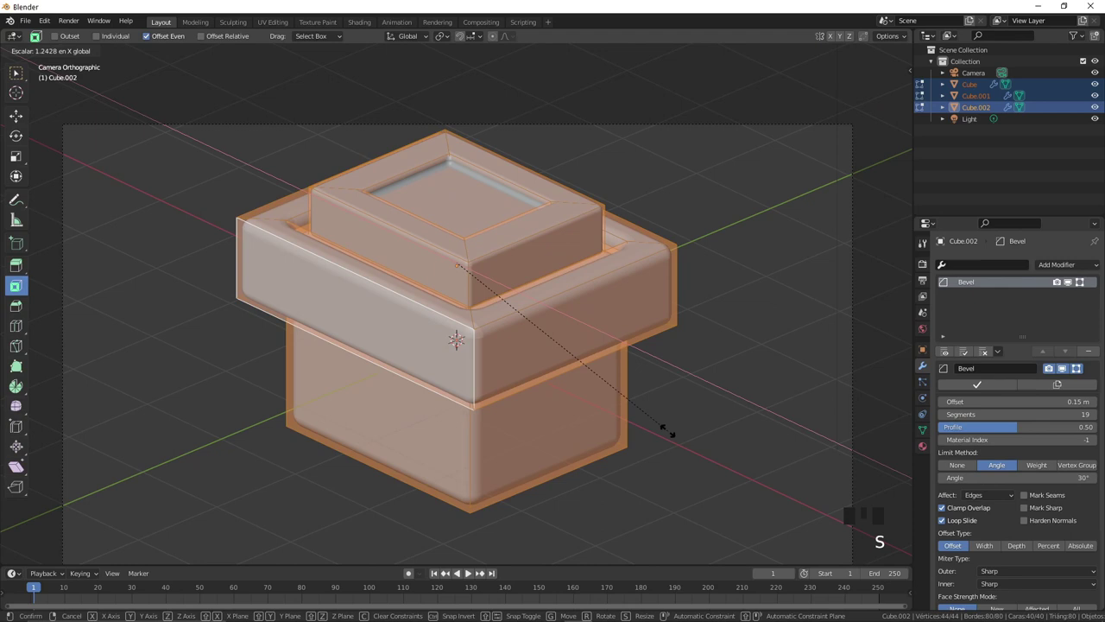
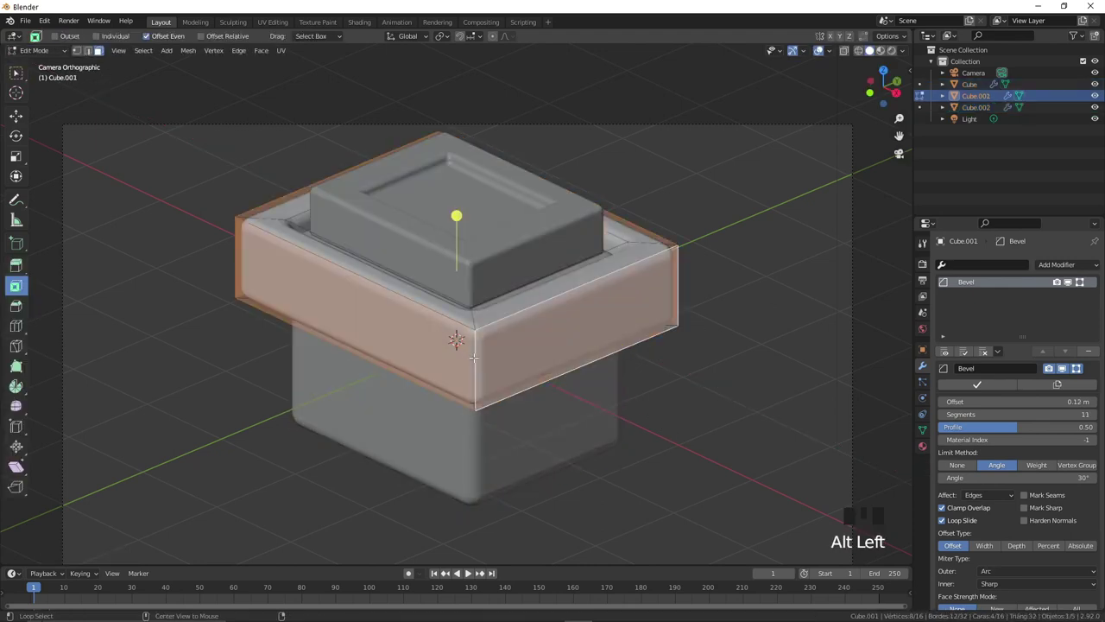
key("s")
key("s")
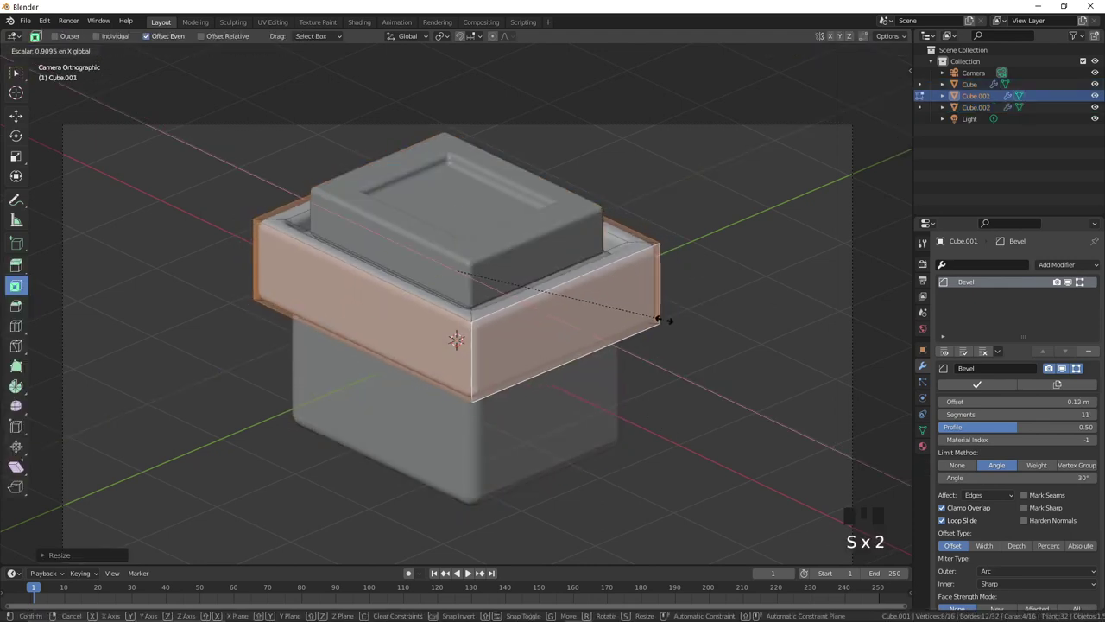
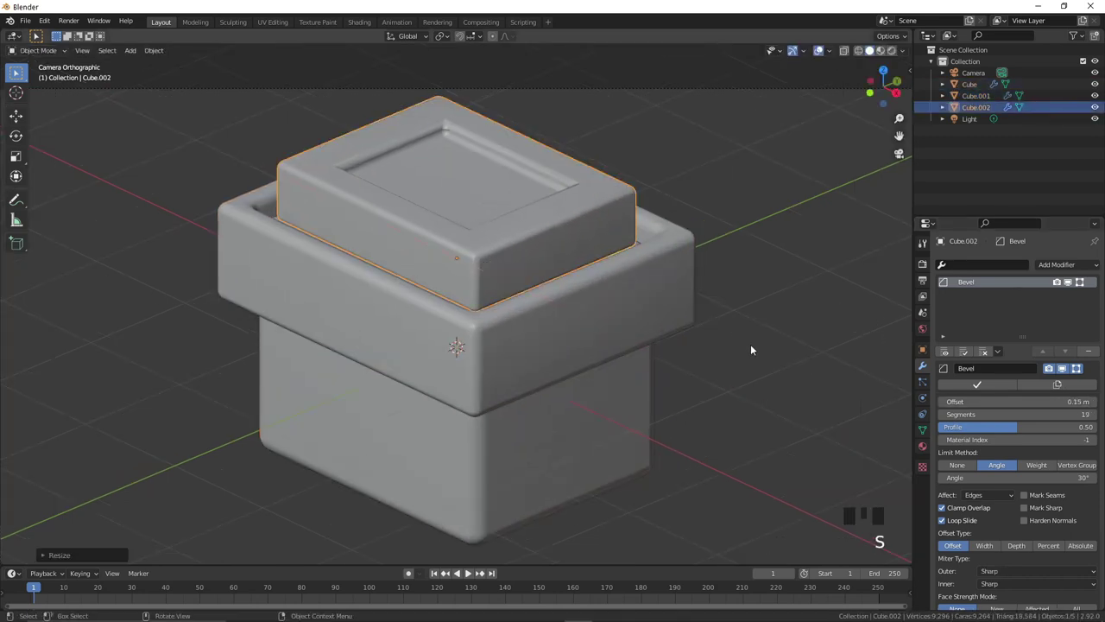
Step: Inspect the top block from orbit and select its faces in Edit Mode
left_click(578, 221)
left_click(600, 203)
left_click_drag(1012, 581, 972, 570)
left_click_drag(993, 569, 464, 166)
left_click(481, 153)
key("Tab")
scroll("down", 3)
left_click(683, 312)
left_click_drag(474, 324, 474, 324)
scroll("up", 3)
key("Tab")
key("3")
Step: Adjust the position and size of the roof pieces with G and S
double_click(467, 306)
key("g")
key("Tab")
key("g")
left_click_drag(562, 246, 568, 246)
key("s")
left_click(718, 310)
left_click_drag(528, 299, 514, 277)
scroll("up", 3)
right_click(456, 187)
Step: Add a plane on the recessed panel, shrink it and extrude it into a small block
key("shift+a")
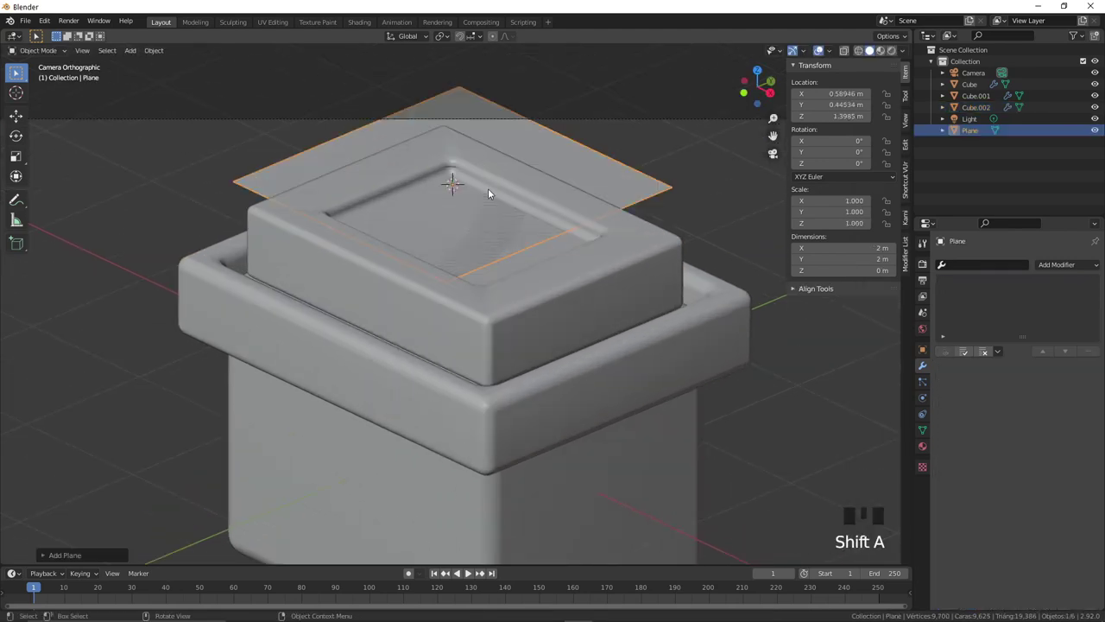
key("s")
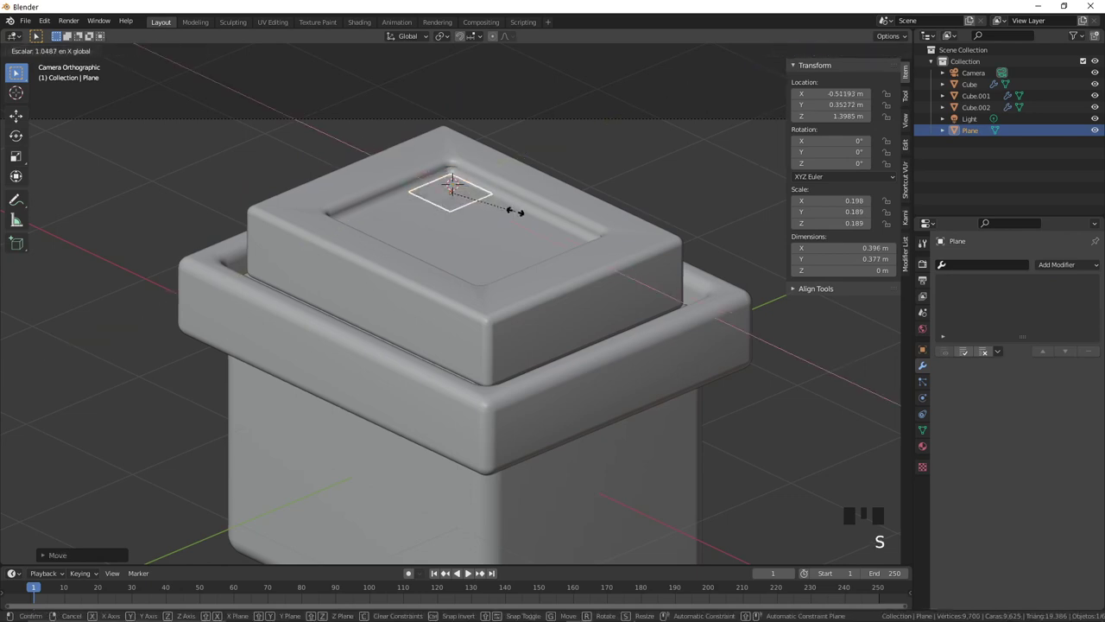
key("Tab")
key("e")
key("Tab")
key("g")
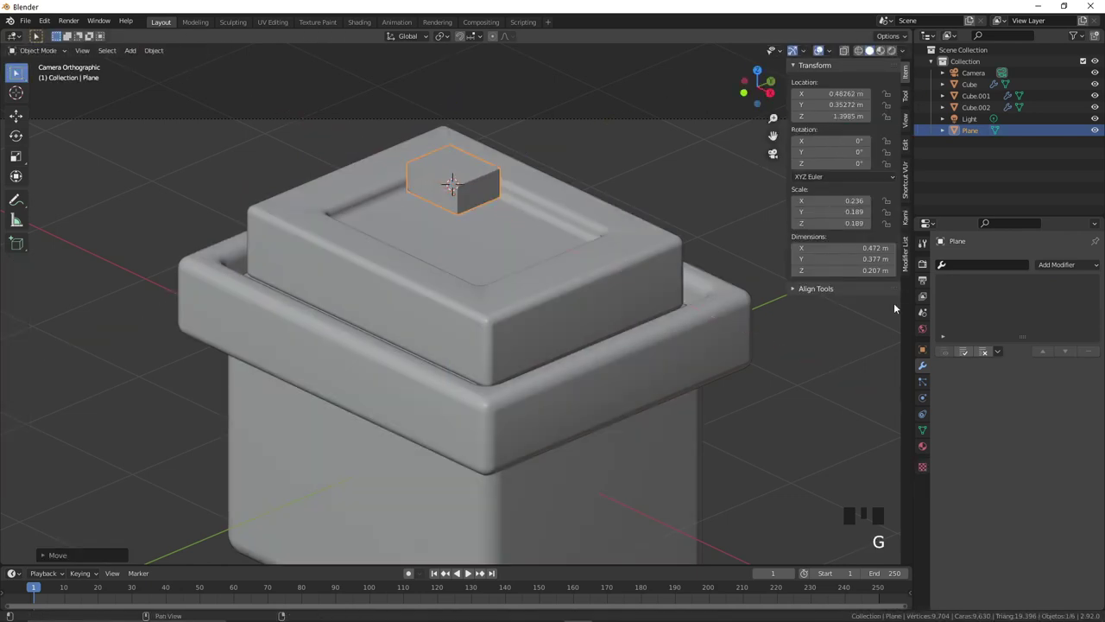
left_click_drag(878, 307, 494, 176)
scroll("up", 3)
key("Tab")
key("ctrl+r")
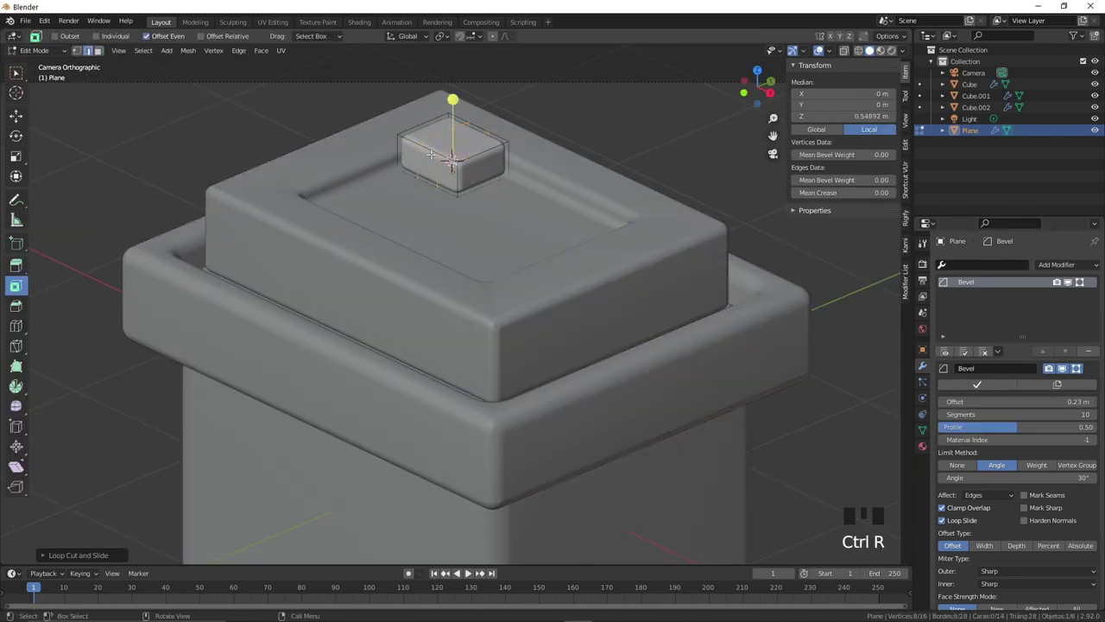
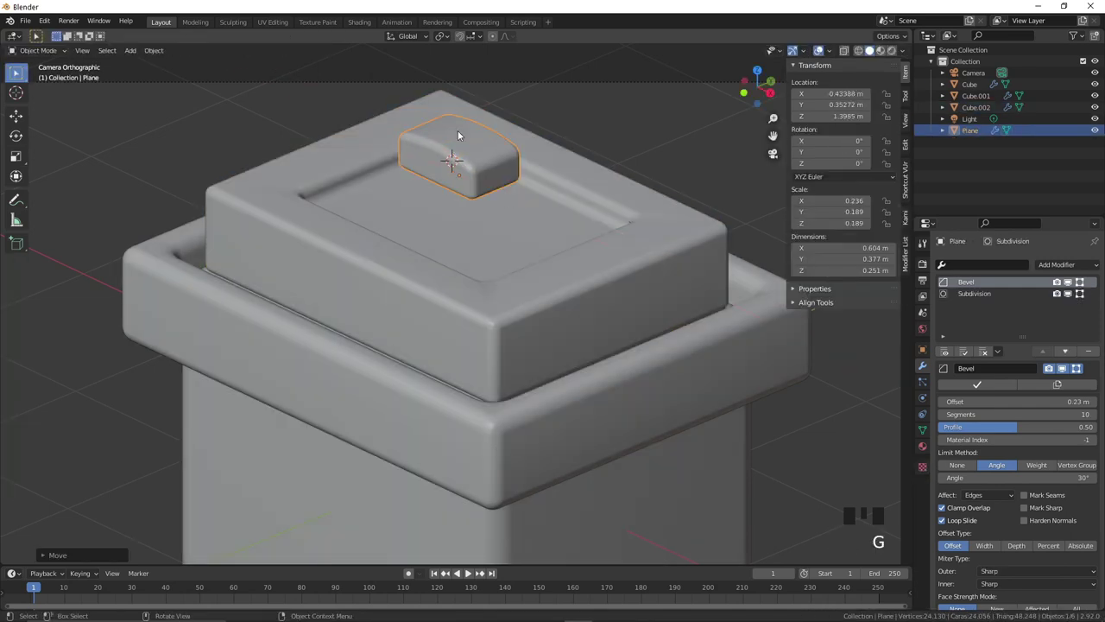
Step: Scale the plane along one axis and move it onto the top of the toaster block
left_click(451, 161)
left_click(464, 155)
key("Tab")
key("a")
key("s")
key("Tab")
key("g")
left_click_drag(510, 189, 513, 225)
scroll("up", 3)
Step: Duplicate the plane with Shift+D to make a second bread-slot shape
double_click(497, 132)
key("Tab")
key("3")
double_click(429, 98)
left_click(488, 127)
key("shift+d")
key("p")
key("Tab")
left_click(509, 139)
left_click(447, 99)
left_click_drag(452, 104, 465, 111)
Step: Extrude the two slot shapes and lift them to sit on the block's top
left_click(501, 136)
key("Tab")
key("a")
key("e")
key("Tab")
double_click(534, 125)
left_click(447, 89)
key("s")
key("g")
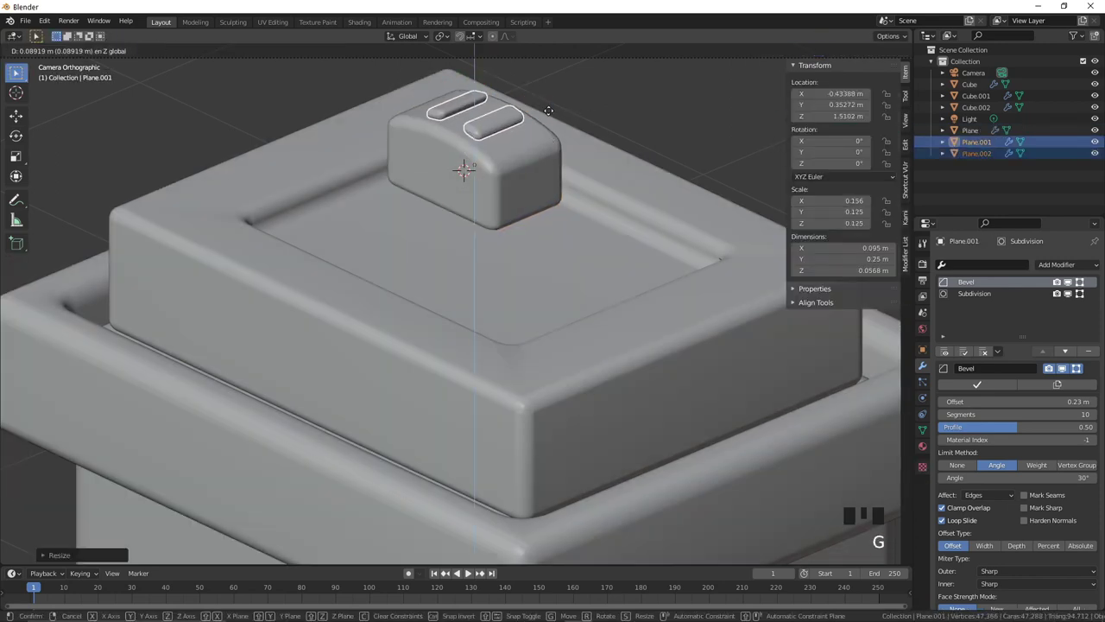
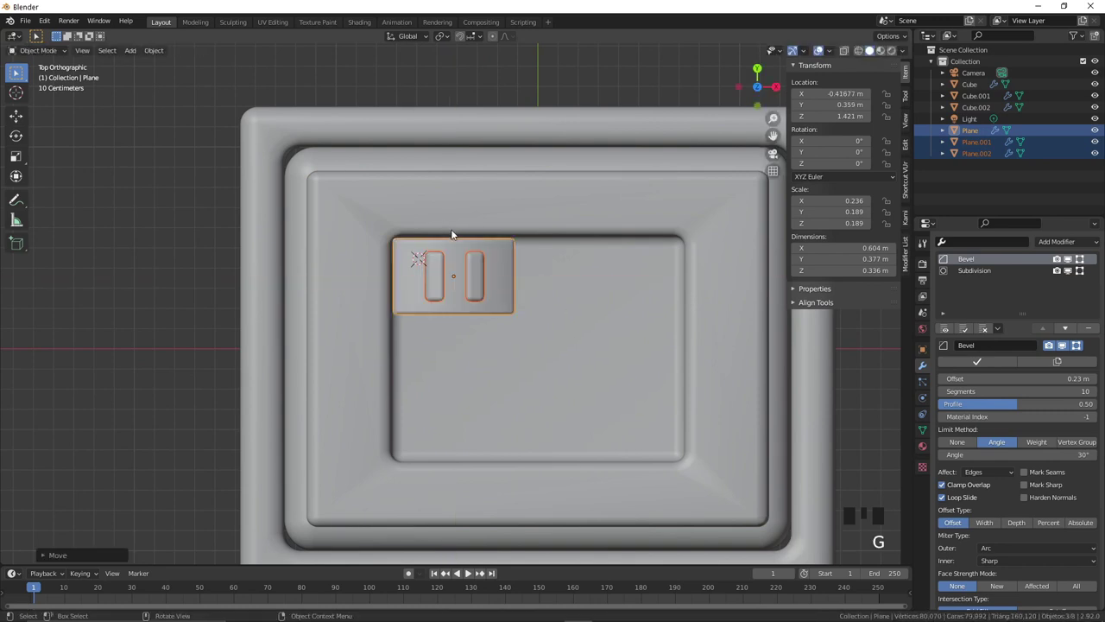
Step: Add a cube behind the toaster and scale it into a handle bar
right_click(455, 237)
key("shift+a")
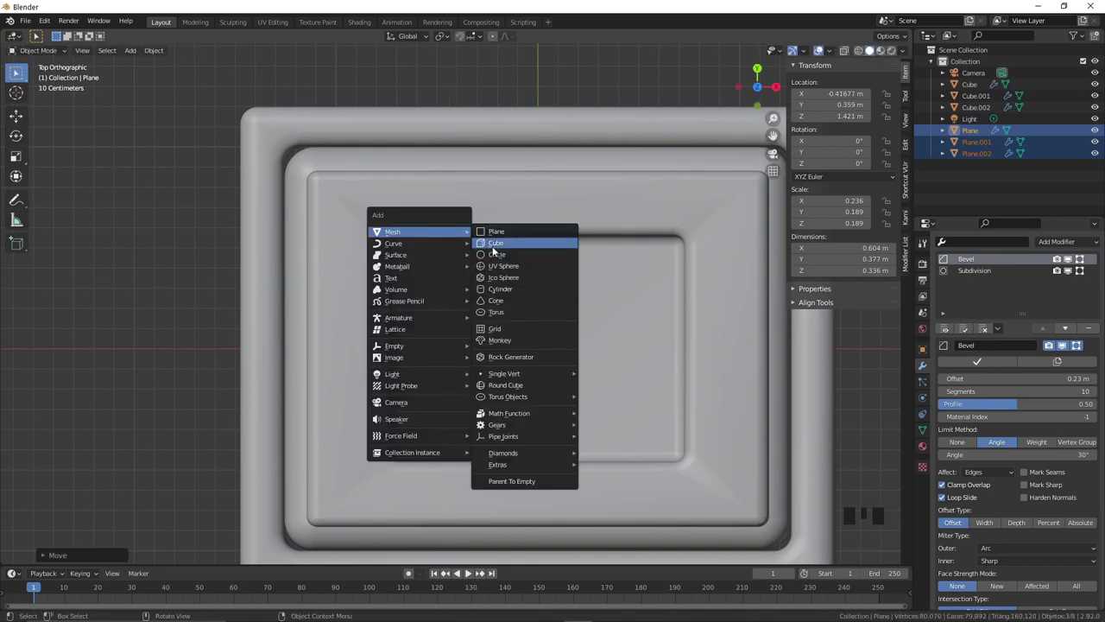
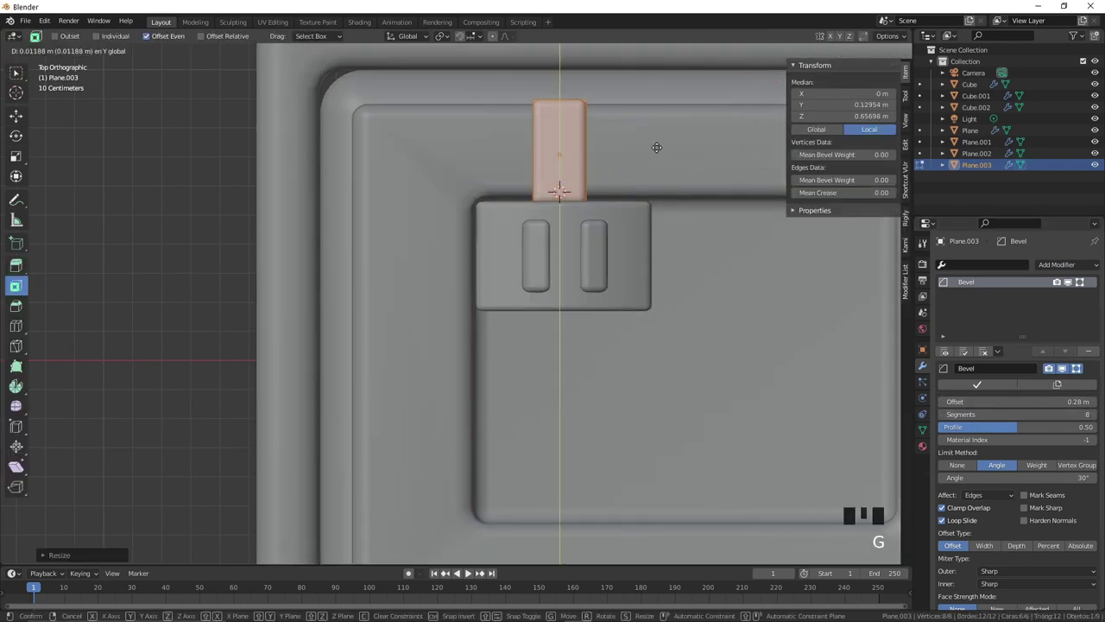
key("s")
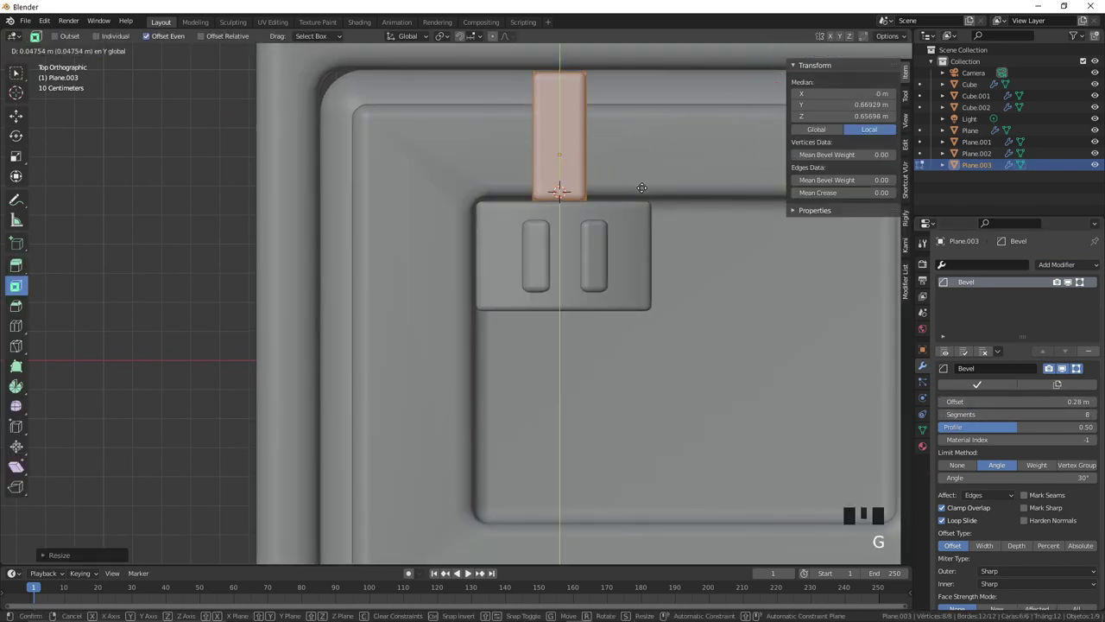
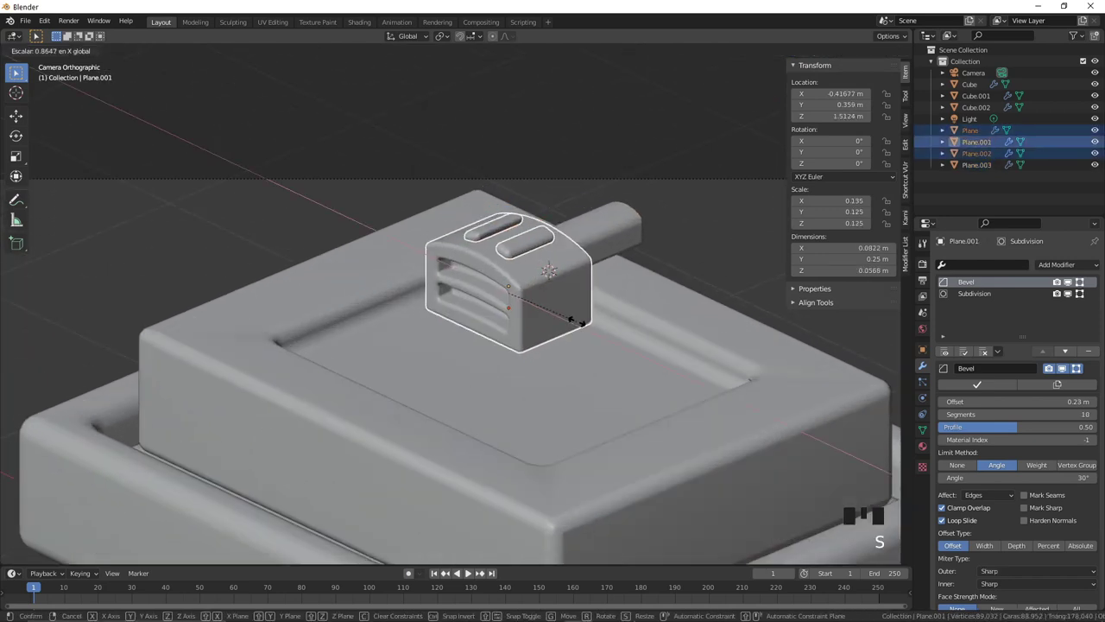
Step: Check the front vents around the toaster and reposition its pieces with G
left_click(621, 337)
scroll("down", 3)
left_click_drag(562, 338, 521, 284)
left_click_drag(521, 284, 523, 292)
scroll("up", 3)
left_click_drag(544, 165, 545, 165)
left_click_drag(478, 130, 478, 130)
key("g")
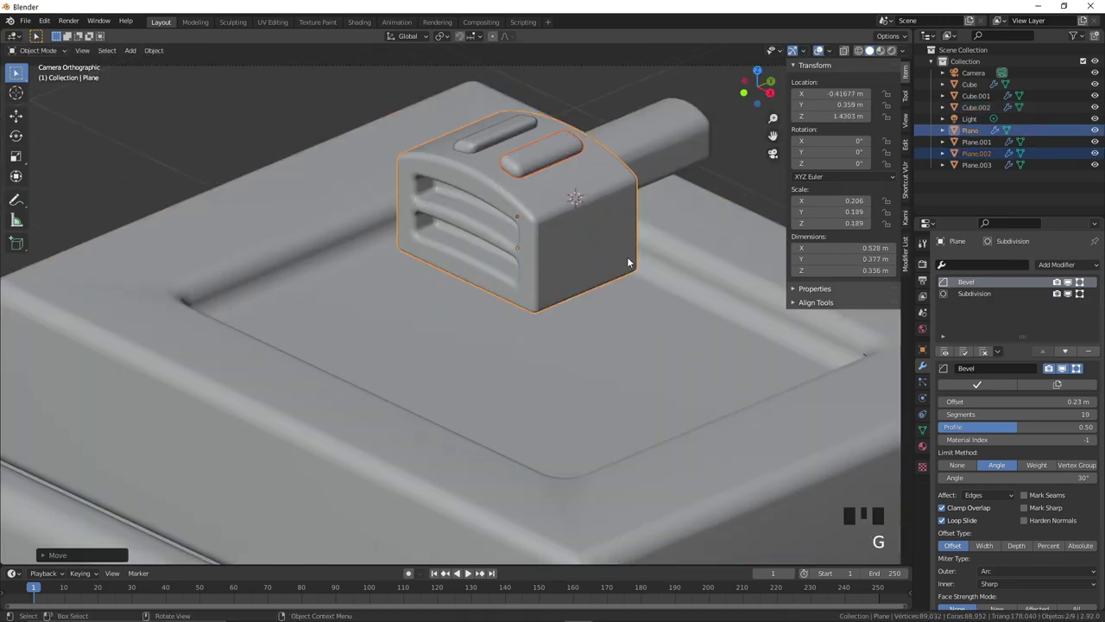
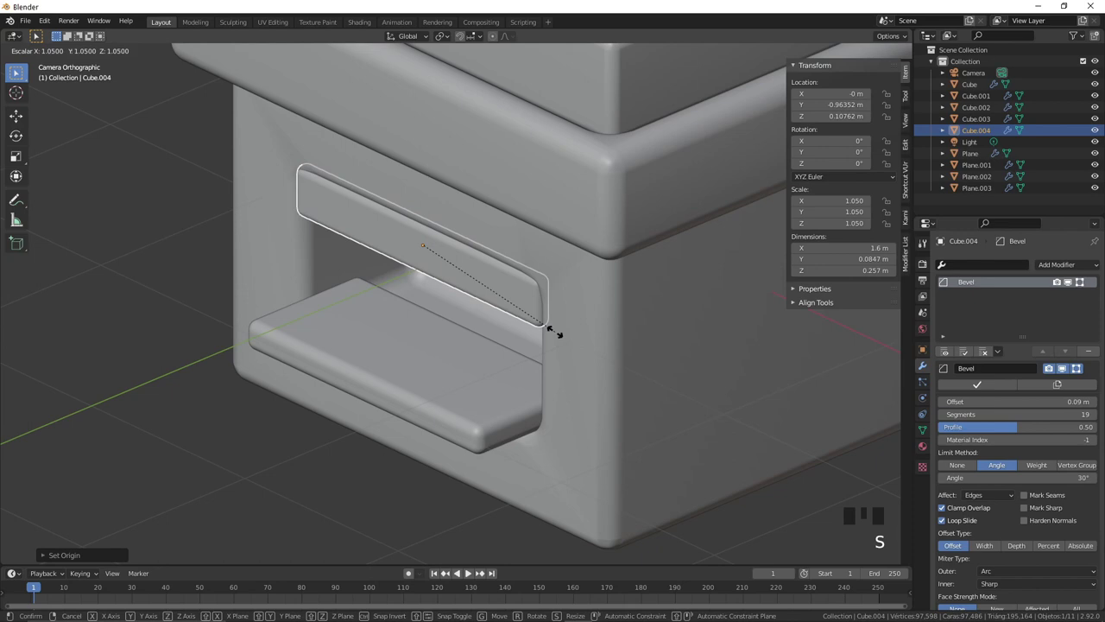
Step: Select the bar above the window opening and view it from the side
left_click(511, 352)
left_click_drag(496, 285, 494, 285)
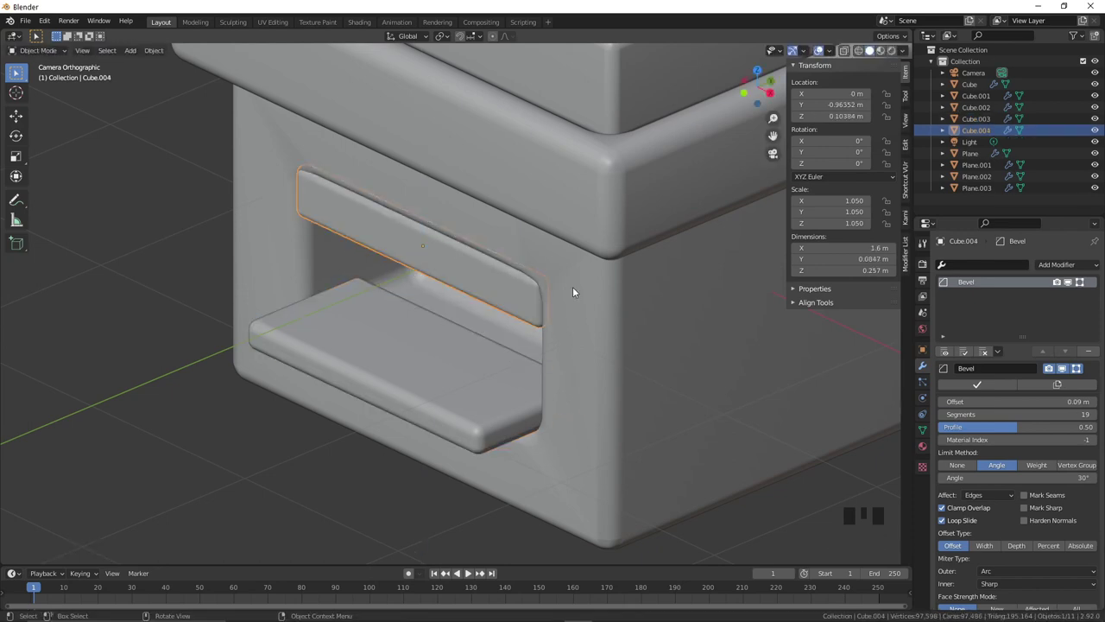
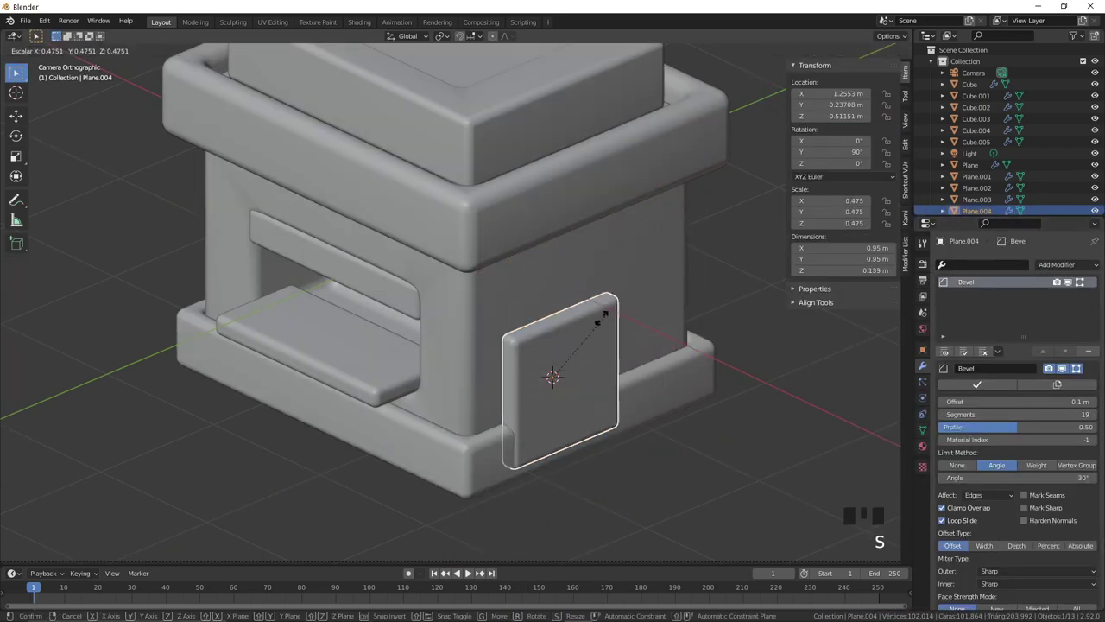
Step: Scale and move the door geometry in Edit Mode, checking it from side and front views
key("Tab")
key("a")
key("s")
key("s")
key("g")
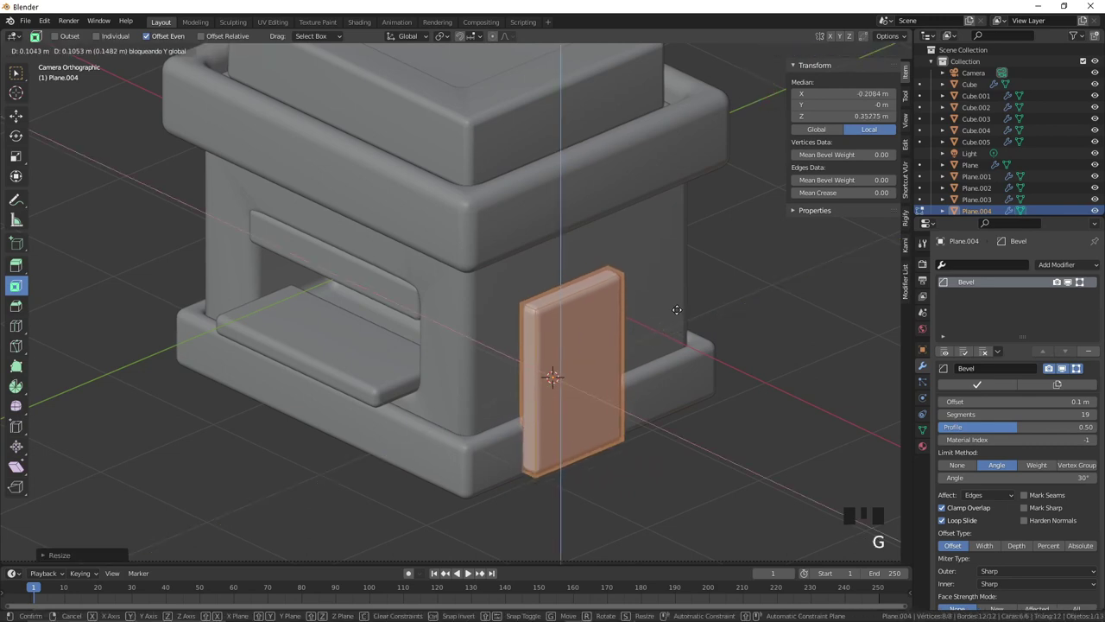
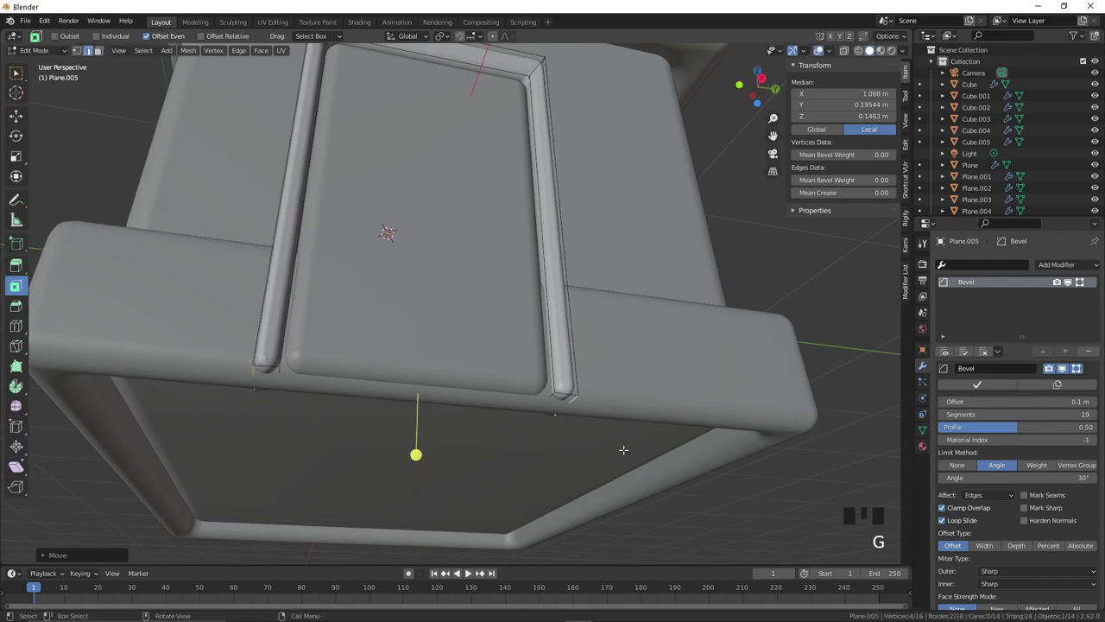
key("ctrl+KP_3")
key("KP_1")
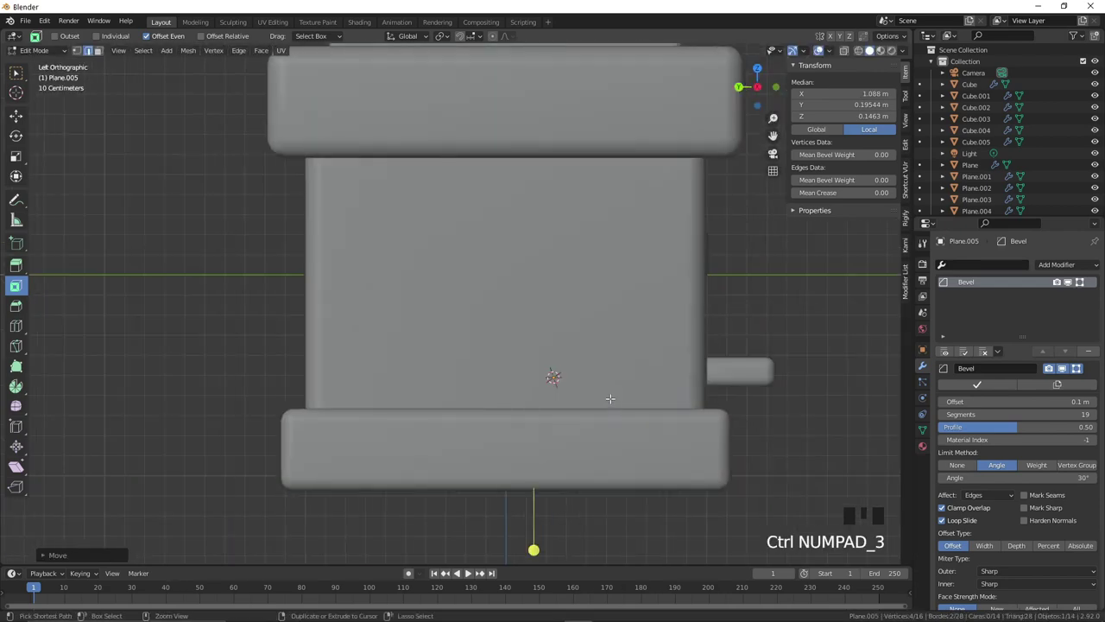
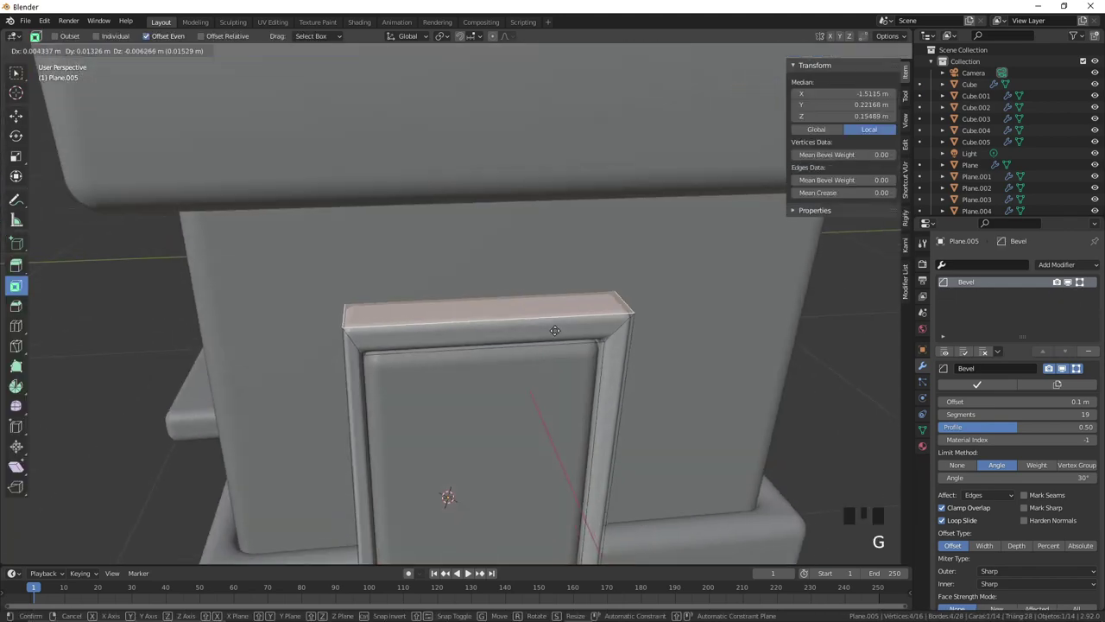
Step: Select the door through the camera and slide an edge of its outline into place
key("Tab")
left_click_drag(1019, 577, 546, 390)
key("KP_0")
left_click(722, 431)
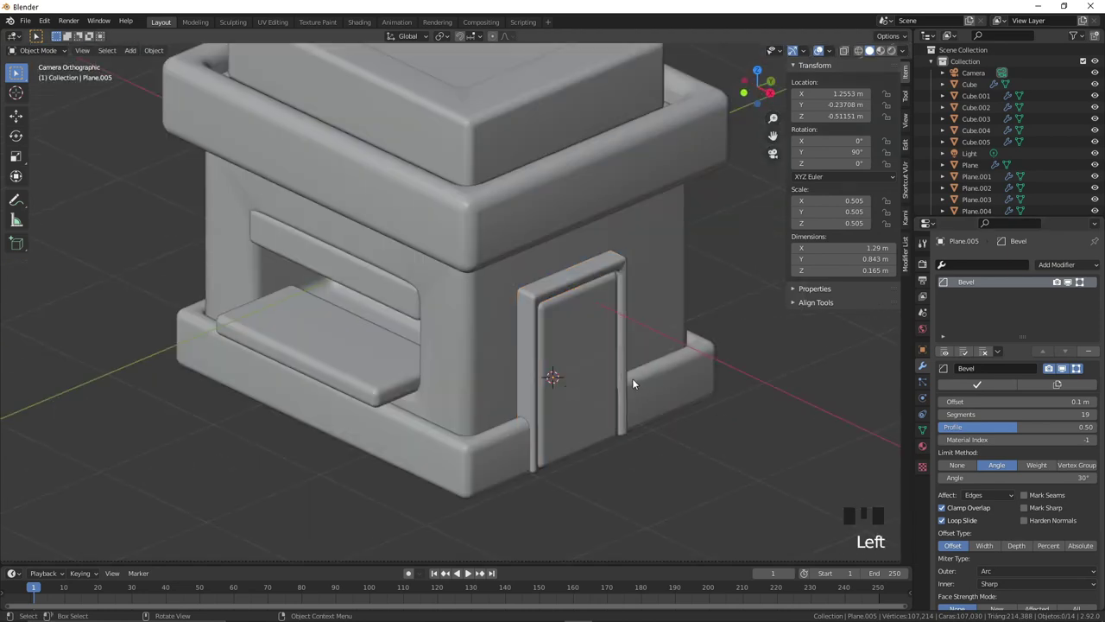
scroll("up", 3)
left_click_drag(664, 374, 594, 371)
scroll("up", 3)
left_click(574, 417)
key("Tab")
key("ctrl+r")
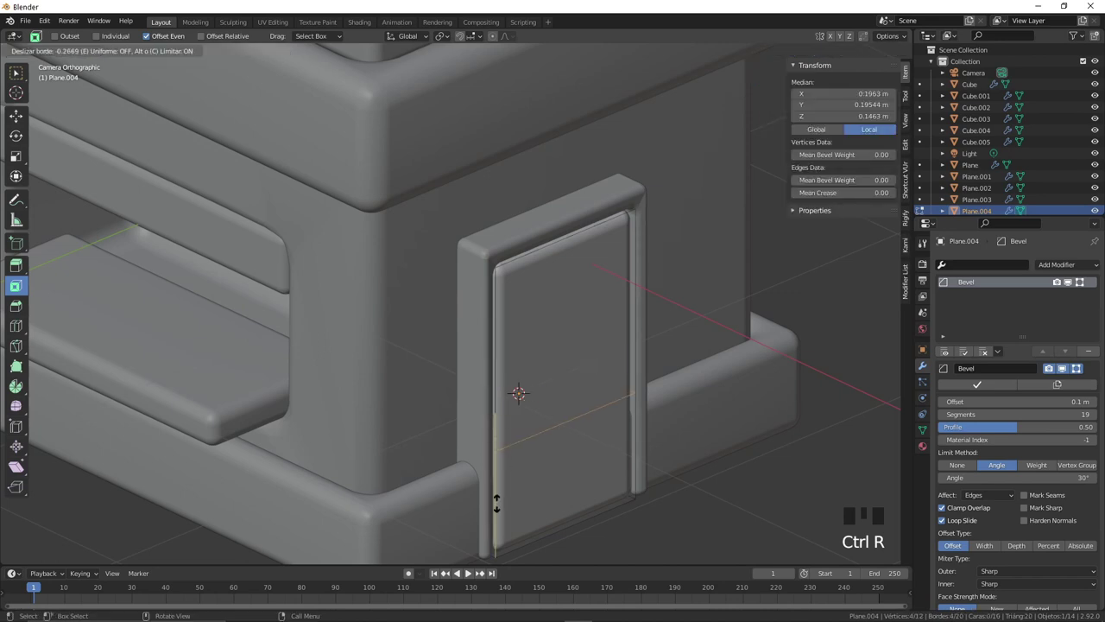
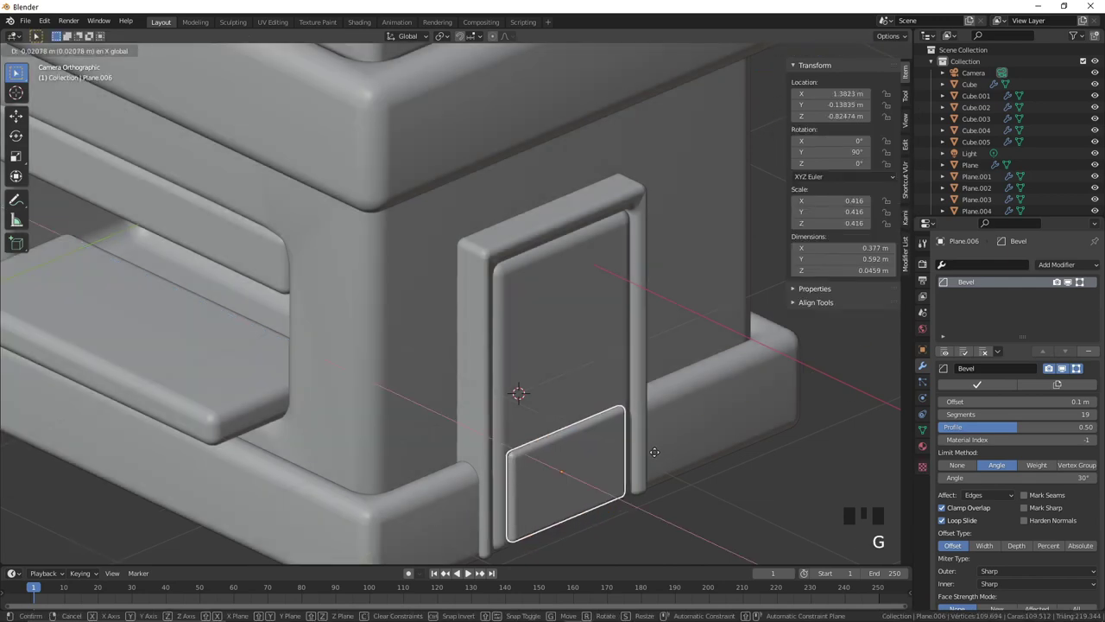
Step: Shrink the lower door panel to fit the frame and add horizontal loop cuts across it
key("Tab")
key("g")
key("Tab")
key("g")
key("Tab")
key("ctrl+r")
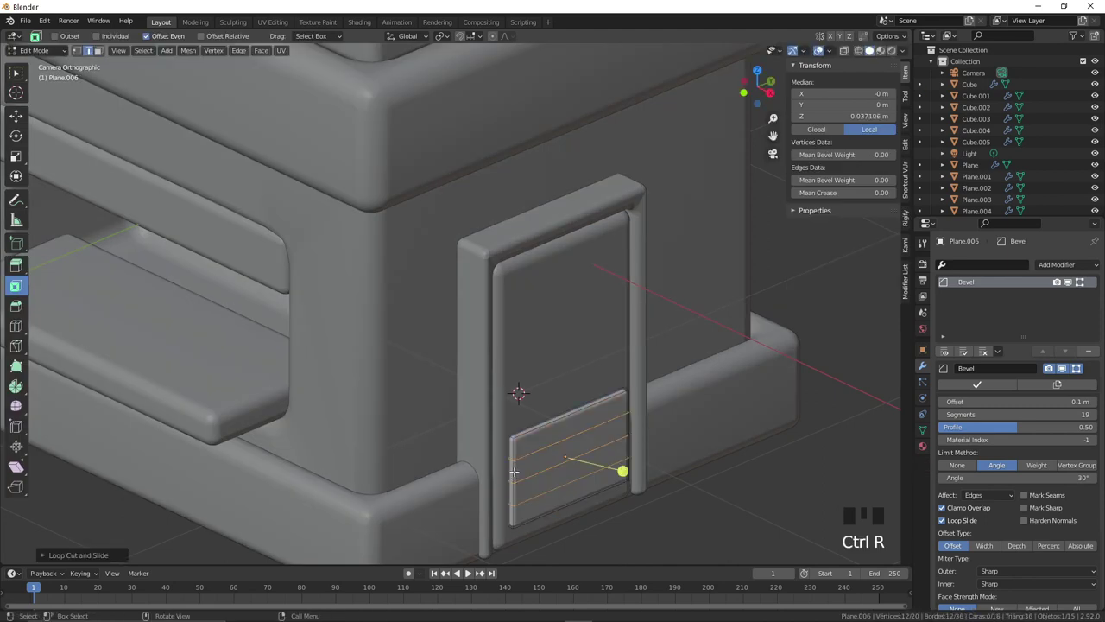
Step: Set the cut count and extrude the strips into four raised horizontal slats
key("Delete")
left_click_drag(584, 468, 573, 441)
key("a")
key("f")
key("Tab")
left_click(686, 481)
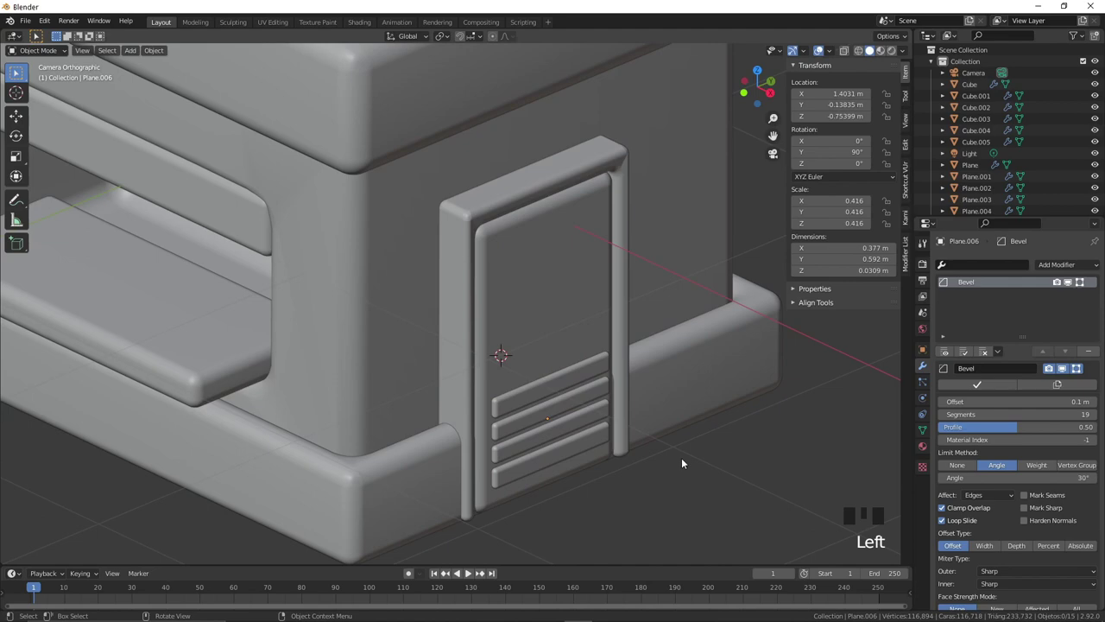
right_click(606, 327)
key("shift+a")
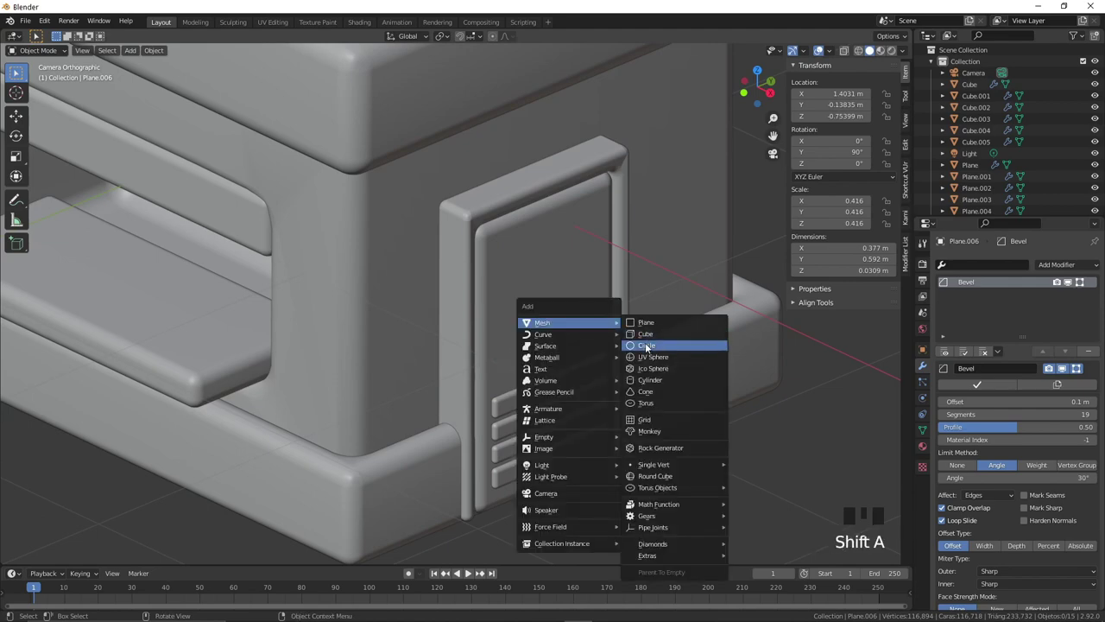
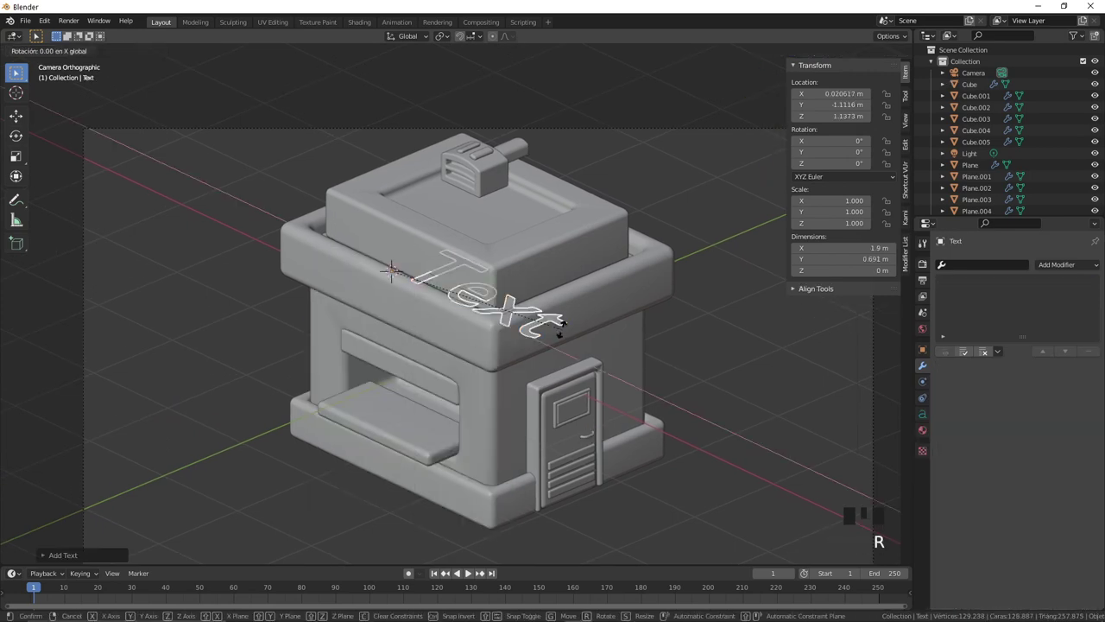
Step: Replace the placeholder wording so the sign text reads Food Shop
key("g")
key("Tab")
key("BackSpace")
key("o")
key("d")
key("space")
key("BackSpace")
key("h")
key("BackSpace")
key("s")
key("h")
key("o")
key("p")
key("Tab")
key("s")
key("g")
Step: Apply a custom script font and extrude and bevel the lettering into rounded 3D letters
left_click(925, 417)
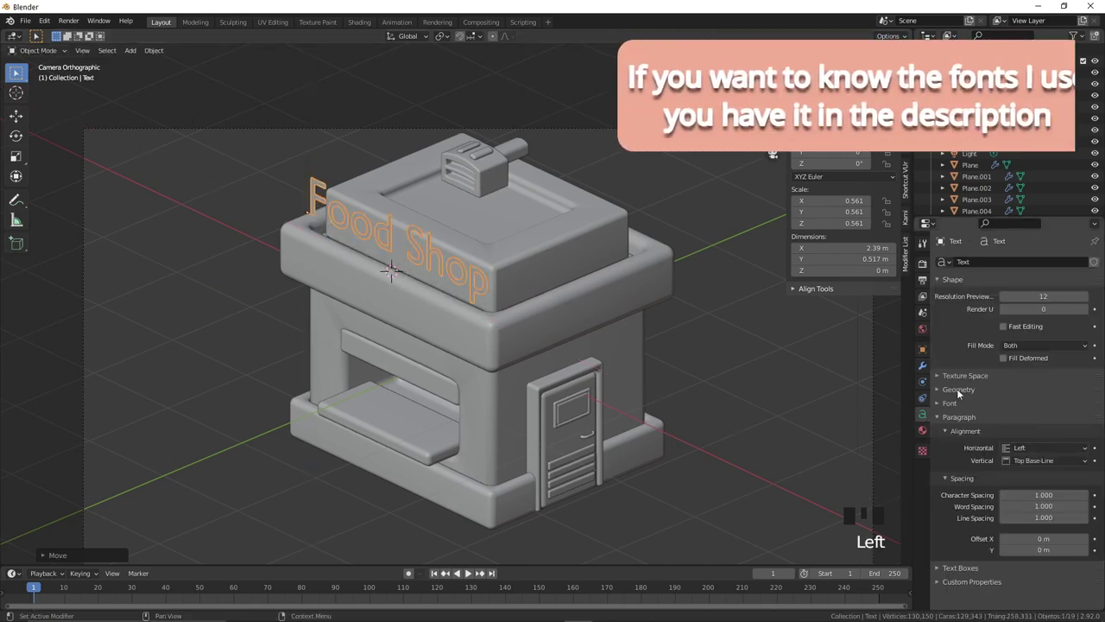
left_click_drag(943, 404, 580, 308)
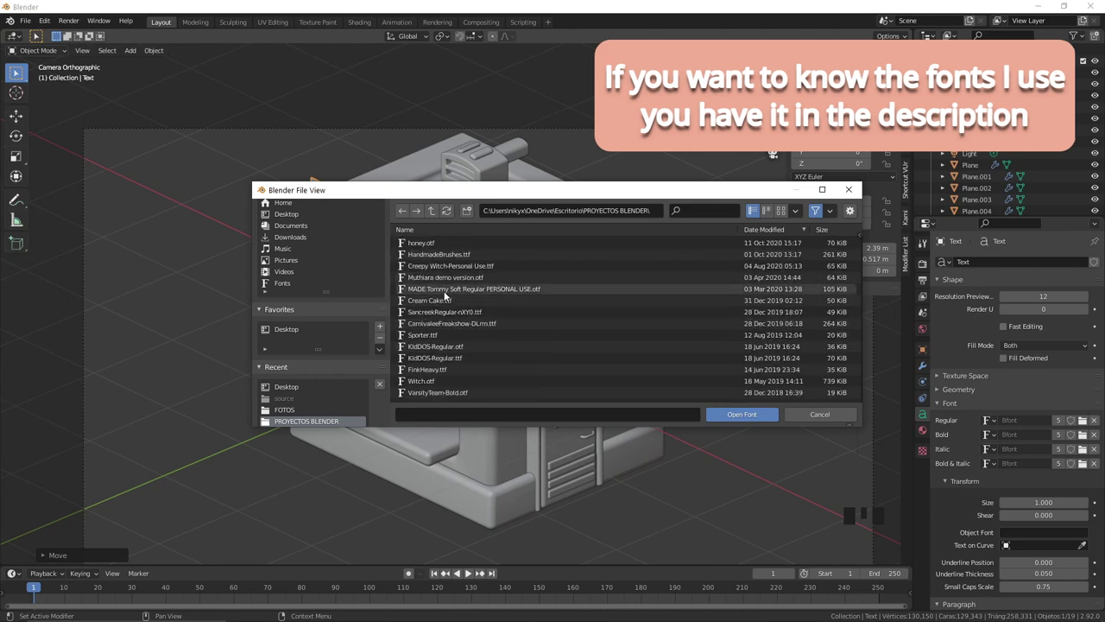
scroll("up", 3)
key("g")
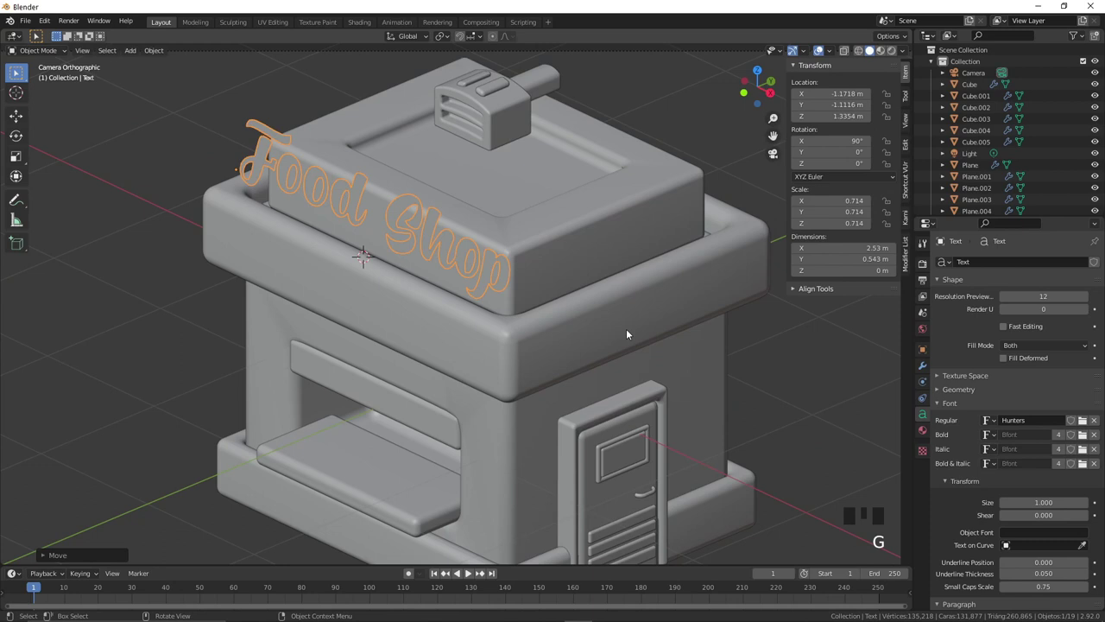
left_click_drag(972, 391, 1036, 508)
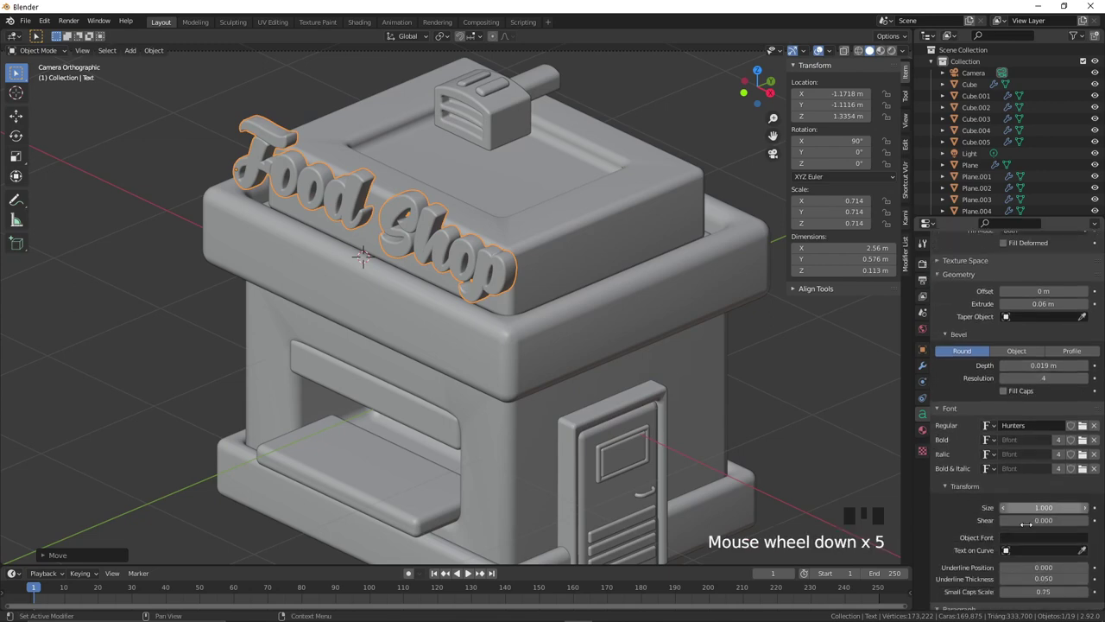
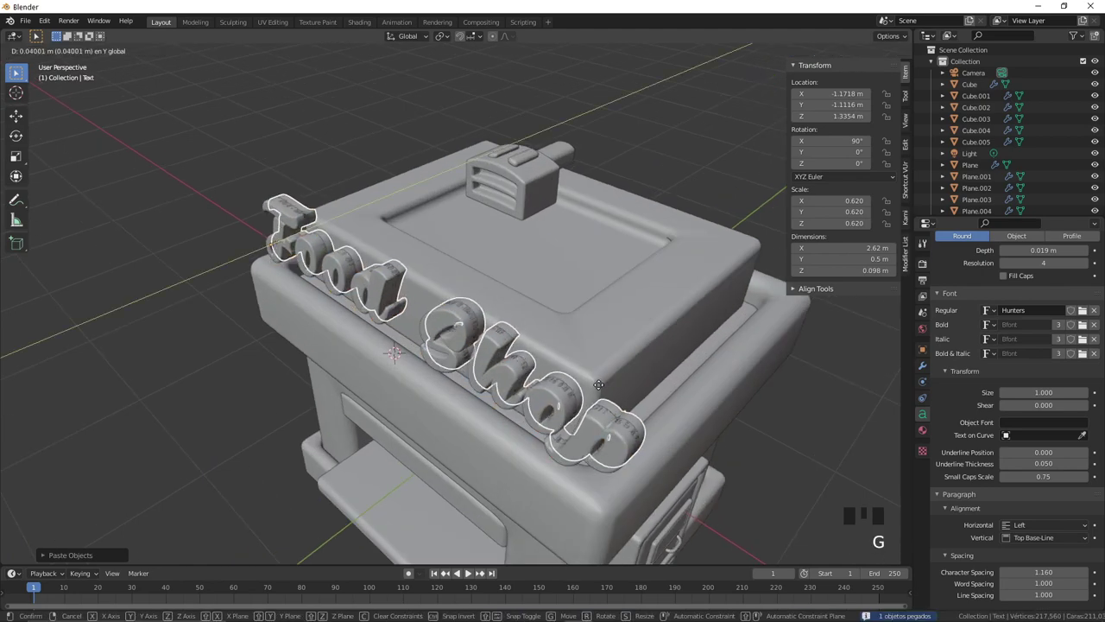
Step: Duplicate the sign and trim the first copy down to the word Food, resized
left_click_drag(449, 303, 538, 289)
scroll("up", 3)
scroll("down", 3)
key("s")
left_click_drag(570, 320, 543, 303)
left_click(543, 303)
key("Tab")
key("BackSpace")
key("Tab")
double_click(404, 235)
key("KP_3")
scroll("up", 3)
left_click_drag(491, 162, 619, 293)
key("g")
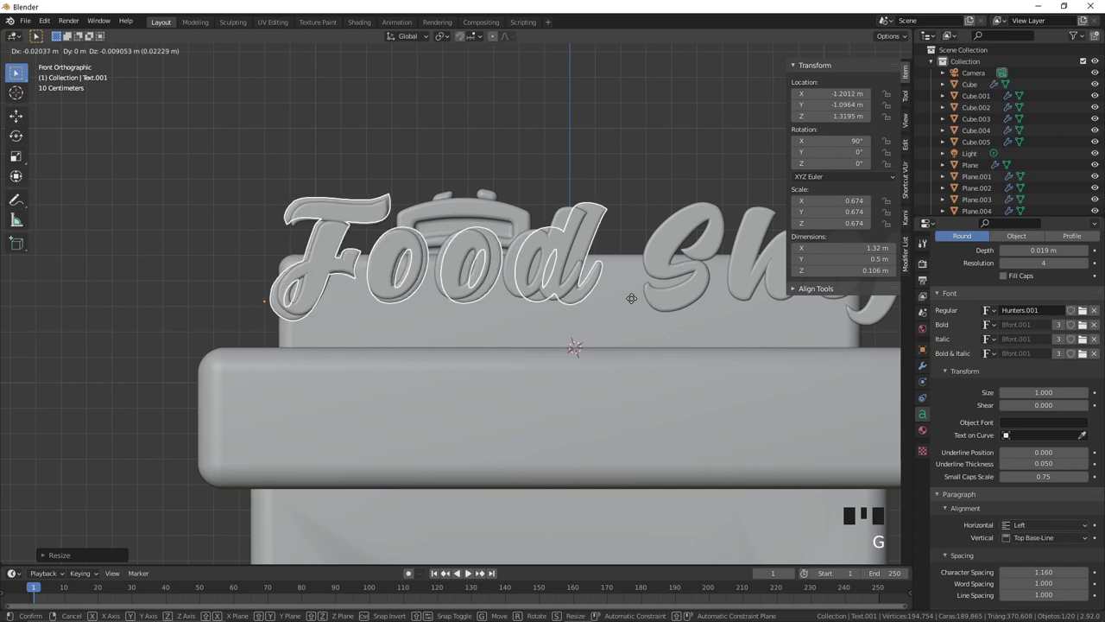
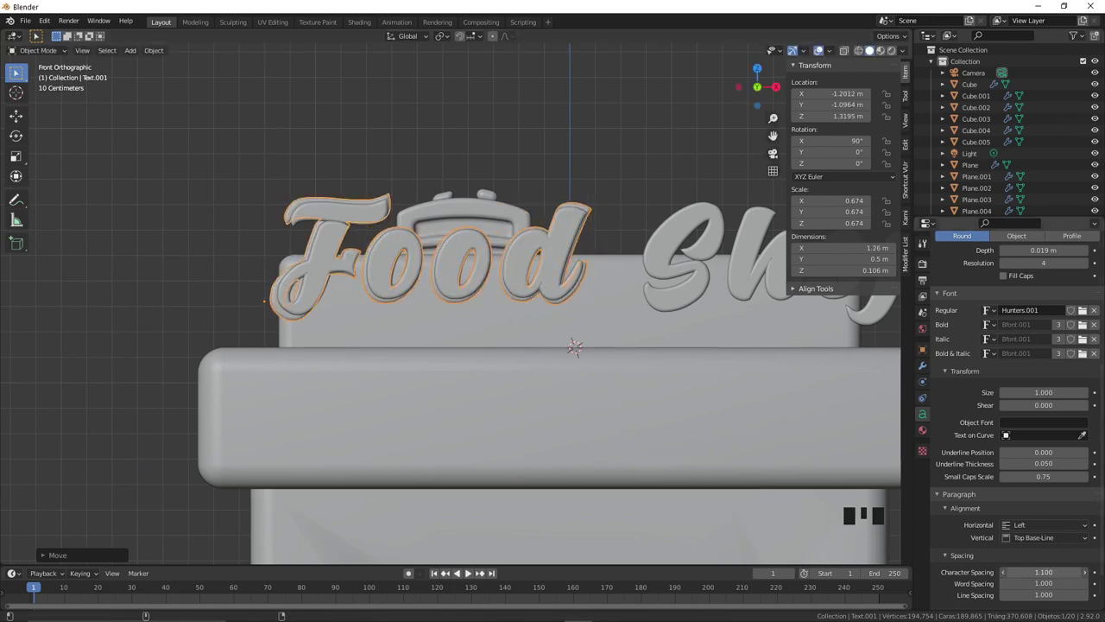
Step: Make the second text copy read only Shop by removing the extra word and retyping it
scroll("down", 3)
left_click_drag(580, 298, 544, 350)
key("KP_0")
key("ctrl+c")
key("ctrl+v")
key("g")
left_click(525, 254)
key("Tab")
key("BackSpace")
key("BackSpace")
key("BackSpace")
key("h")
key("o")
key(";")
key("BackSpace")
key("p")
key("Tab")
key("Tab")
key("/")
key("BackSpace")
key("BackSpace")
key("o")
key("p")
key("Tab")
Step: Move the Shop word to the right so a gap separates the two words above the roof
scroll("up", 3)
key("KP_1")
scroll("up", 3)
left_click_drag(535, 354, 647, 377)
key("g")
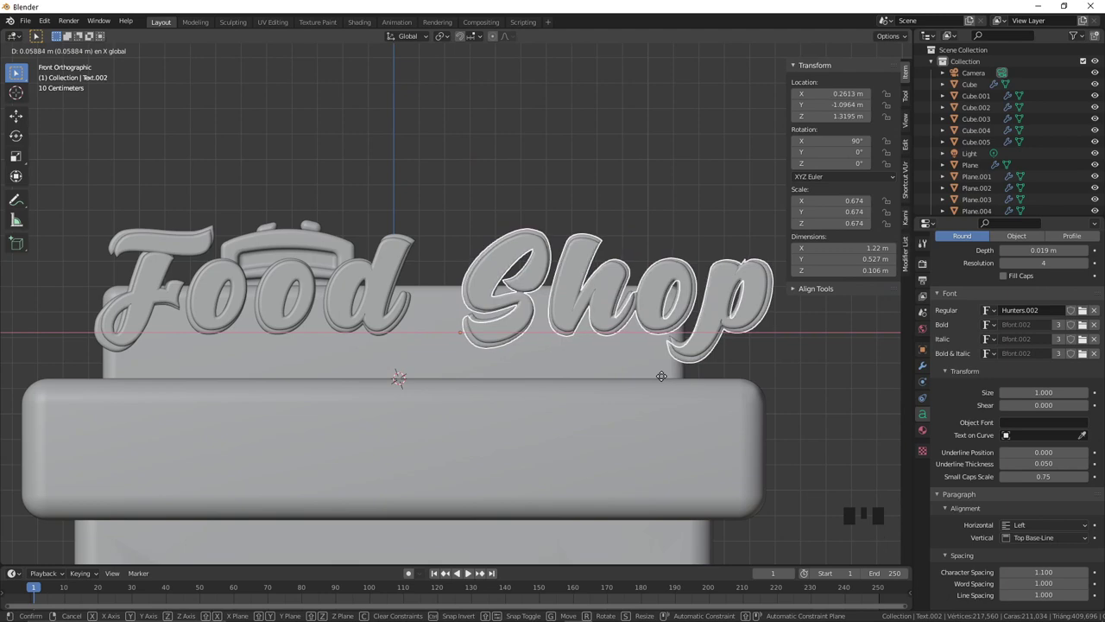
key("KP_0")
left_click(730, 369)
scroll("down", 3)
middle_click(599, 376)
scroll("up", 3)
right_click(264, 268)
key("shift+a")
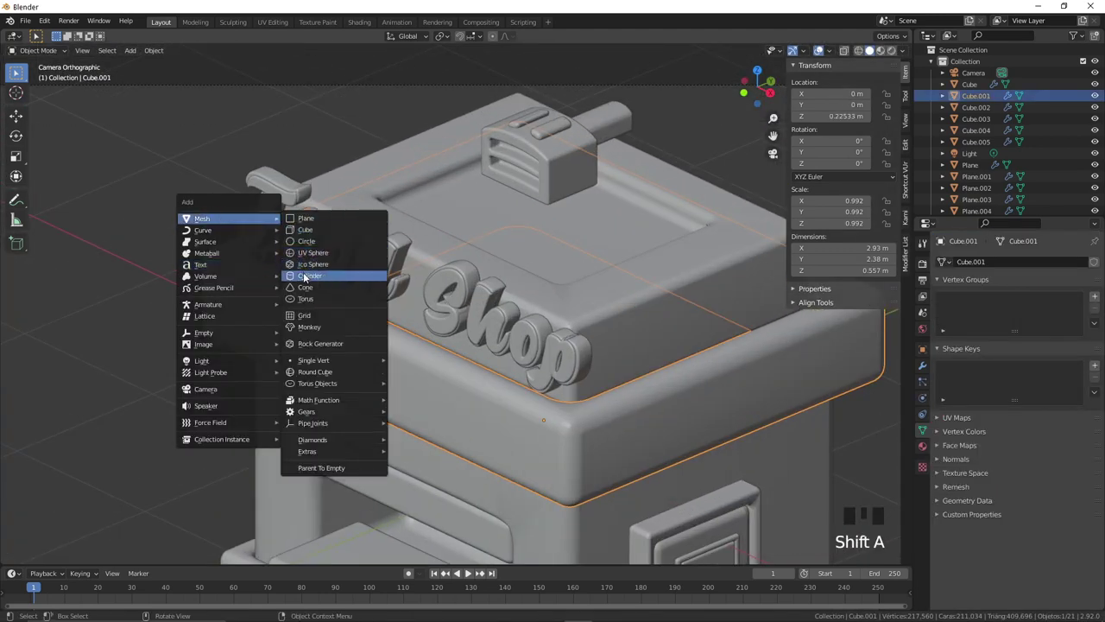
Step: Add a cylinder and shrink it into a thin rounded sign post
key("s")
scroll("up", 3)
key("s")
left_click(928, 371)
left_click(870, 310)
key("ctrl+2")
key("ctrl+c")
key("ctrl+v")
key("g")
scroll("down", 3)
left_click(183, 334)
left_click_drag(773, 375, 599, 380)
left_click_drag(599, 381, 556, 291)
Step: Resize the Food Shop sign and place the post under its left end
scroll("up", 3)
left_click(618, 204)
left_click_drag(604, 213, 604, 213)
left_click(441, 101)
scroll("down", 3)
key("s")
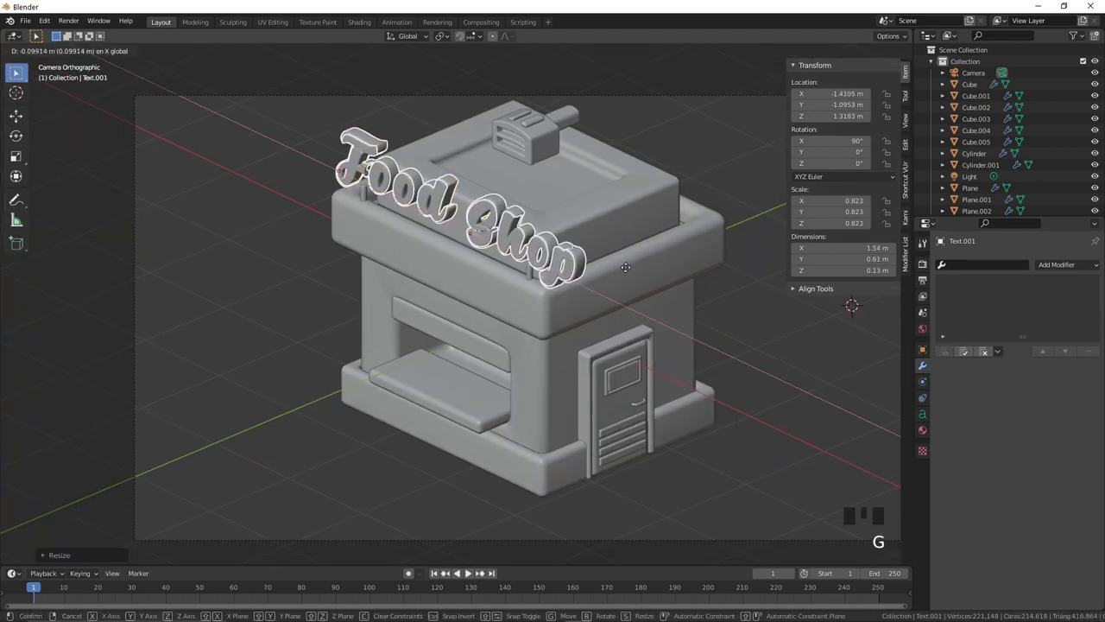
scroll("up", 3)
left_click(265, 75)
scroll("down", 3)
key("g")
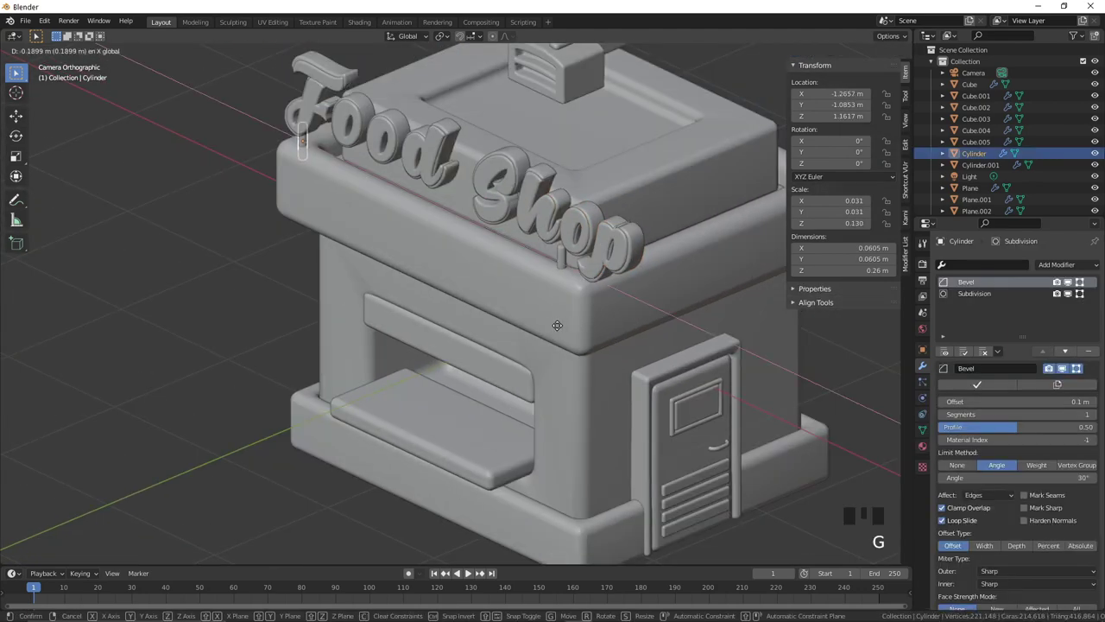
left_click(566, 261)
Step: Duplicate the post, shorten it and set it under the sign's other end
key("g")
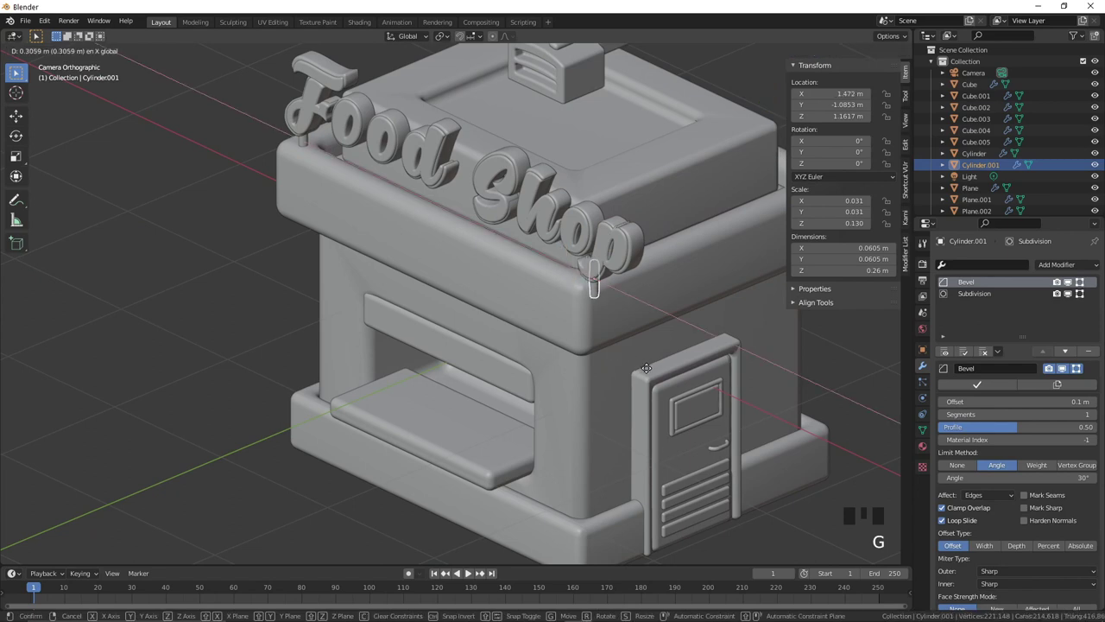
scroll("up", 3)
key("d")
key("s")
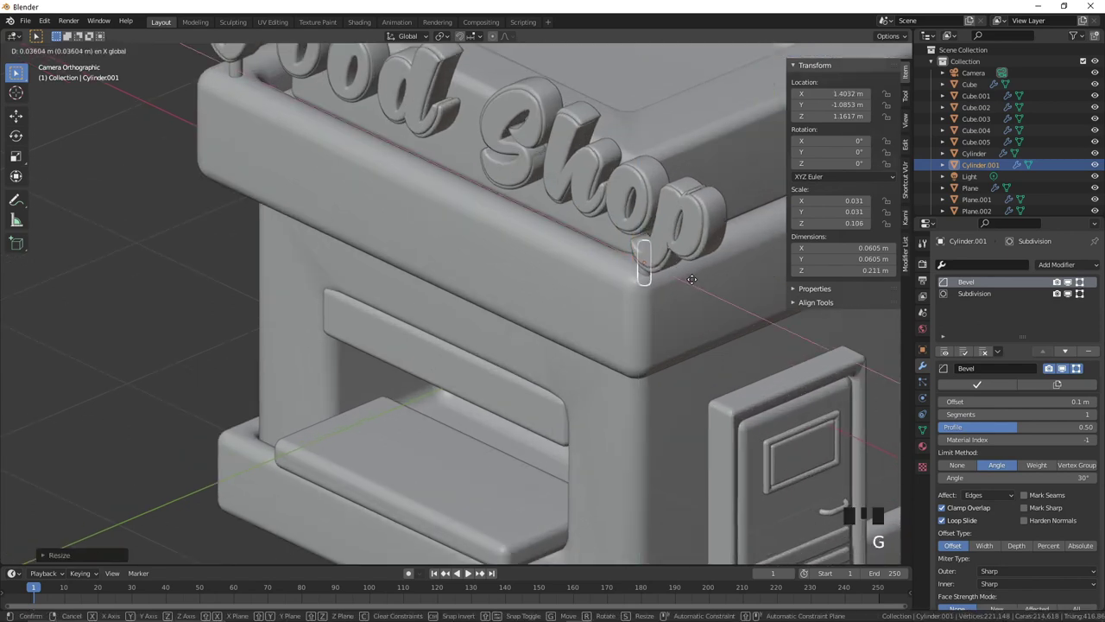
left_click(707, 308)
double_click(648, 274)
key("g")
scroll("down", 3)
left_click(271, 312)
Step: Add a flat plane on the ground in front of the shop
scroll("down", 3)
left_click_drag(453, 331, 452, 316)
left_click_drag(549, 359, 496, 368)
scroll("up", 3)
left_click_drag(433, 355, 480, 322)
scroll("down", 3)
right_click(379, 407)
key("shift+a")
scroll("down", 3)
scroll("up", 3)
Step: Move the plane in front of the shop and scale it into a broad base beneath it
key("g")
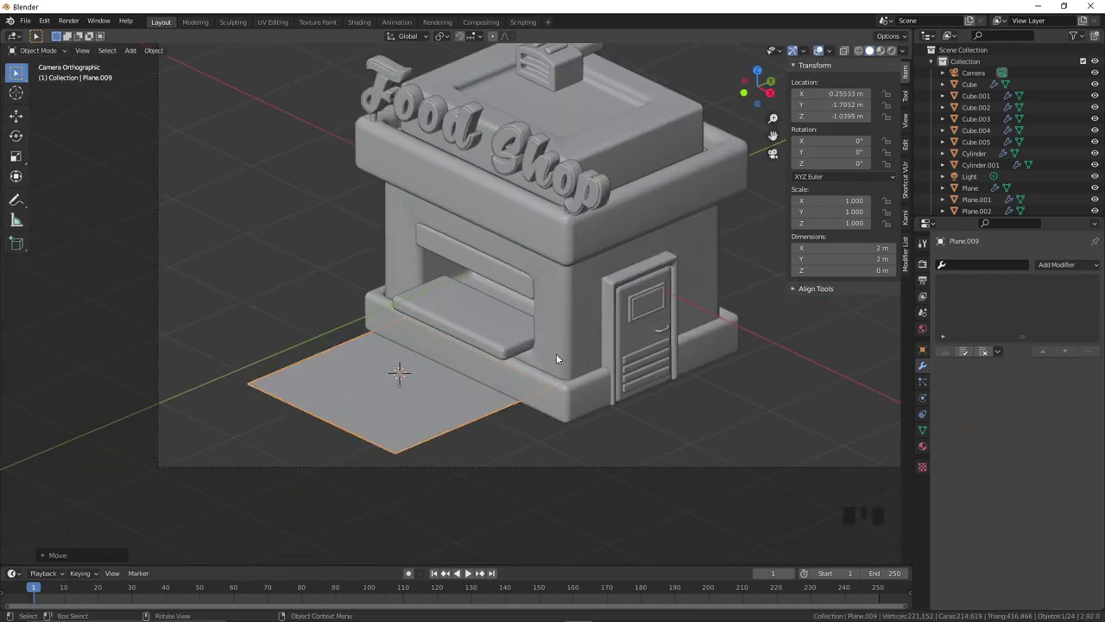
scroll("down", 3)
key("g")
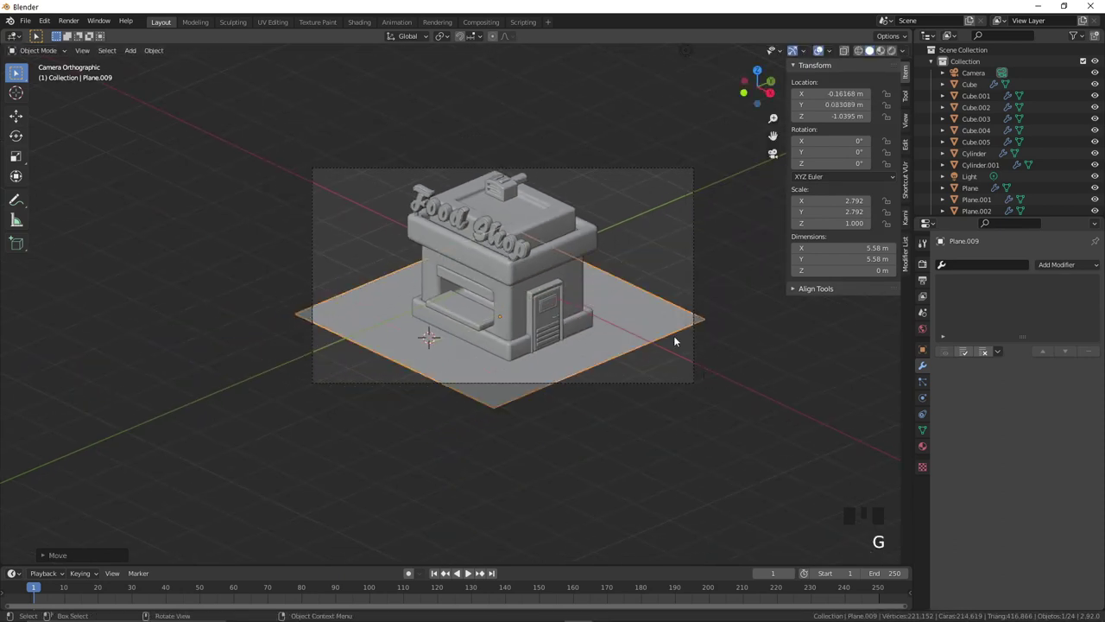
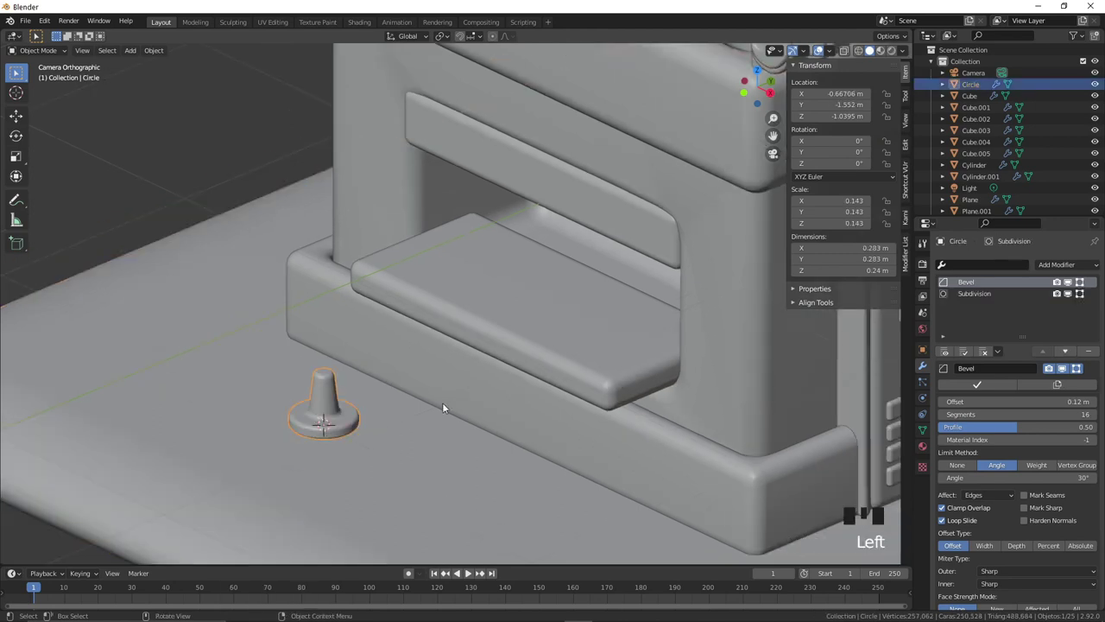
Step: Scale up the stool base and split a duplicate ring off its top faces as a separate part
key("s")
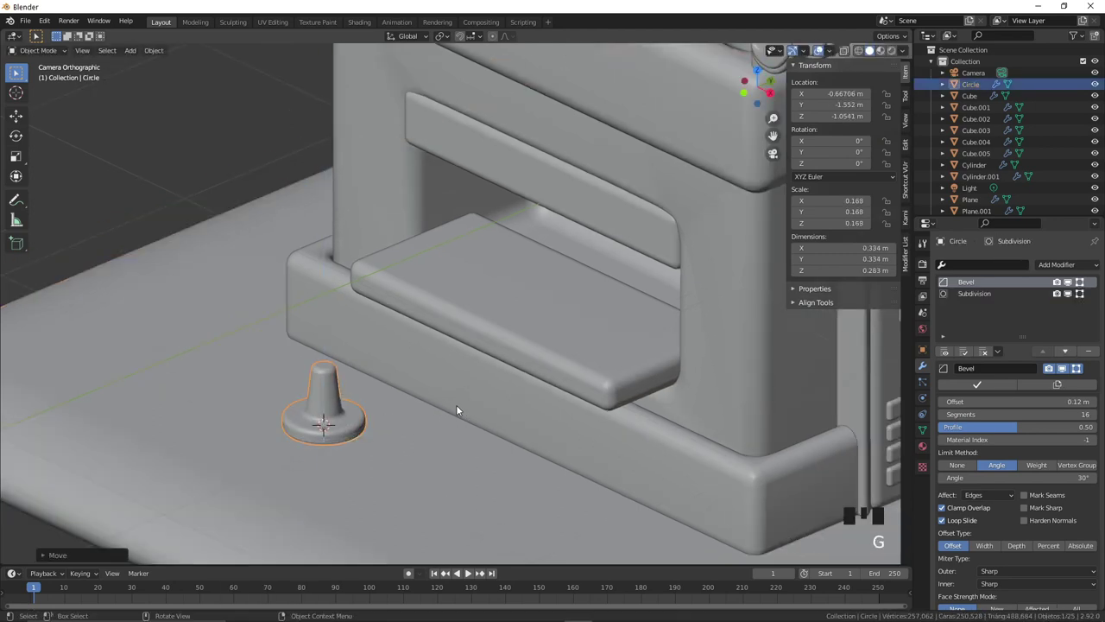
scroll("up", 3)
key("Tab")
key("3")
left_click(297, 375)
key("shift+d")
key("p")
key("Tab")
Step: Add a circle for the seat, inset its top face and raise it into a rounded cushion
left_click(303, 386)
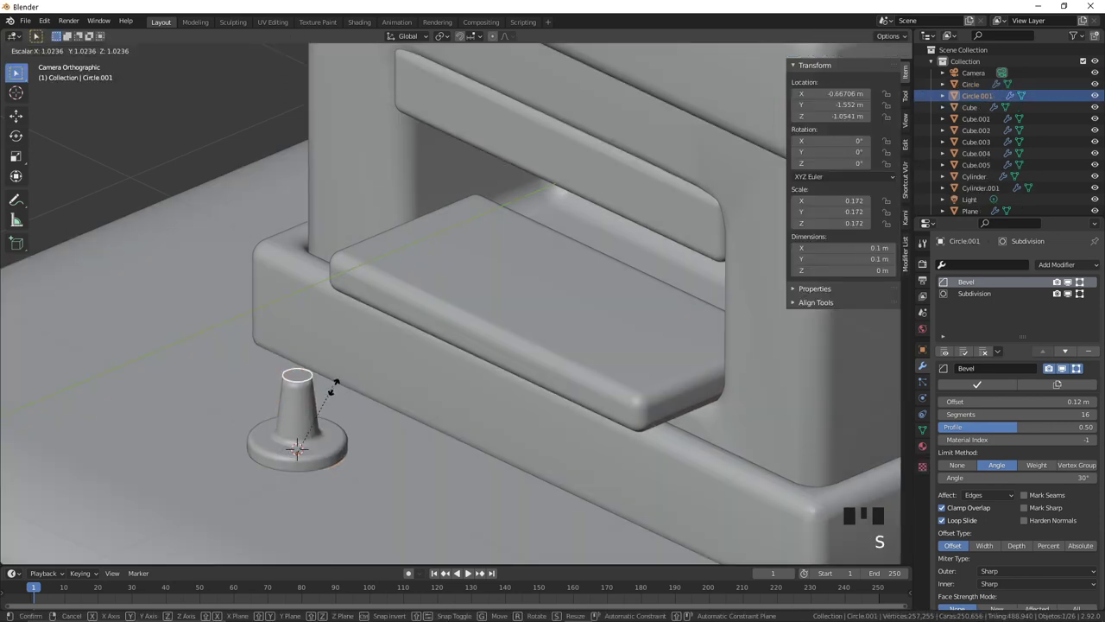
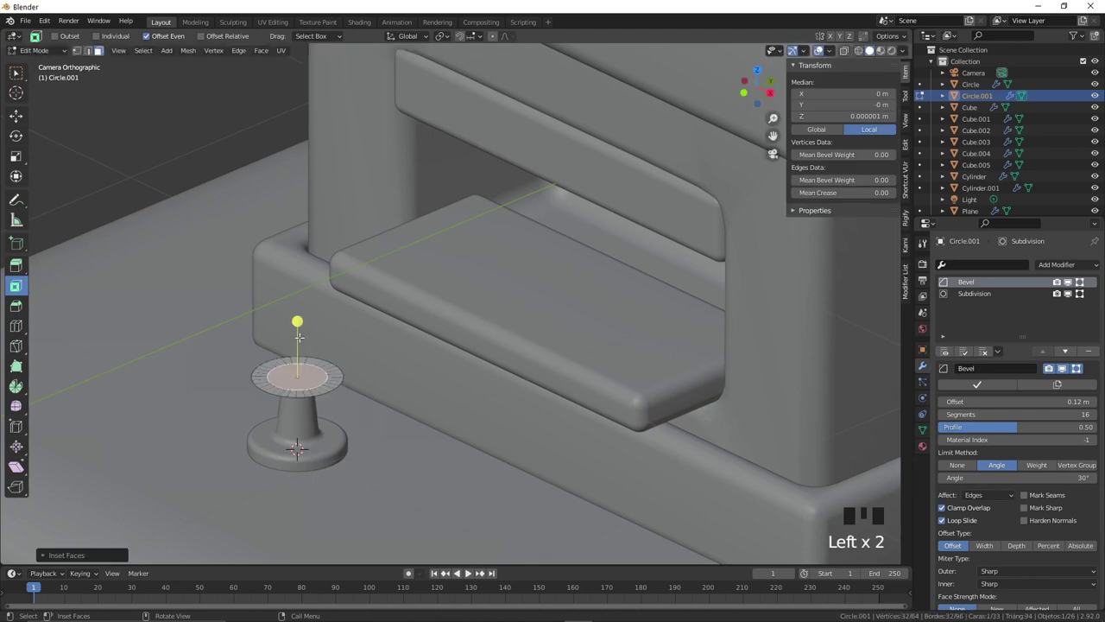
key("Delete")
key("a")
key("e")
key("Tab")
key("s")
key("ctrl+c")
key("ctrl+v")
key("g")
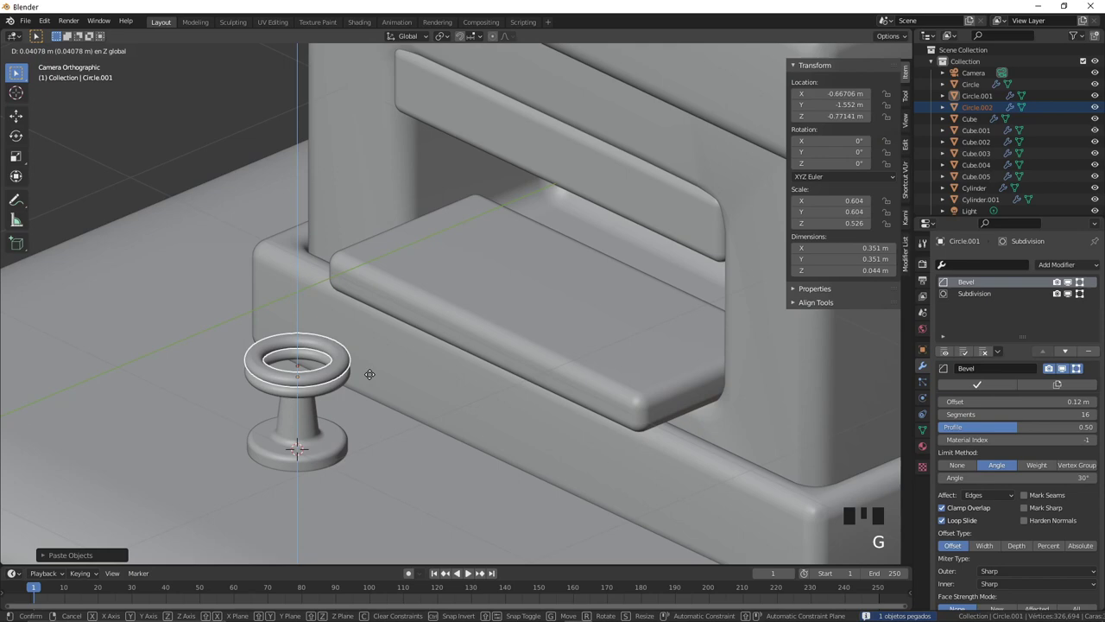
Step: Stack the copied ring above the stool stem and adjust it to sit flush
left_click(375, 396)
left_click(327, 390)
left_click_drag(322, 383, 325, 383)
left_click_drag(336, 377, 347, 385)
key("g")
left_click_drag(361, 403, 354, 394)
left_click(306, 379)
key("Tab")
scroll("up", 3)
key("Tab")
scroll("down", 3)
left_click(299, 414)
key("Tab")
Step: Split off a second ring and resize the seat disc to finish the cushioned stool
key("3")
left_click(295, 371)
key("shift+d")
key("p")
key("Tab")
left_click(301, 385)
left_click(301, 379)
key("g")
left_click_drag(302, 357, 383, 377)
key("s")
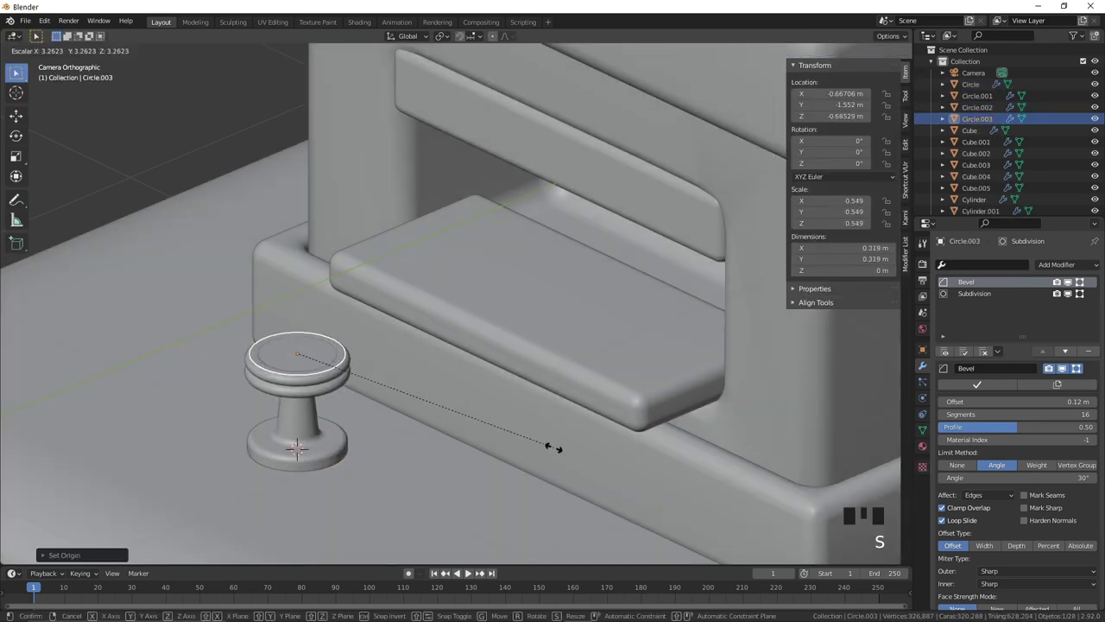
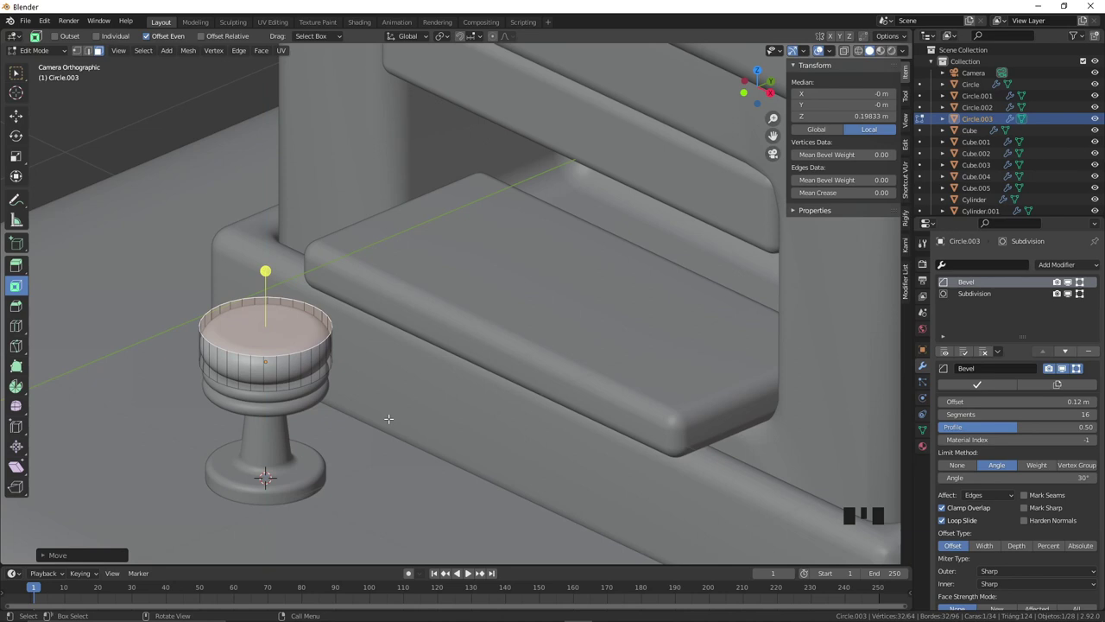
key("Tab")
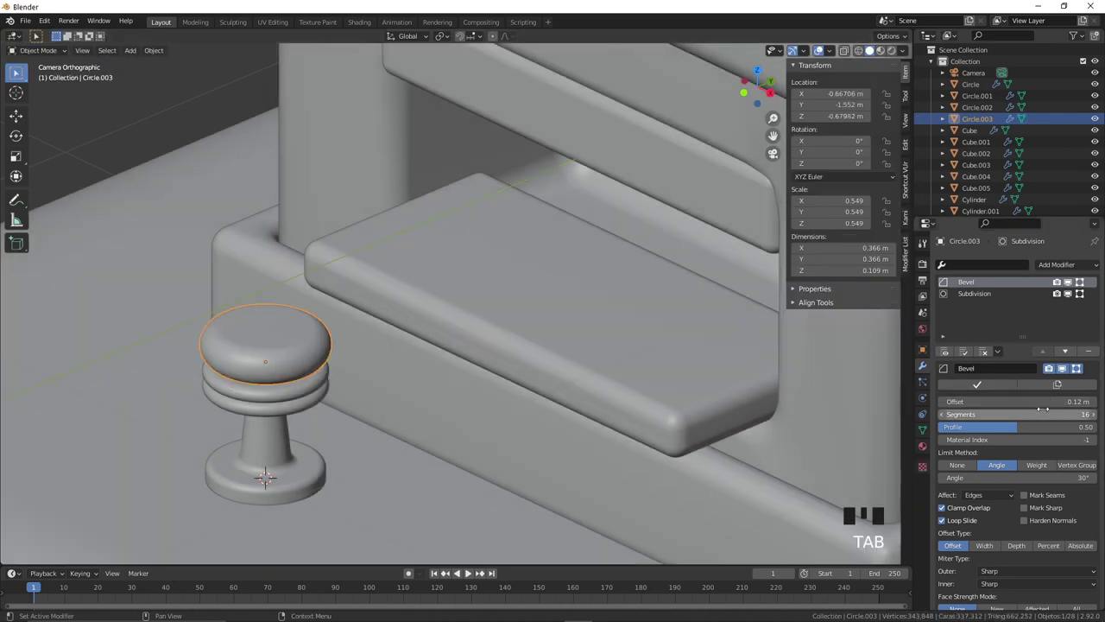
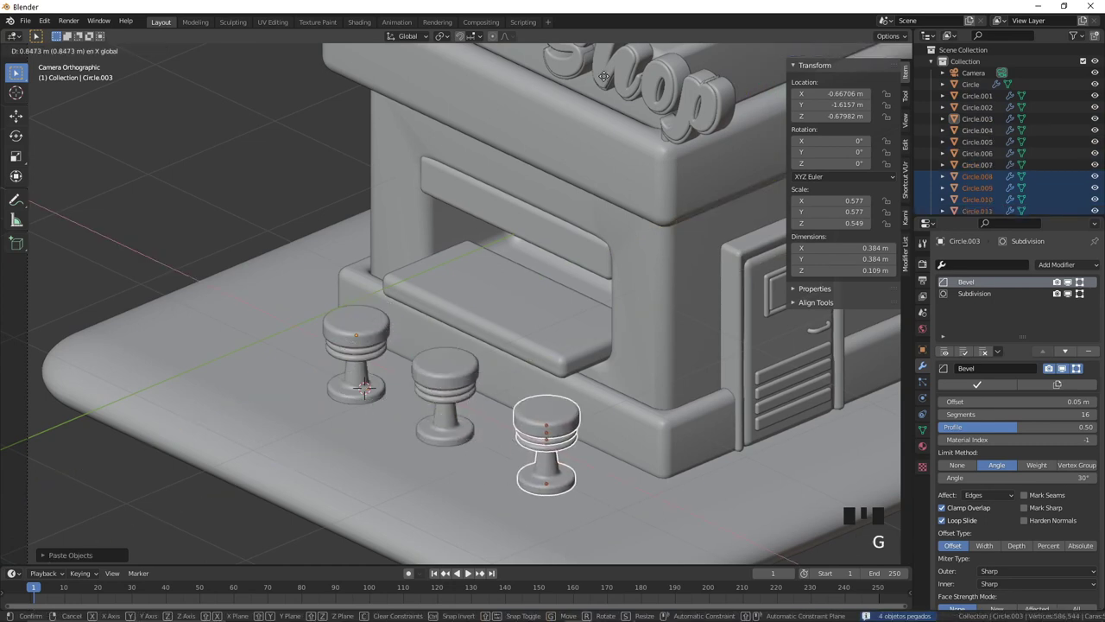
Step: Move the third stool into line beside the other two and zoom in on the counter
scroll("down", 3)
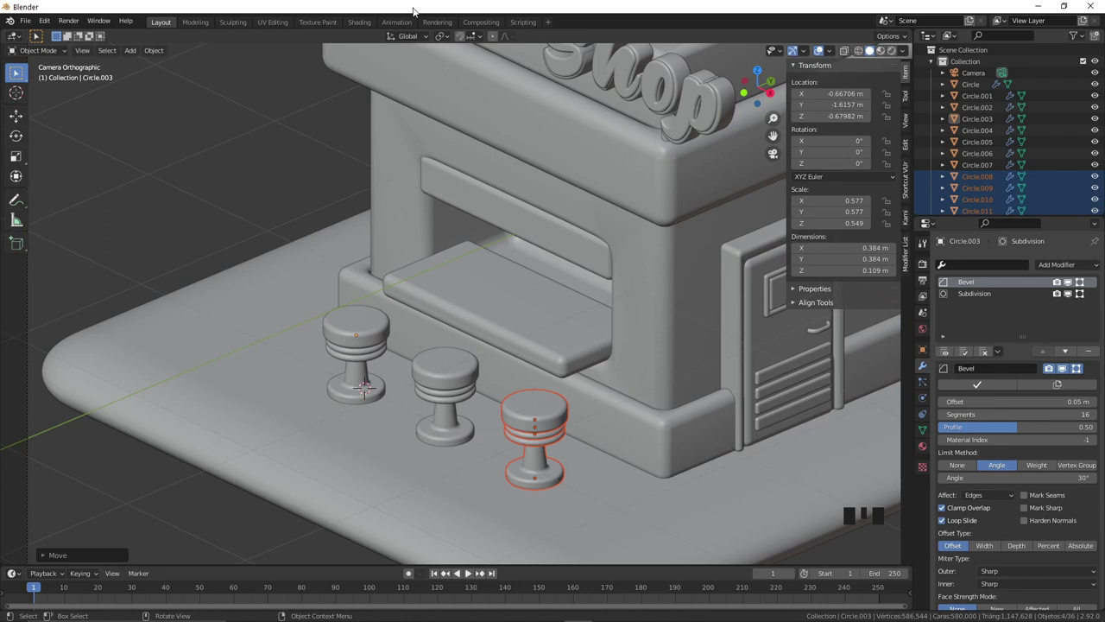
scroll("down", 3)
left_click_drag(552, 299, 505, 343)
scroll("up", 3)
left_click_drag(590, 381, 635, 321)
scroll("down", 3)
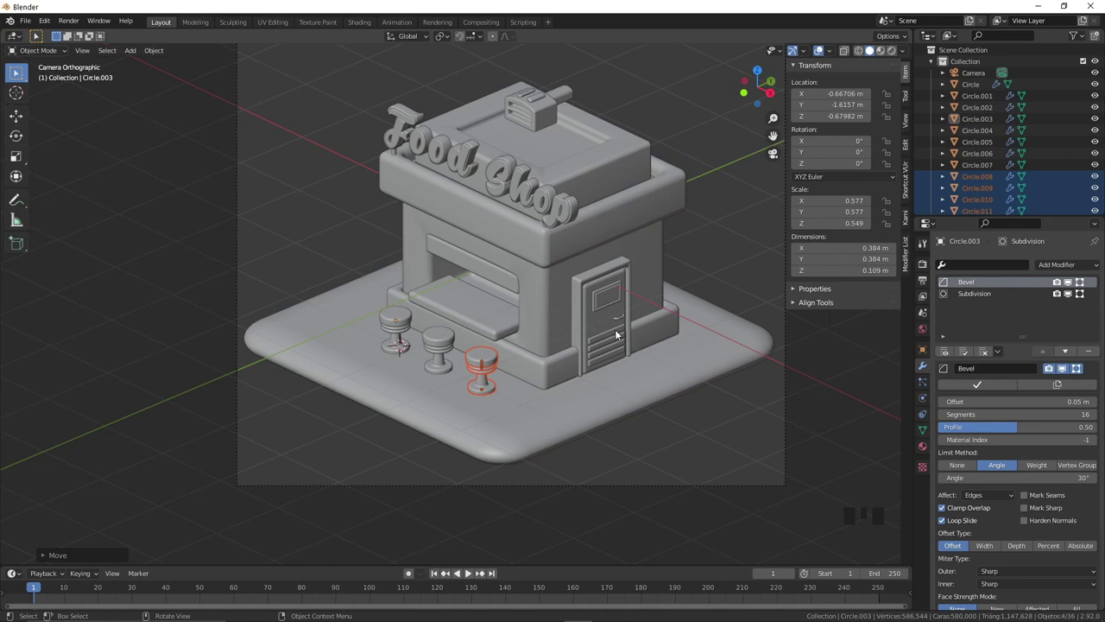
scroll("up", 3)
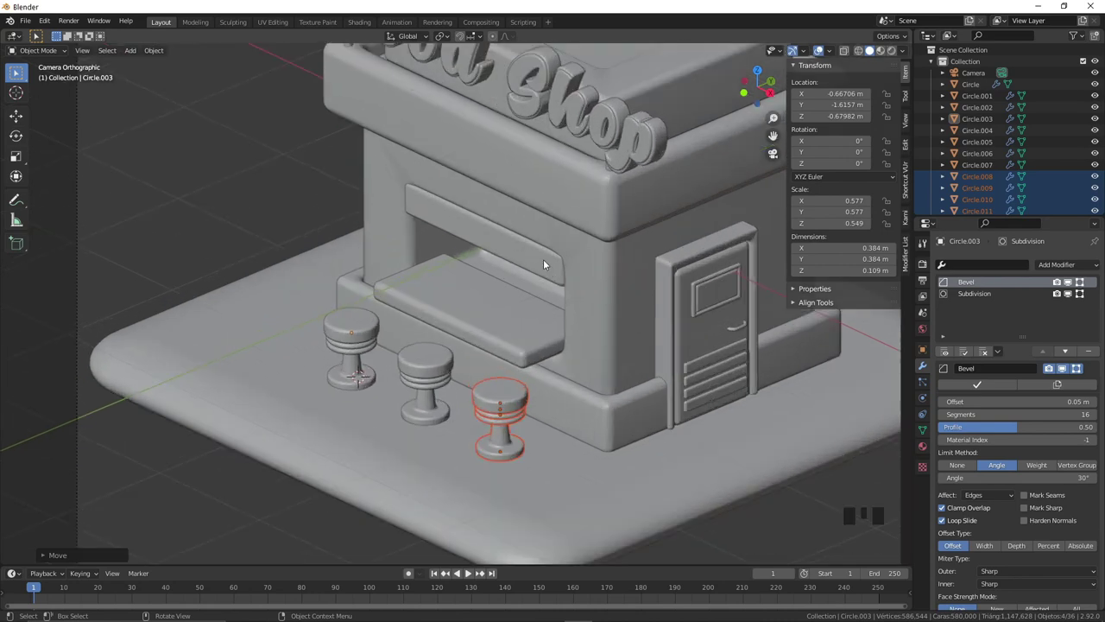
scroll("up", 3)
Step: Add a plane above the serving window, scale it into a long strip and give it five loop cuts
right_click(509, 185)
key("shift+a")
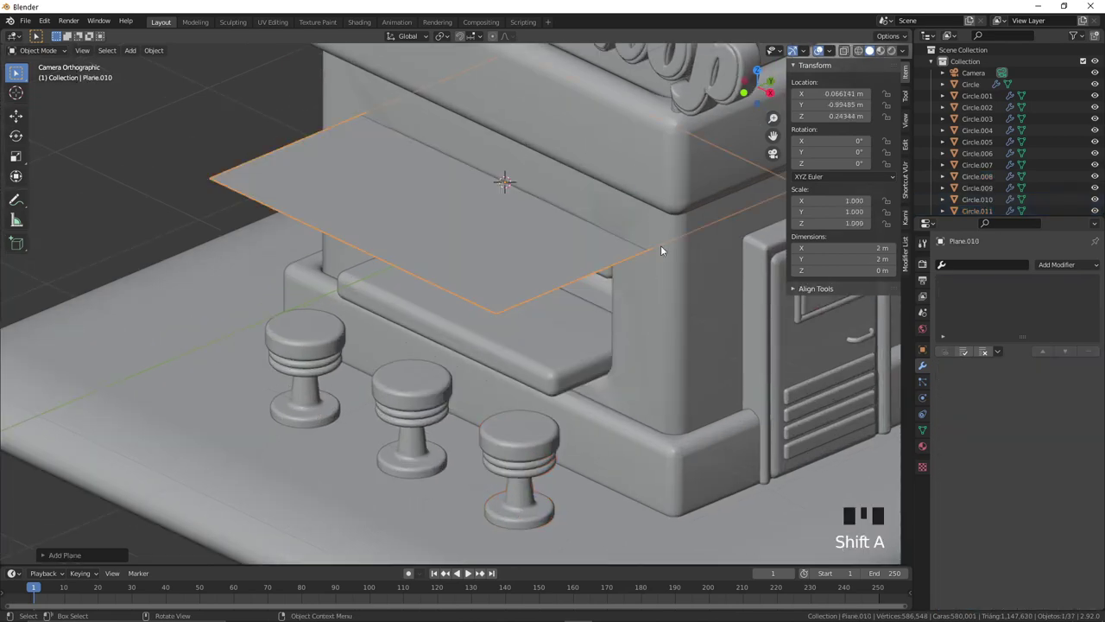
key("s")
key("s")
key("g")
key("g")
scroll("up", 3)
key("Tab")
key("ctrl+r")
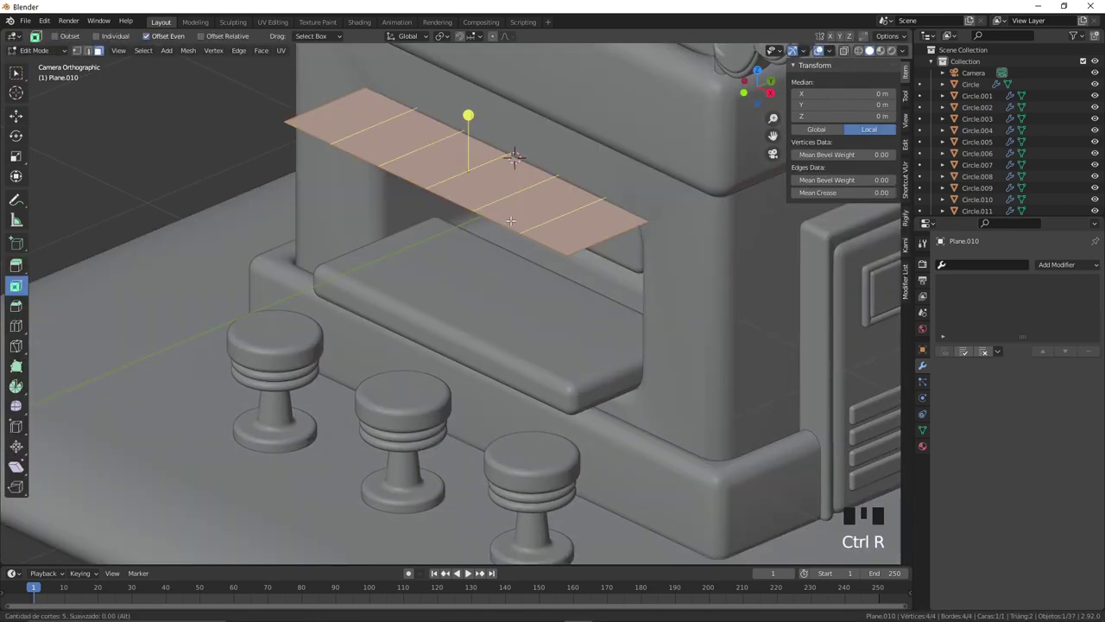
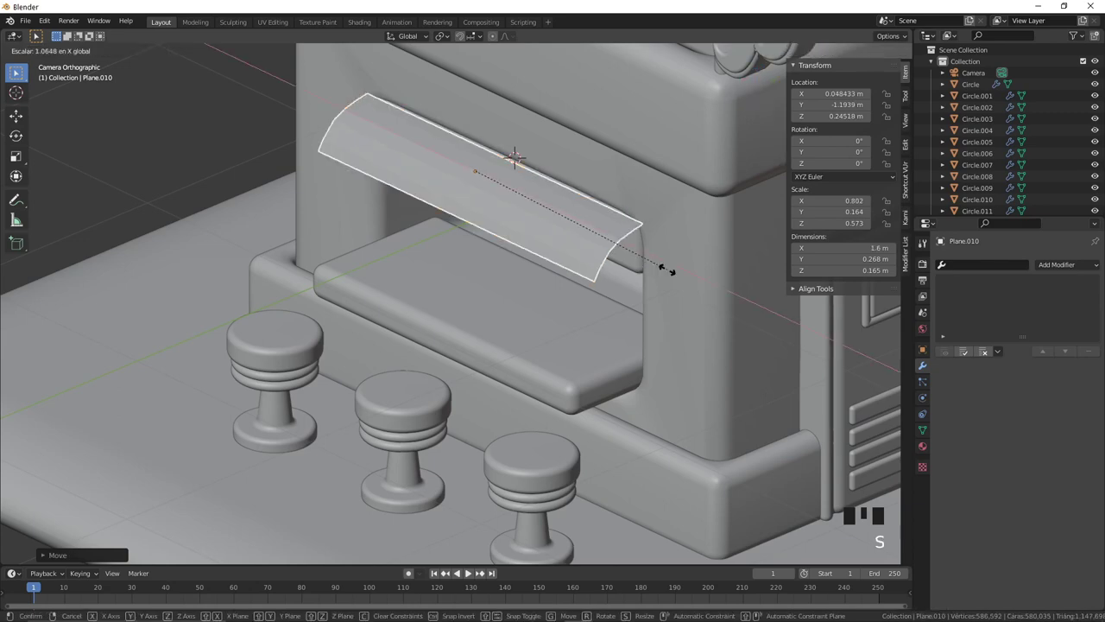
Step: Bend and stretch the strip into a curved awning and smooth it with a level-2 subdivision modifier
key("ctrl+2")
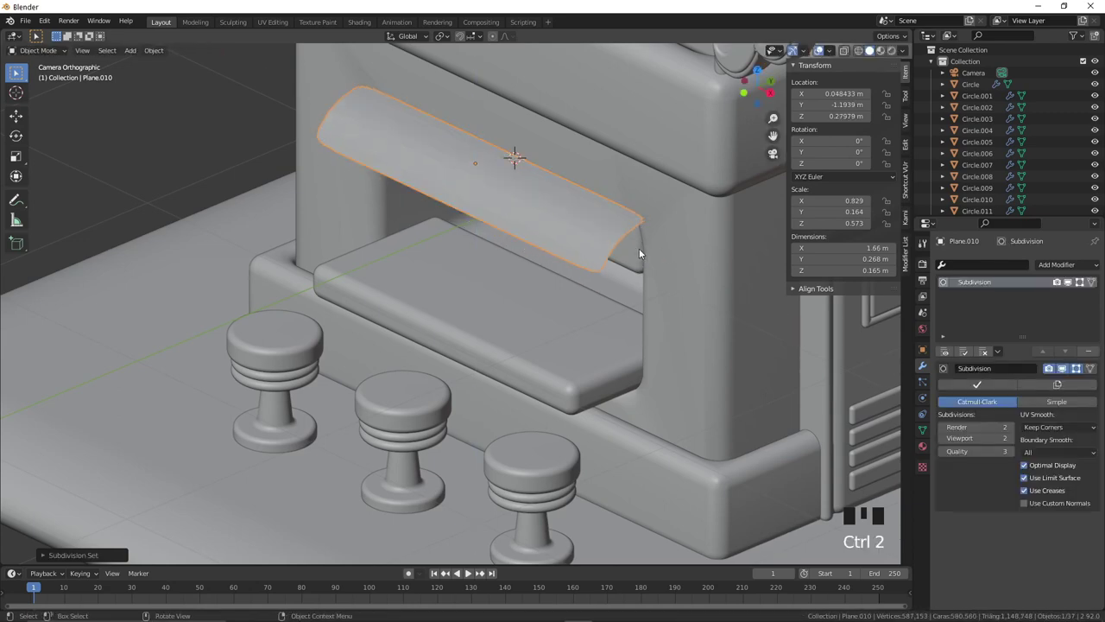
key("KP_1")
key("g")
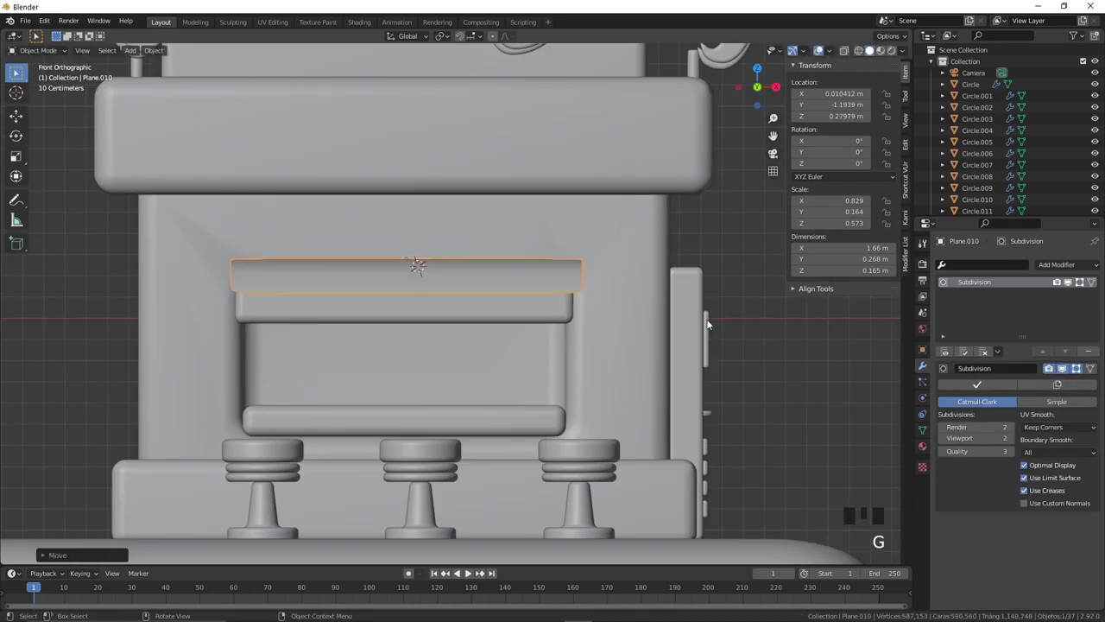
key("KP_0")
key("Tab")
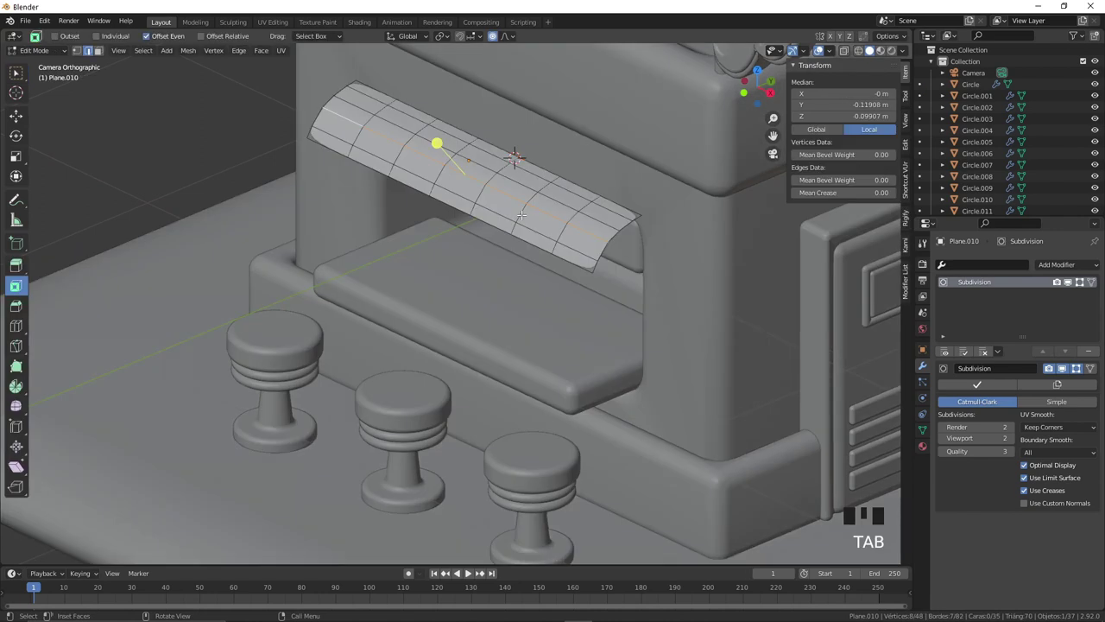
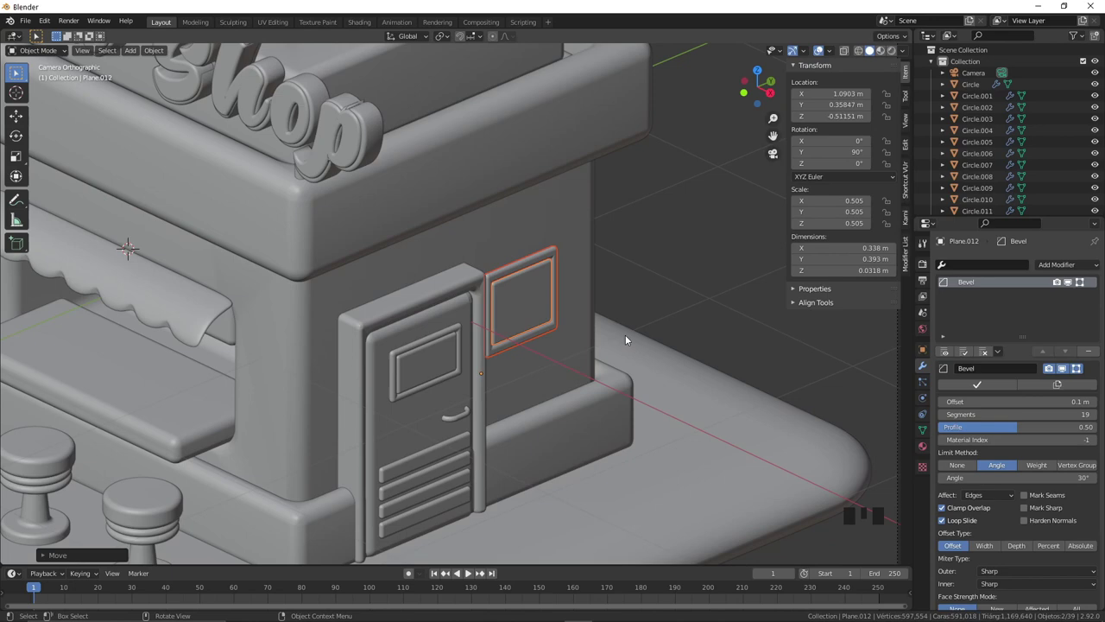
Step: Nudge the window frame along the wall and slide a rounded bevelled sill slab beneath it
scroll("up", 3)
key("g")
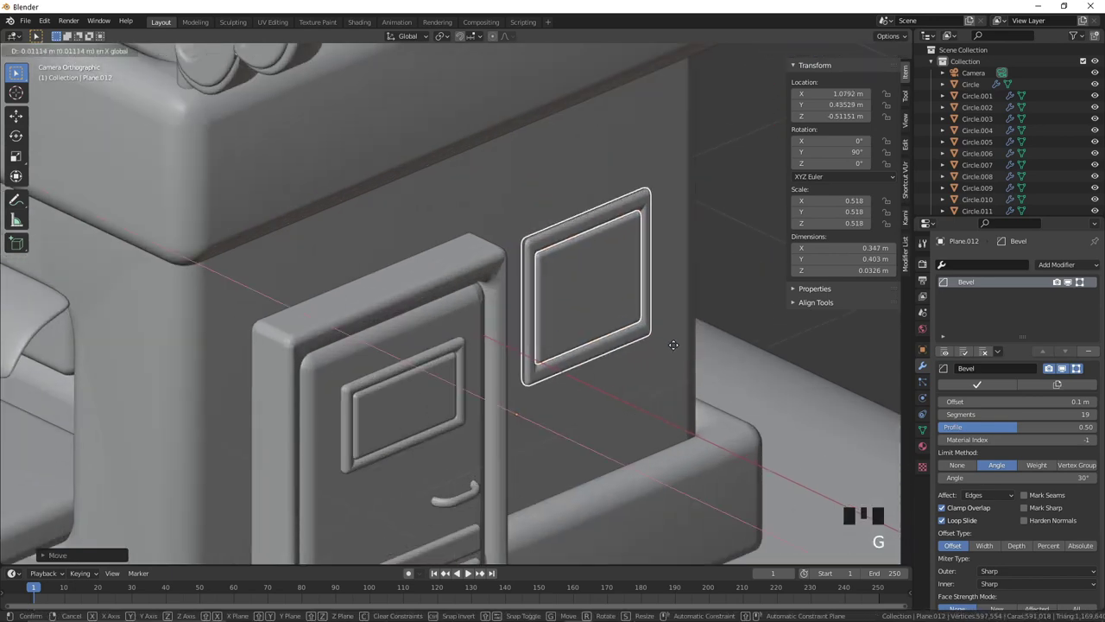
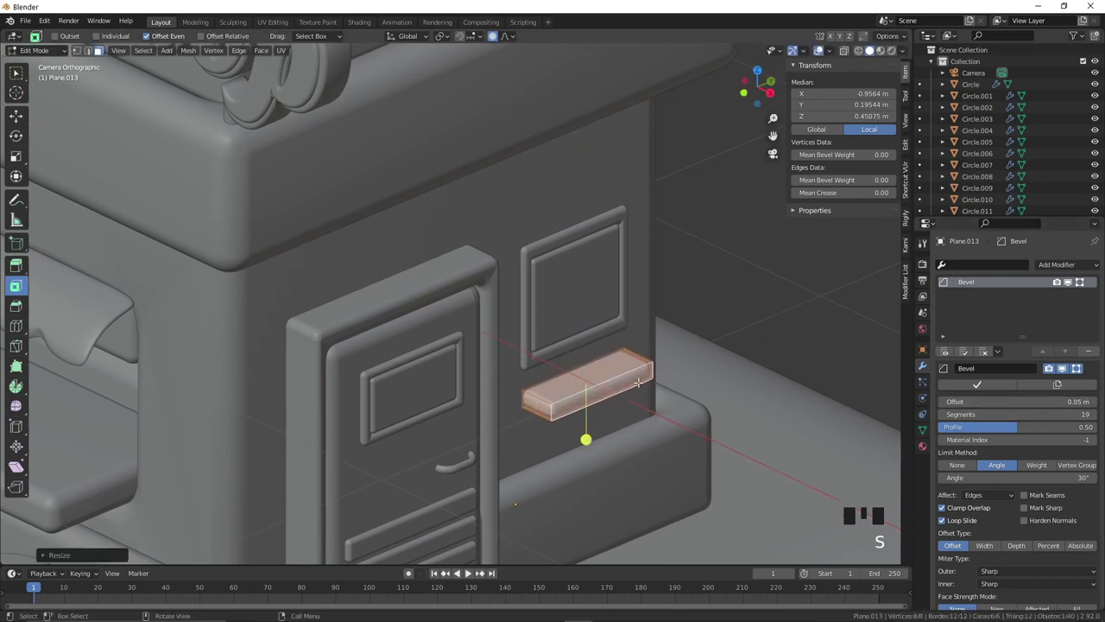
scroll("up", 3)
key("g")
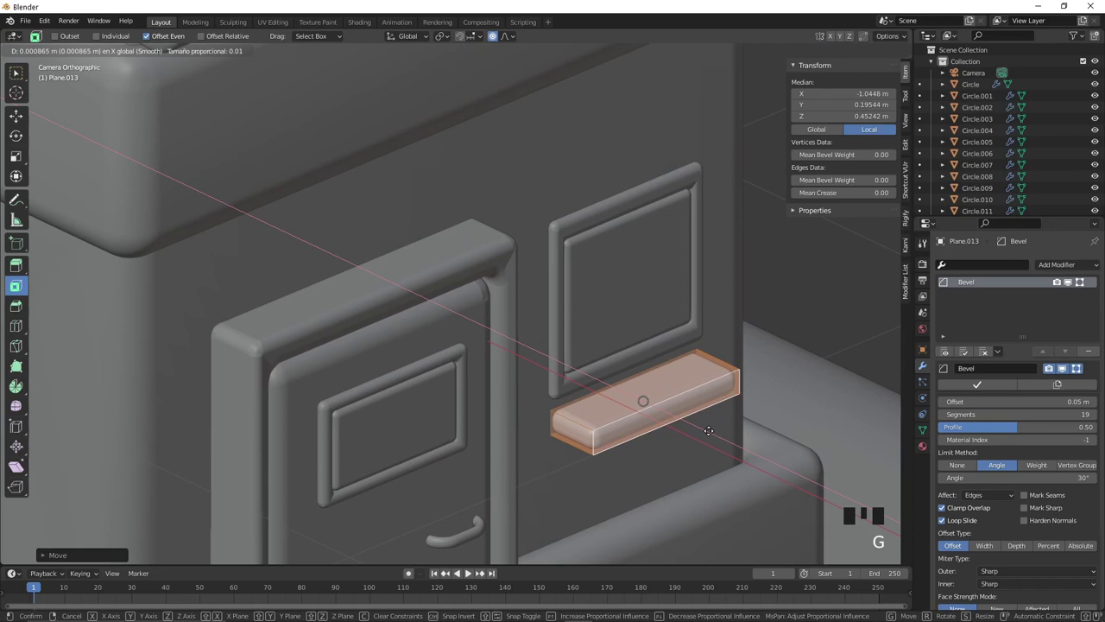
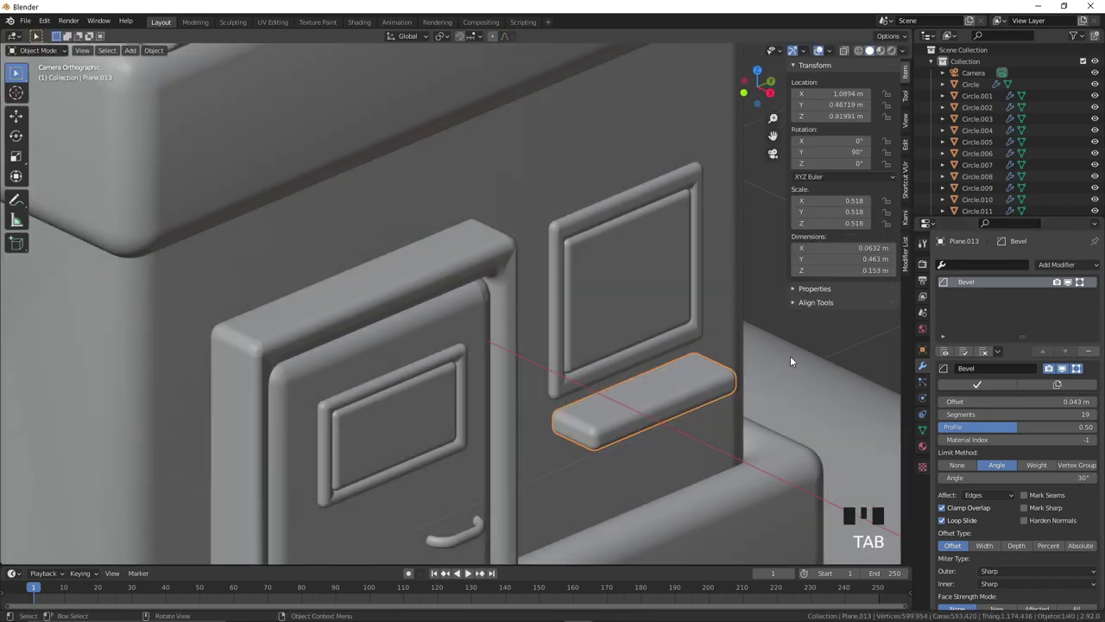
key("g")
scroll("down", 3)
left_click_drag(506, 238, 513, 239)
Step: Add a text object and change its wording to 'Take Away'
right_click(530, 234)
key("shift+a")
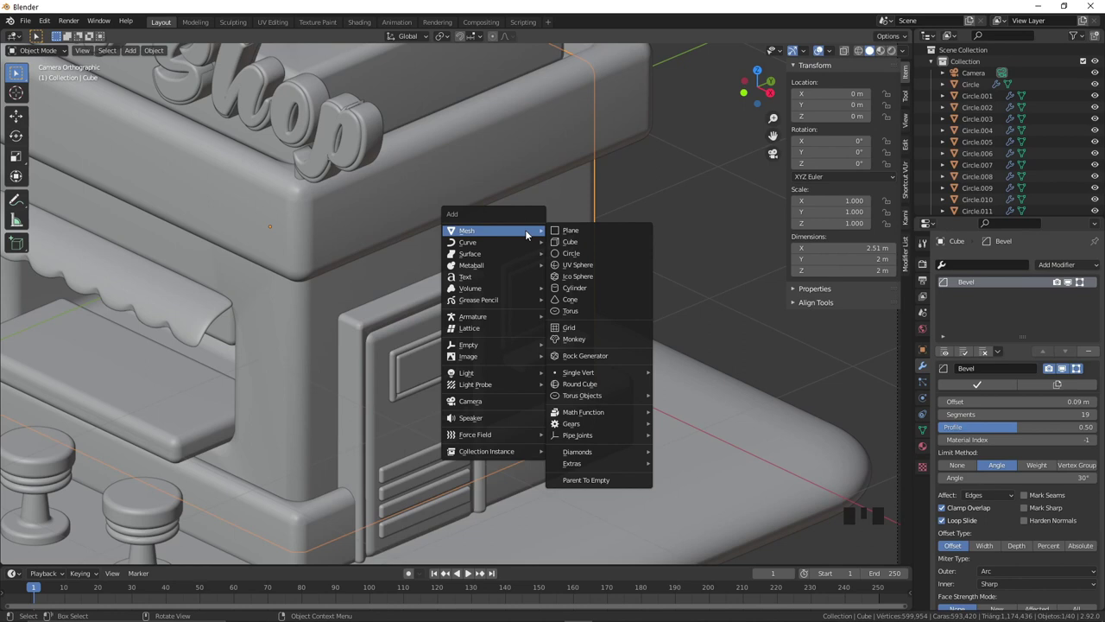
key("r")
key("r")
key("g")
scroll("up", 3)
key("Tab")
key("BackSpace")
key("a")
key("k")
key("e")
key("space")
key("a")
key("w")
key("a")
key("y")
key("Tab")
Step: Rotate and scale the Take Away text to fit on the wall above the side window
key("s")
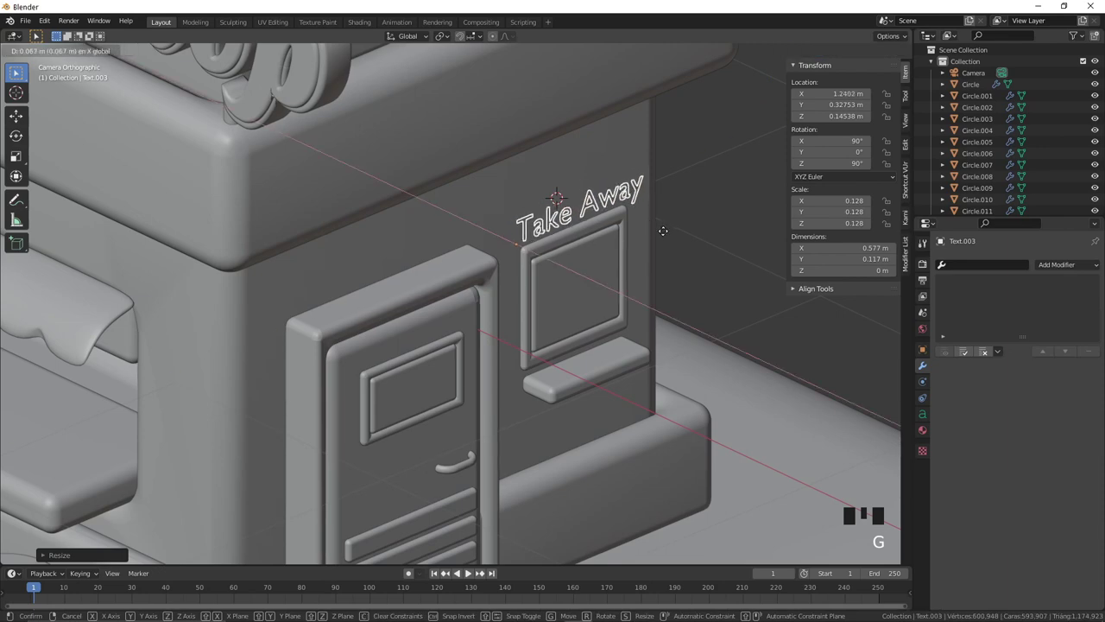
key("g")
key("KP_3")
scroll("up", 3)
key("g")
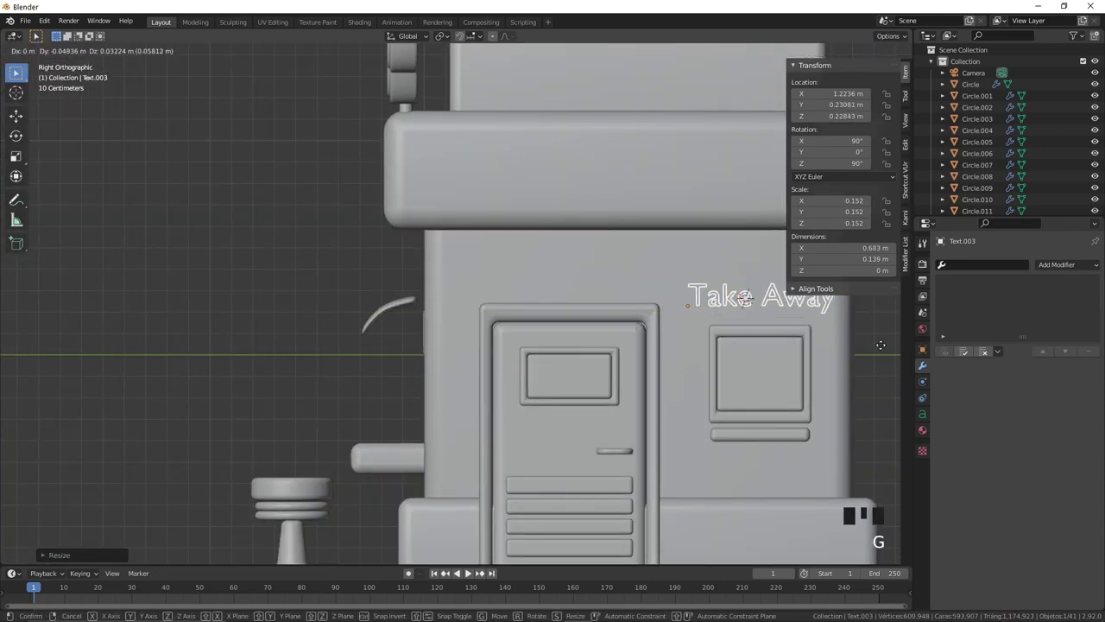
key("KP_0")
Step: Set the sign's font to Hunters with bevel depth, then frame the whole shop and base in view
left_click(928, 419)
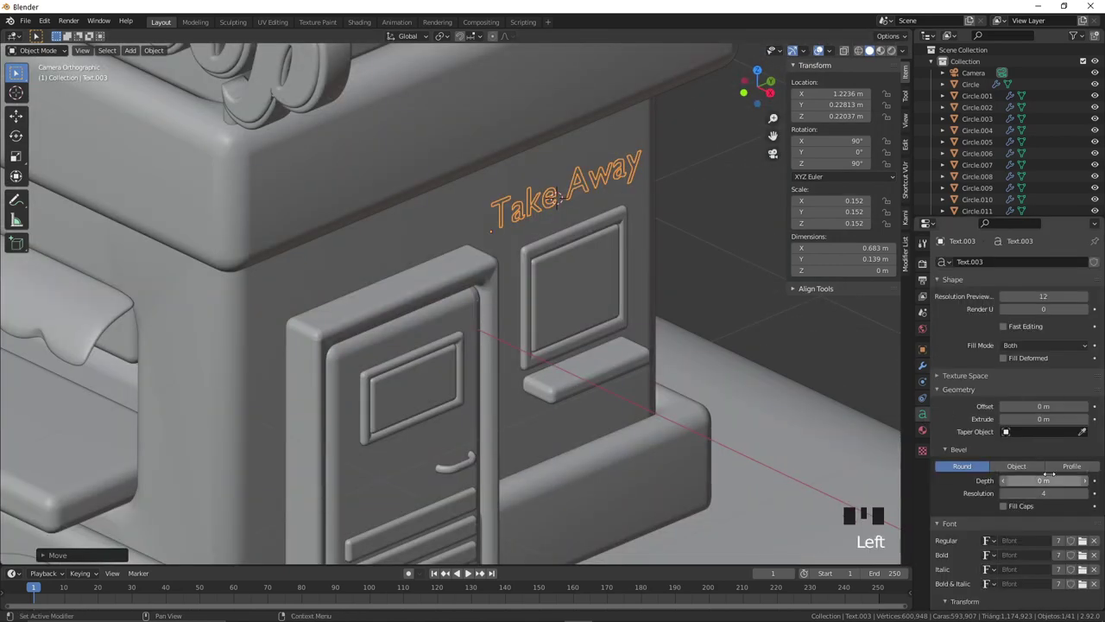
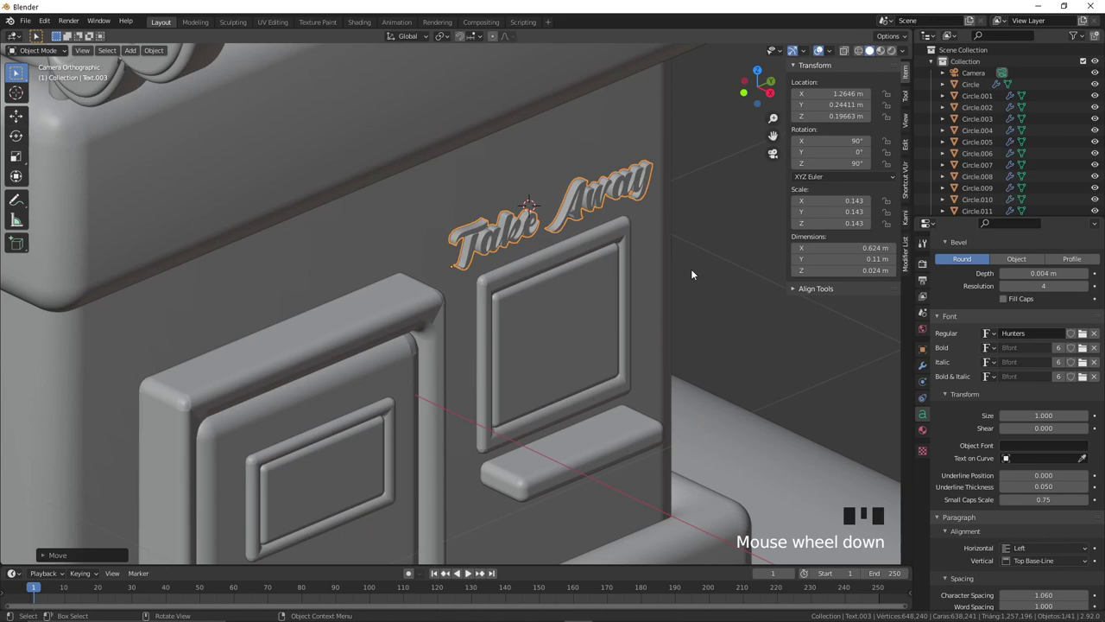
left_click(709, 268)
scroll("down", 3)
left_click_drag(464, 344, 473, 332)
scroll("up", 3)
scroll("down", 3)
left_click_drag(410, 375, 455, 400)
left_click_drag(380, 373, 488, 376)
left_click_drag(481, 374, 528, 354)
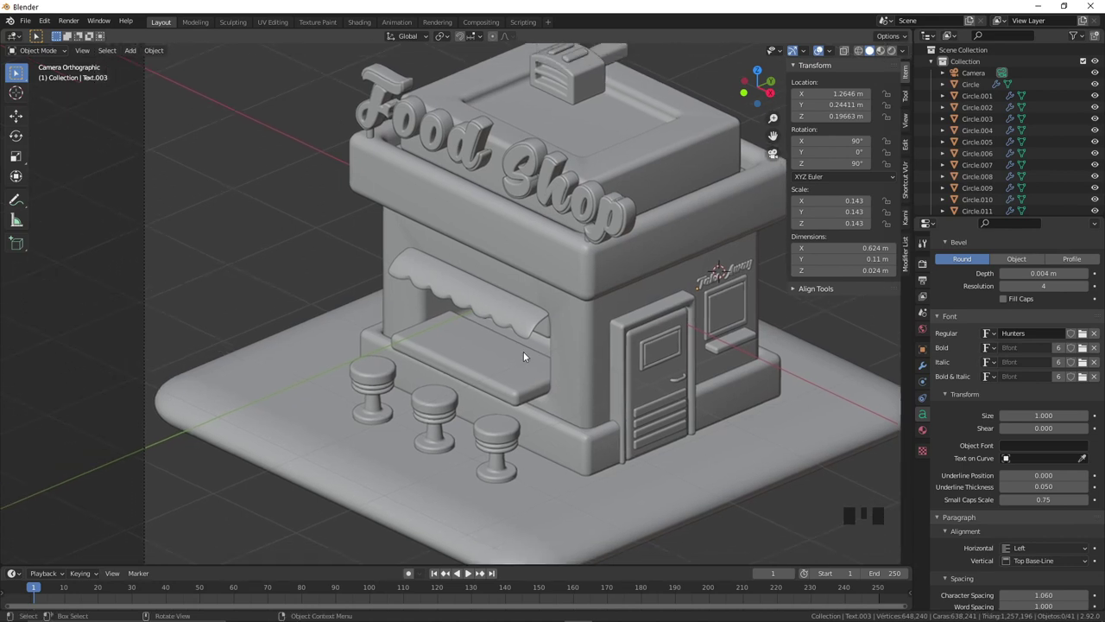
left_click_drag(565, 453, 505, 429)
Step: Add a mesh circle beside the third stool, stand it upright, shrink it and shape it into an arch
right_click(505, 429)
key("shift+a")
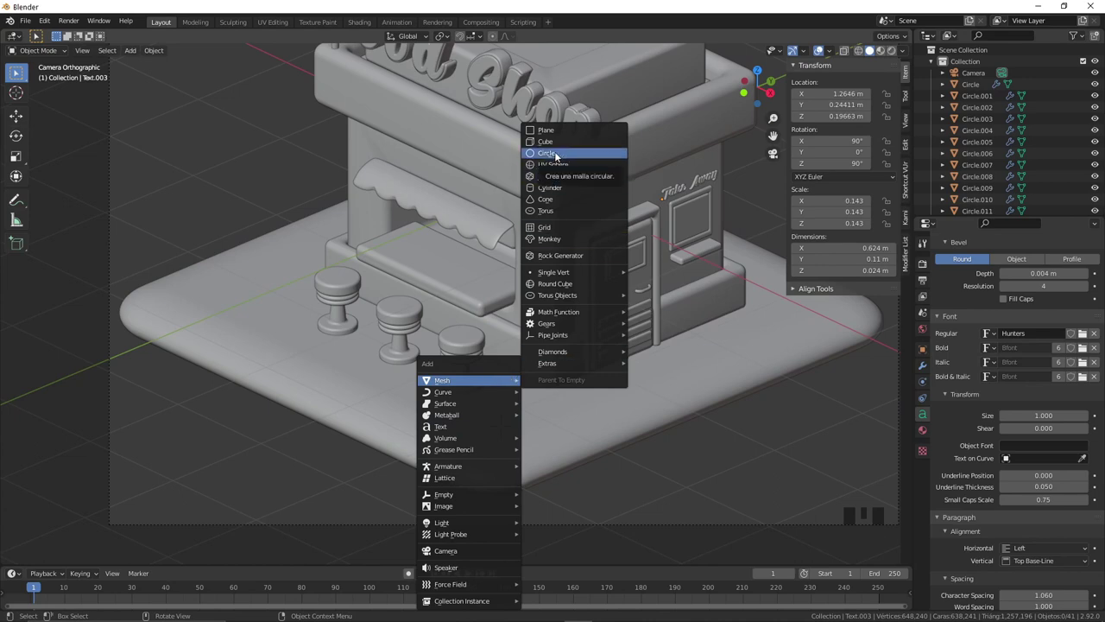
key("r")
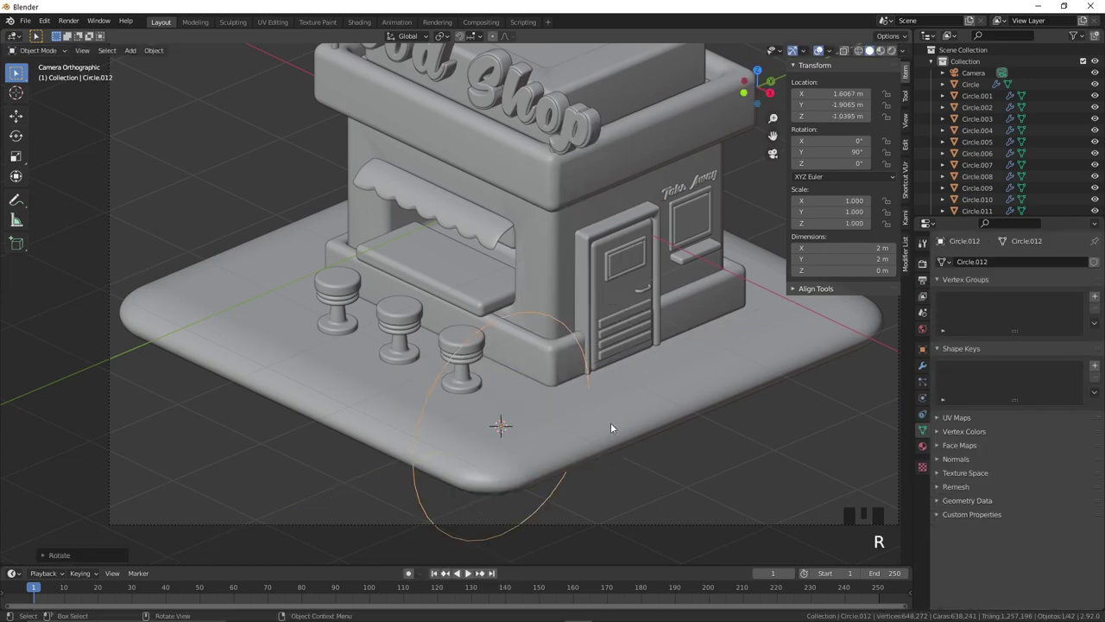
key("KP_3")
scroll("down", 3)
left_click(425, 301)
key("g")
left_click_drag(451, 354, 397, 325)
left_click(397, 325)
key("g")
scroll("up", 3)
left_click_drag(453, 343, 488, 363)
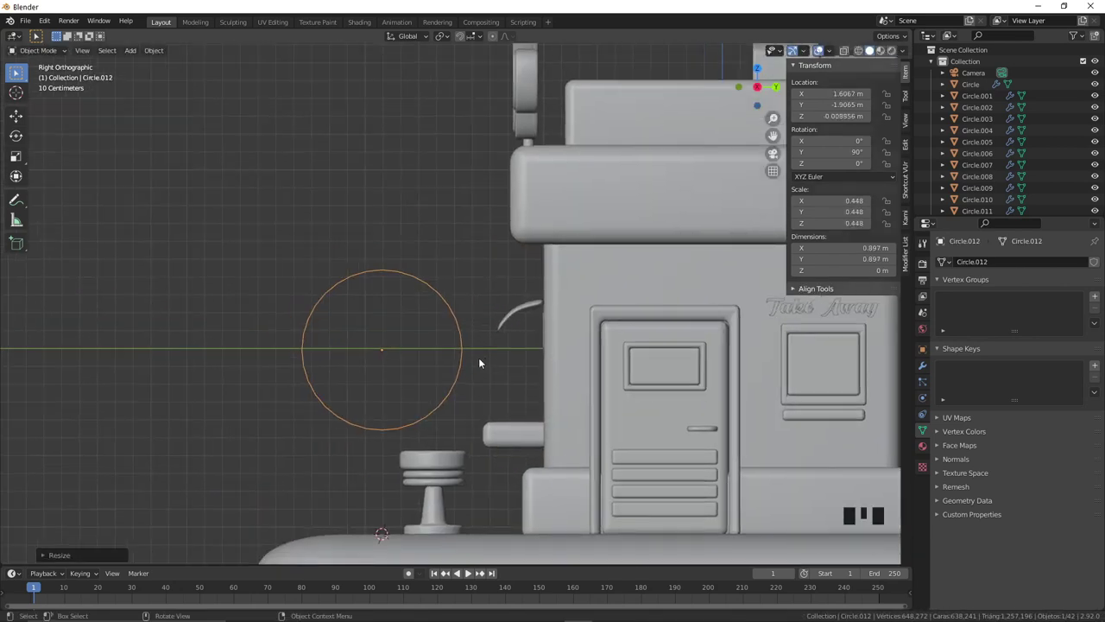
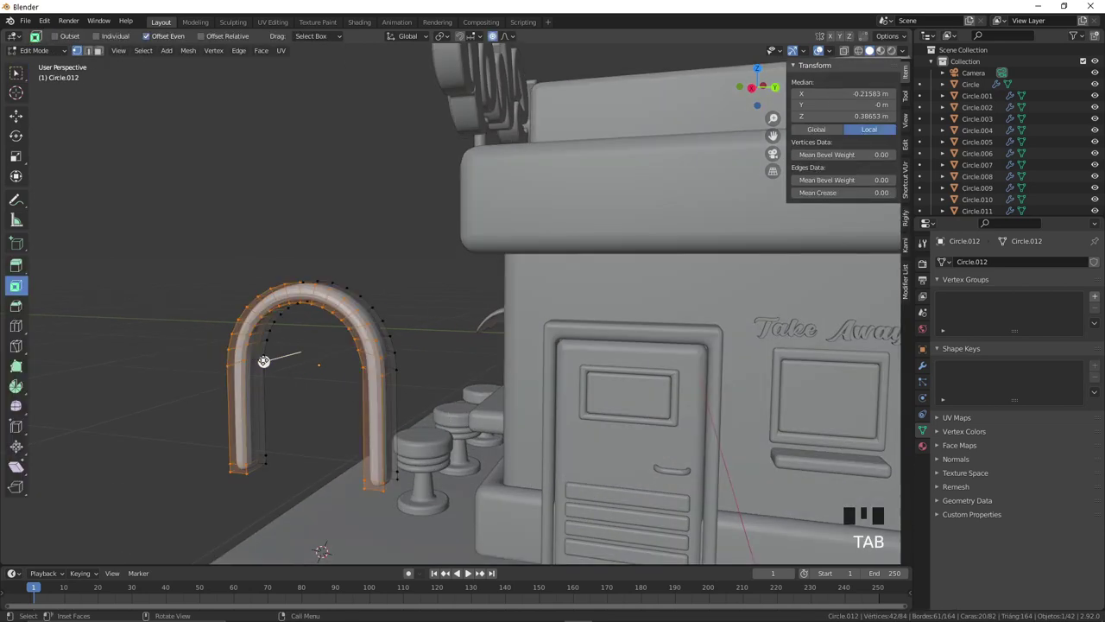
Step: Extrude the arch into a thick rim with a loop cut and fill a flat panel inside it
key("ctrl+r")
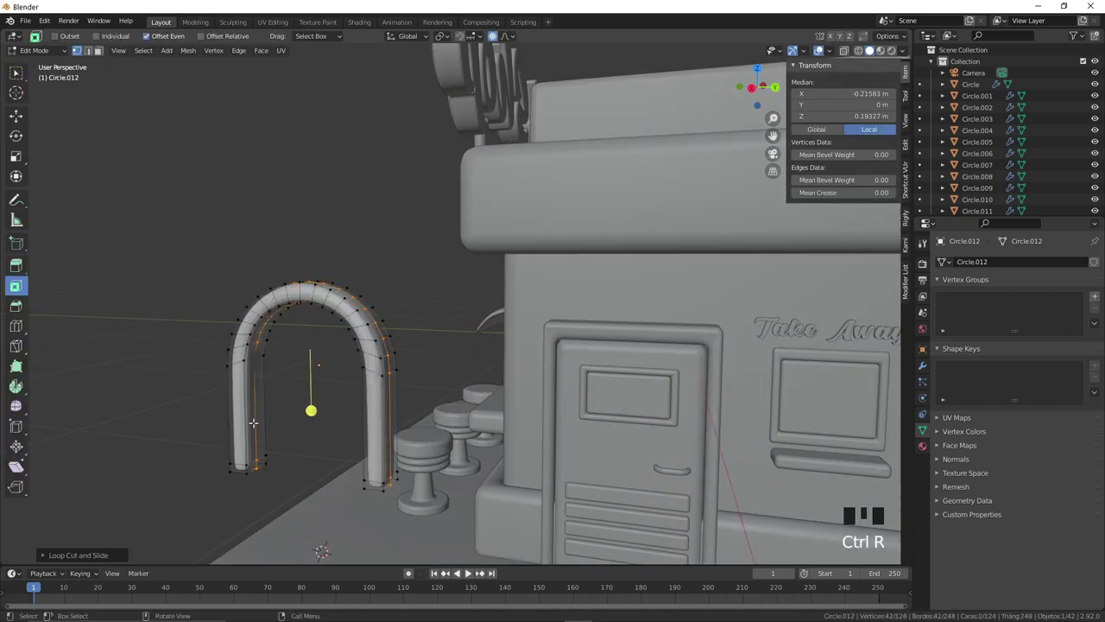
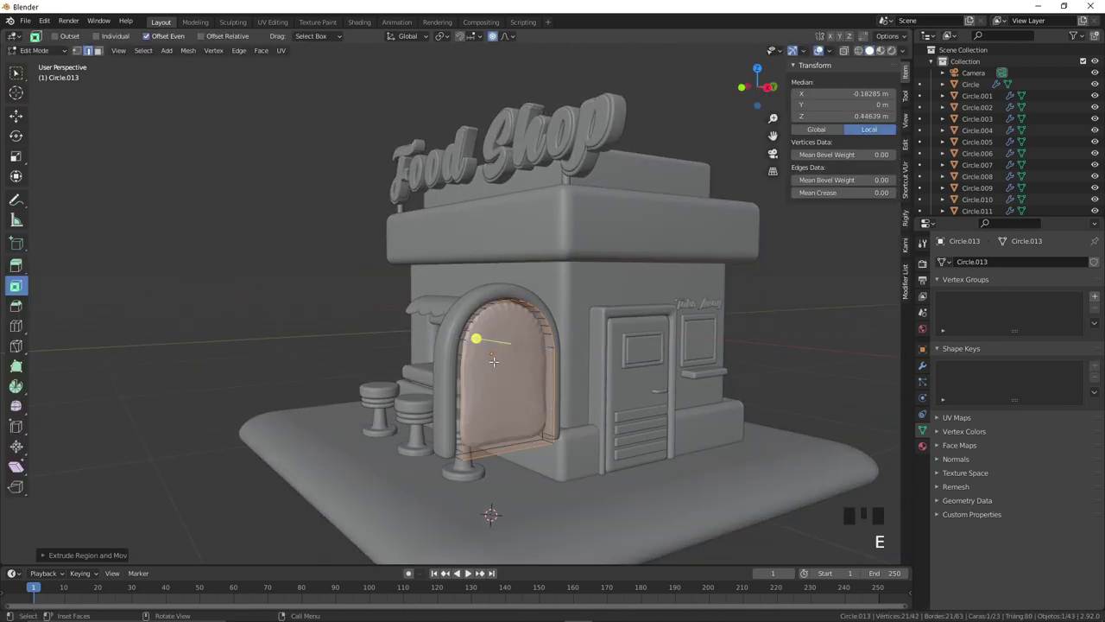
left_click(487, 344)
left_click_drag(520, 383, 611, 352)
left_click(611, 352)
key("3")
left_click(608, 340)
left_click(656, 324)
key("Tab")
left_click_drag(621, 379, 501, 309)
left_click(500, 309)
key("KP_0")
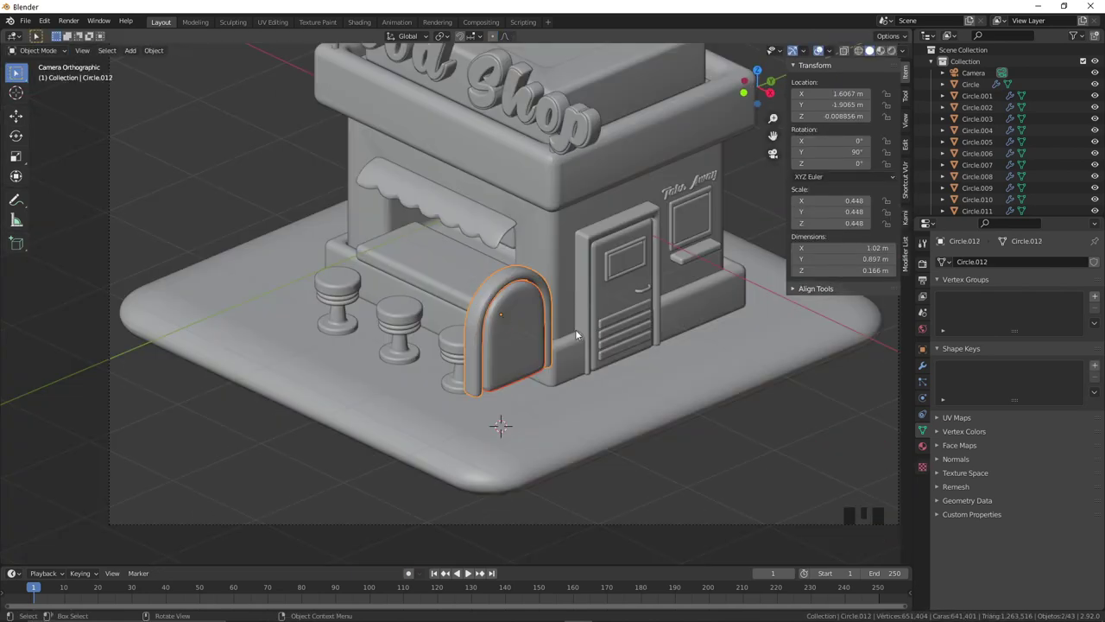
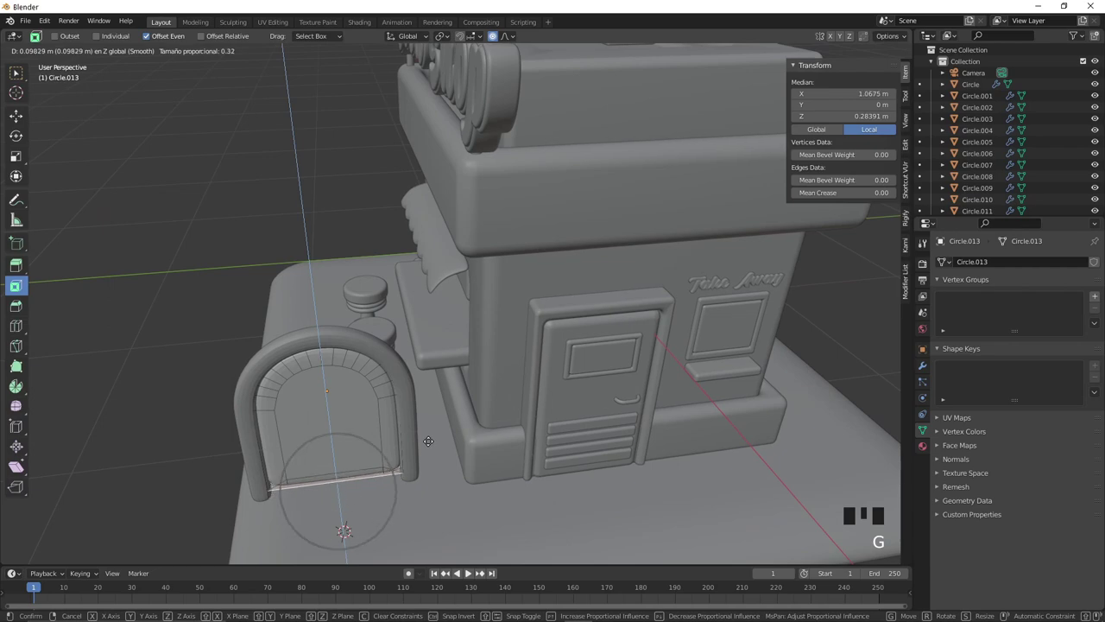
Step: Pull the panel's bottom edge down with proportional editing and check the sign from the camera
left_click_drag(429, 434, 426, 389)
left_click(426, 389)
key("KP_0")
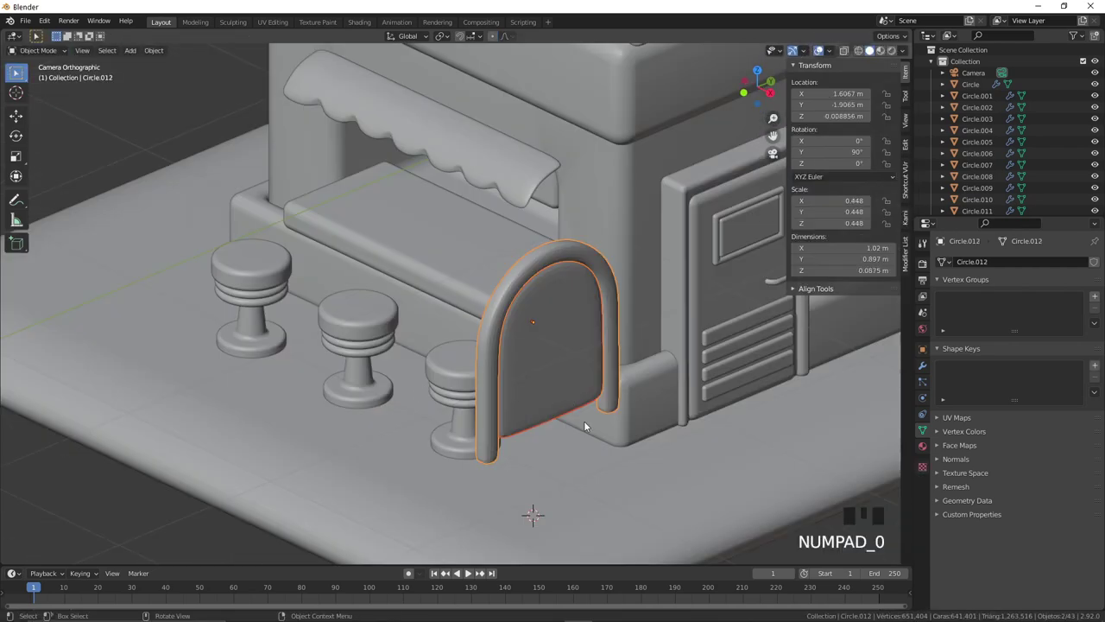
key("KP_3")
scroll("up", 3)
Step: Add a text object on the arch sign, rotate it upright and shrink it to fit the board
left_click_drag(390, 310, 424, 274)
key("shift+a")
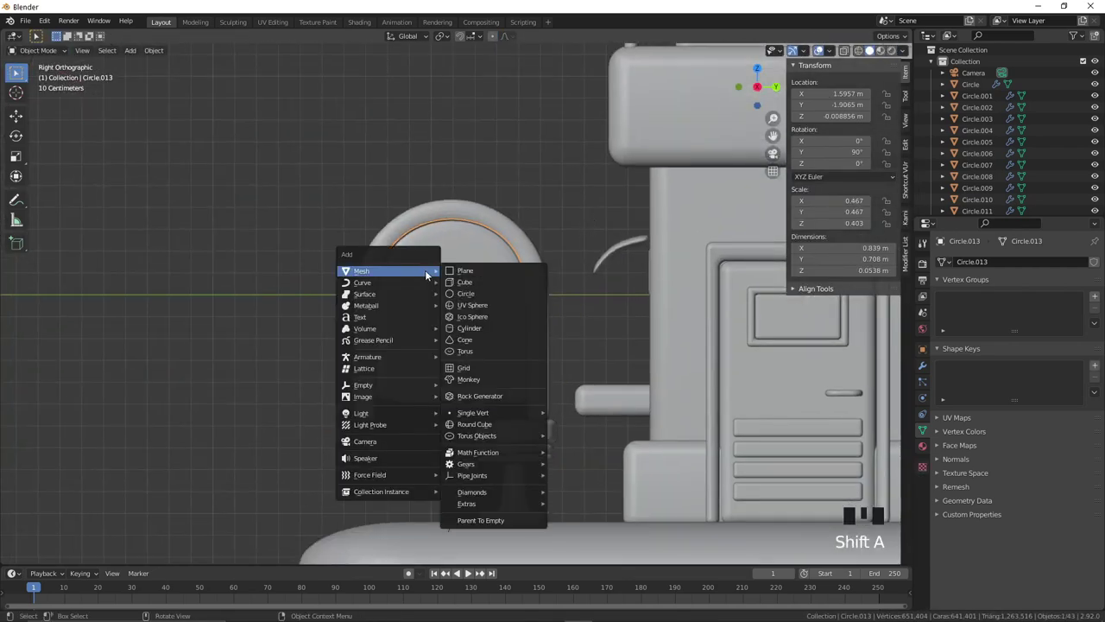
key("r")
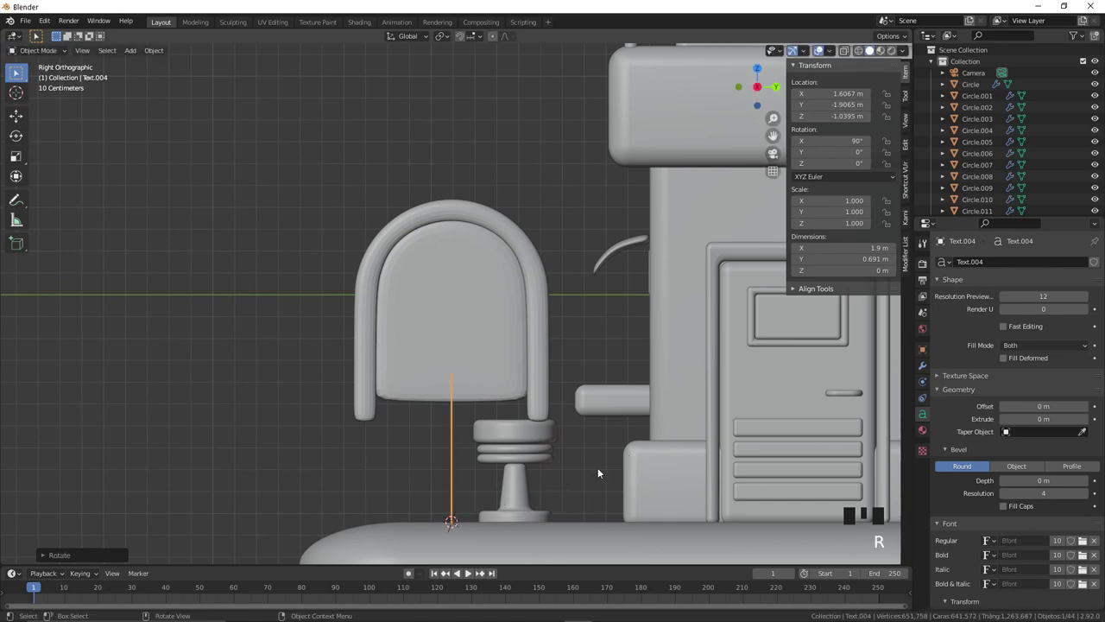
key("r")
key("s")
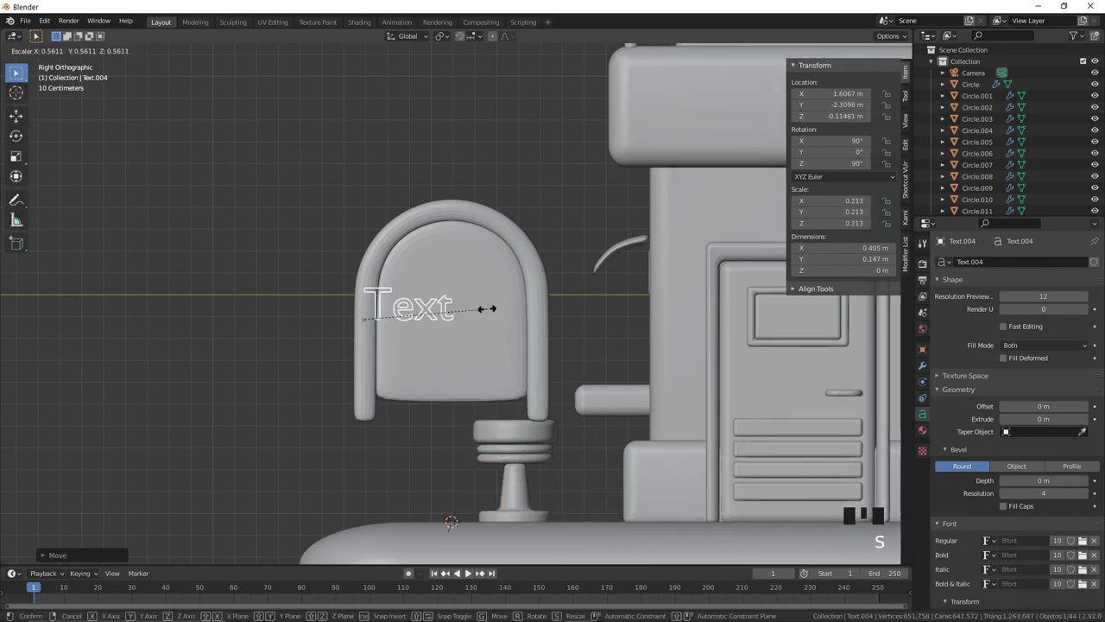
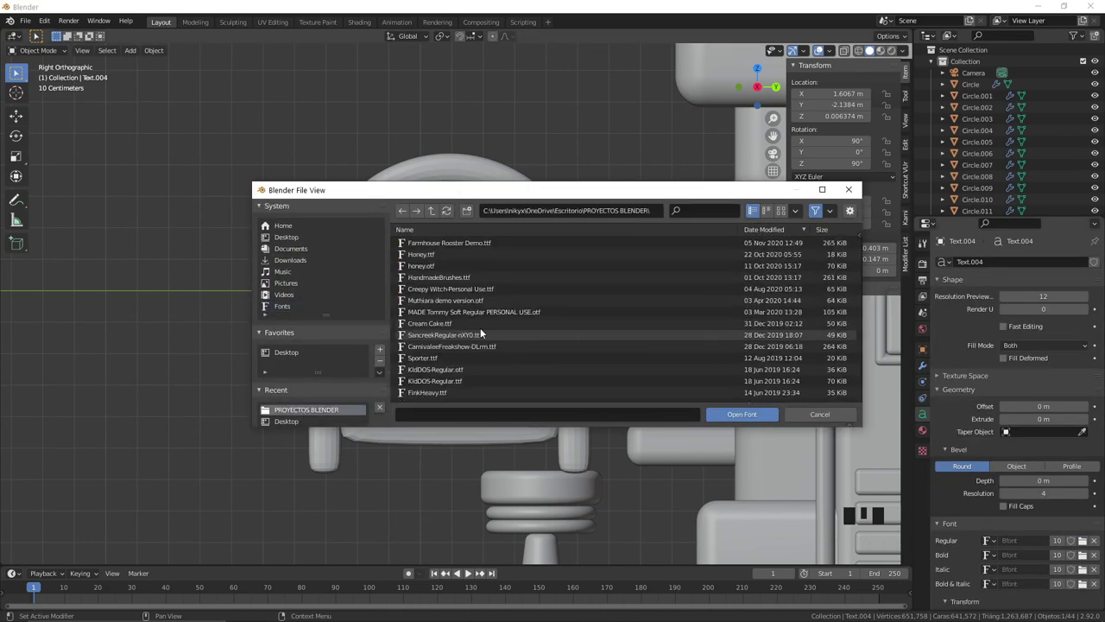
scroll("up", 3)
left_click_drag(632, 327, 654, 315)
Step: Edit the text down to a single food-icon character for the first icon
key("Tab")
key("Left")
key("Left")
key("Left")
key("BackSpace")
key("BackSpace")
key("Tab")
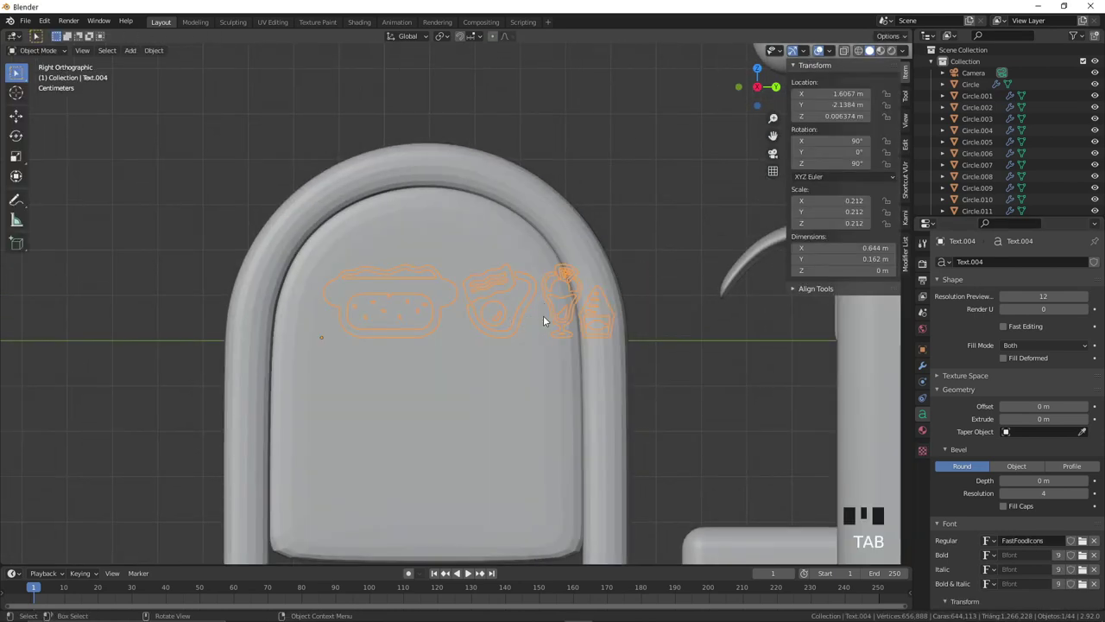
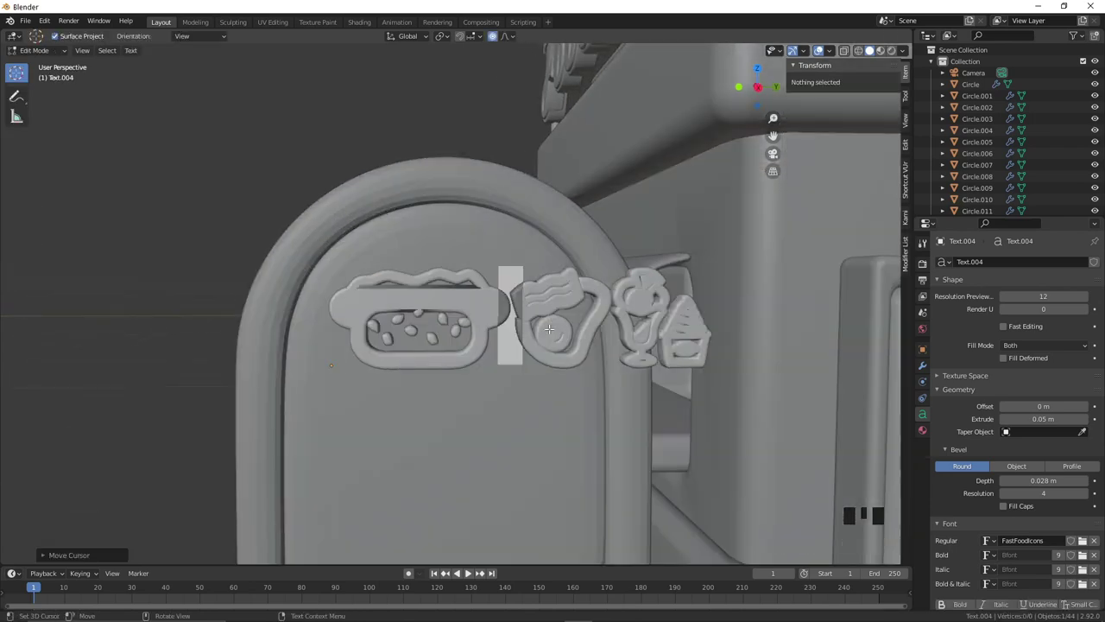
Step: Duplicate the icon, change its character to the egg icon, move it aside and tilt it
key("Tab")
key("ctrl+c")
key("ctrl+v")
key("g")
left_click(550, 331)
key("Tab")
key("BackSpace")
key("Right")
key("Right")
key("/")
key("BackSpace")
key("BackSpace")
key("Tab")
key("r")
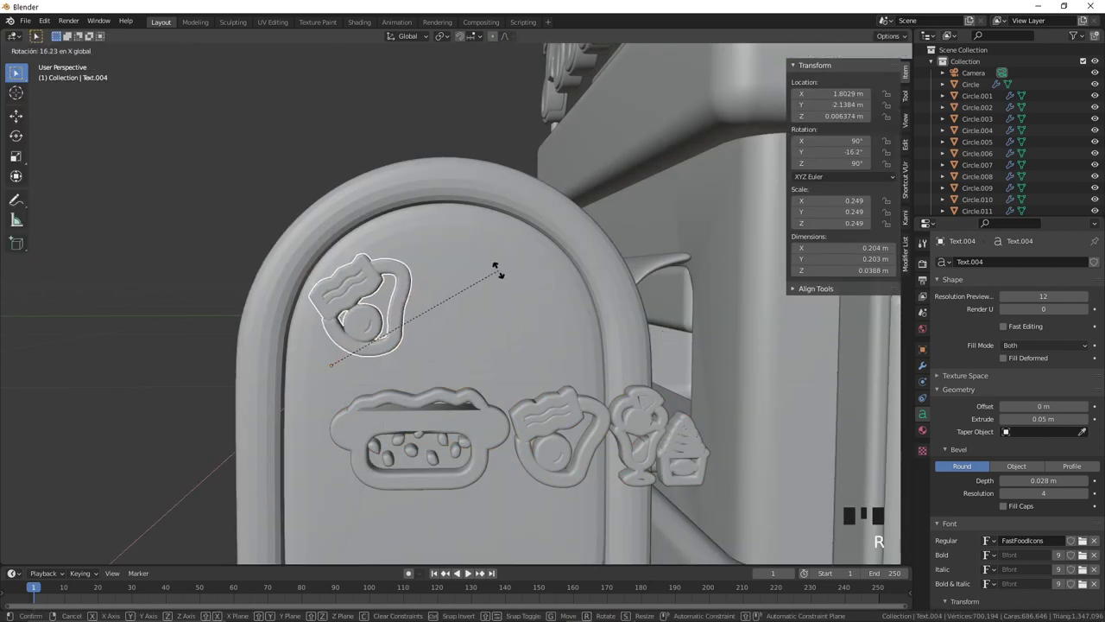
left_click(460, 420)
Step: Duplicate again, swap in the next icon character, then rotate and scale it into place
key("ctrl+c")
key("ctrl+v")
key("g")
middle_click(579, 365)
left_click(517, 263)
key("Tab")
key("Delete")
key("Delete")
key("Tab")
key("r")
key("s")
left_click(375, 329)
Step: Edit the copy's character to the hot dog icon, then rotate, scale and position it on the sign
key("Tab")
key("Delete")
key("BackSpace")
key("Right")
key("Delete")
key("BackSpace")
key("ctrl+z")
key("Left")
key("Down")
key("Tab")
key("r")
key("s")
left_click(475, 180)
key("g")
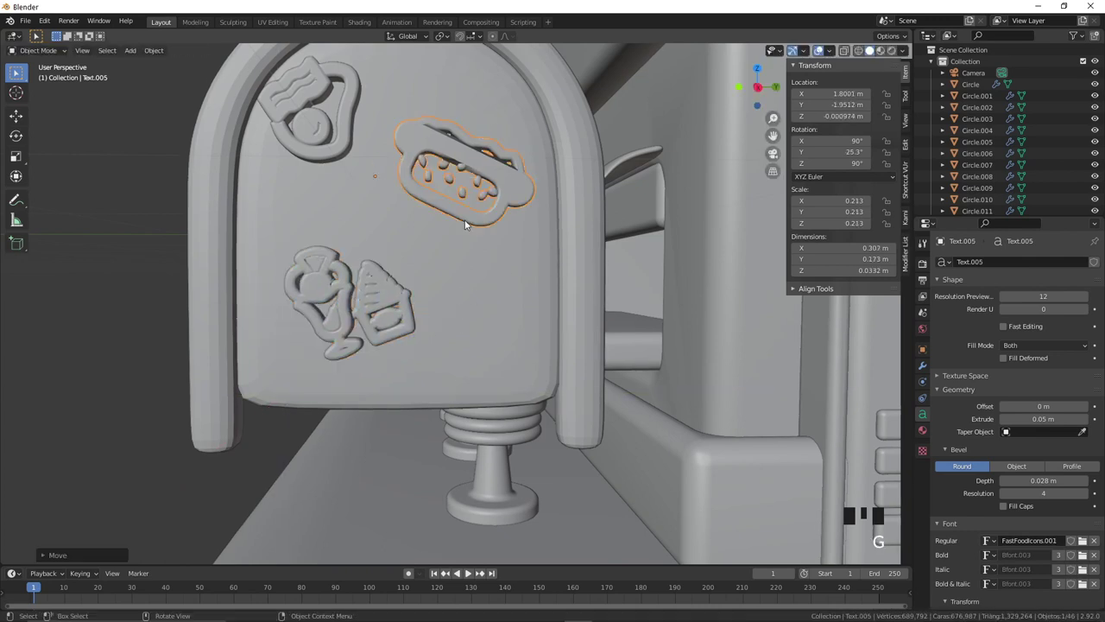
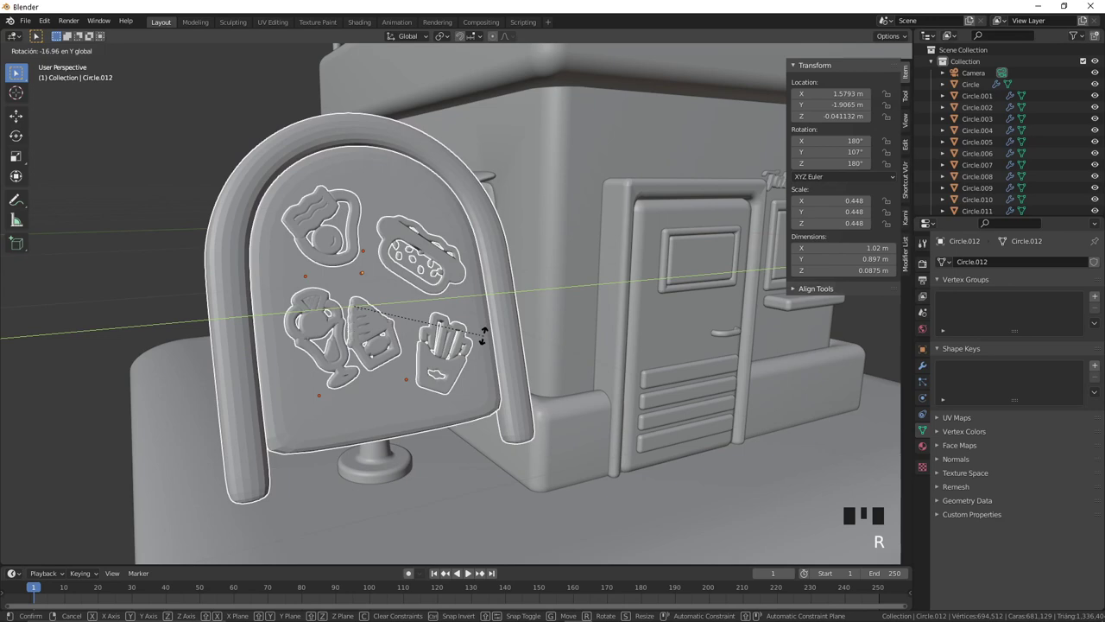
Step: Duplicate one more icon, rotate and move it, then start shrinking the whole sign
left_click_drag(486, 366, 566, 366)
key("ctrl+c")
key("ctrl+v")
key("r")
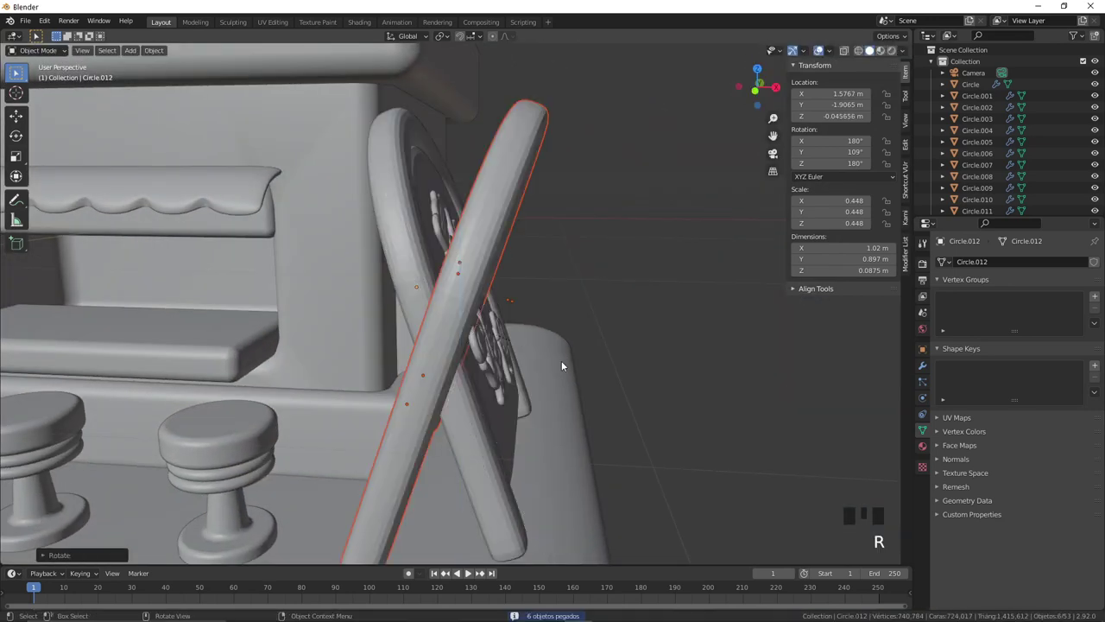
left_click_drag(567, 406, 573, 456)
key("g")
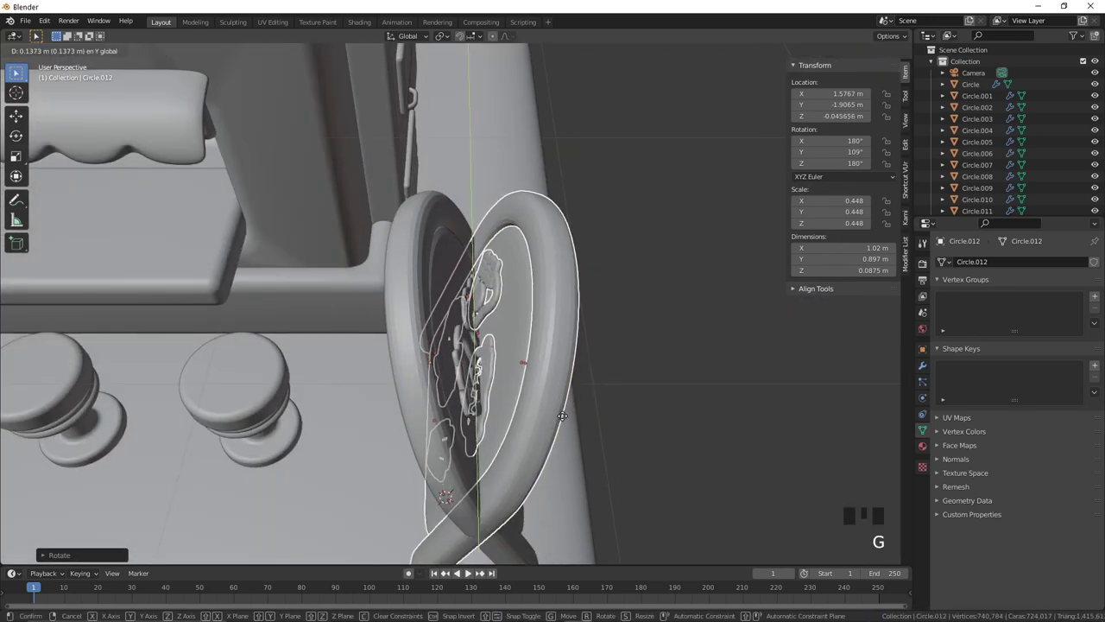
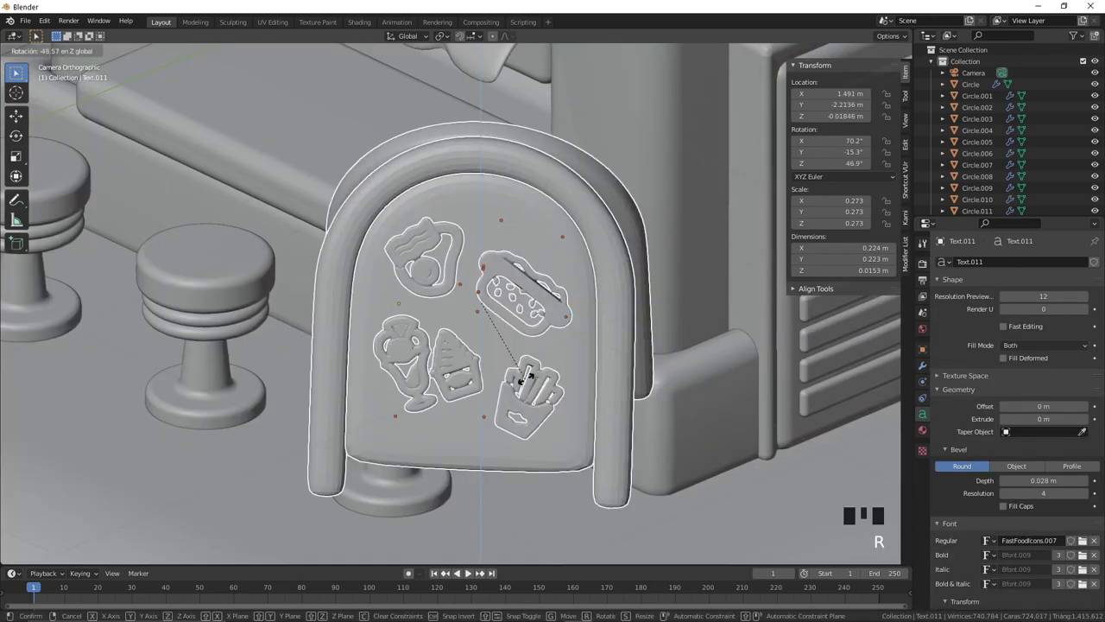
scroll("down", 3)
key("g")
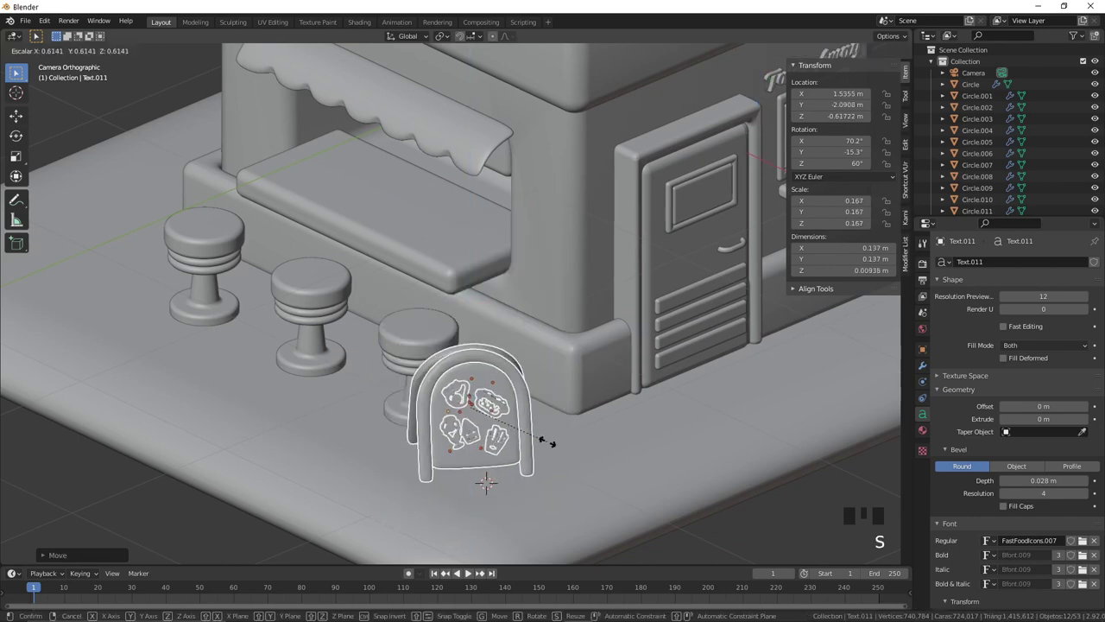
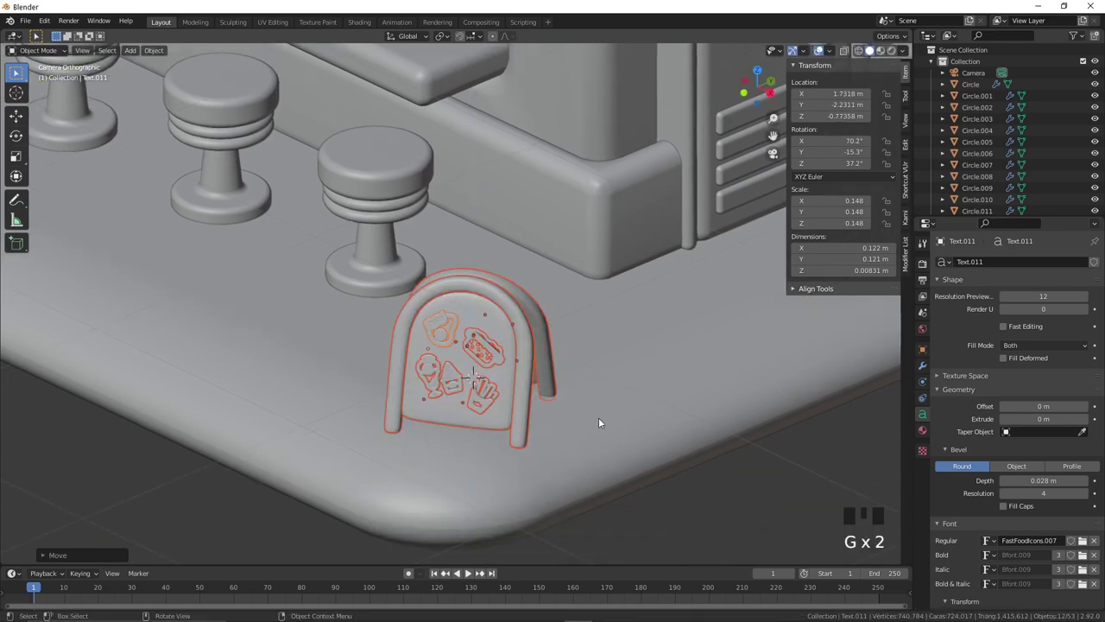
Step: Rotate and move the sign toward the base corner, checking it from the camera view
key("r")
key("g")
key("r")
key("r")
key("g")
left_click_drag(577, 445, 562, 405)
key("KP_0")
left_click(637, 423)
scroll("down", 3)
scroll("up", 3)
scroll("down", 3)
scroll("up", 3)
Step: Select the sign board together with all its icons in the viewport and outliner
left_click(488, 304)
left_click_drag(501, 300, 500, 301)
left_click(468, 330)
left_click_drag(451, 323, 458, 322)
left_click_drag(474, 317, 471, 321)
left_click_drag(444, 360, 445, 360)
left_click_drag(477, 365, 477, 365)
left_click_drag(522, 368, 409, 374)
scroll("up", 3)
double_click(401, 409)
left_click(396, 422)
double_click(408, 422)
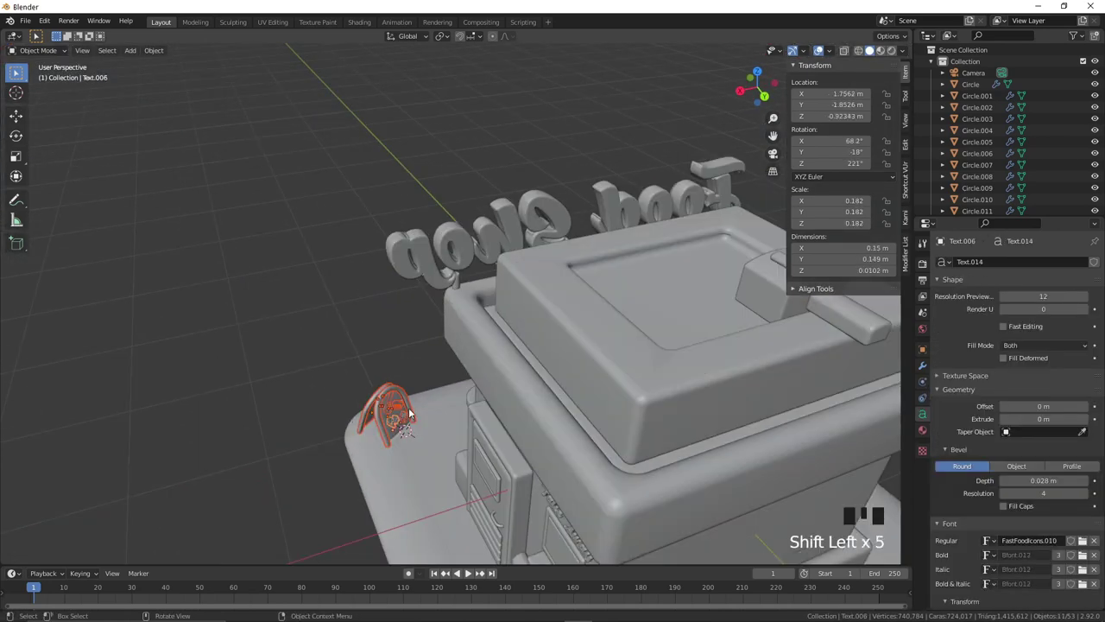
Step: Stand the sign on the base's front corner beside the stools and adjust its rotation in camera view
key("g")
left_click(396, 438)
key("KP_0")
key("g")
key("r")
scroll("down", 3)
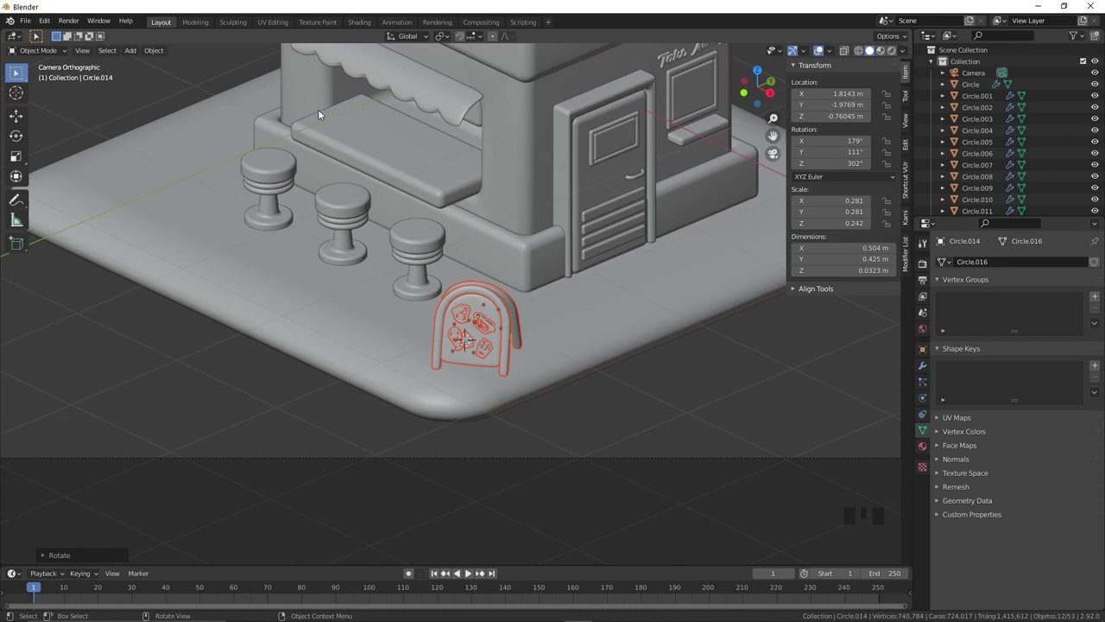
left_click_drag(317, 99, 407, 219)
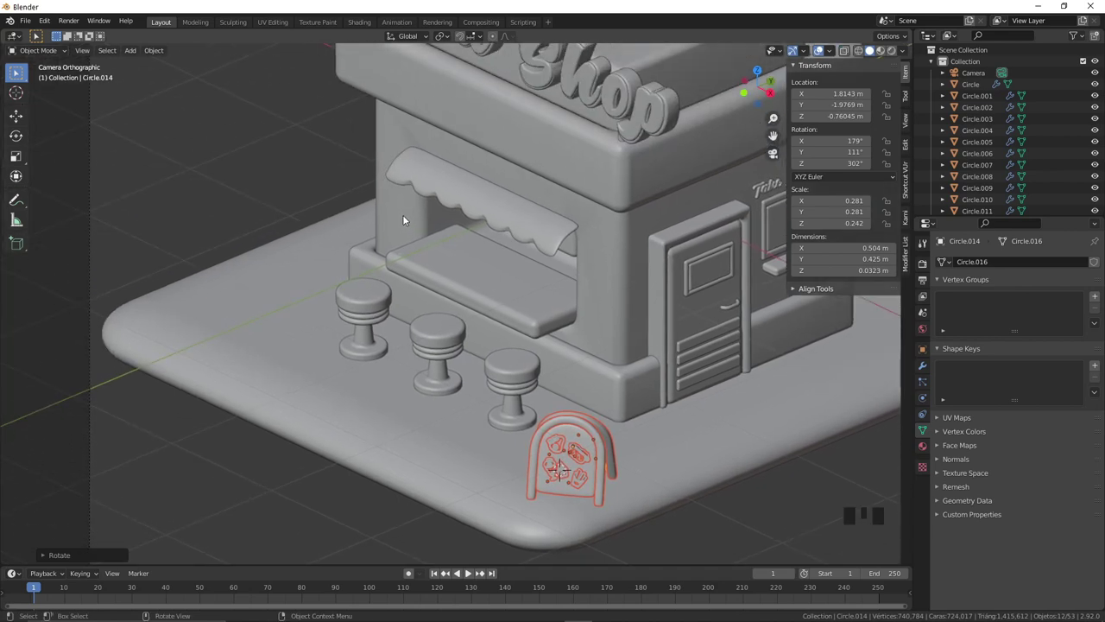
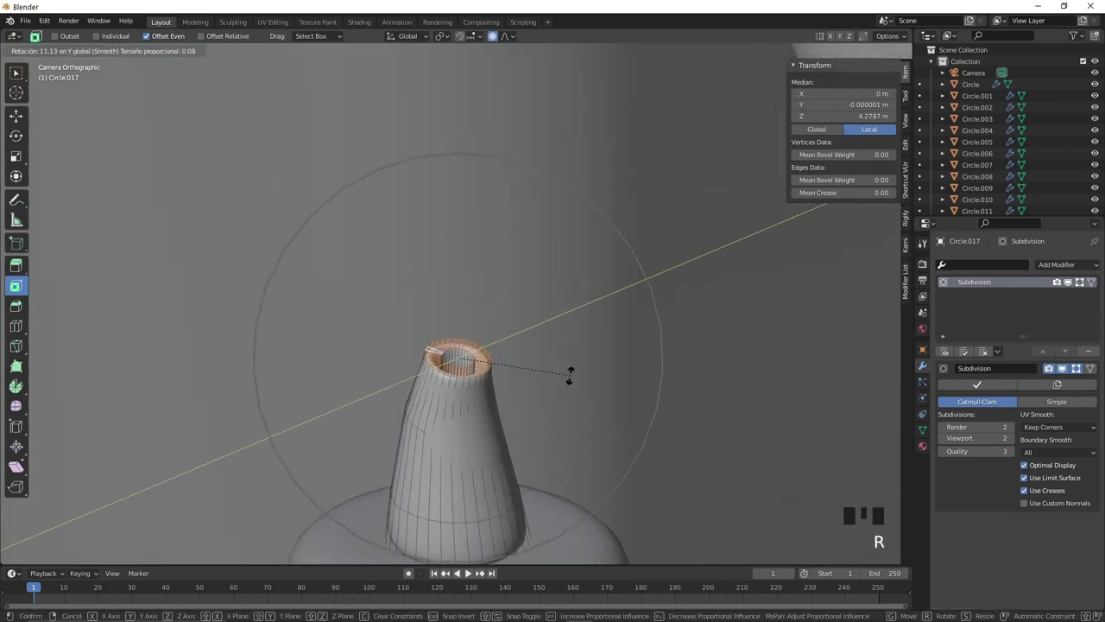
Step: Rotate and position the modelled squeeze bottle on the serving counter
key("o")
key("r")
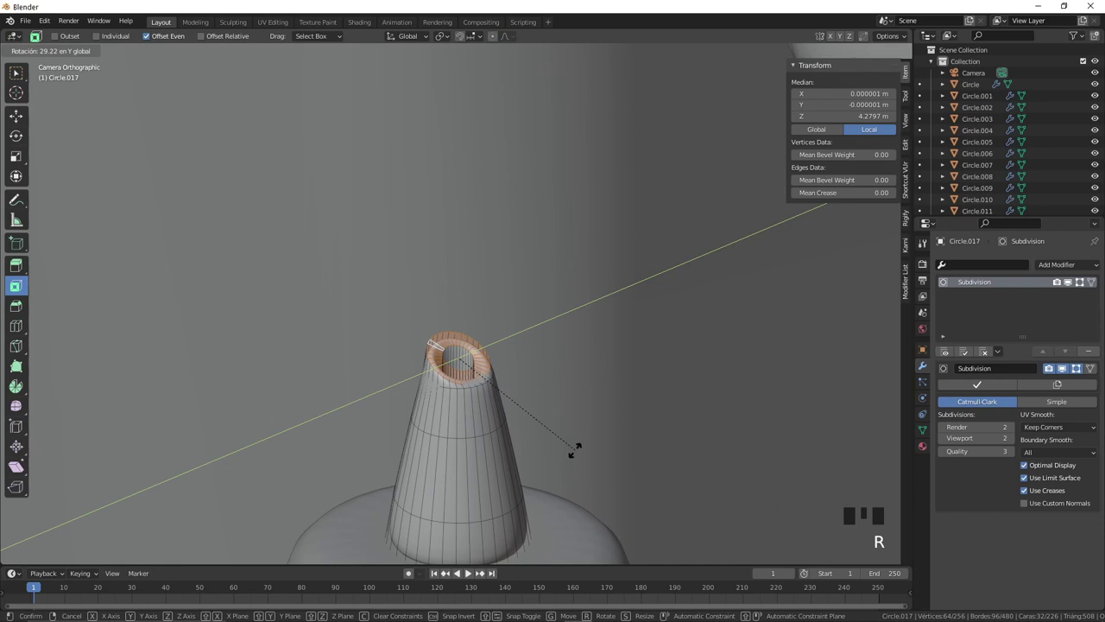
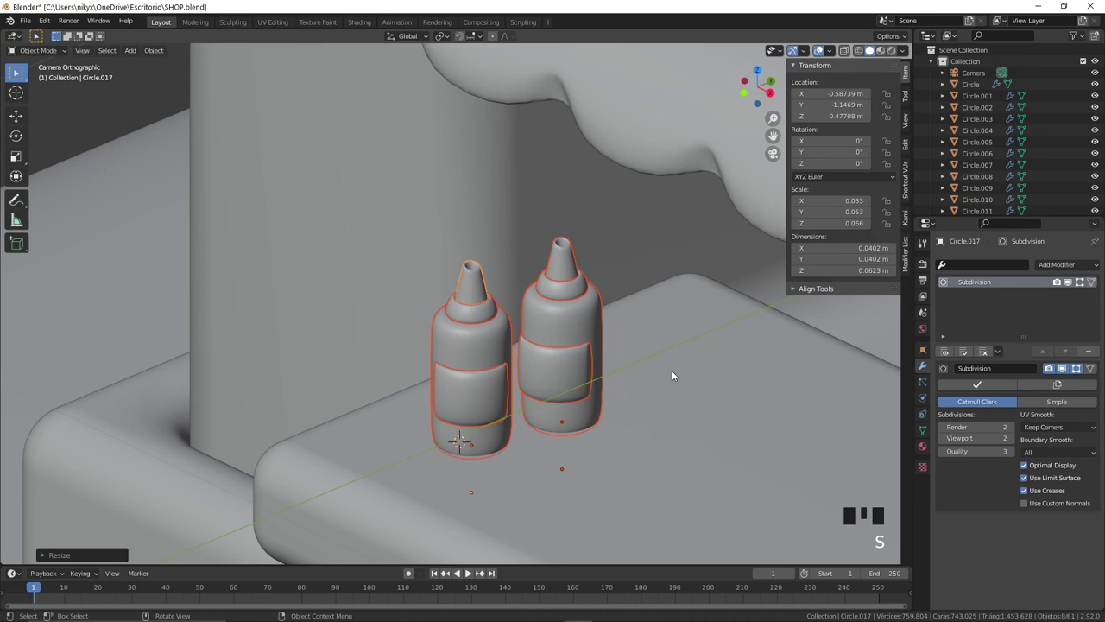
key("g")
scroll("down", 3)
left_click_drag(528, 364, 489, 333)
Step: Duplicate the bottle pair and move the copy toward the other end of the counter
key("ctrl+c")
key("g")
key("r")
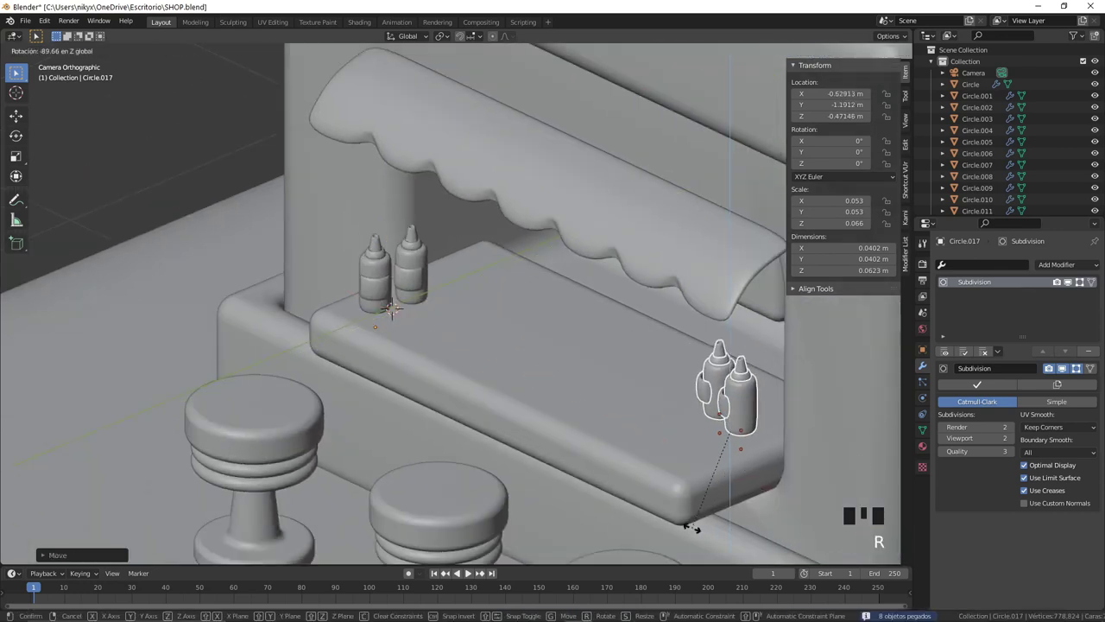
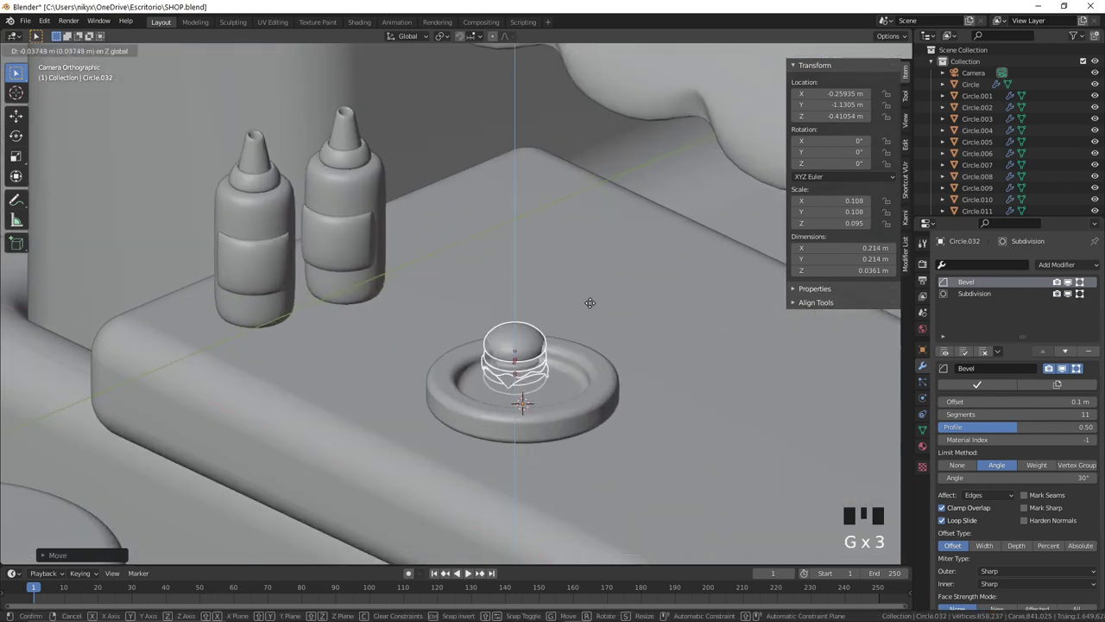
Step: Scale the burger down and set it on a plate on the counter between the bottles
key("g")
scroll("up", 3)
middle_click(456, 264)
key("s")
left_click(433, 239)
scroll("up", 3)
key("s")
key("s")
key("g")
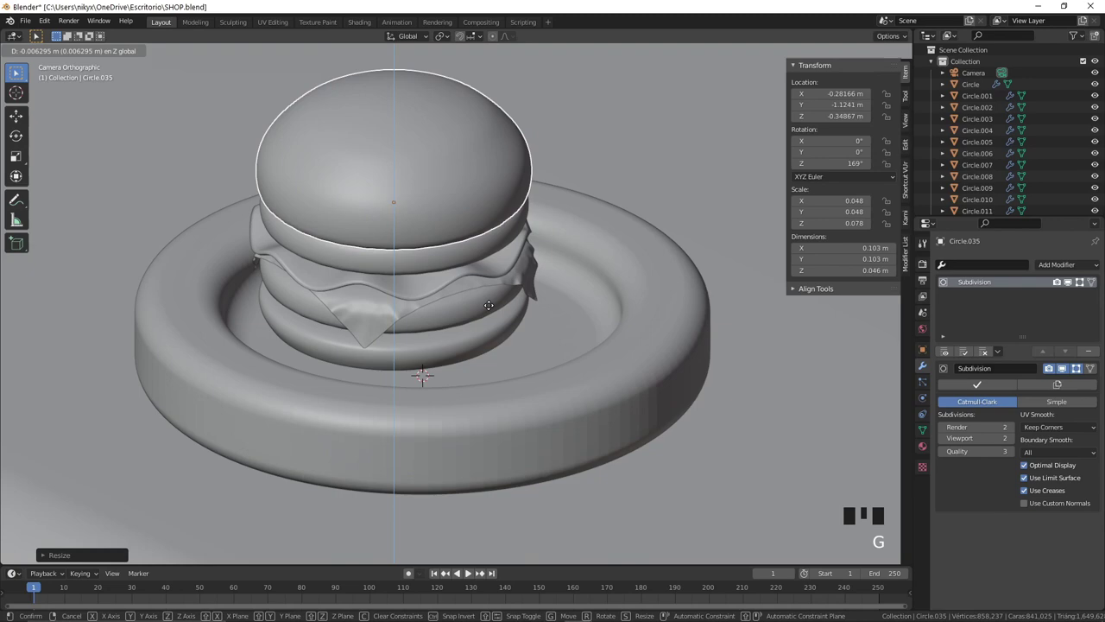
left_click_drag(478, 336, 481, 337)
key("g")
left_click(466, 307)
left_click_drag(520, 373, 521, 373)
Step: Resize the plate mesh in Edit Mode and position the plated burger on the counter
scroll("down", 3)
key("Tab")
key("a")
key("s")
key("Tab")
left_click_drag(421, 239, 447, 279)
left_click(451, 281)
double_click(452, 290)
left_click(453, 304)
left_click(456, 312)
left_click(454, 329)
key("s")
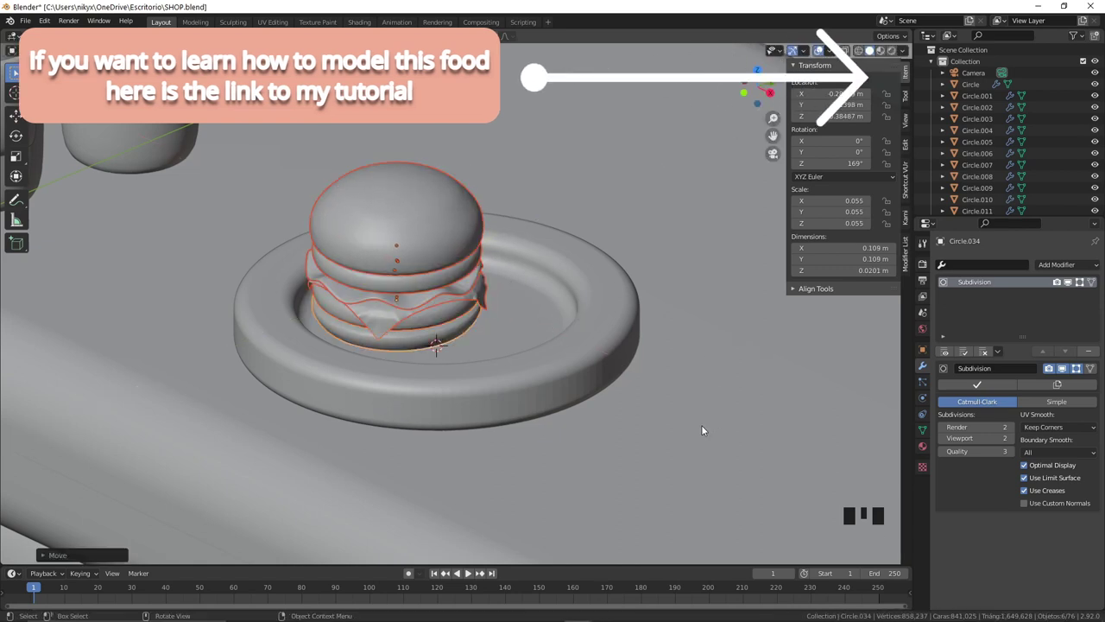
scroll("down", 3)
key("s")
key("g")
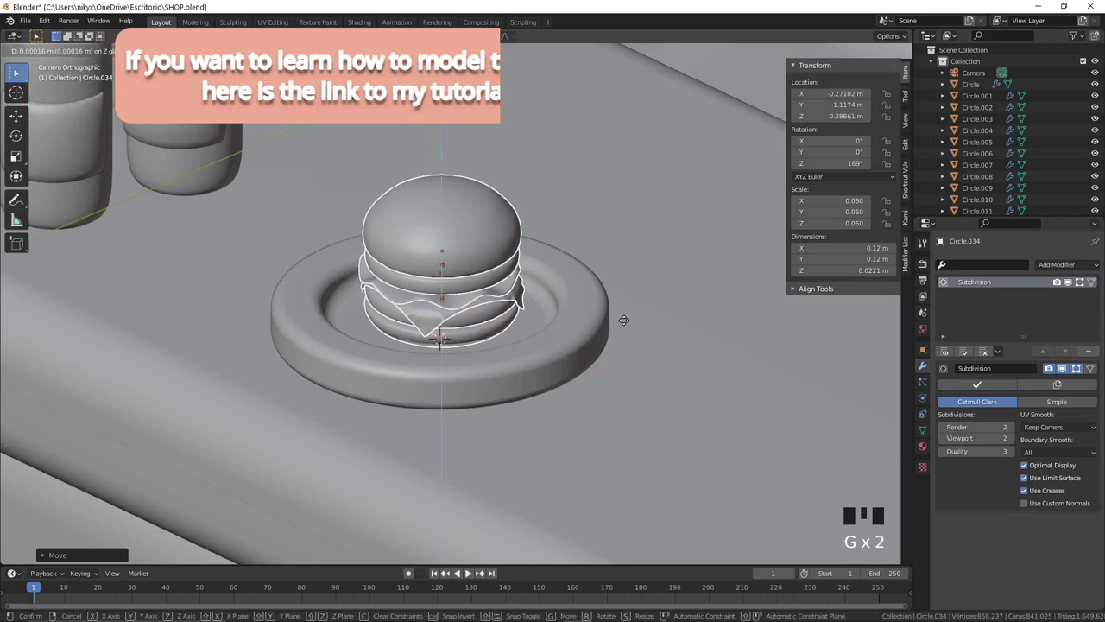
scroll("down", 3)
left_click(541, 318)
Step: Paste a copy of the plate, scale and rotate it, and place it further along the counter
key("ctrl+c")
key("ctrl+v")
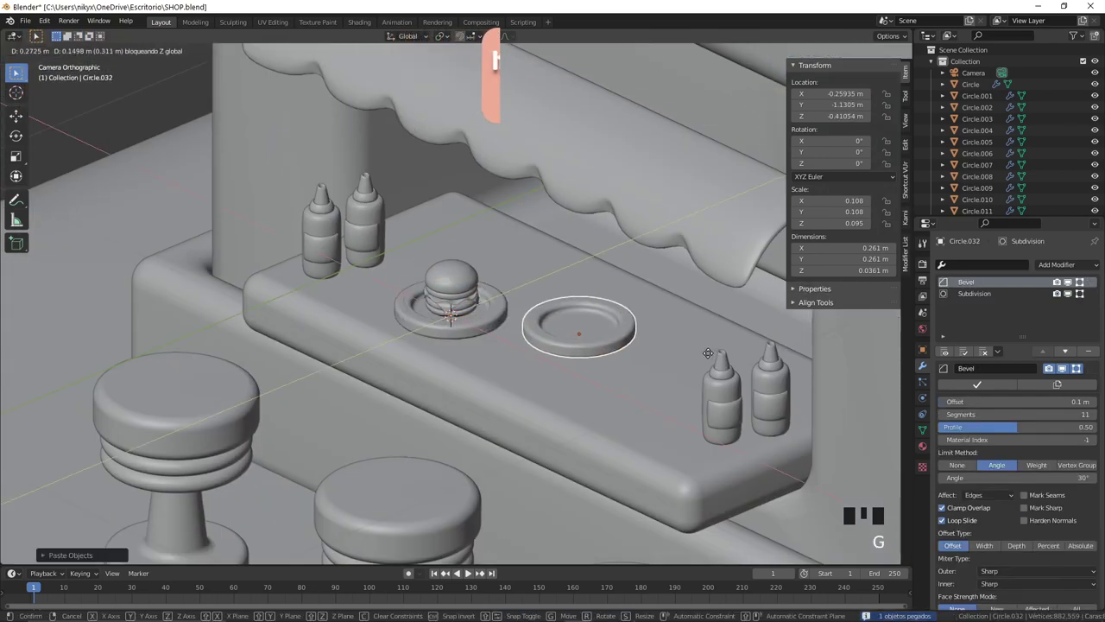
key("s")
key("g")
key("r")
key("g")
left_click(602, 374)
scroll("down", 3)
left_click(351, 321)
left_click_drag(351, 321, 503, 381)
left_click(502, 380)
right_click(524, 381)
Step: Scale two hot dogs and lay them side by side on the second plate
scroll("down", 3)
scroll("up", 3)
left_click(491, 369)
left_click(497, 349)
left_click(499, 341)
left_click(545, 337)
left_click(554, 319)
left_click(540, 317)
key("s")
left_click(501, 355)
left_click_drag(482, 368, 495, 356)
left_click(504, 349)
left_click(544, 333)
left_click(555, 323)
left_click(539, 319)
key("s")
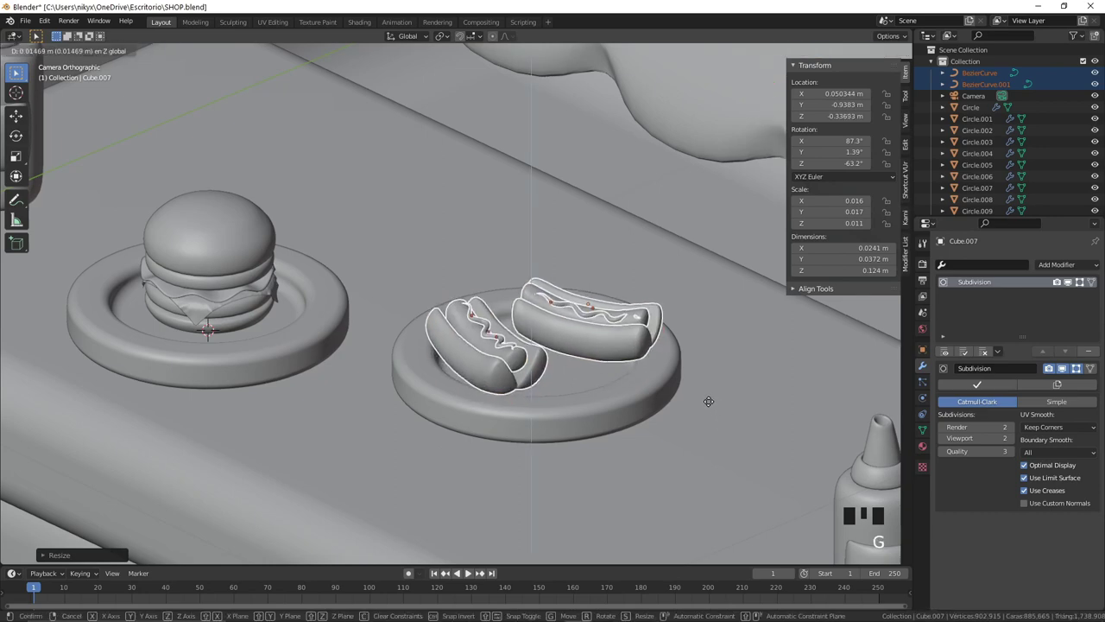
left_click(646, 397)
Step: Leave Edit Mode and save the shop file with Ctrl+S
key("Tab")
key("Tab")
left_click(625, 451)
scroll("down", 3)
key("ctrl+s")
scroll("down", 3)
scroll("up", 3)
scroll("down", 3)
Step: Add a disc for the cap, scale it, fill its face and extrude it into a short lid
right_click(377, 246)
key("shift+a")
key("s")
scroll("up", 3)
middle_click(433, 263)
key("s")
key("Tab")
key("1")
key("f")
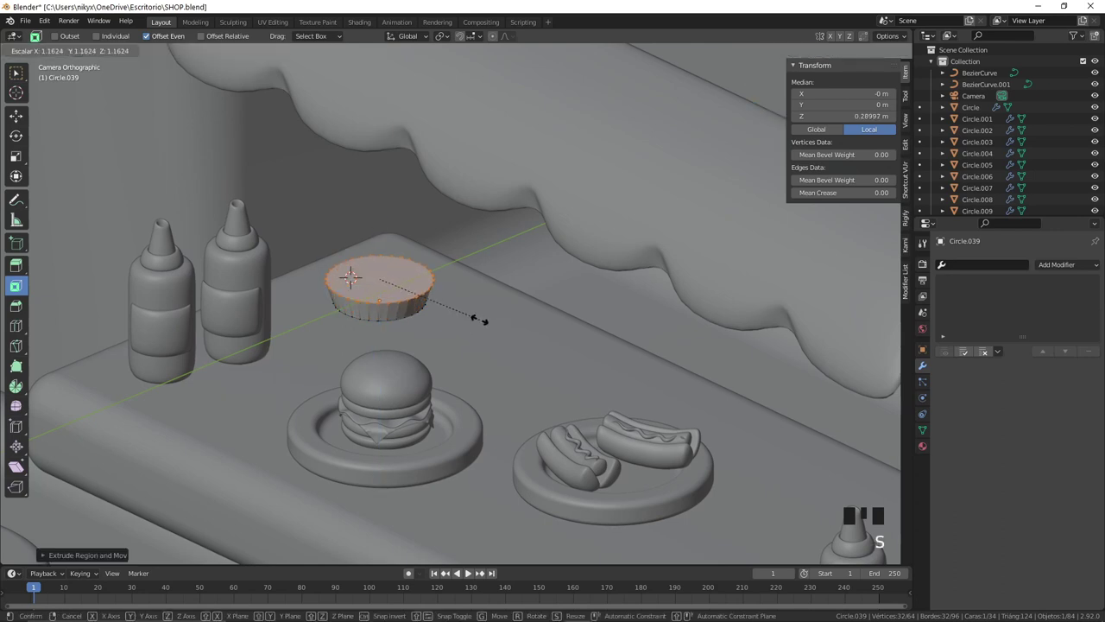
key("e")
key("s")
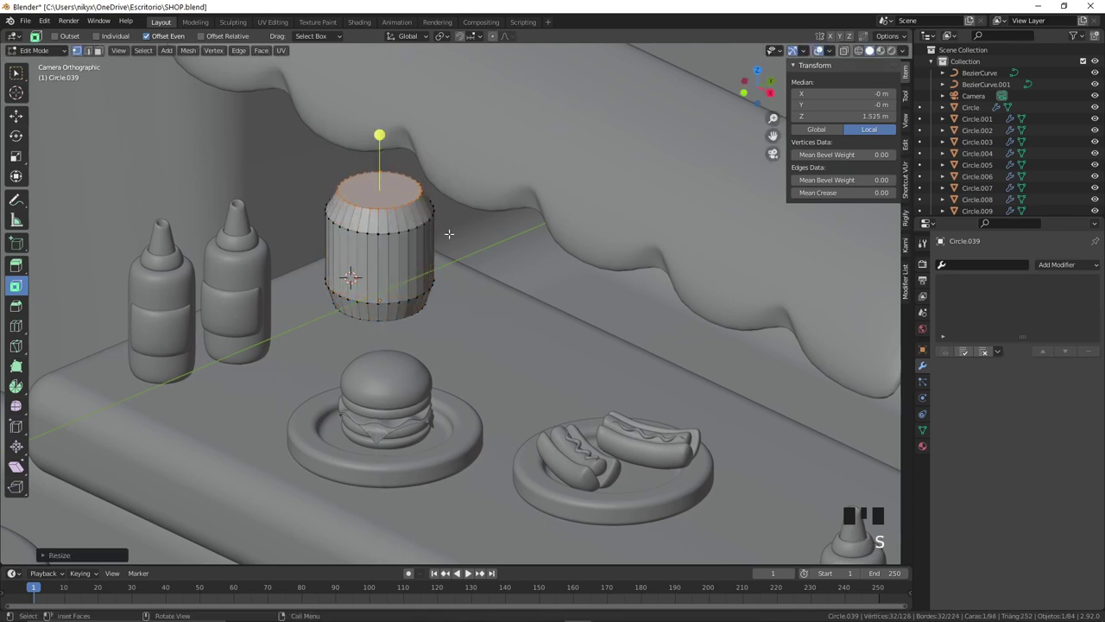
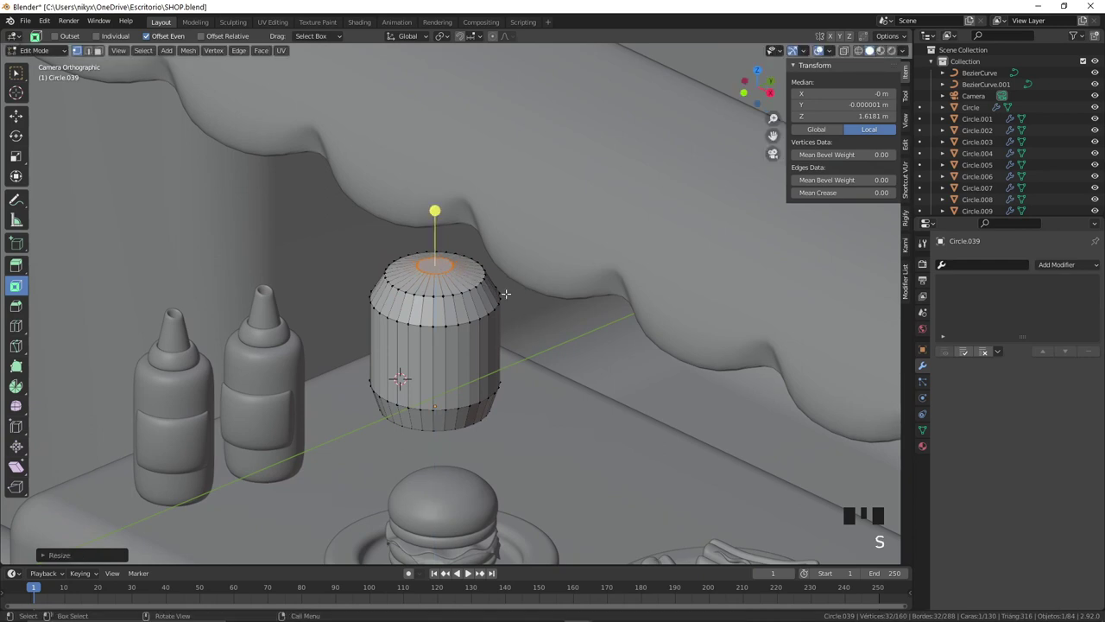
Step: Smooth the cap with subdivision level 2 and add a loop cut to sharpen its edge
key("Tab")
left_click_drag(893, 310, 432, 338)
key("ctrl+2")
scroll("up", 3)
key("Tab")
key("ctrl+r")
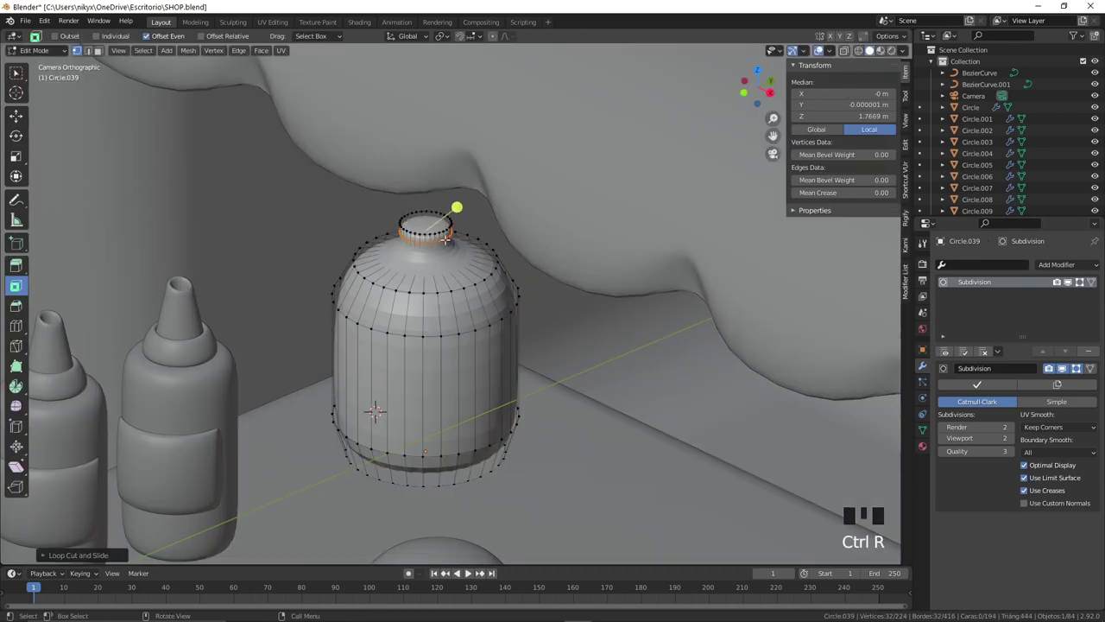
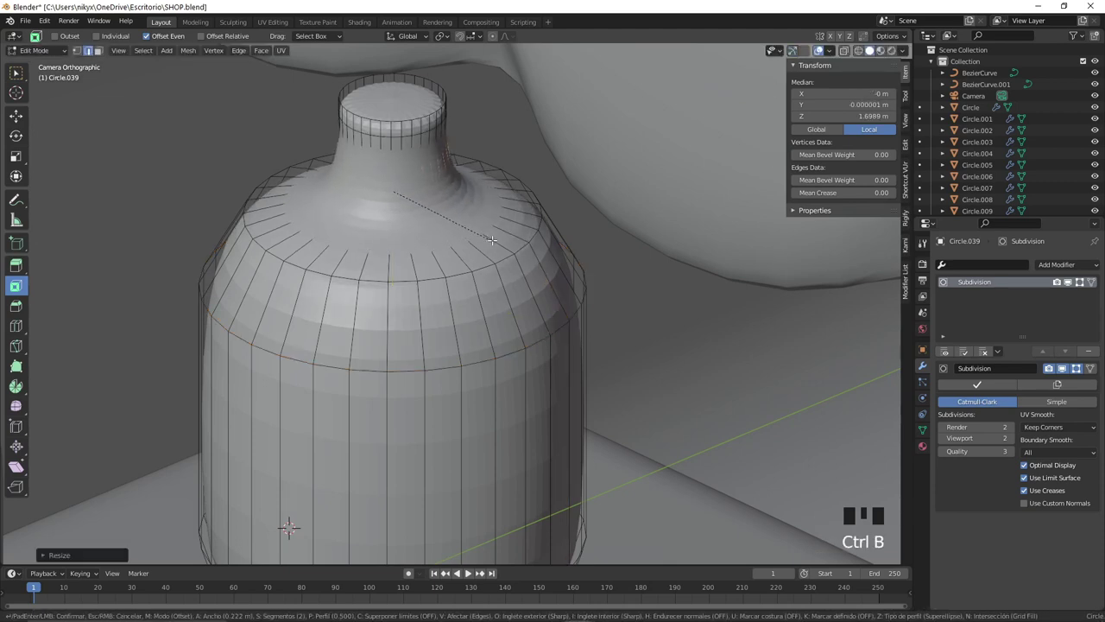
key("g")
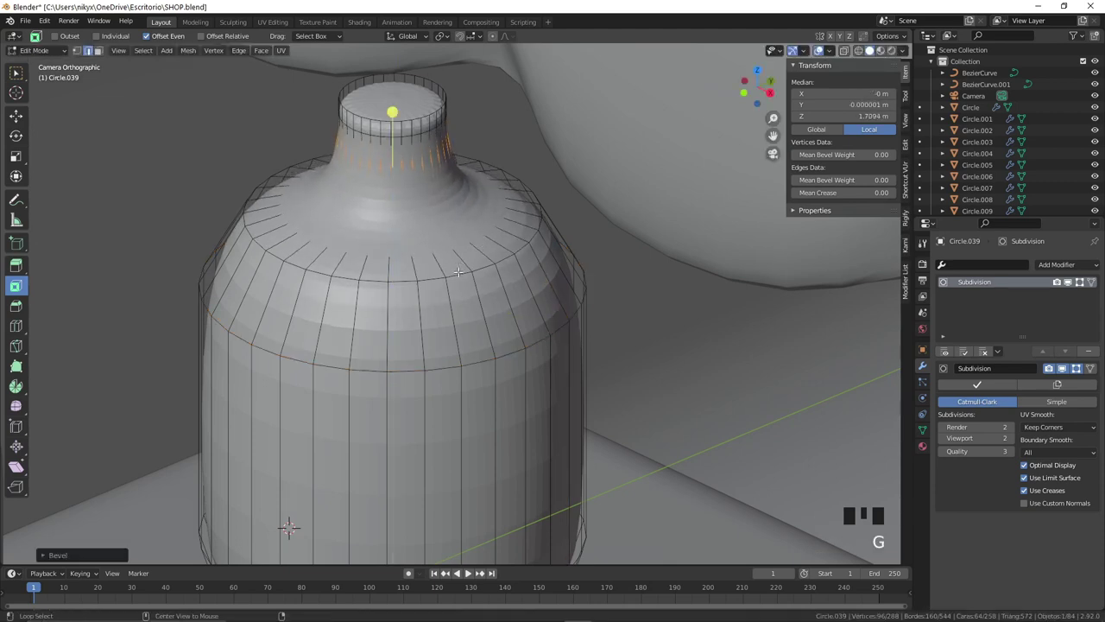
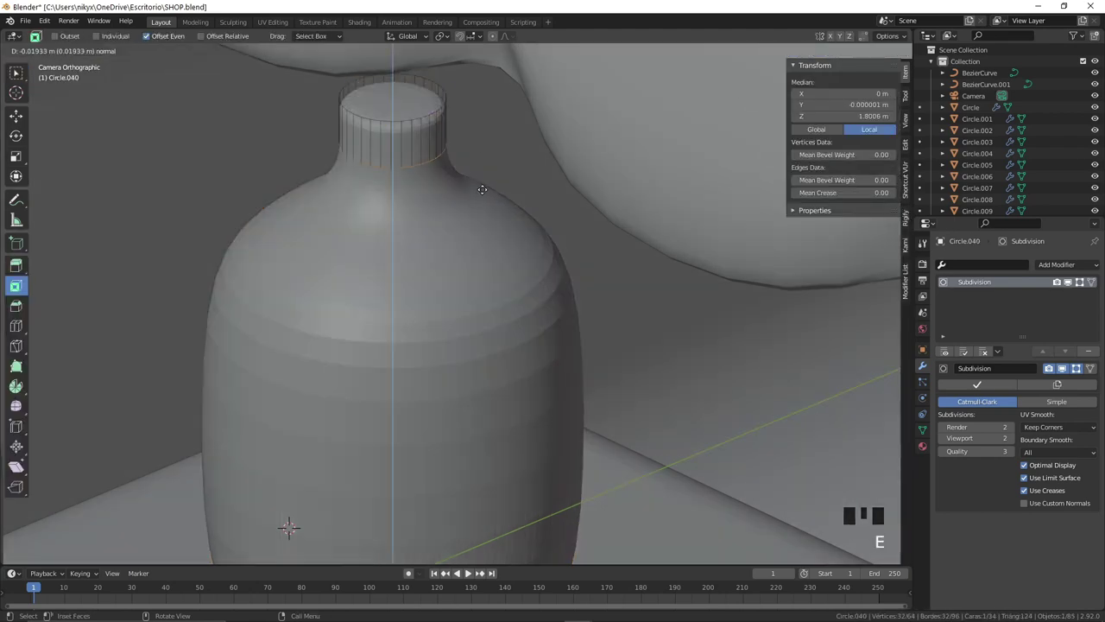
Step: Scale the whole cap in Edit Mode, checking its ridges in wireframe view
key("Tab")
key("a")
key("s")
key("shift+z")
double_click(407, 139)
key("shift+z")
left_click(400, 138)
key("s")
left_click_drag(426, 128, 477, 168)
Step: Add more edge loops around the cap for the ridged rim, then start resizing the bottle
key("s")
key("Tab")
key("ctrl+r")
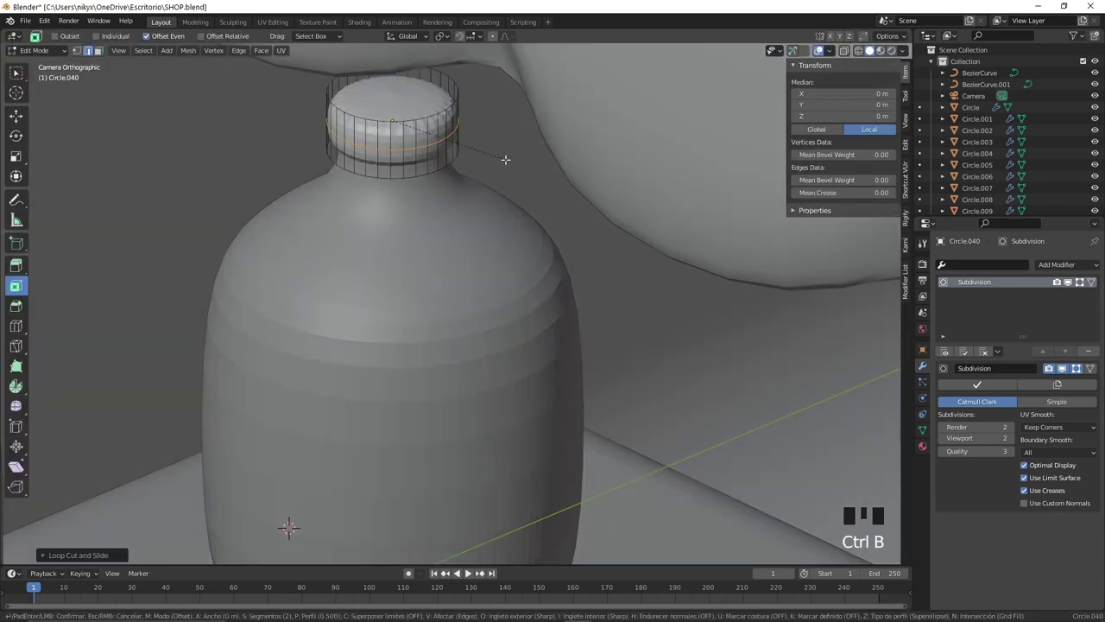
key("Tab")
key("s")
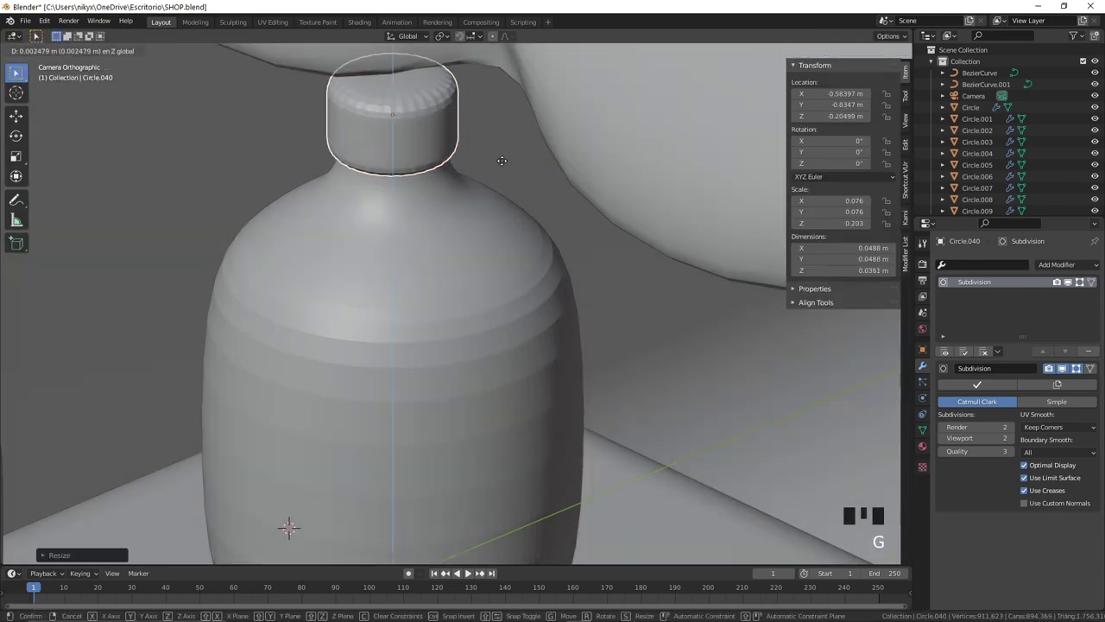
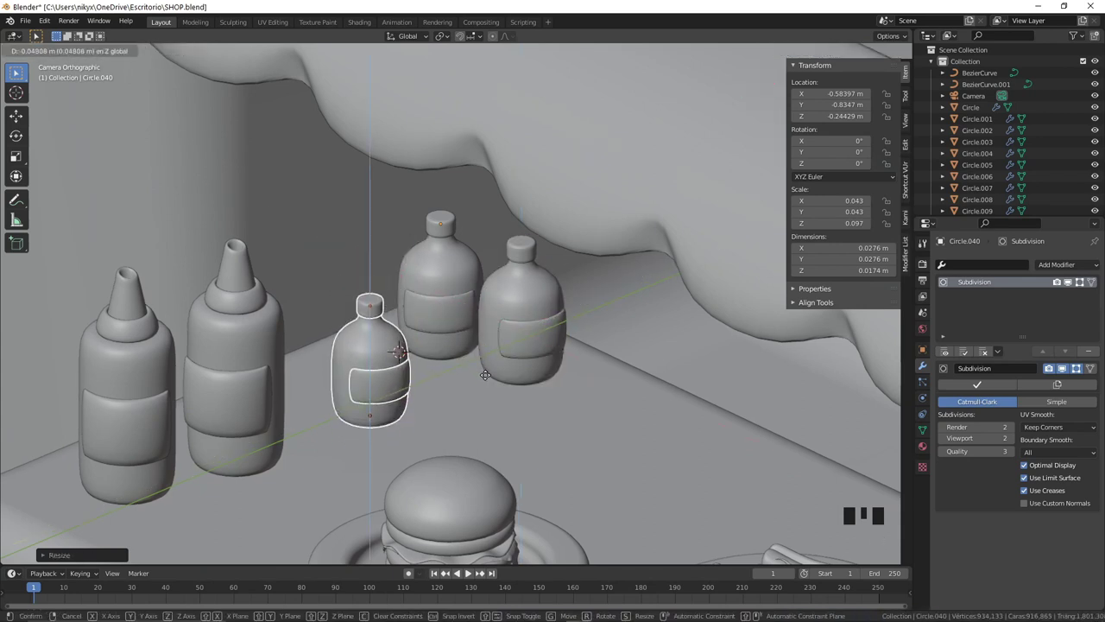
Step: Confirm the smaller bottle, duplicate it, rotate the copy about Z, enlarge it slightly and slide it along the shelf
key("g")
key("r")
left_click(456, 282)
left_click_drag(455, 311, 451, 280)
left_click_drag(445, 229, 448, 231)
key("r")
key("s")
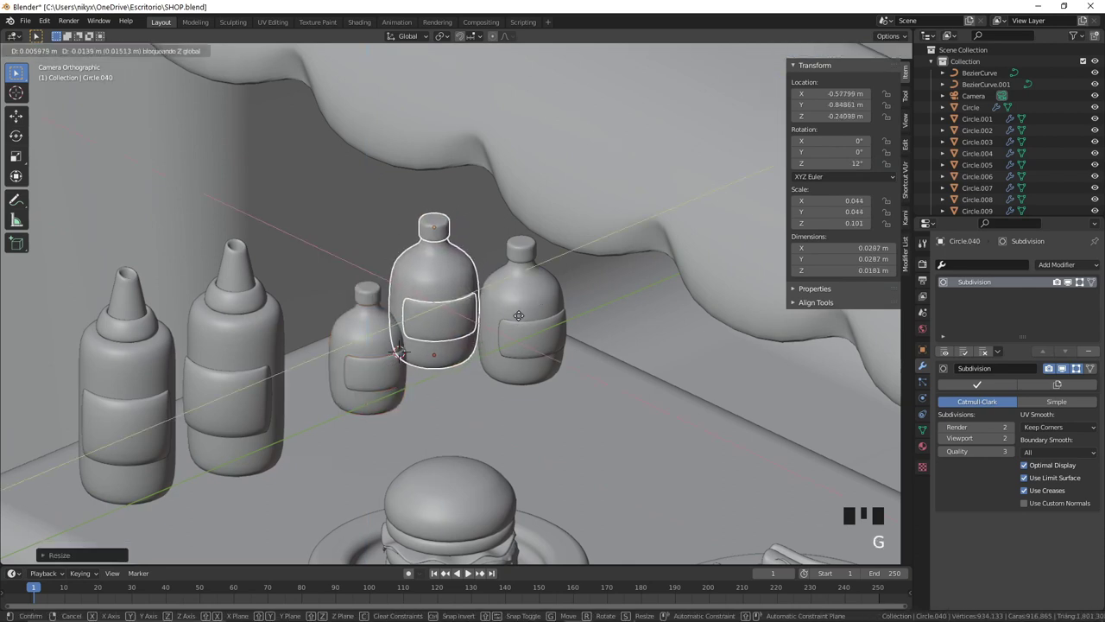
key("f")
key("z")
key("g")
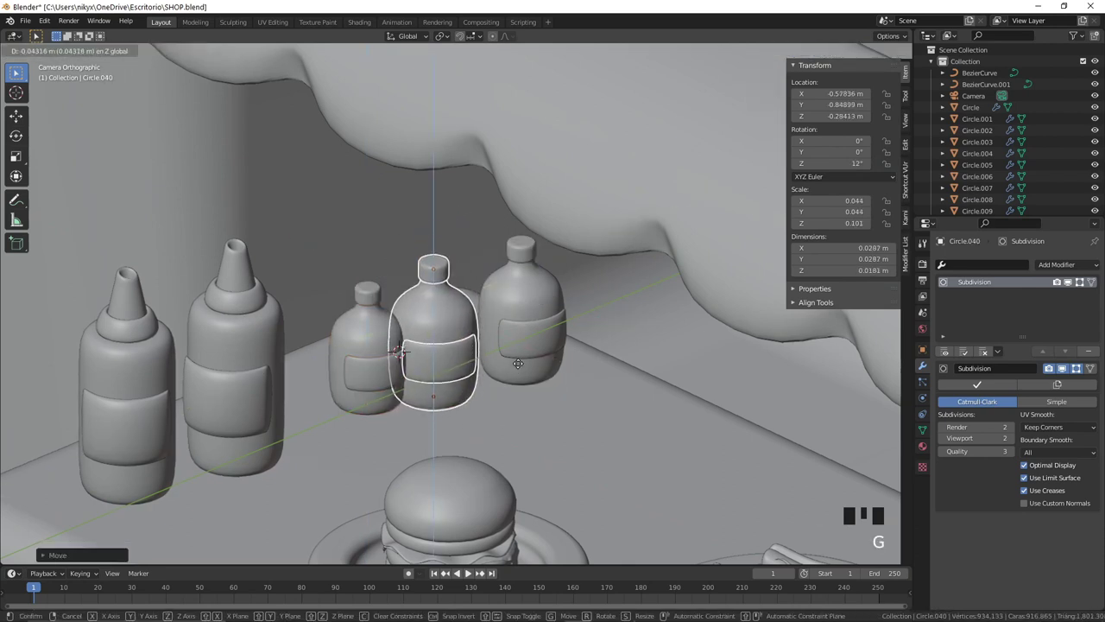
key("g")
Step: Duplicate another bottle and slide it in front of the others
left_click_drag(532, 289, 532, 290)
left_click_drag(531, 338, 531, 329)
left_click(525, 258)
key("g")
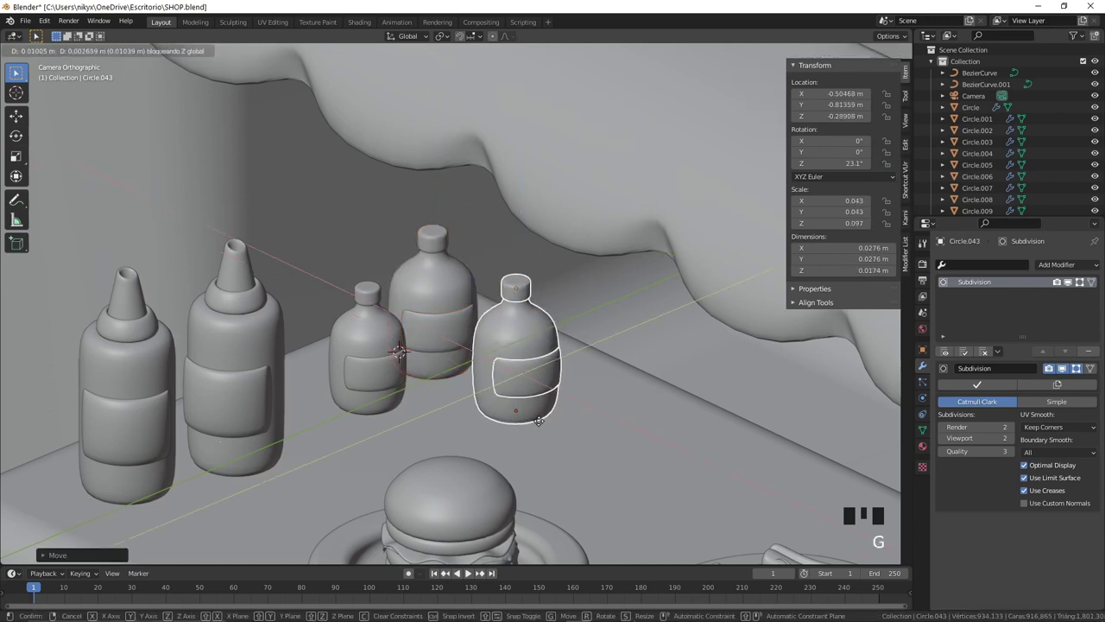
scroll("down", 3)
left_click_drag(550, 407, 426, 276)
left_click_drag(422, 268, 422, 270)
left_click(423, 291)
Step: Select the group of bottles and copy them for pasting at the counter's right end
left_click_drag(423, 253, 423, 256)
left_click(400, 273)
left_click(398, 284)
key("ctrl+c")
Step: Place and rotate the pasted bottle cluster at the counter's right end, pointed bottles in front
key("g")
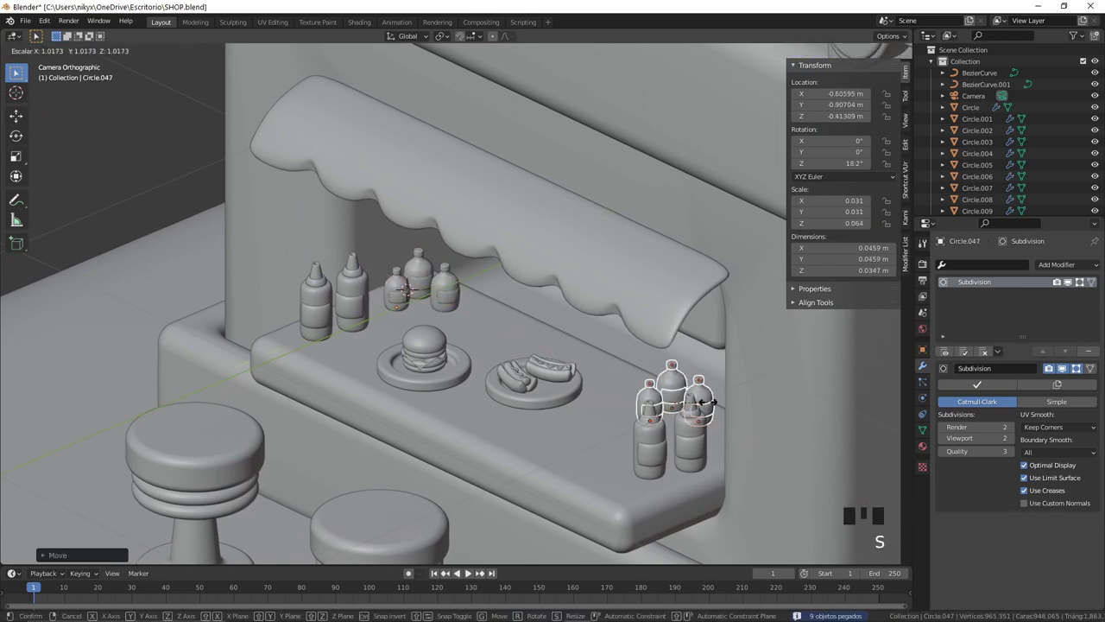
key("r")
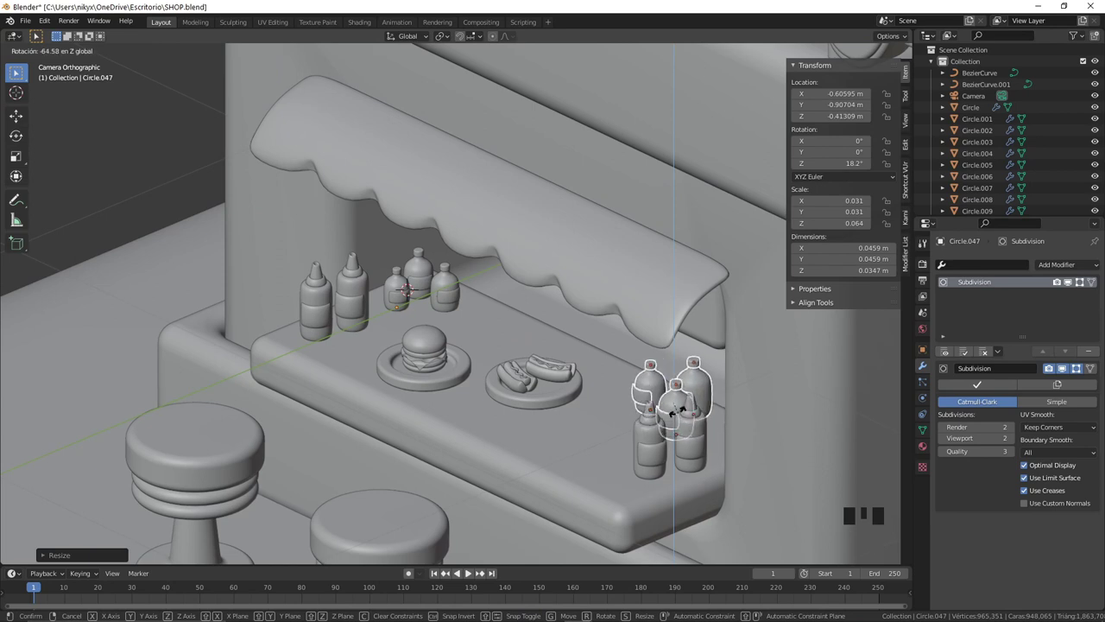
key("g")
key("g")
left_click_drag(694, 431, 695, 438)
left_click_drag(699, 449, 696, 429)
left_click(696, 415)
left_click(695, 408)
double_click(653, 415)
left_click(652, 437)
left_click_drag(655, 449, 657, 450)
key("g")
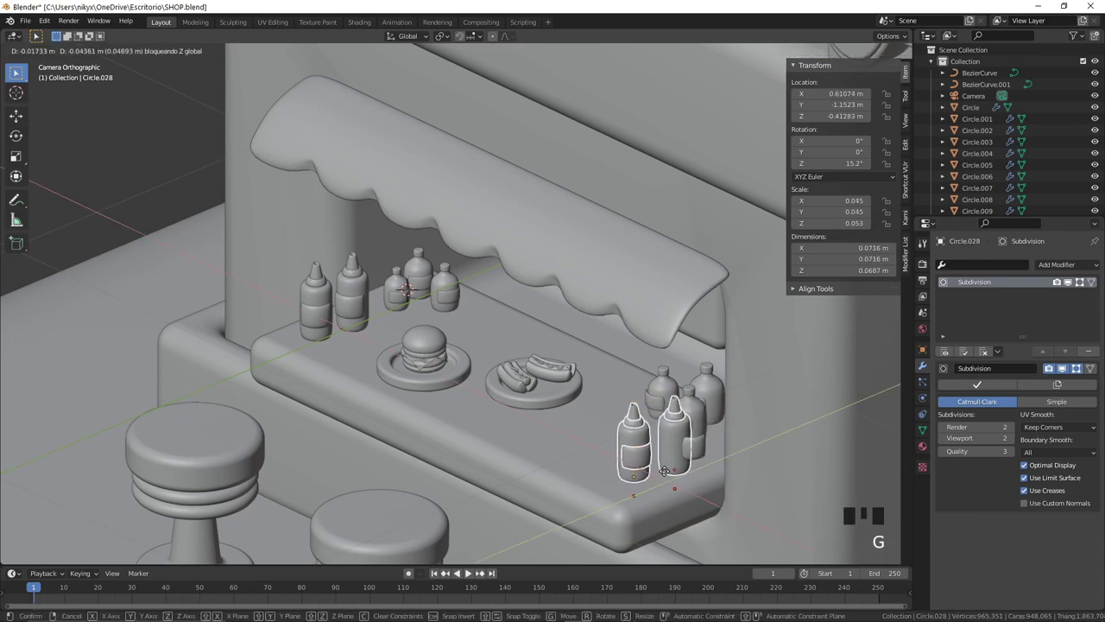
left_click(697, 448)
Step: Nudge individual bottles into a neat grouping of three rounded bottles
key("g")
scroll("up", 3)
left_click_drag(668, 431, 491, 311)
left_click(576, 331)
left_click(530, 334)
left_click(493, 277)
left_click_drag(466, 268, 468, 241)
left_click_drag(479, 197, 495, 208)
left_click(540, 239)
left_click(581, 255)
left_click_drag(579, 275, 579, 259)
left_click(588, 188)
left_click_drag(577, 269, 579, 272)
key("g")
key("g")
Step: Pull back to view the whole shop and bring up the Add menu for a new mesh
scroll("down", 3)
middle_click(445, 299)
left_click_drag(461, 340, 471, 357)
scroll("down", 3)
scroll("up", 3)
right_click(237, 357)
key("shift+a")
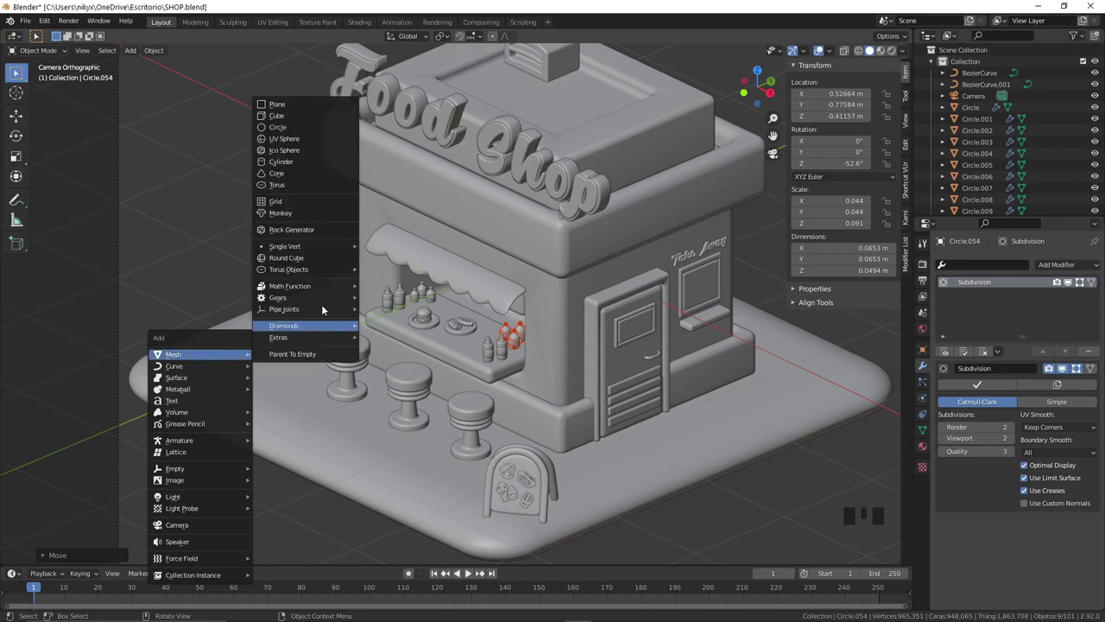
Step: Add a cube beside the stools and stretch it into a tall, deep box
scroll("up", 3)
left_click_drag(347, 300, 396, 307)
key("Tab")
key("e")
key("Tab")
left_click(896, 309)
key("Tab")
key("a")
key("s")
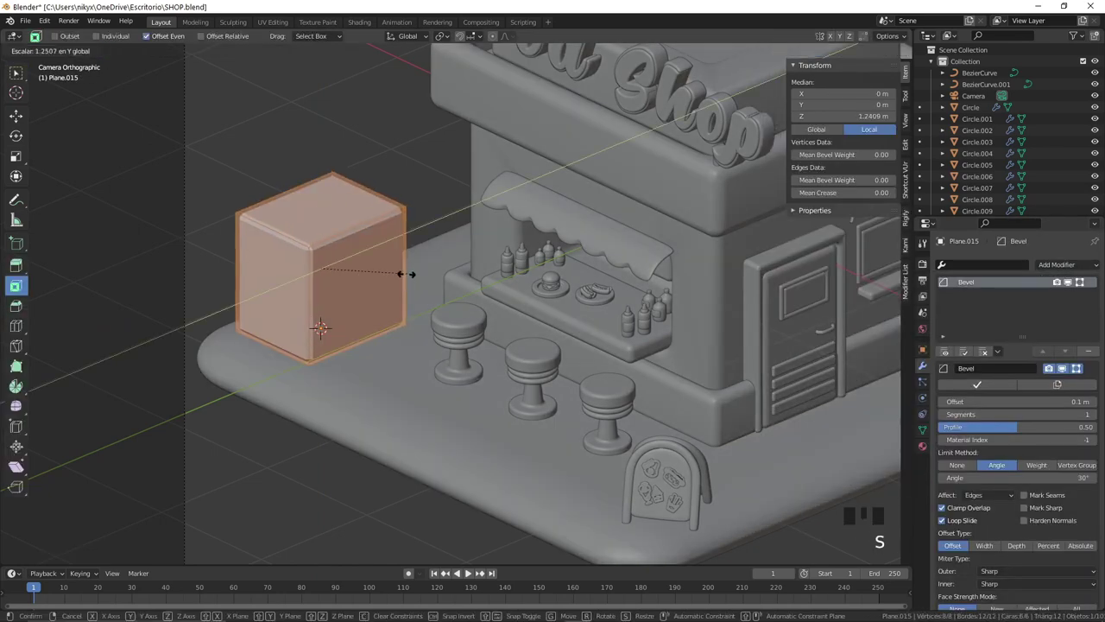
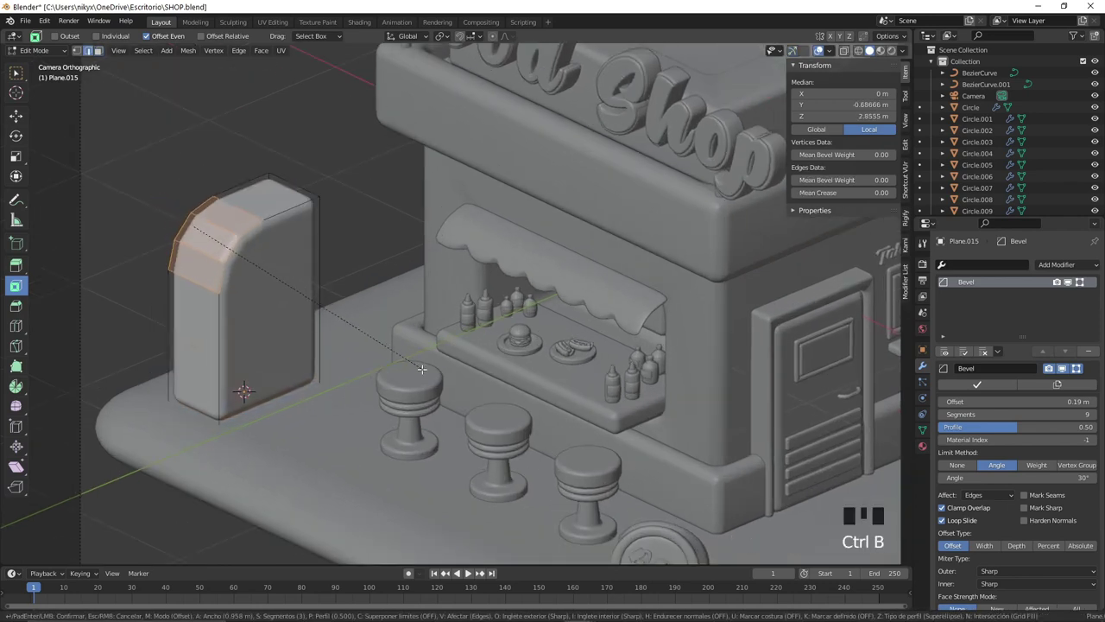
Step: Round off the box's top front edge with a bevel and smooth it with subdivision
key("ctrl+r")
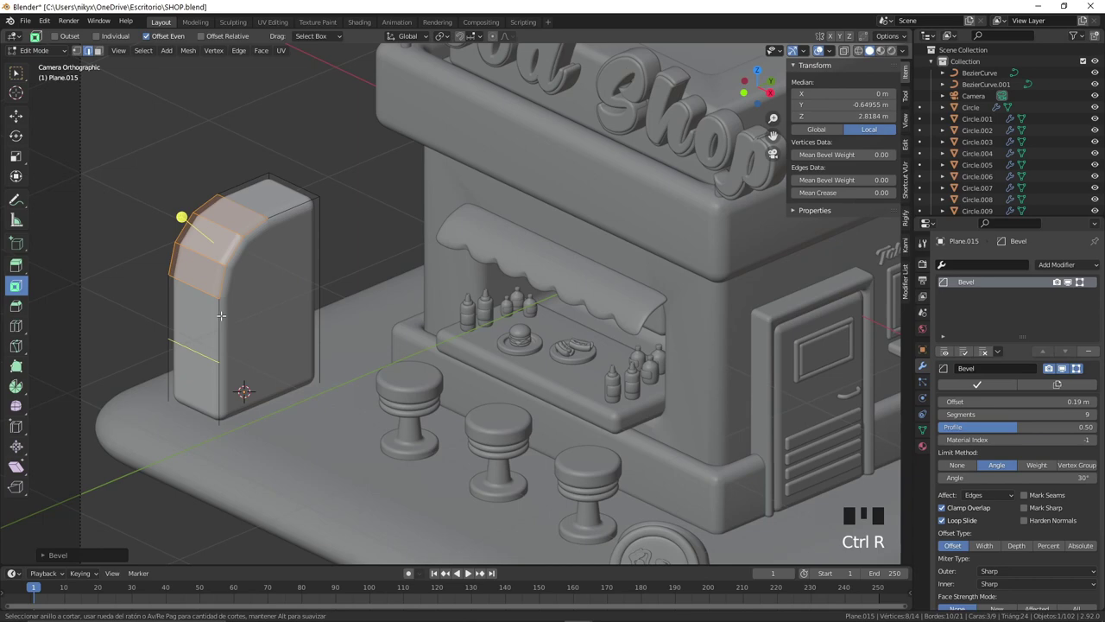
key("Tab")
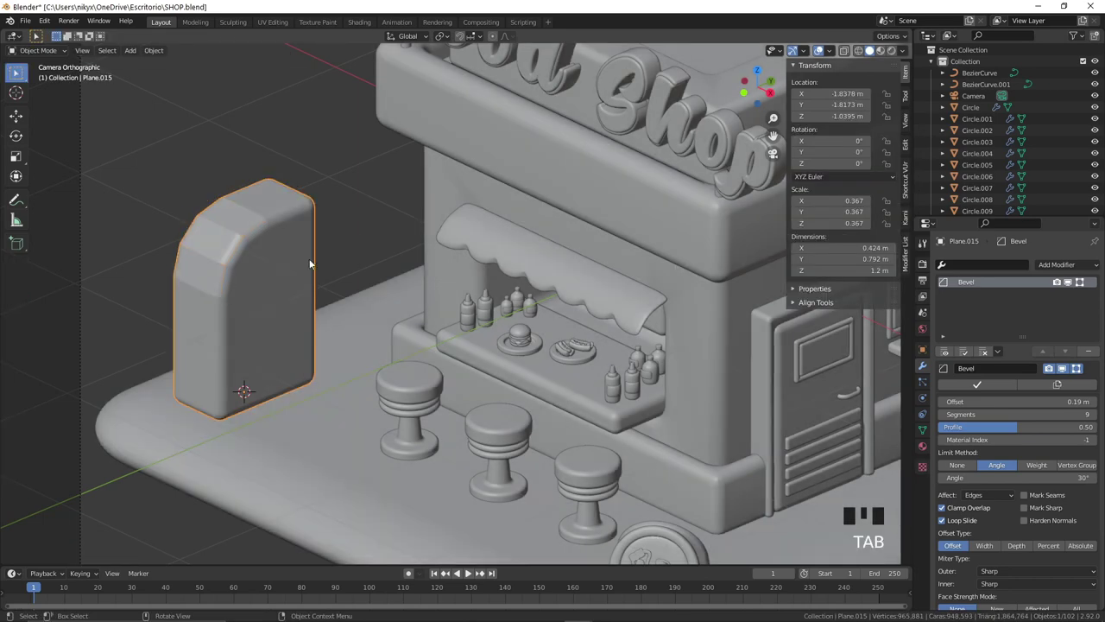
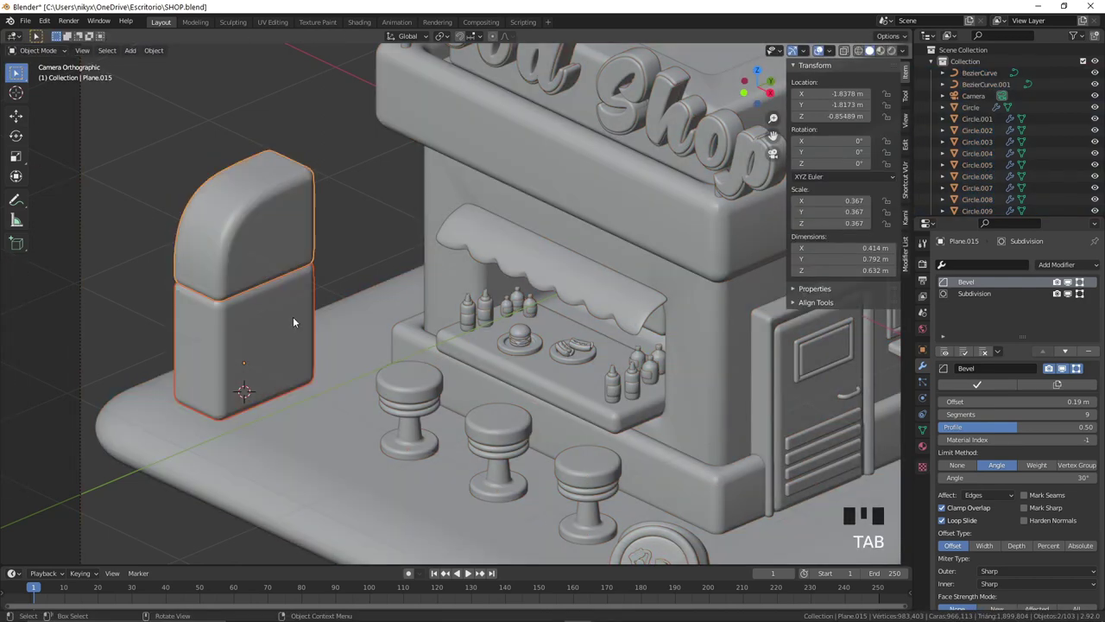
Step: Add a plane, stand it upright with a quarter turn and size it onto the box's front
scroll("up", 3)
key("Tab")
left_click(184, 336)
key("shift+d")
key("p")
key("Tab")
scroll("up", 3)
left_click(496, 313)
left_click(1021, 295)
left_click(1092, 357)
left_click_drag(583, 310, 583, 310)
key("s")
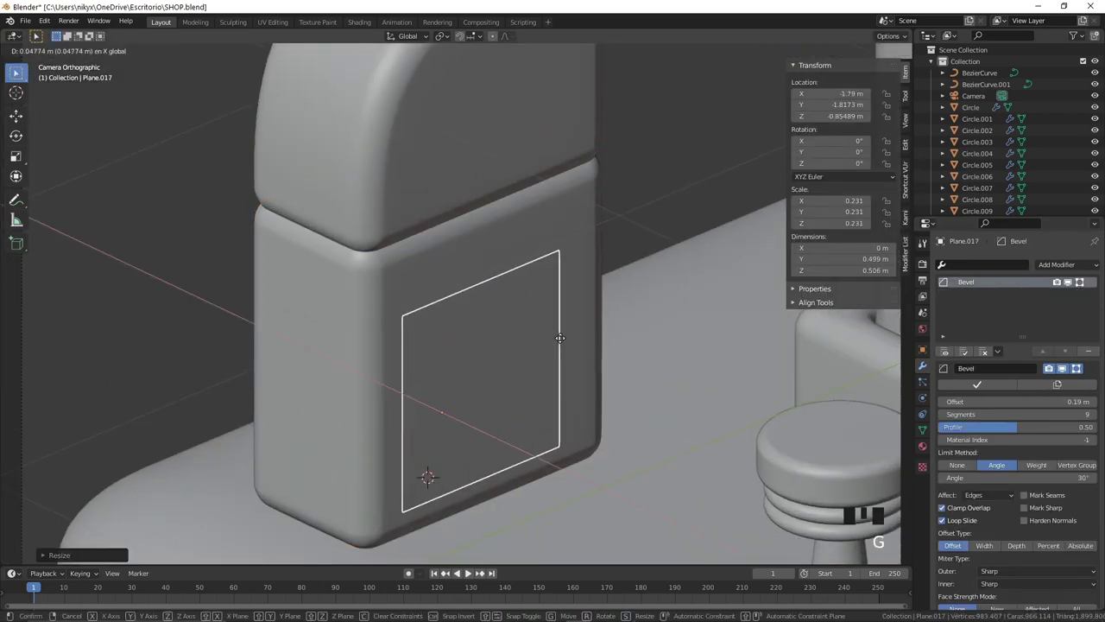
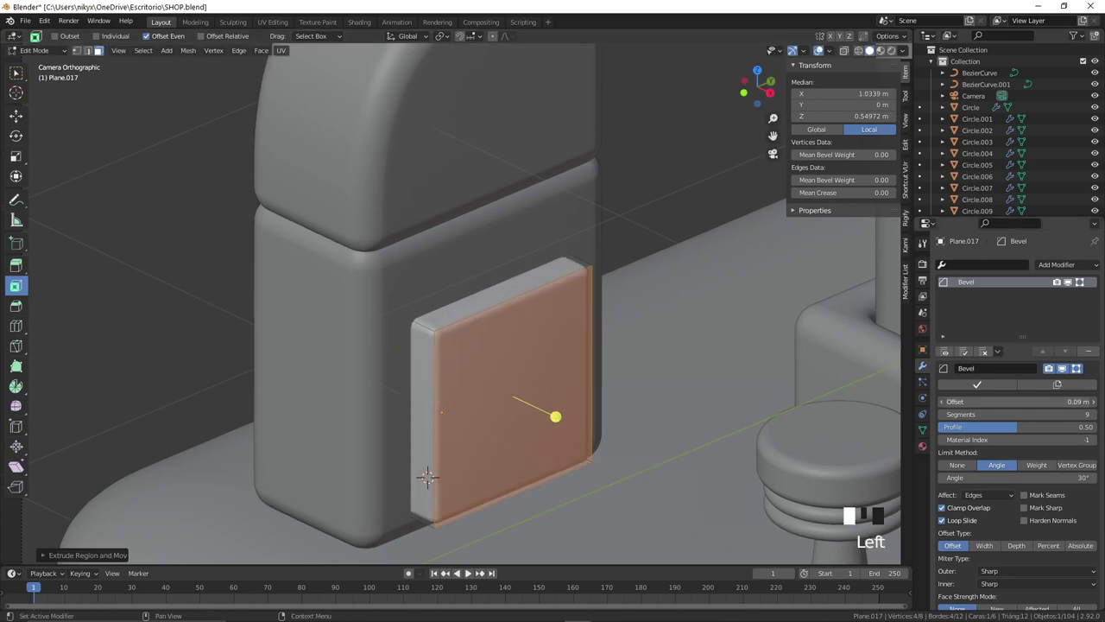
Step: Extrude the plane into a thin slab, make it smaller and taller, and raise it on the box
key("Tab")
key("s")
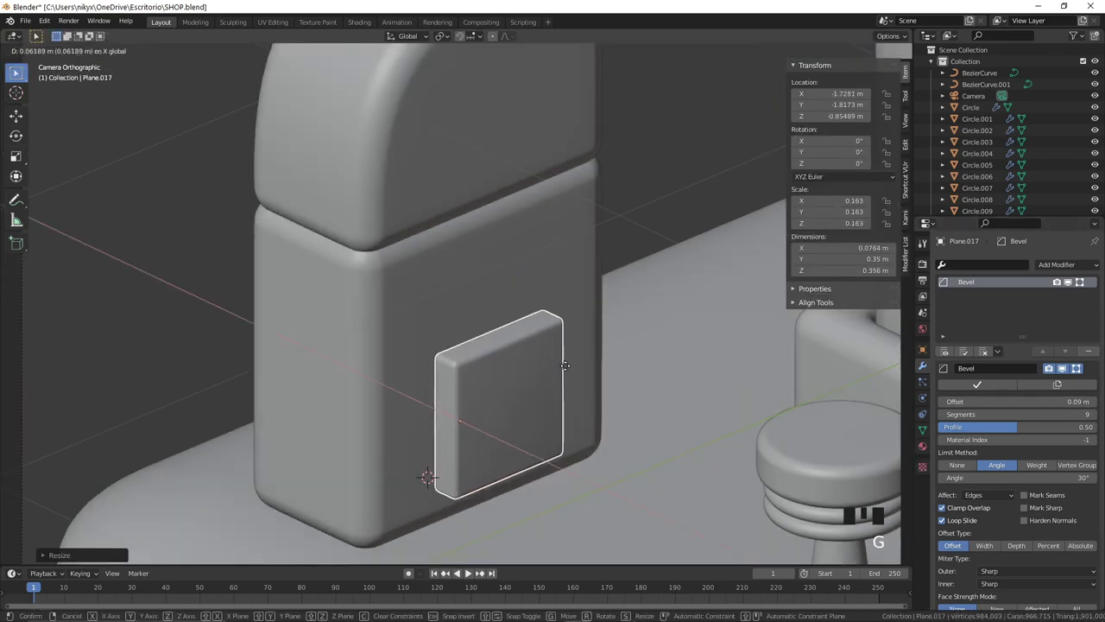
key("Tab")
key("a")
key("s")
key("s")
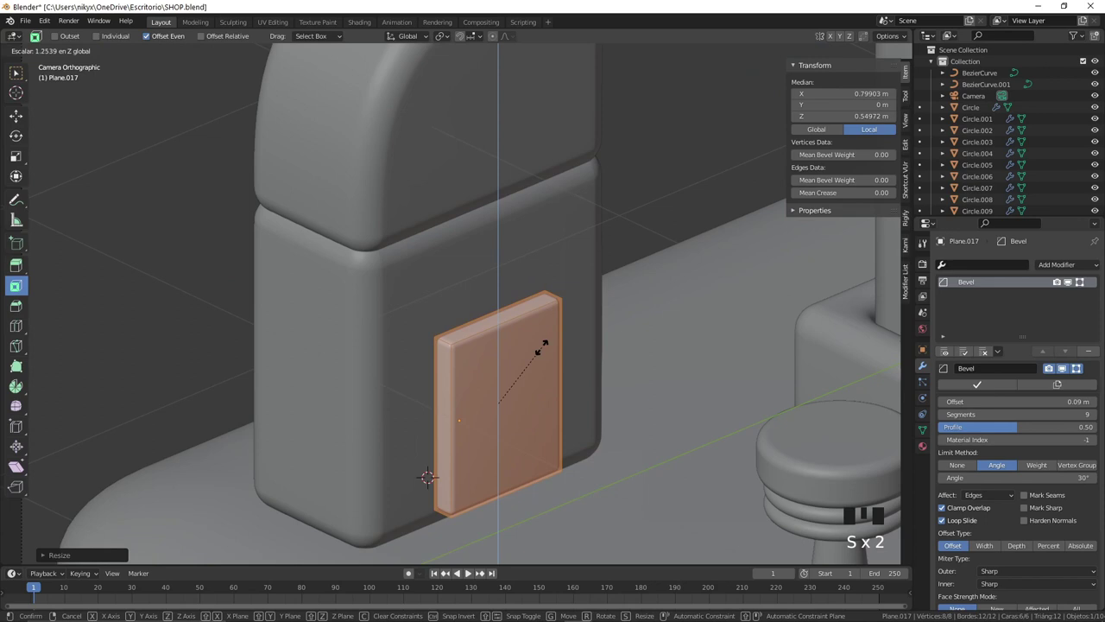
key("g")
key("Tab")
key("g")
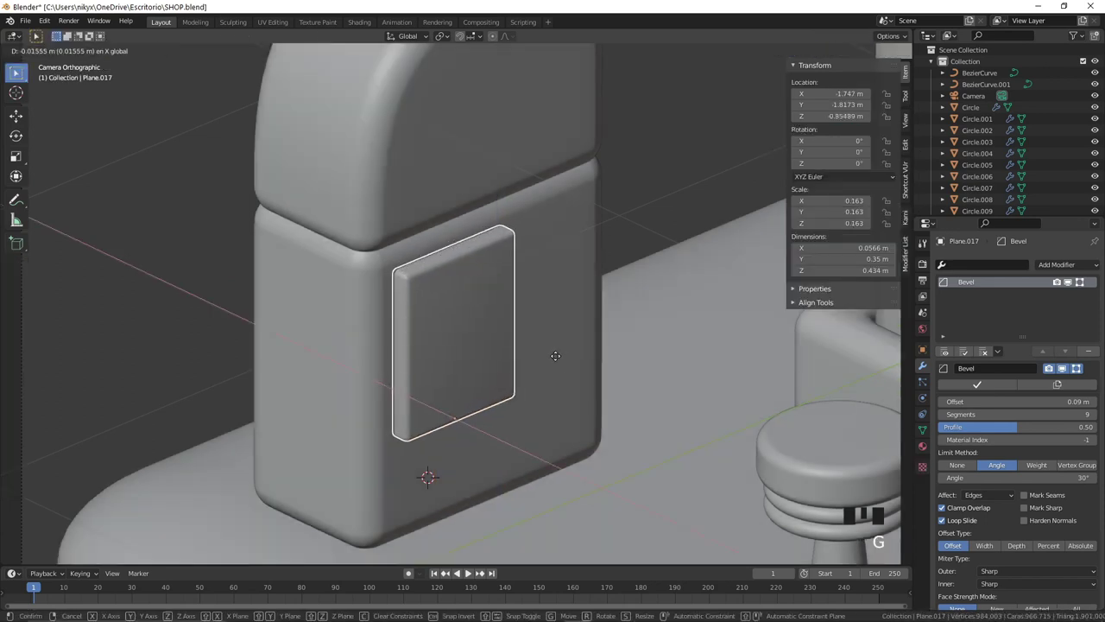
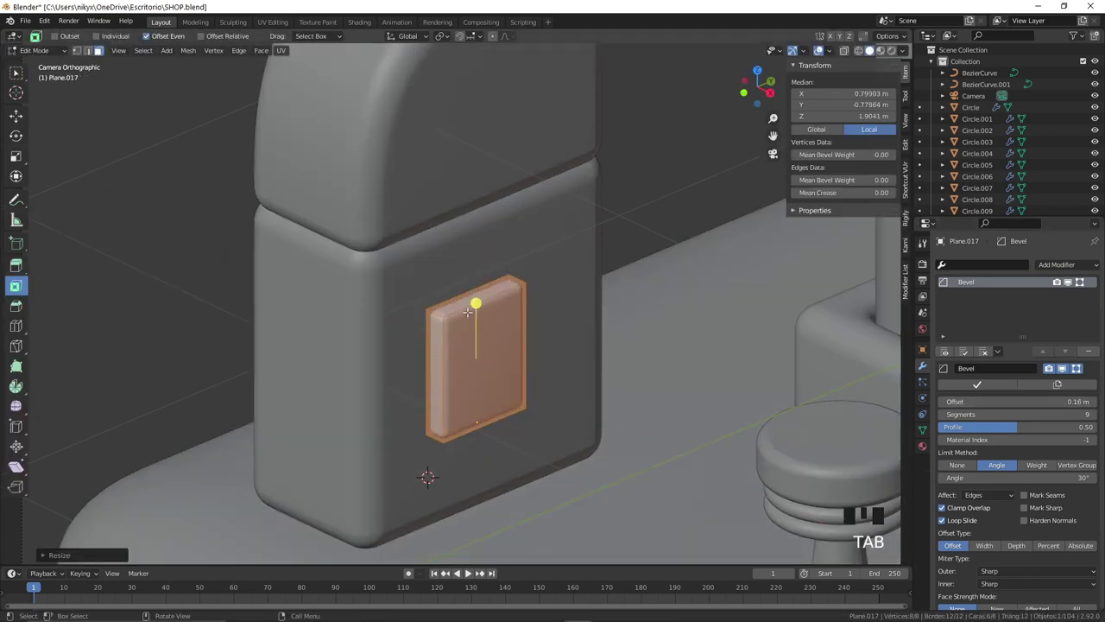
Step: Inset the panel's front face and push the inner square in to form a recessed frame
key("Tab")
key("g")
scroll("up", 3)
key("Tab")
key("3")
left_click(455, 327)
left_click(497, 358)
key("s")
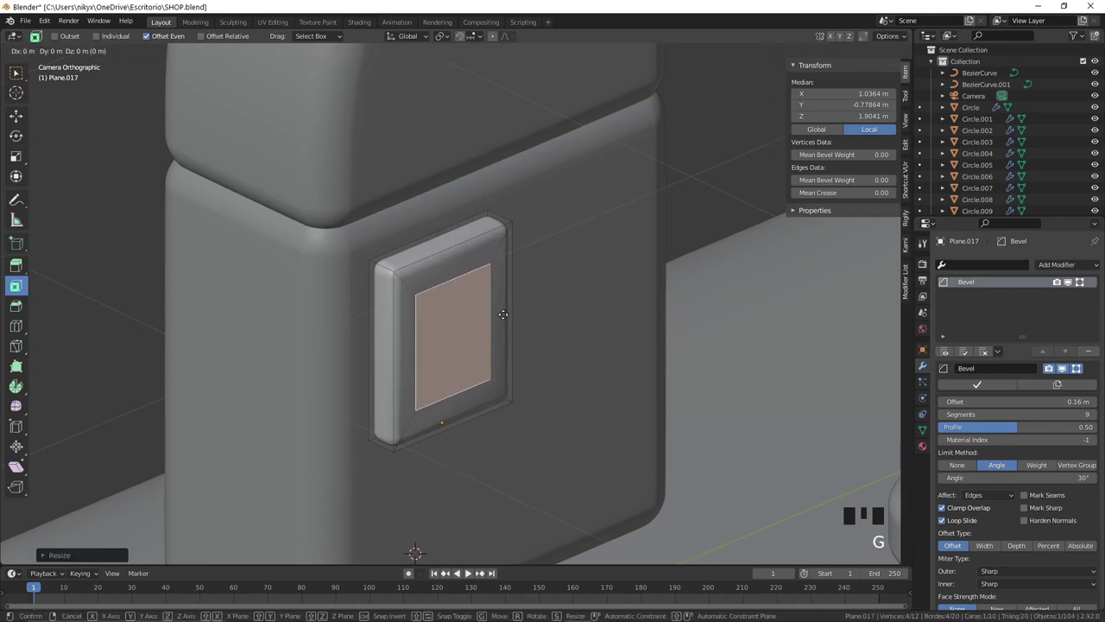
key("e")
key("Tab")
key("Tab")
key("2")
Step: Separate the inner square into its own object
left_click_drag(466, 285, 277, 333)
scroll("up", 3)
left_click_drag(438, 304, 336, 414)
double_click(336, 413)
key("KP_0")
key("g")
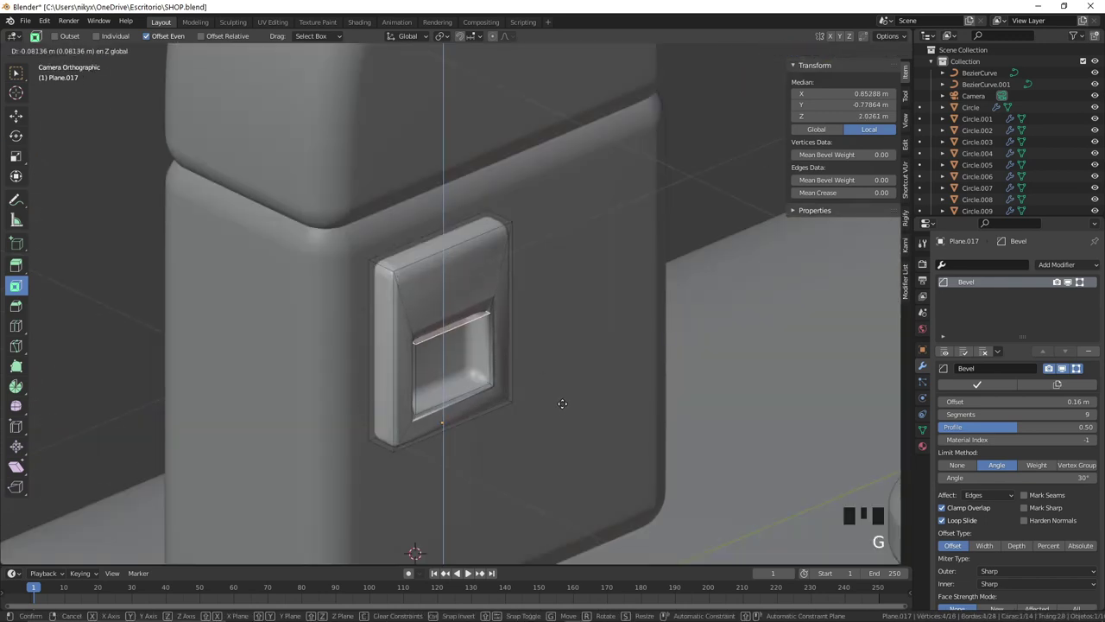
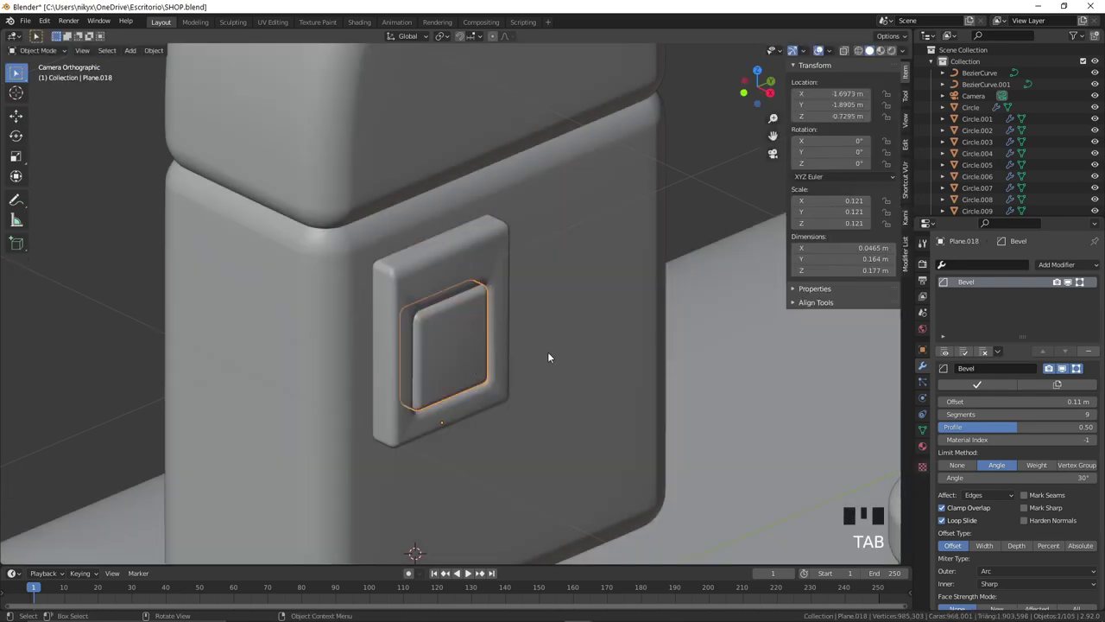
Step: Copy the inner square and place the duplicate to the right of the framed panel
scroll("up", 3)
key("Tab")
key("g")
key("Tab")
left_click(564, 379)
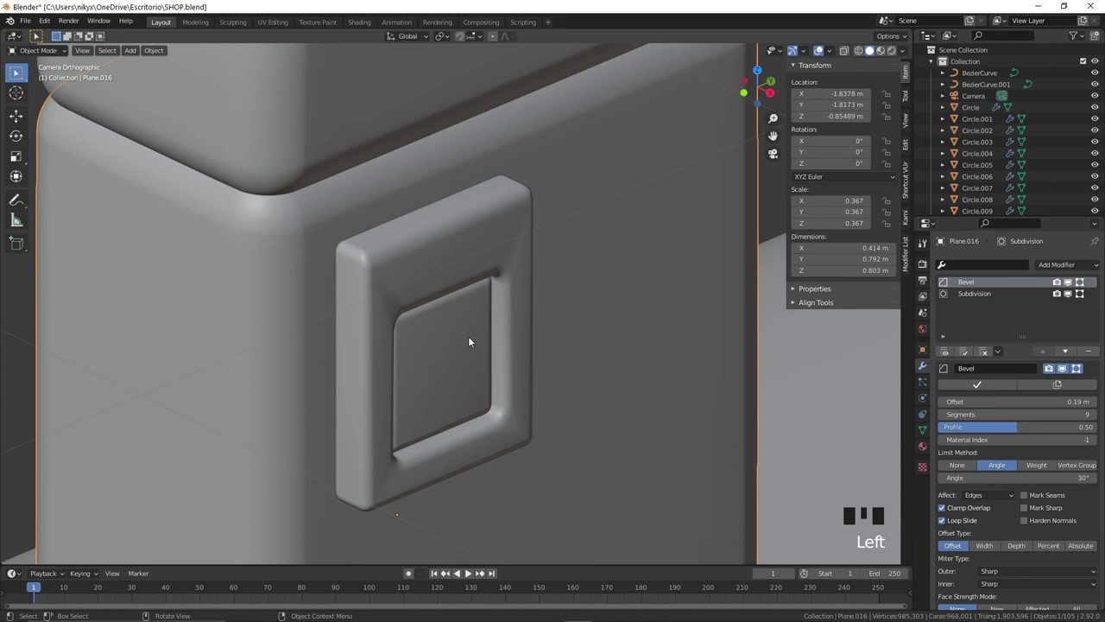
scroll("down", 3)
left_click(470, 326)
key("ctrl+c")
key("ctrl+v")
key("g")
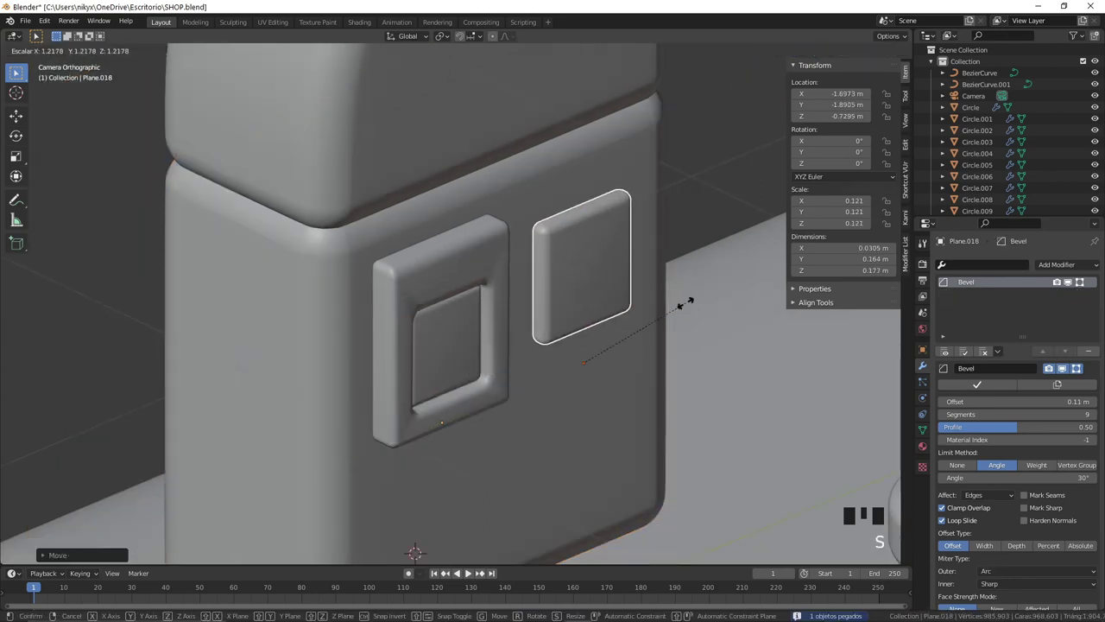
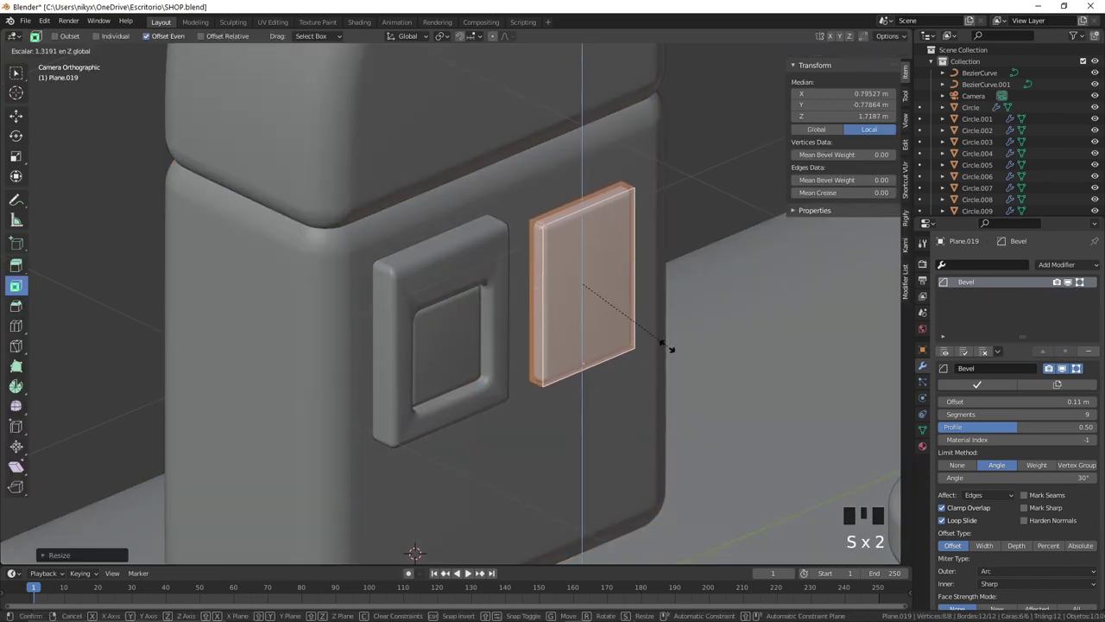
Step: Stretch the copy taller and shift its face in depth to read as a slatted vent
key("g")
key("g")
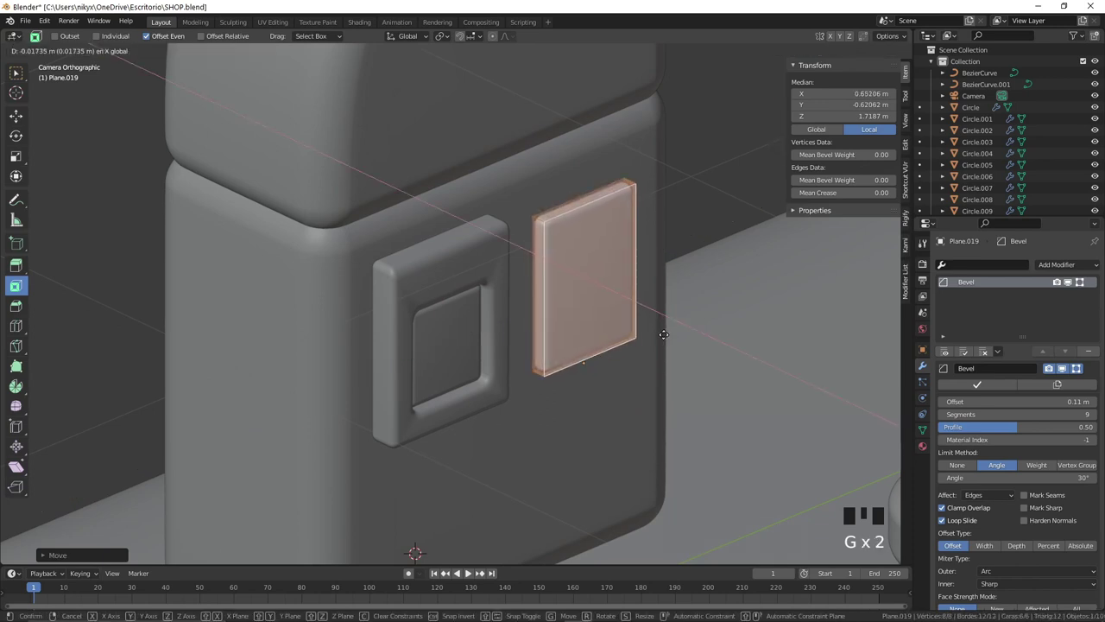
key("Tab")
scroll("down", 3)
key("s")
key("g")
scroll("down", 3)
key("s")
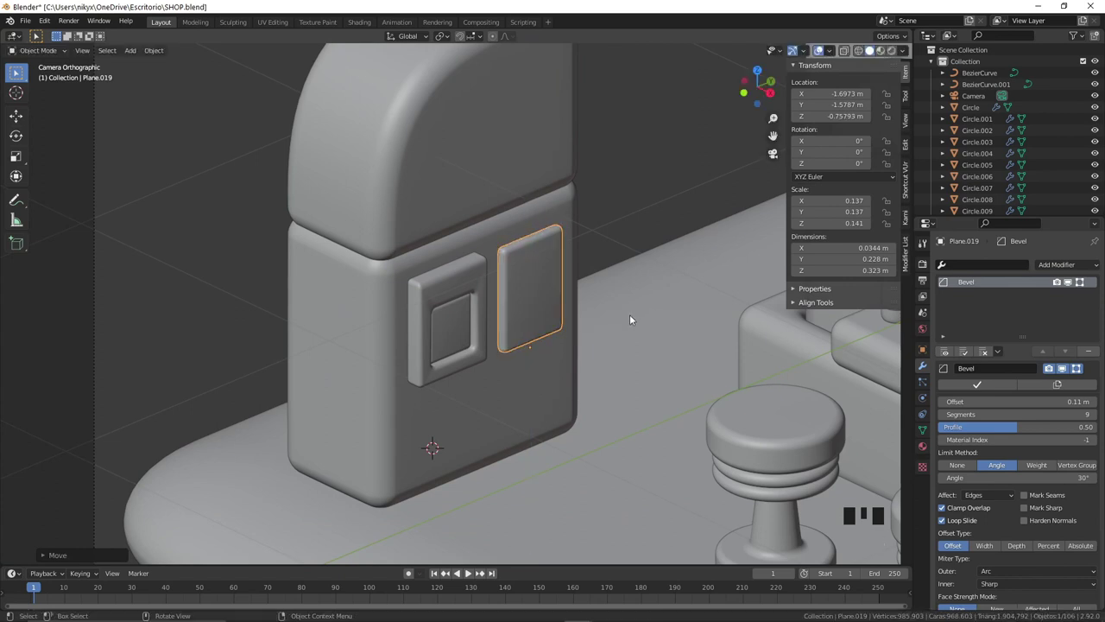
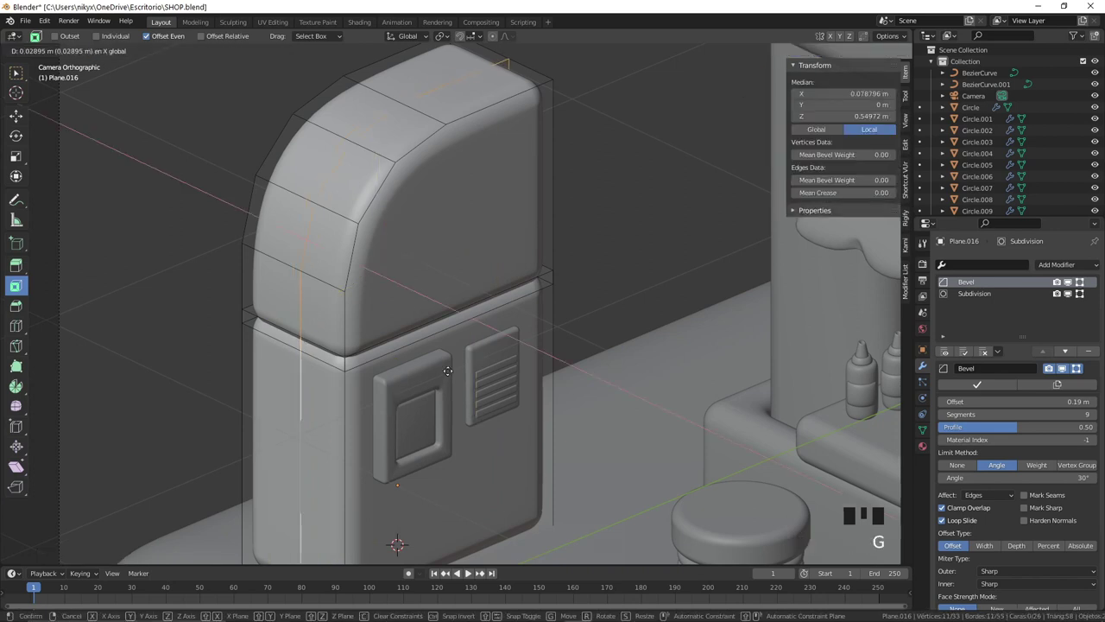
Step: Cut edge loops into the machine's upper and lower sections and scale them inward as grooves
key("ctrl+b")
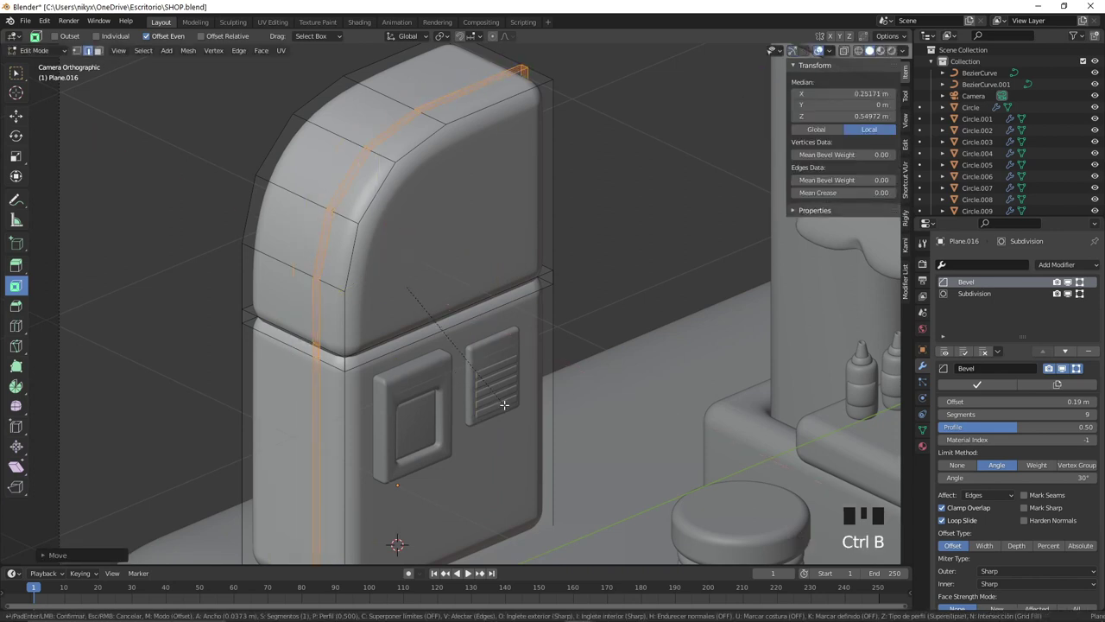
key("s")
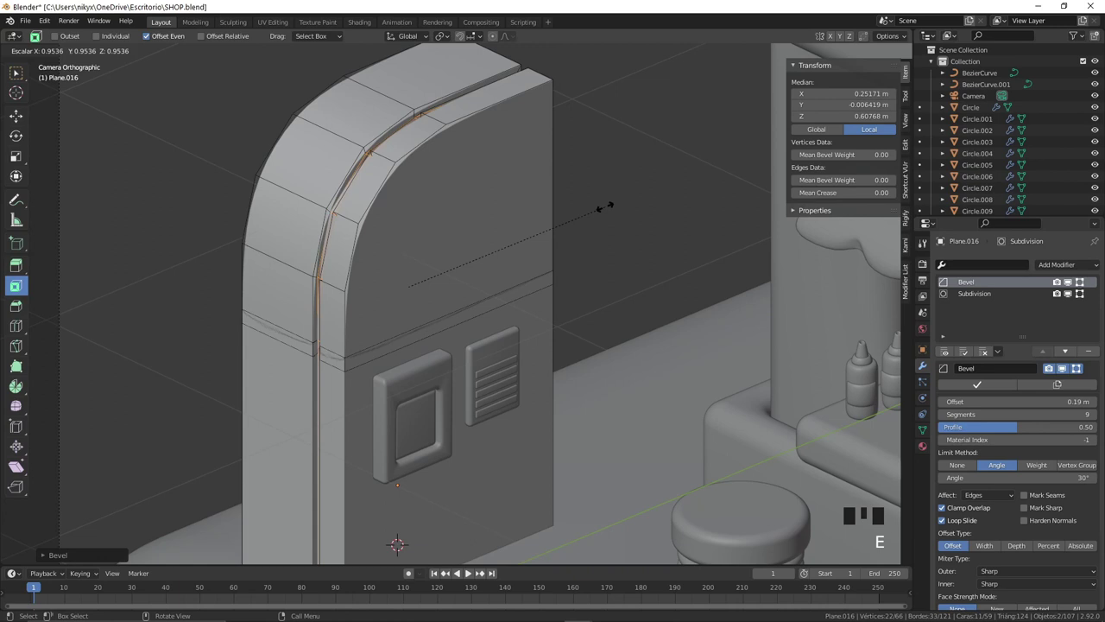
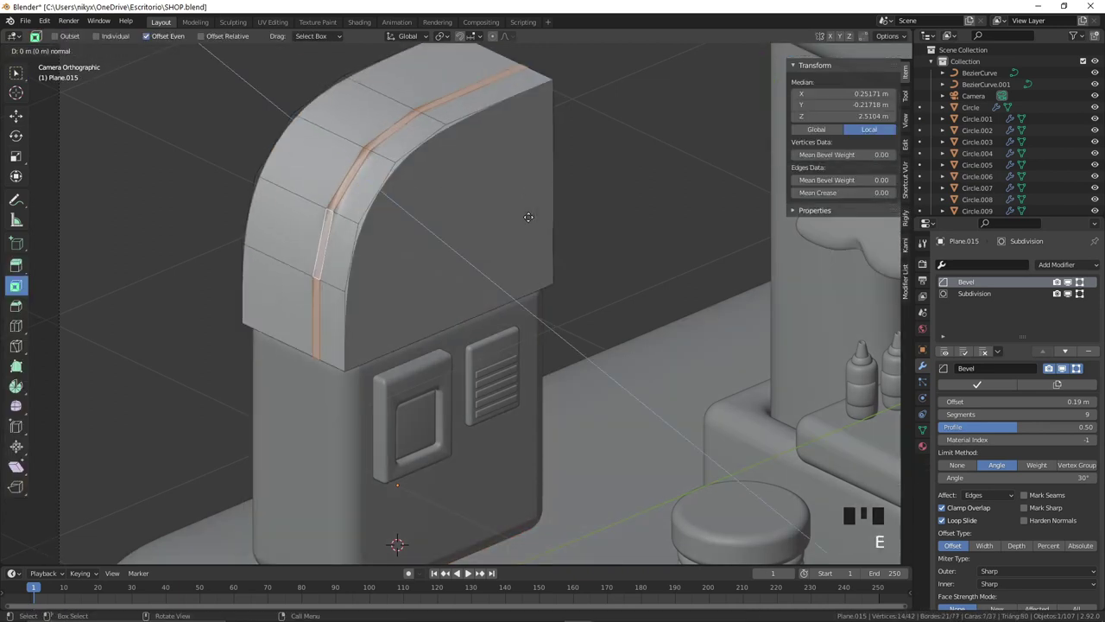
key("ctrl+z")
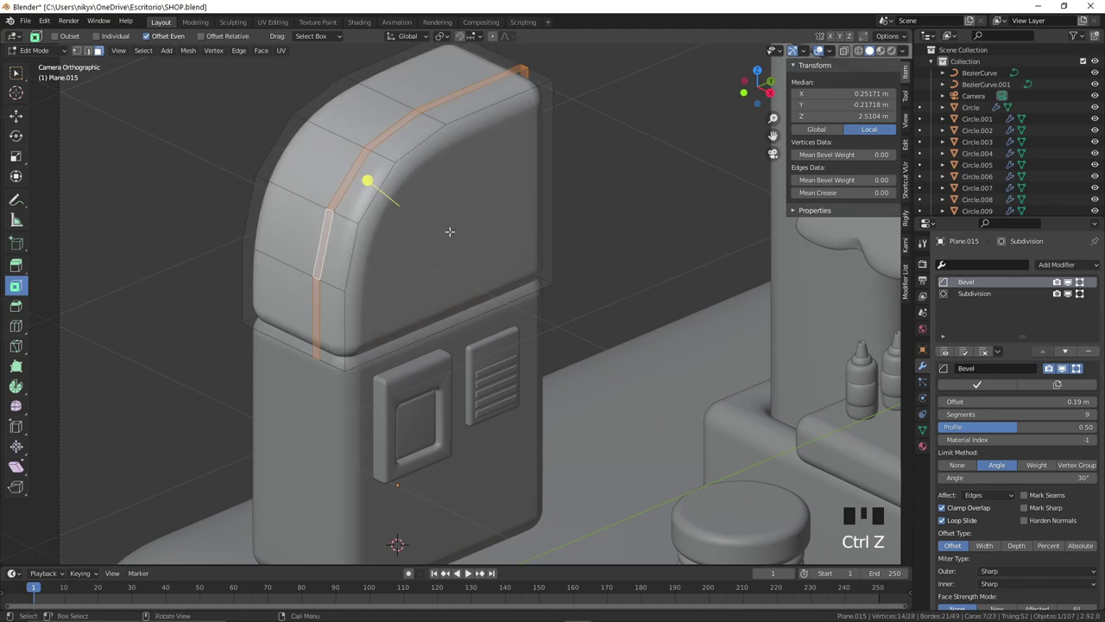
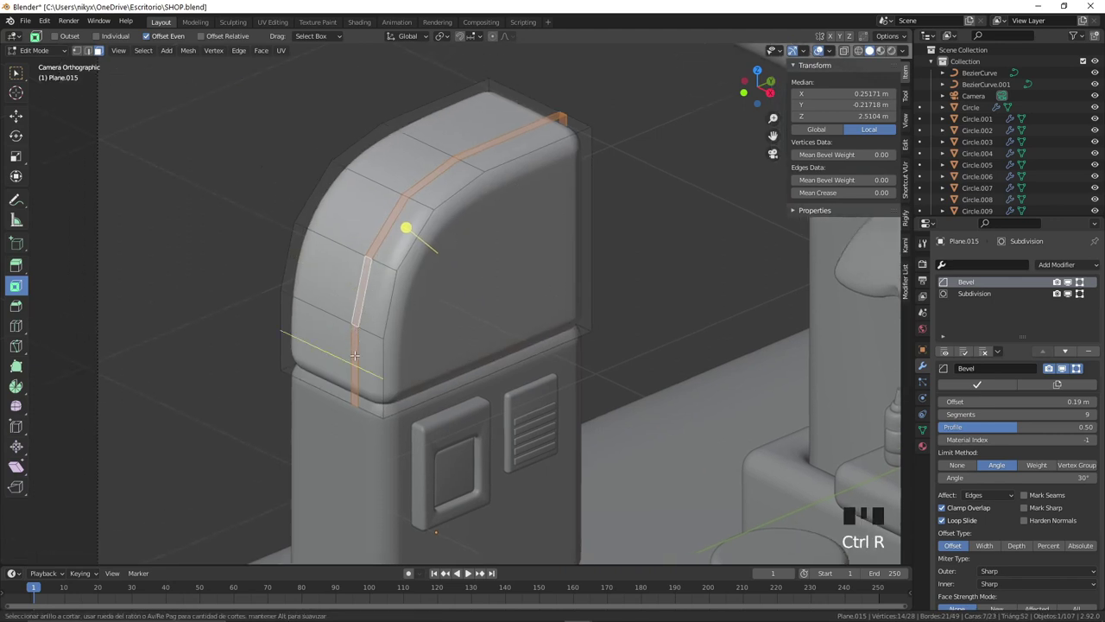
key("s")
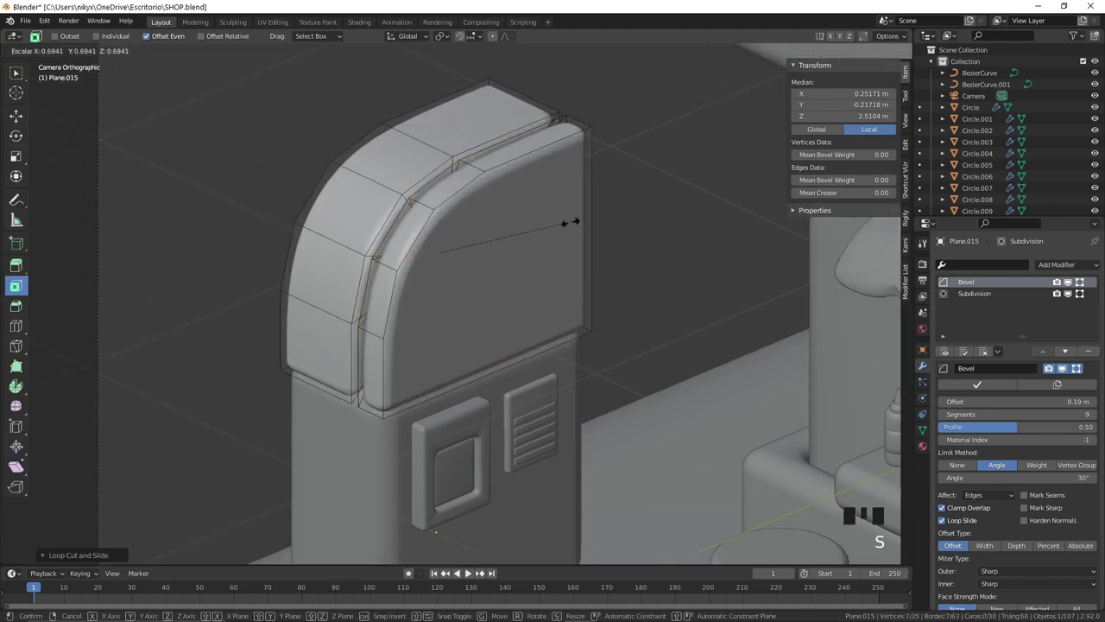
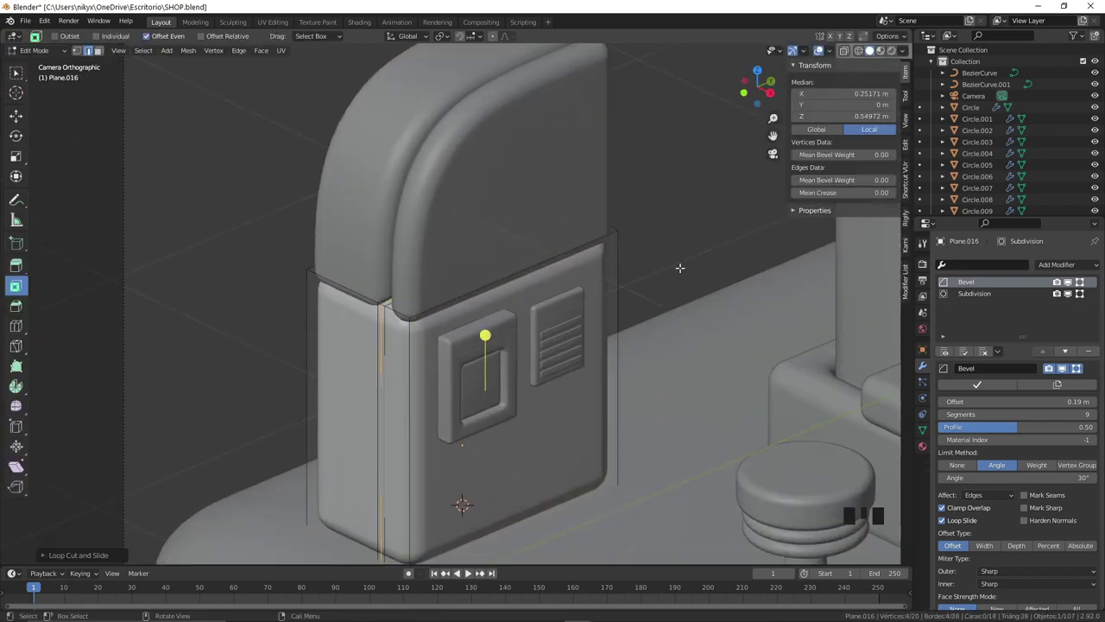
key("Tab")
Step: Save the file, inspect the machine front from a few angles and bring up the Add menu
scroll("down", 3)
left_click_drag(625, 287, 625, 285)
key("ctrl+s")
left_click_drag(504, 281, 505, 237)
scroll("up", 3)
left_click_drag(470, 226, 498, 255)
right_click(498, 255)
key("shift+a")
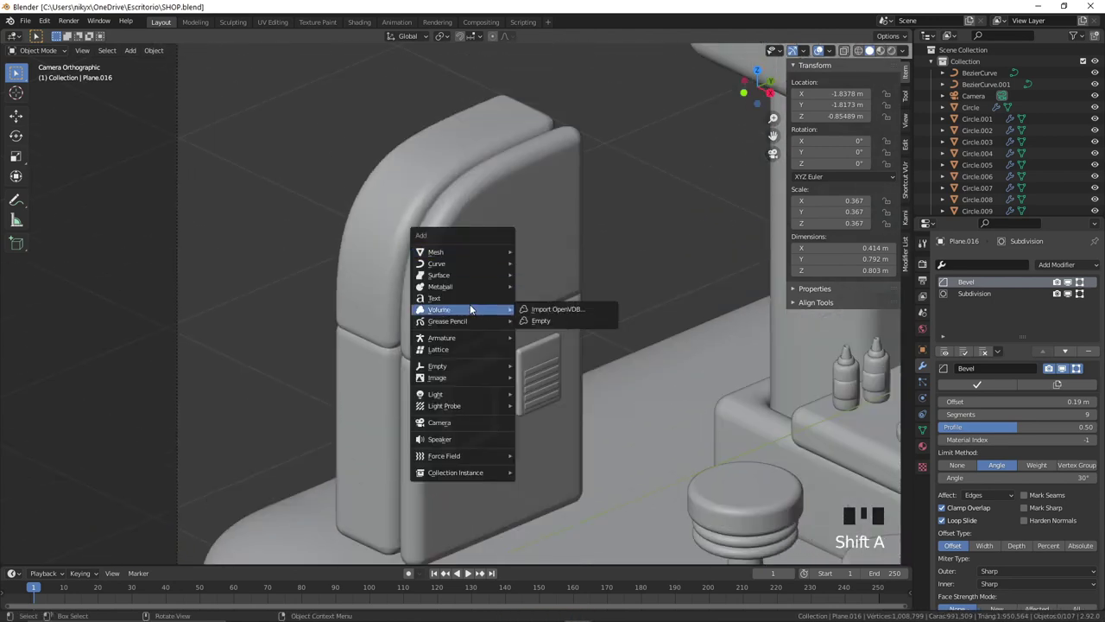
Step: Add a text object and rotate it upright to face the front of the drinks machine
key("r")
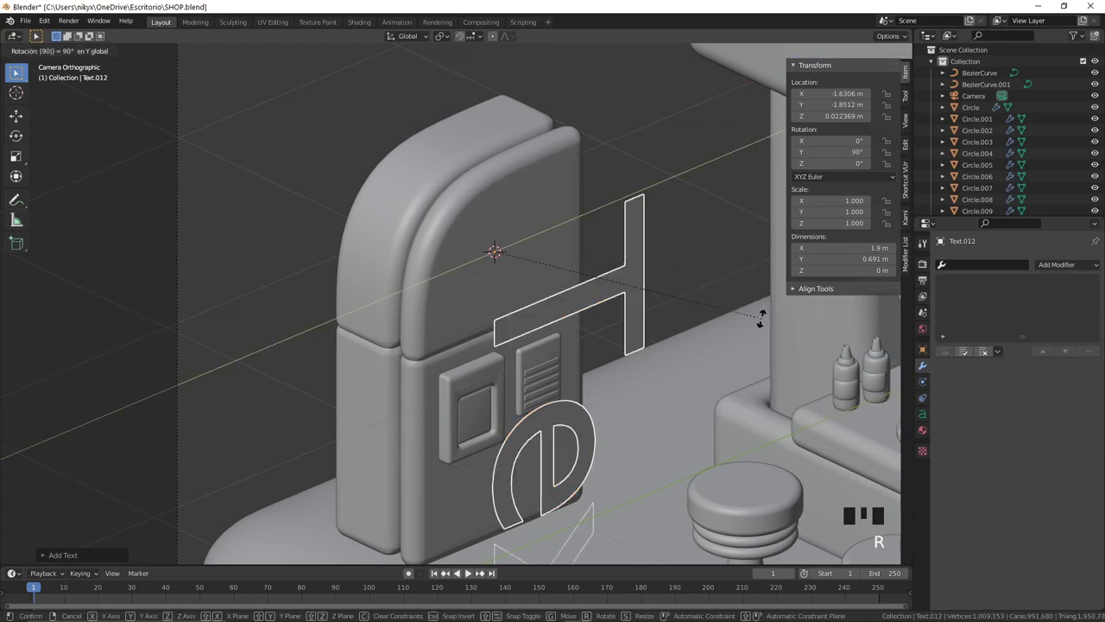
key("r")
key("s")
scroll("up", 3)
Step: Replace the placeholder text with the word 'Drinks'
key("Tab")
key("BackSpace")
key("d")
key("r")
key("i")
key("BackSpace")
key("BackSpace")
key("d")
key("r")
key("i")
key("n")
key("k")
key("s")
key("Tab")
Step: Scale and position the Drinks sign on the machine top and choose the Hunters script font
key("s")
key("g")
key("s")
key("g")
left_click(921, 417)
left_click_drag(1085, 543, 474, 320)
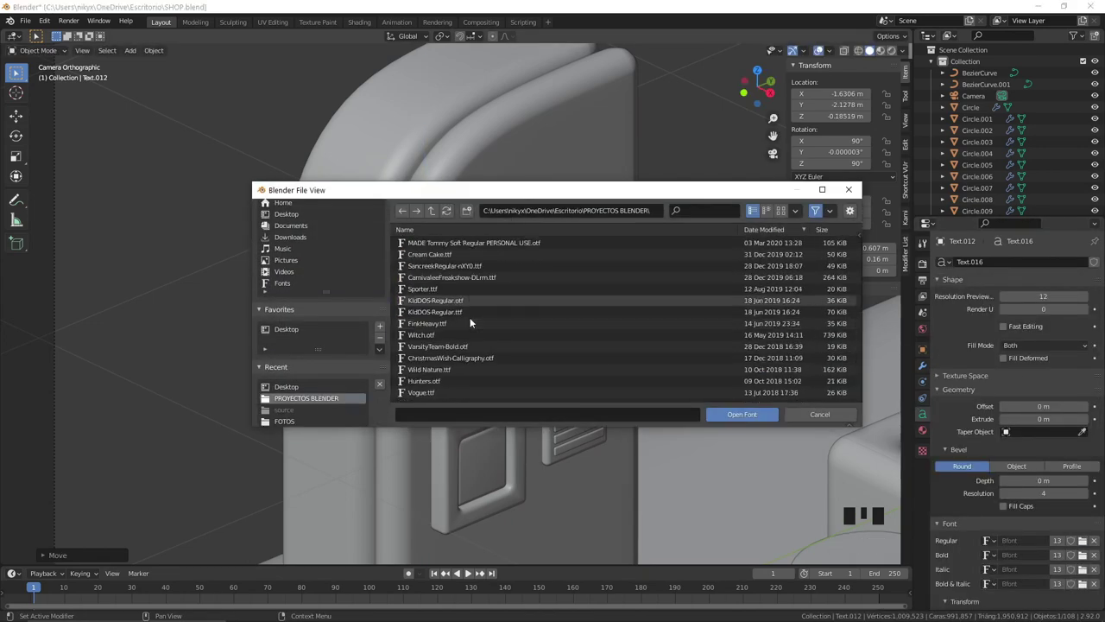
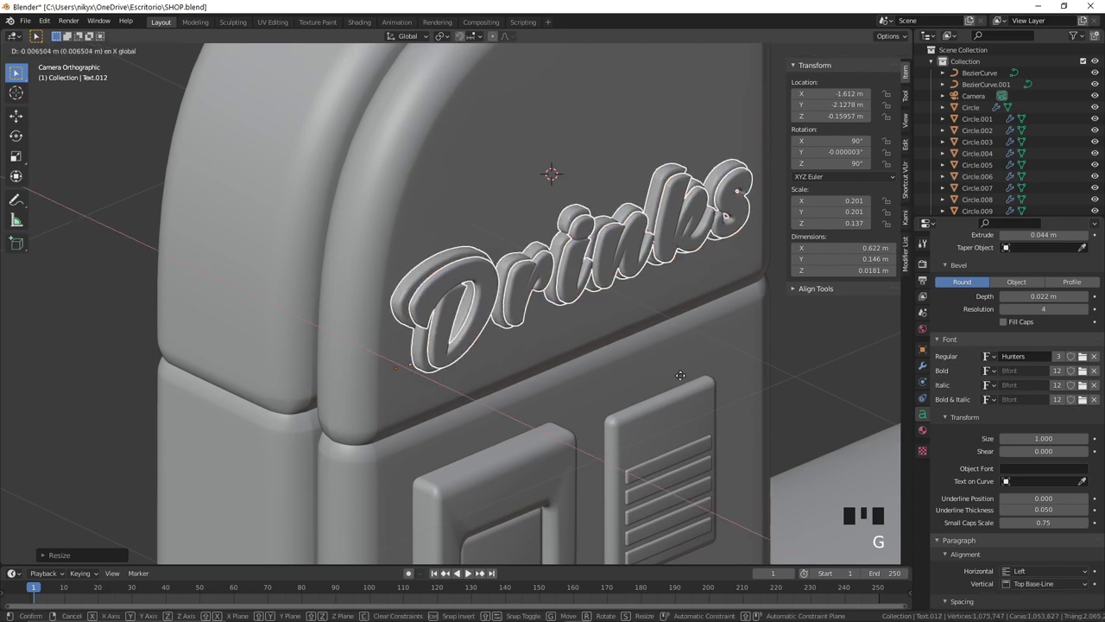
Step: Duplicate the Drinks text and load an icon font for the copy
key("ctrl+v")
key("g")
left_click(602, 203)
left_click_drag(1088, 543, 459, 260)
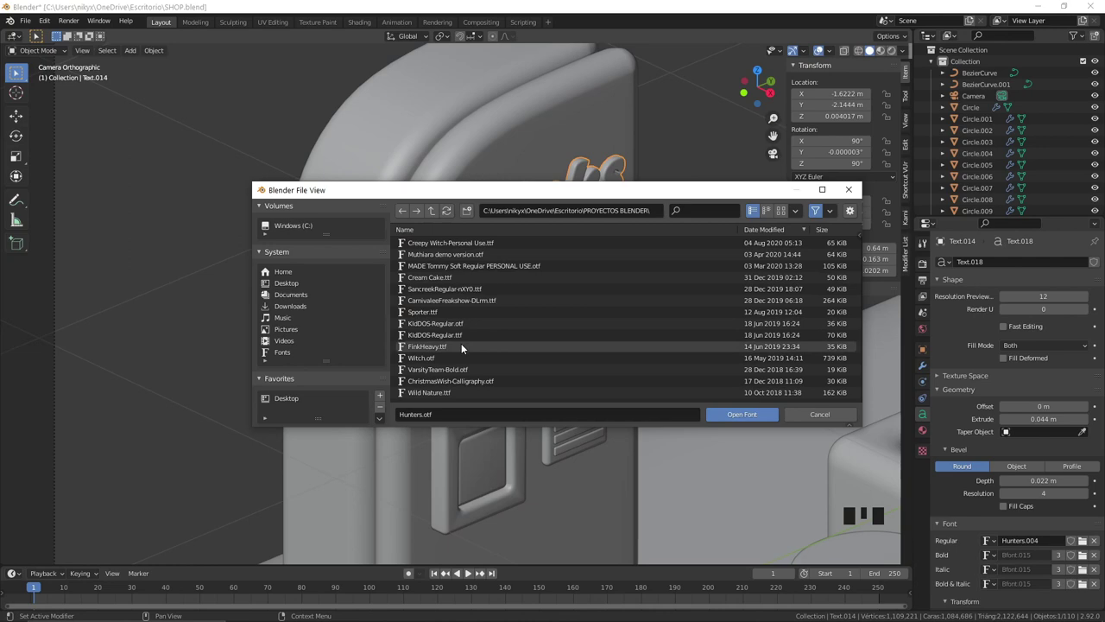
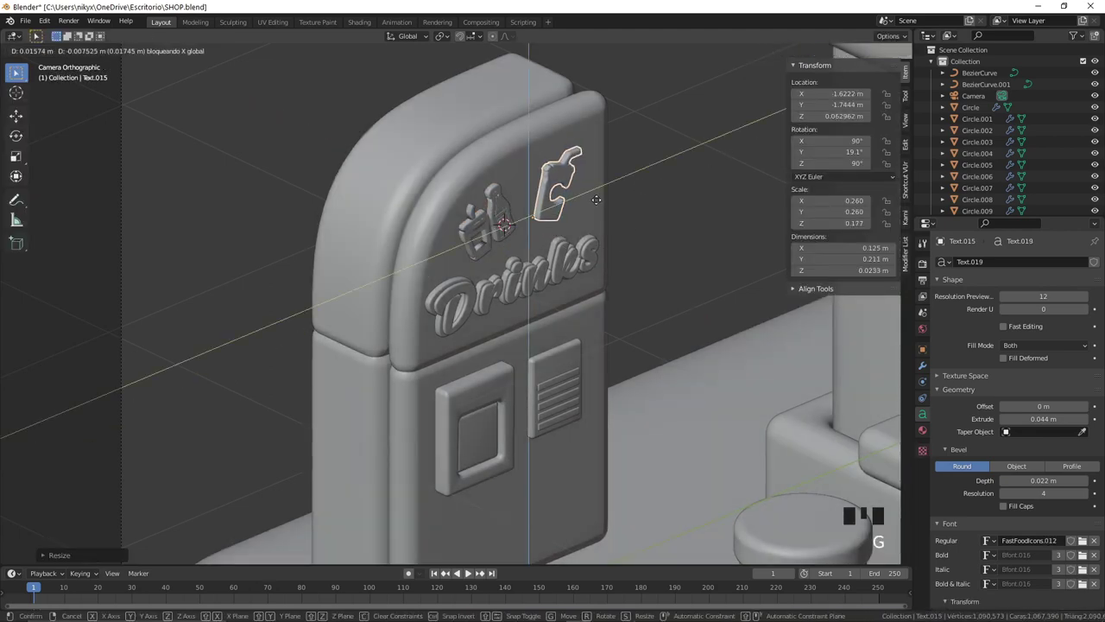
Step: Scale the bottle icons down and place them above the Drinks lettering
left_click(488, 218)
key("s")
left_click(560, 208)
key("s")
key("g")
scroll("down", 3)
left_click(550, 352)
scroll("up", 3)
left_click(525, 213)
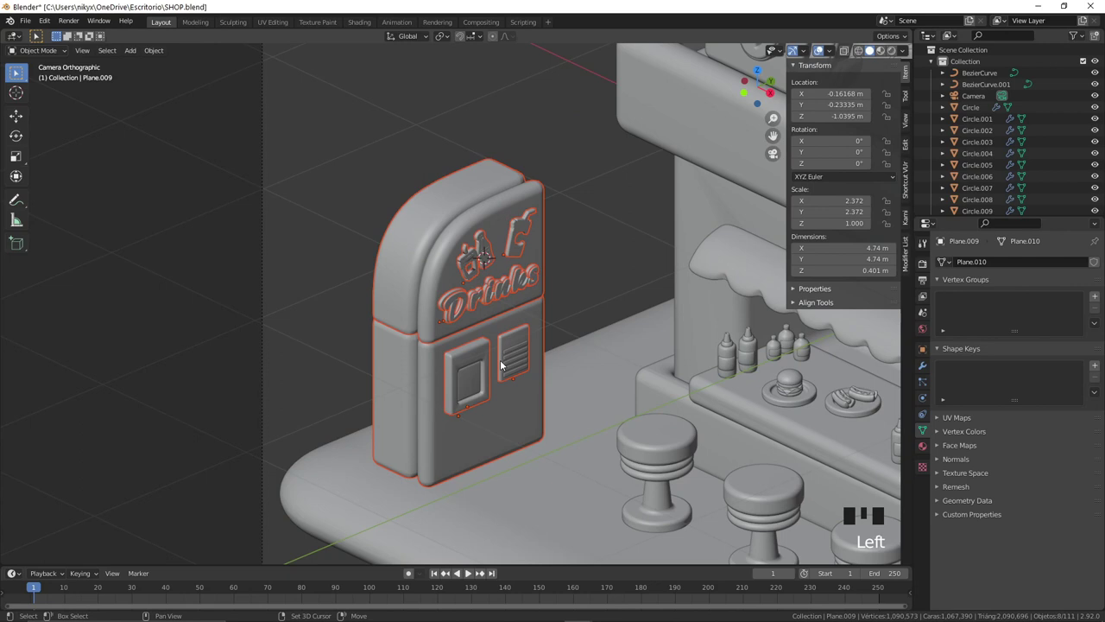
Step: Rescale and reposition the front panels of the drinks machine
left_click(476, 380)
key("s")
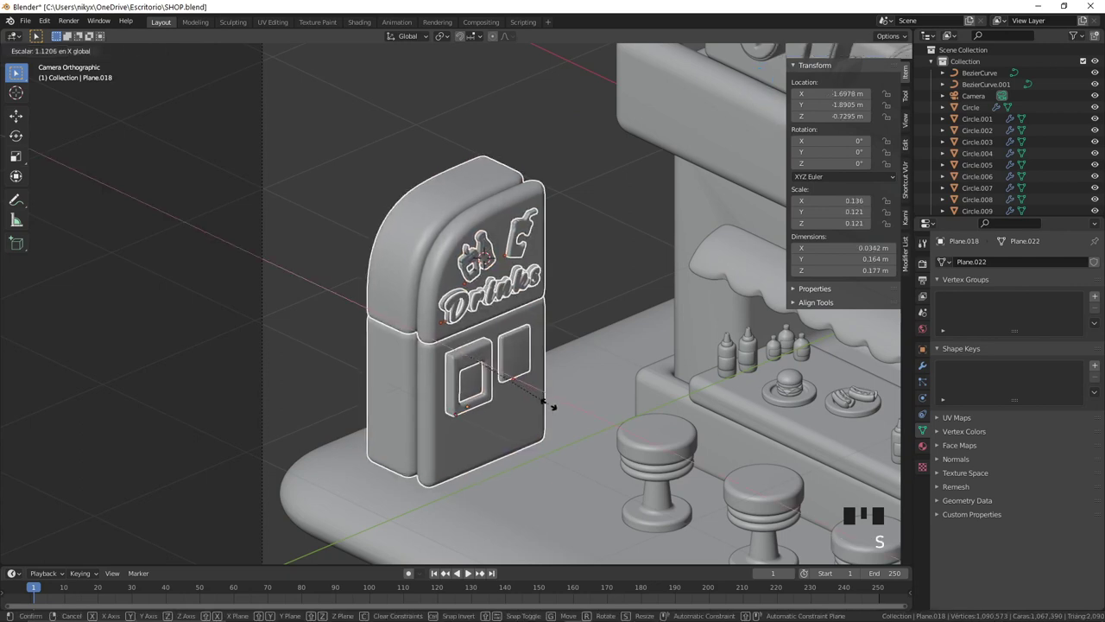
key("g")
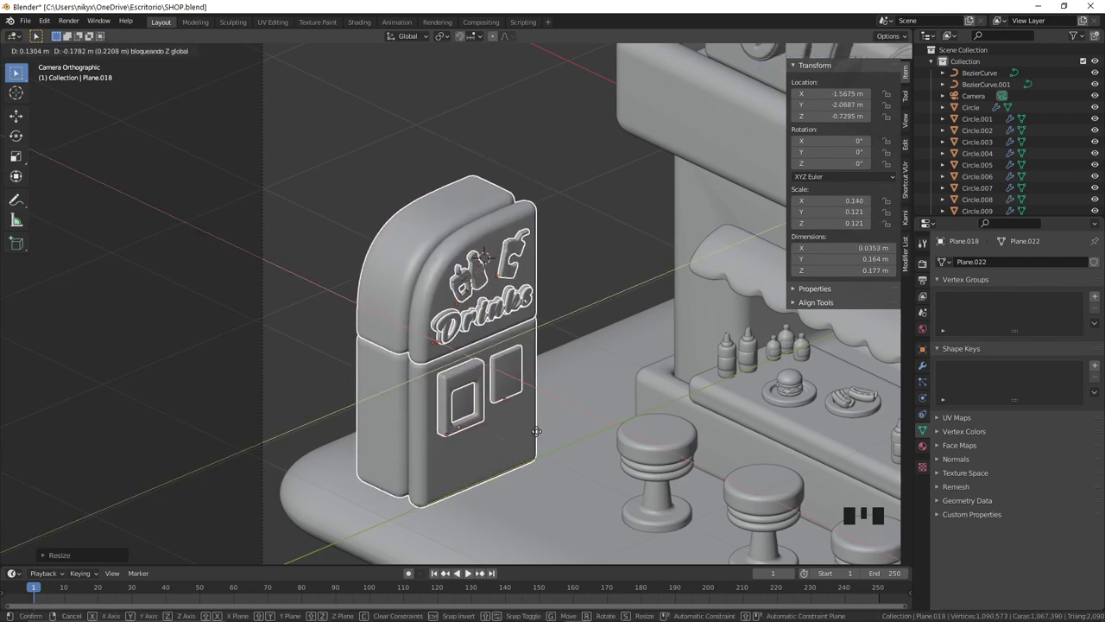
key("ctrl+z")
key("ctrl+z")
left_click(522, 352)
key("g")
key("s")
scroll("down", 3)
key("s")
scroll("up", 3)
key("g")
key("g")
Step: Pull back to view the whole shop and add a new mesh plane beneath it
scroll("down", 3)
left_click_drag(500, 481, 500, 479)
scroll("down", 3)
left_click_drag(479, 448, 392, 456)
right_click(392, 456)
key("shift+a")
Step: Enlarge the plane into a ground surface and look through the scene camera
key("s")
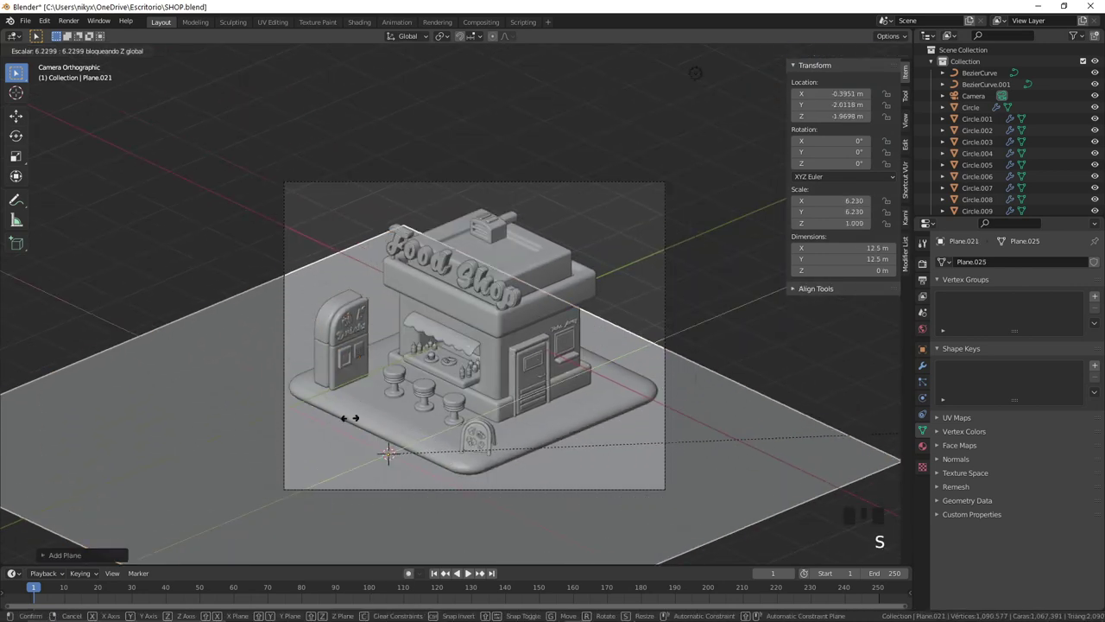
scroll("up", 3)
key("g")
key("g")
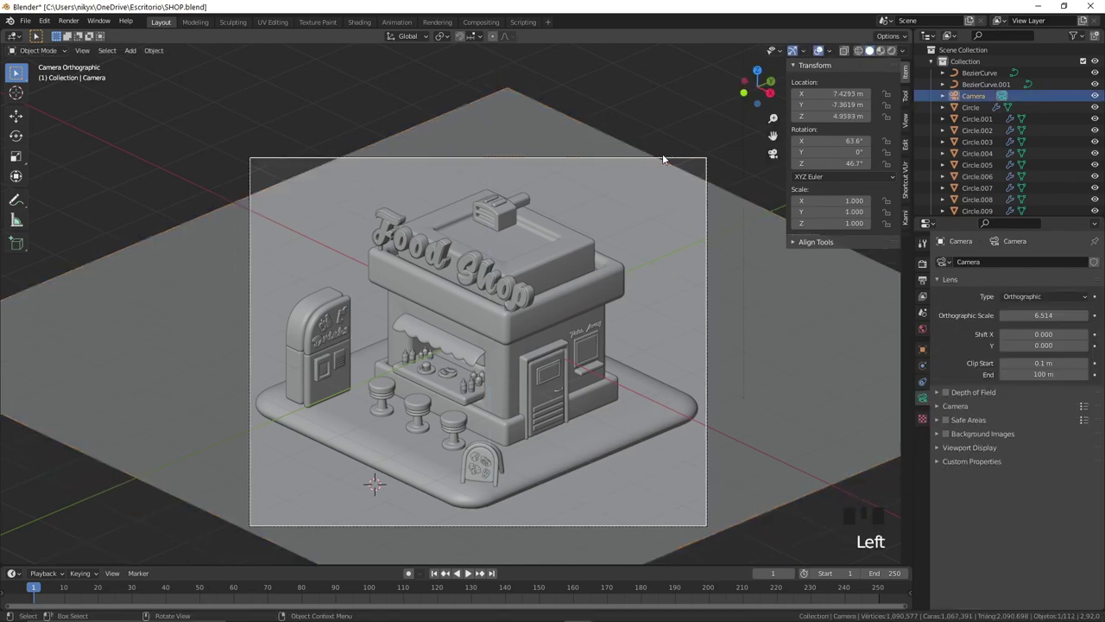
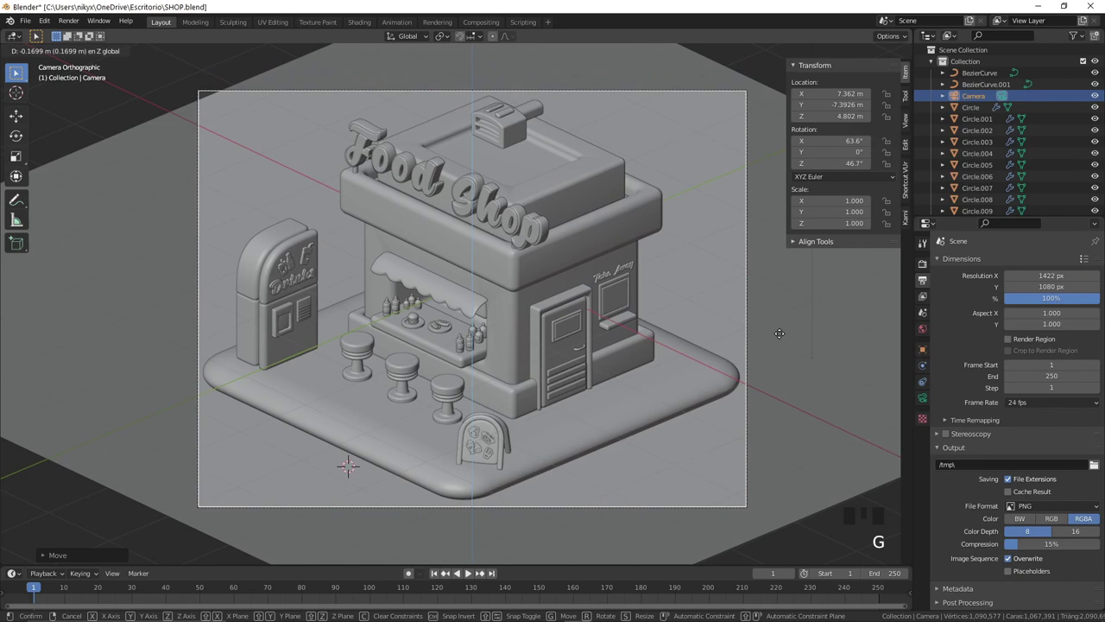
Step: Lower the camera to frame the shop at 1422×1080 and scale the ground plane to fill the view
left_click(784, 336)
key("s")
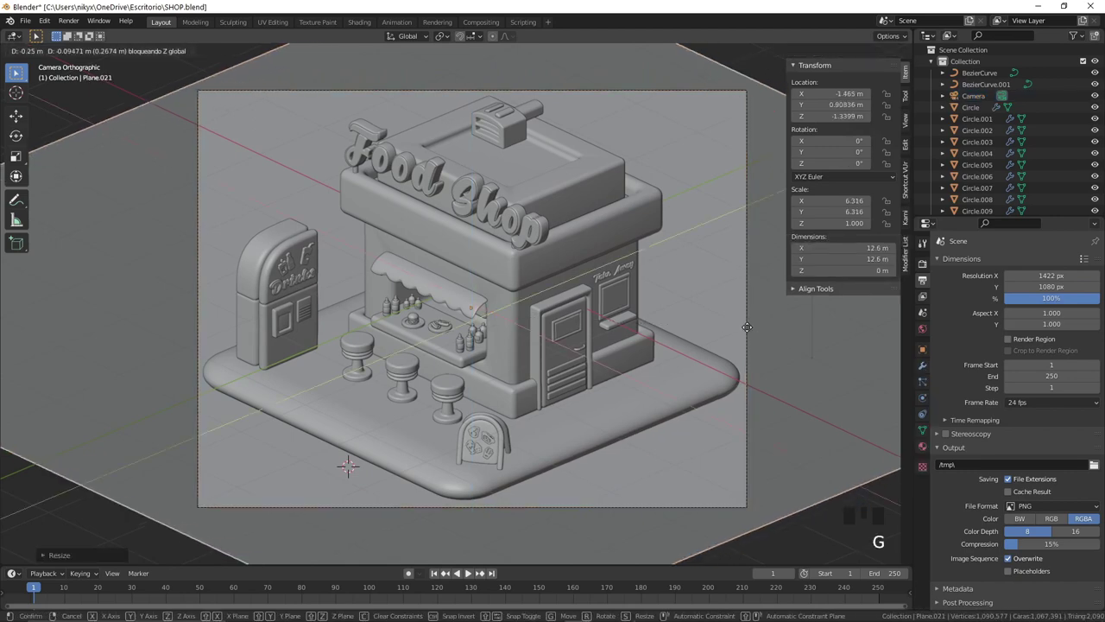
left_click(793, 374)
scroll("up", 3)
key("Tab")
left_click_drag(539, 256, 527, 306)
key("ctrl+r")
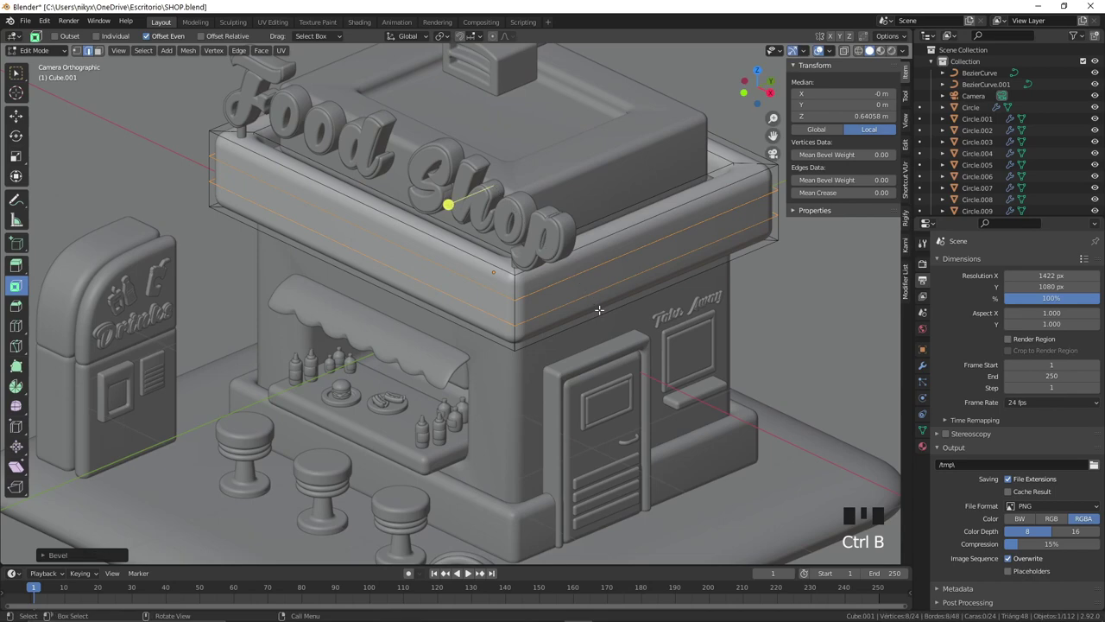
Step: Loop cut the roof block and select the band of faces below the roof
key("p")
key("Tab")
left_click(545, 289)
double_click(548, 318)
left_click(544, 293)
left_click(526, 300)
left_click(518, 327)
Step: Duplicate and separate the band into two thin rounded trim rings wrapping the roof rim
key("Tab")
key("a")
key("e")
key("a")
key("g")
key("e")
key("Tab")
scroll("up", 3)
key("s")
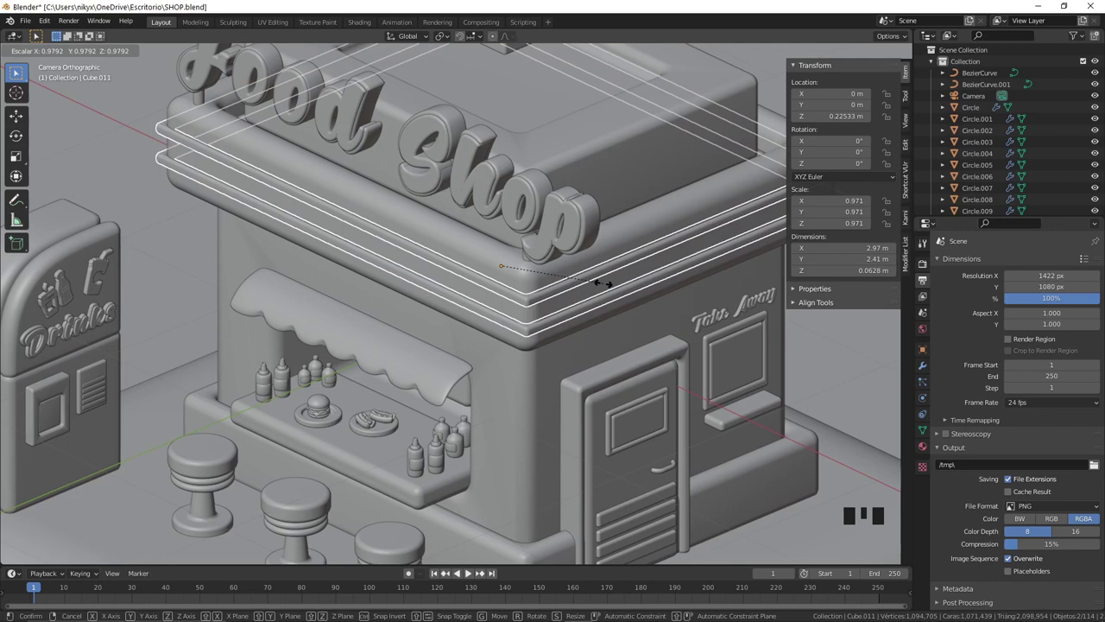
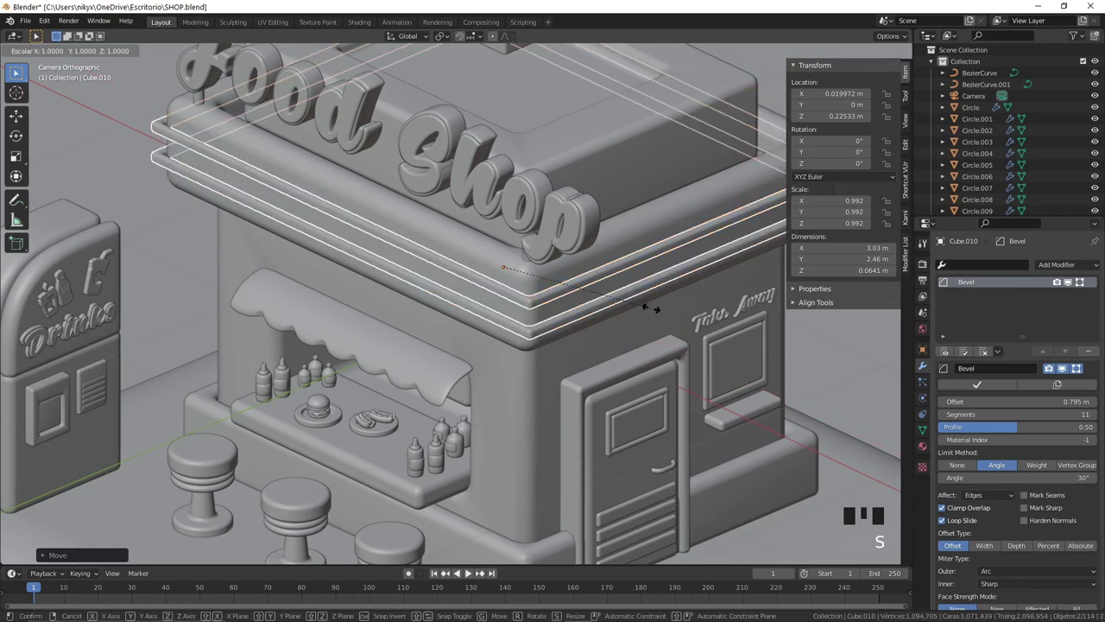
left_click(638, 318)
Step: Orbit and zoom out to view the whole finished shop
scroll("down", 3)
middle_click(580, 327)
scroll("down", 3)
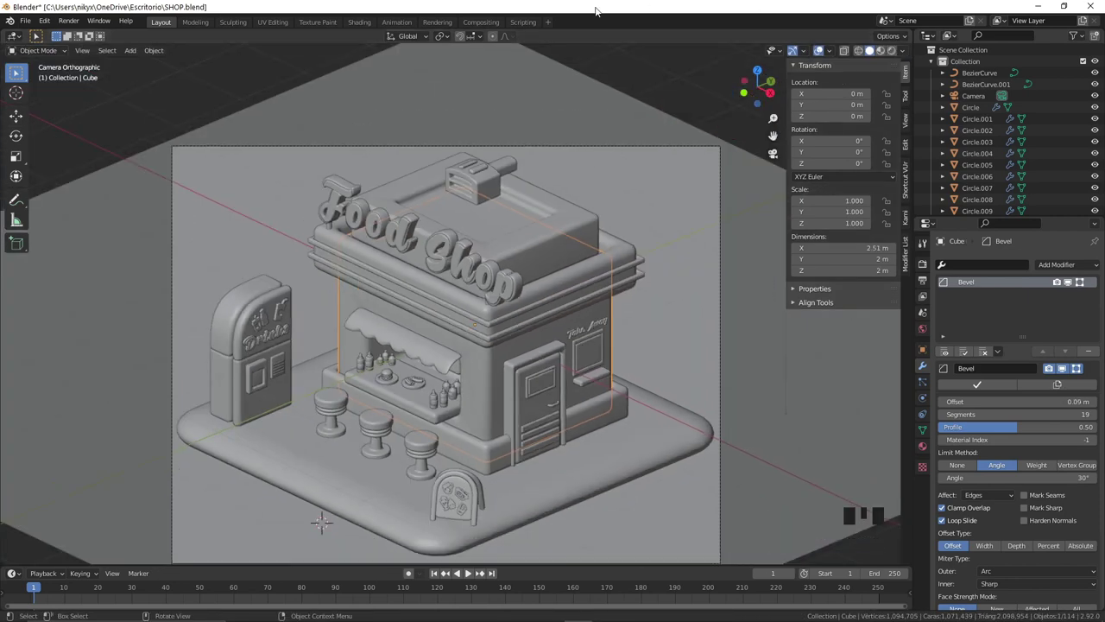
scroll("down", 3)
left_click_drag(564, 235, 571, 205)
scroll("up", 3)
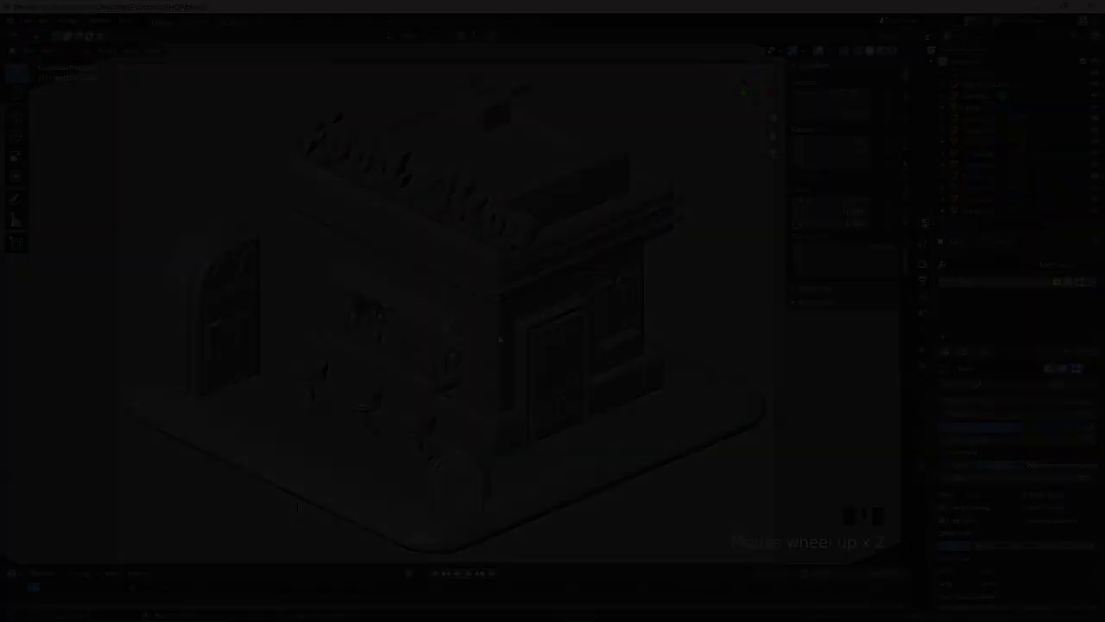
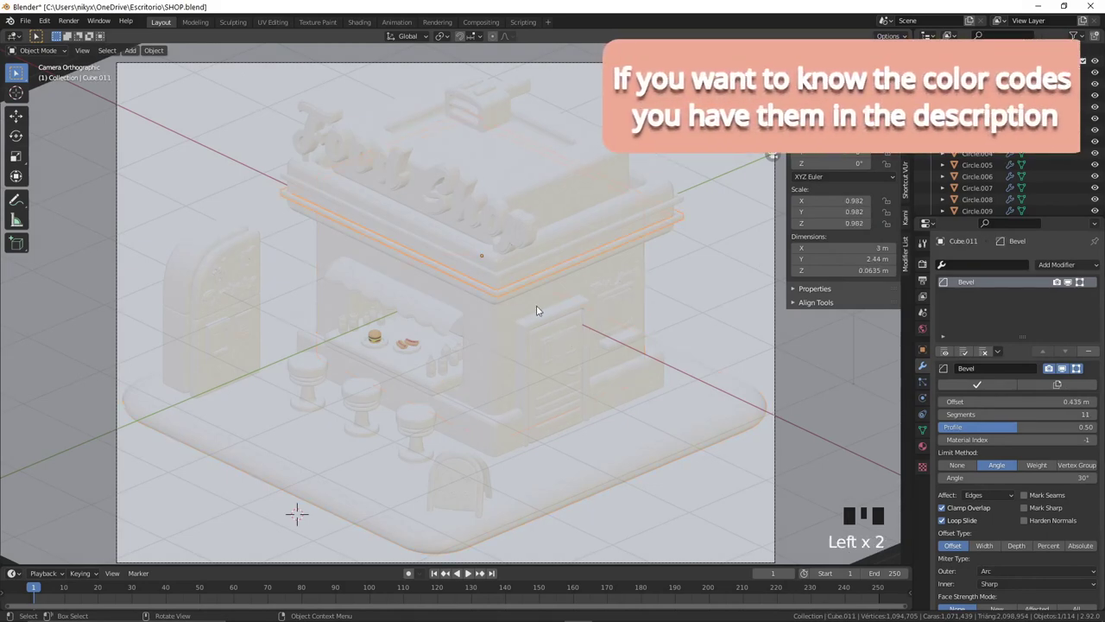
Step: Give both roof trim bands a mint material (B8D9CA)
left_click(929, 448)
left_click_drag(1096, 277, 1063, 436)
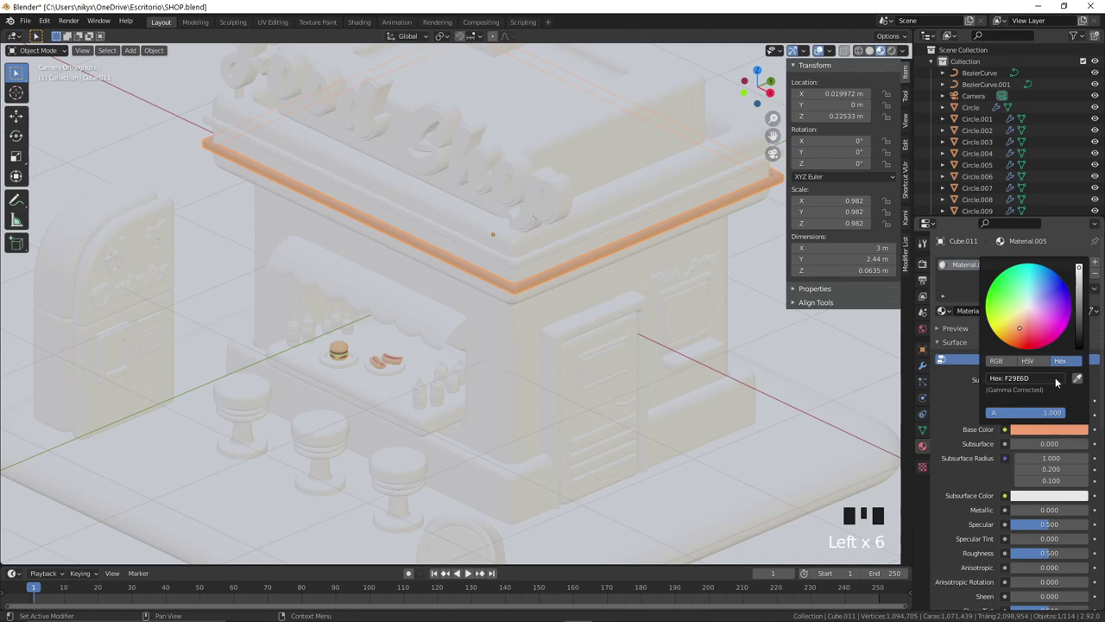
left_click(542, 263)
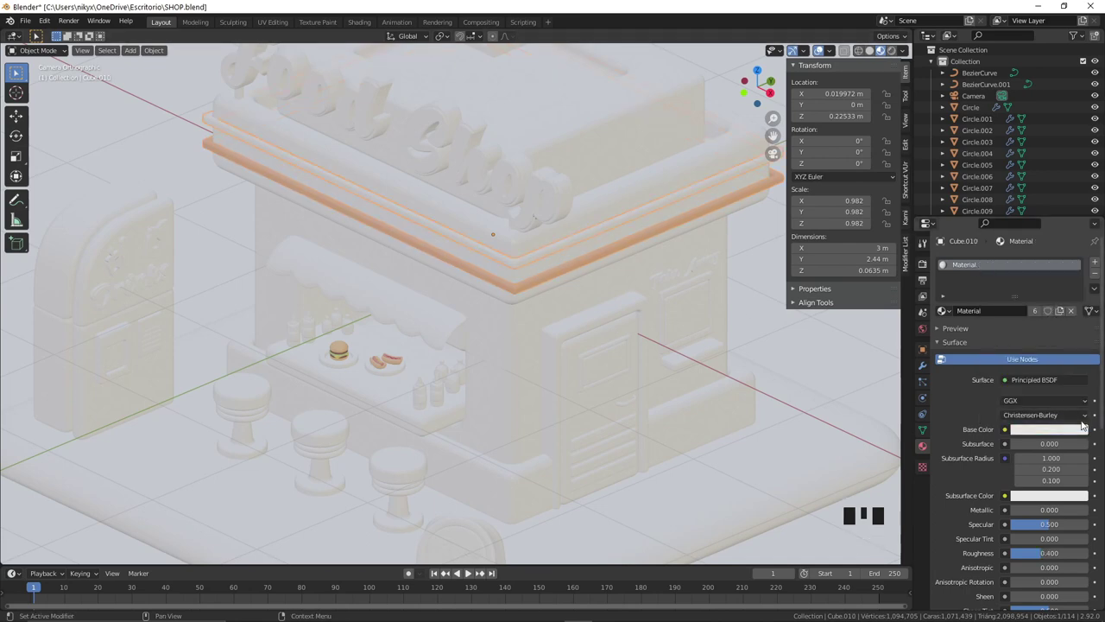
left_click(1079, 436)
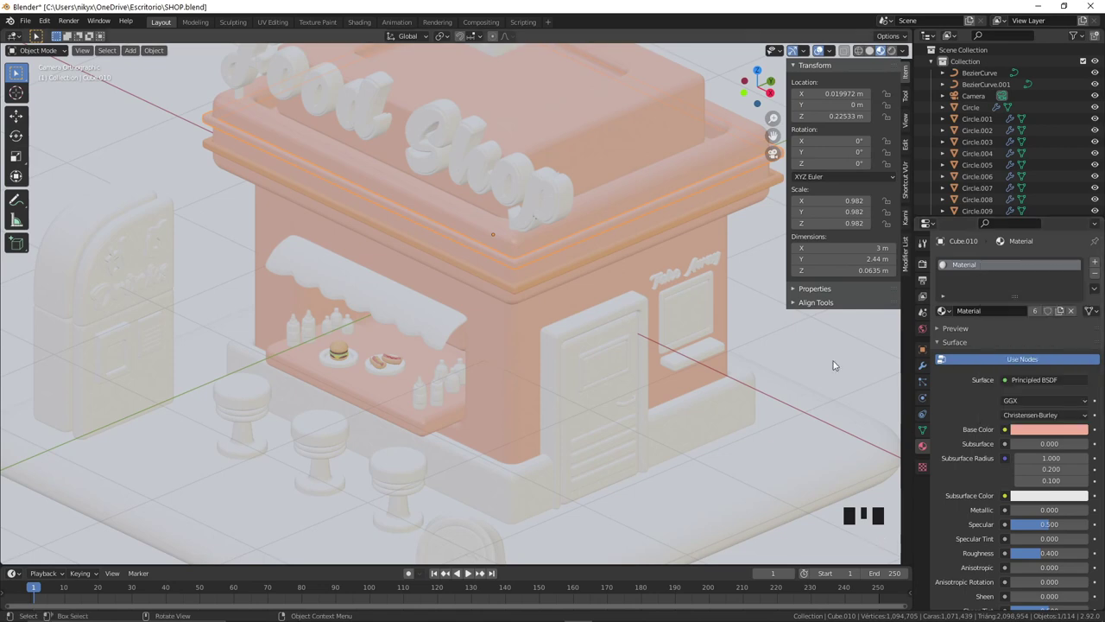
key("ctrl+z")
left_click_drag(1074, 311, 1051, 438)
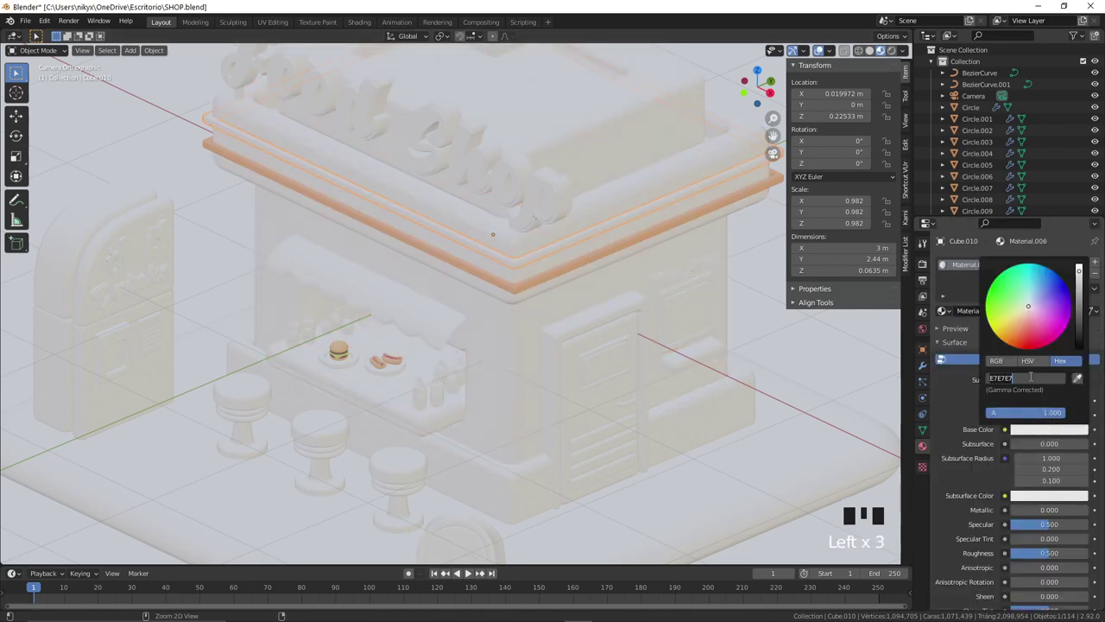
Step: Colour the shop's main block and walls coral (D4796E) with a hex base colour
left_click(504, 273)
left_click(1046, 433)
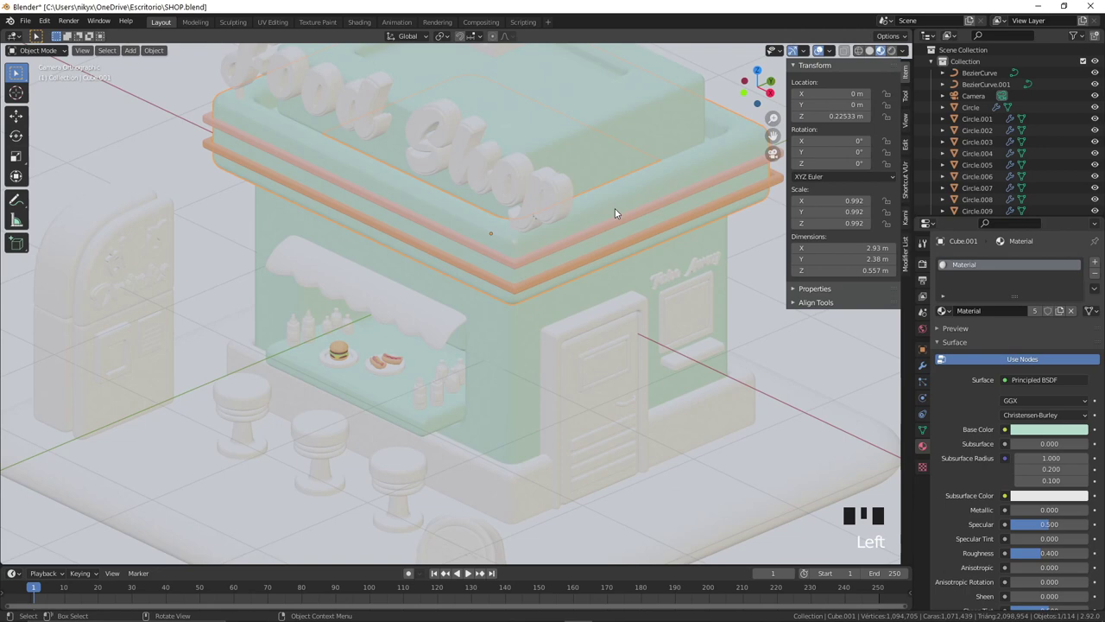
key("ctrl+z")
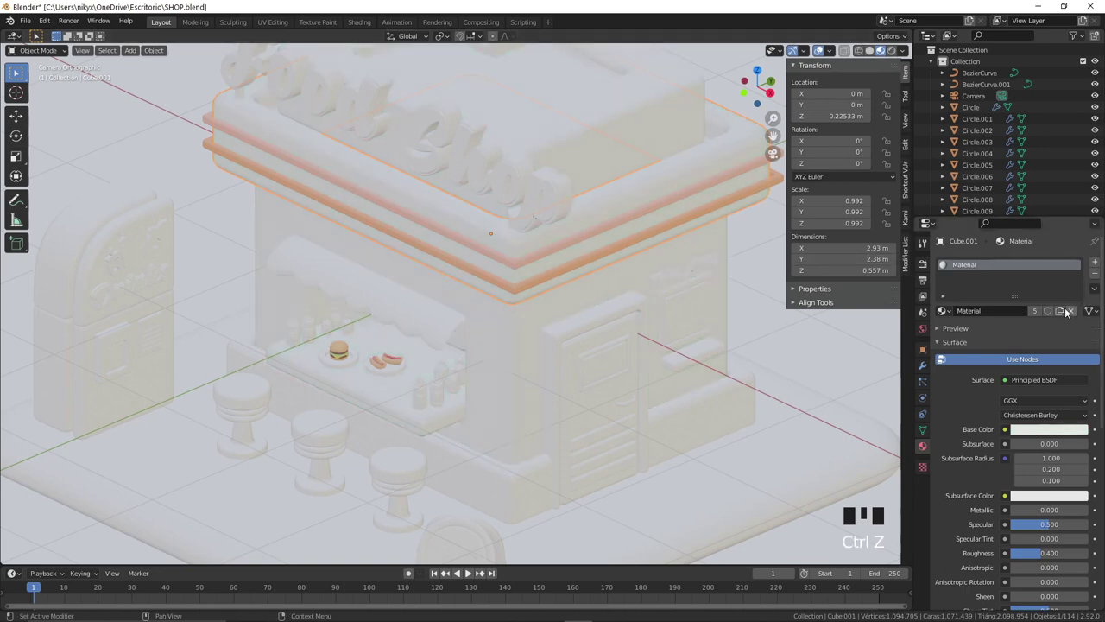
left_click_drag(1075, 316, 1045, 434)
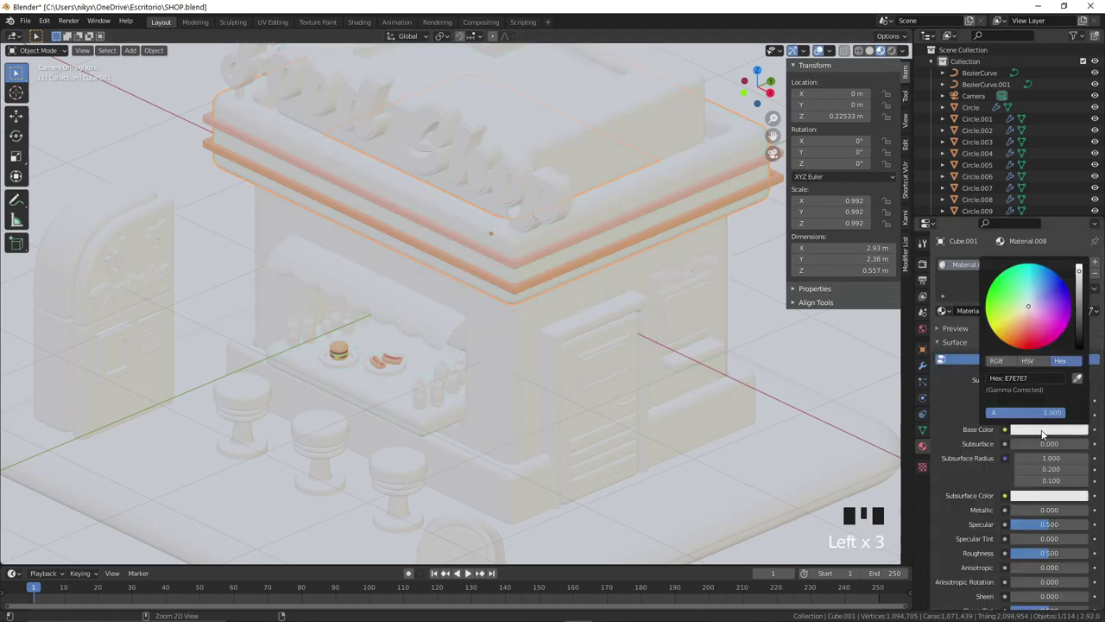
left_click(1053, 430)
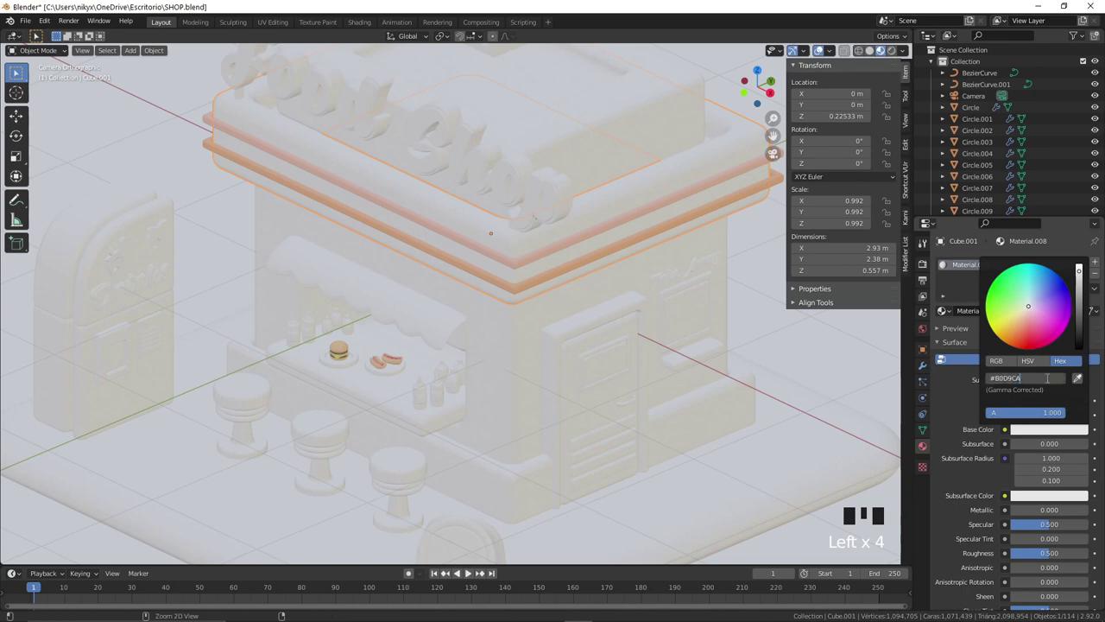
left_click(512, 372)
left_click(944, 312)
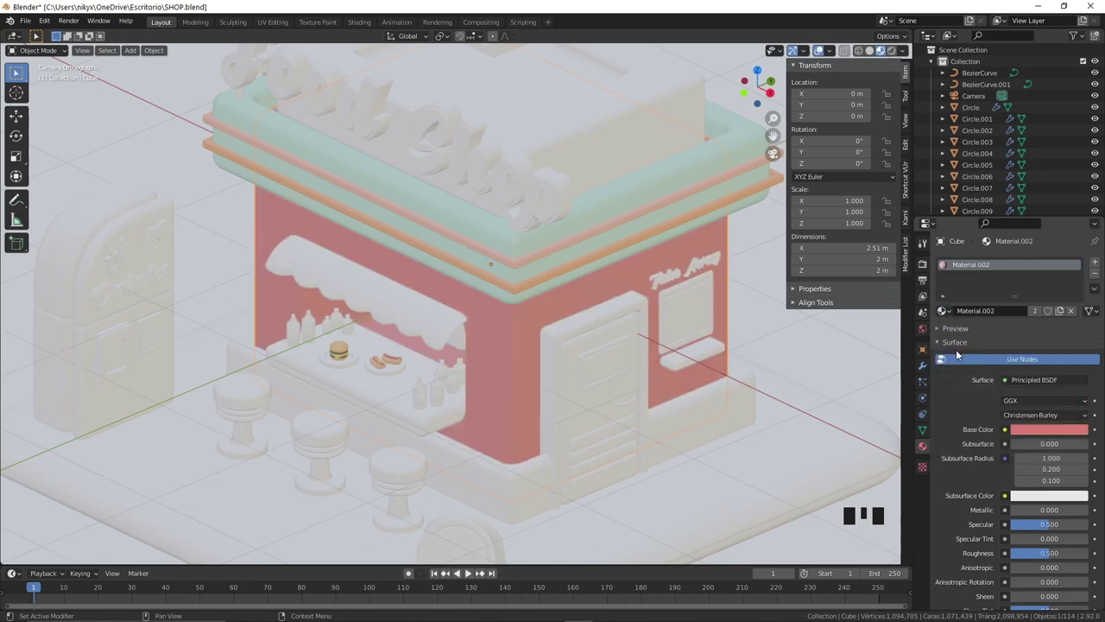
left_click_drag(1063, 312, 1062, 439)
left_click(1071, 431)
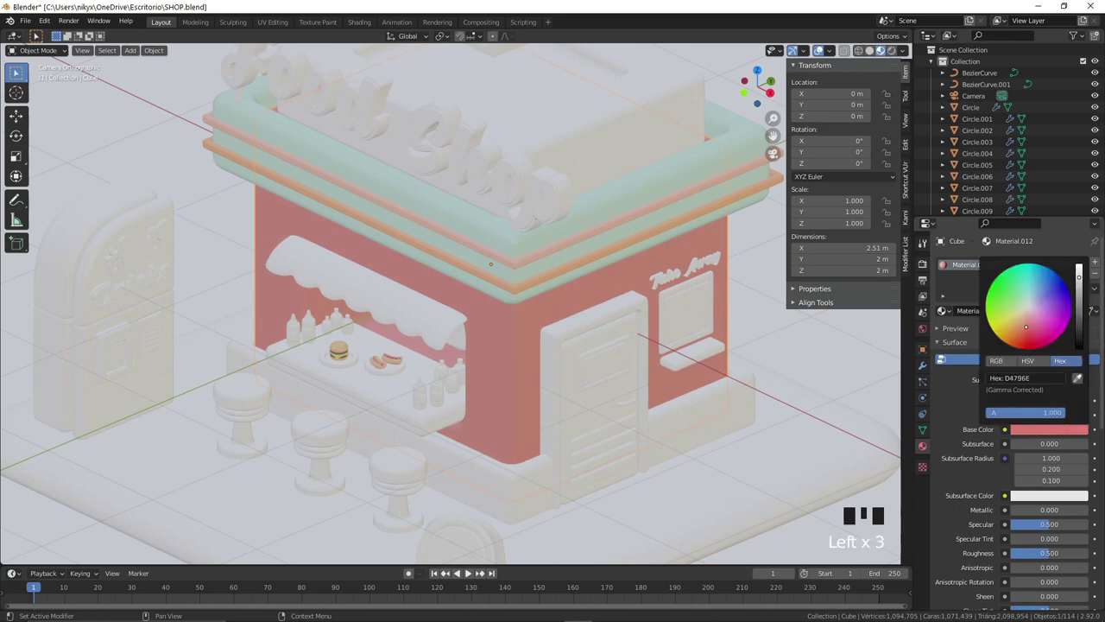
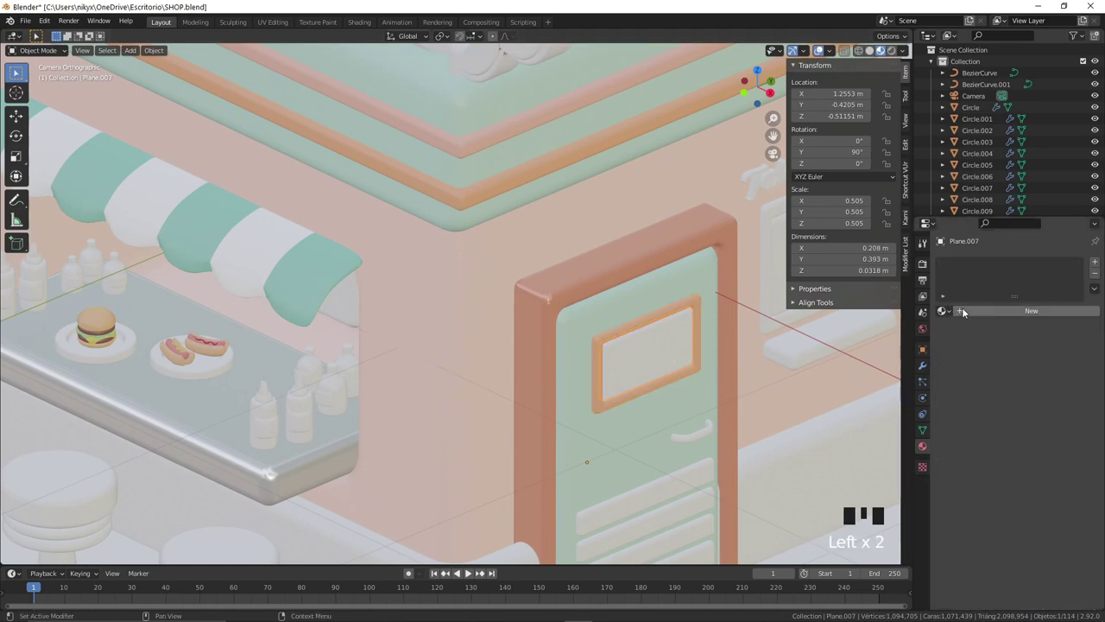
Step: Set the door pane to cream F5FFEB and select the door's vent trim for the coral material
left_click_drag(980, 317, 1037, 433)
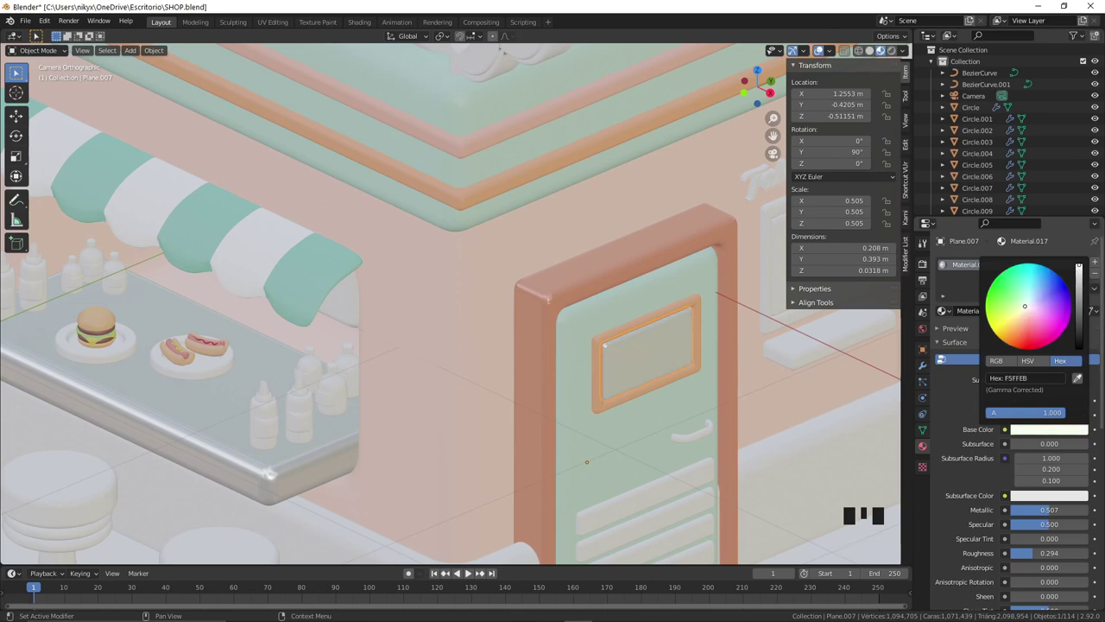
left_click_drag(1058, 558, 654, 436)
left_click_drag(655, 436, 631, 414)
left_click(631, 414)
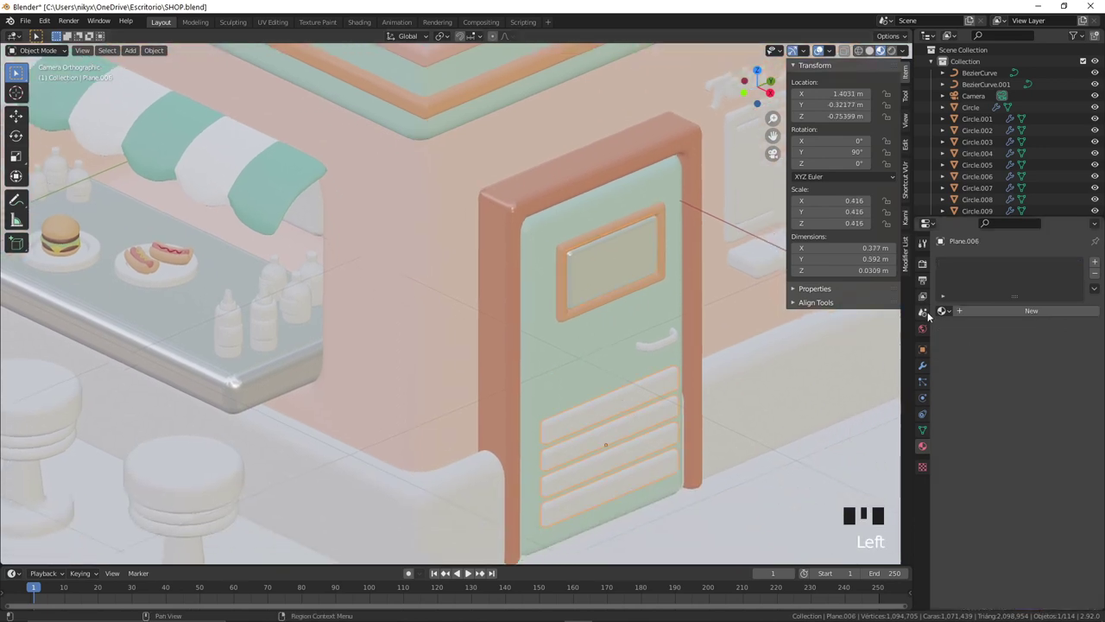
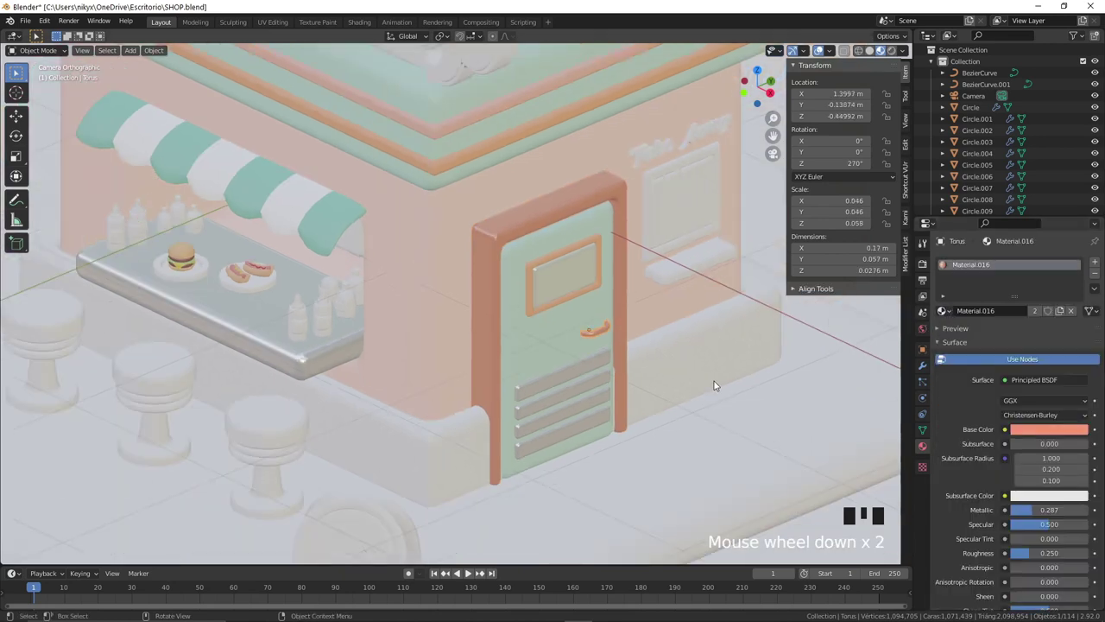
Step: Bring the Take Away window into view and list existing materials for its frame
left_click_drag(709, 350, 560, 405)
scroll("up", 3)
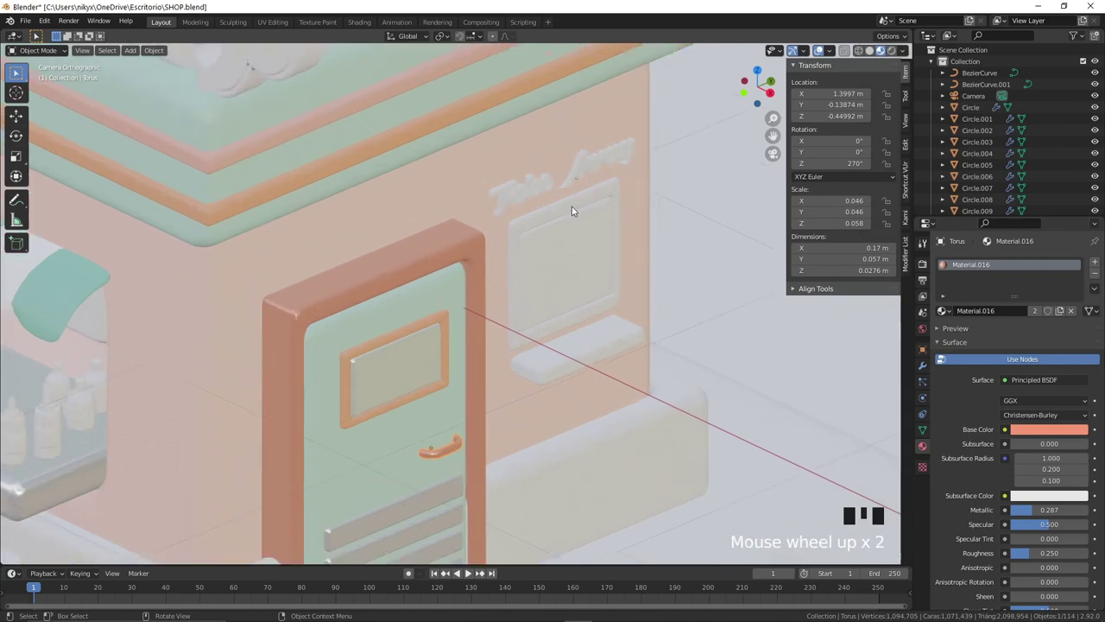
left_click(576, 212)
Step: Assign the existing coral material to the Take Away window frame
left_click_drag(951, 311, 570, 273)
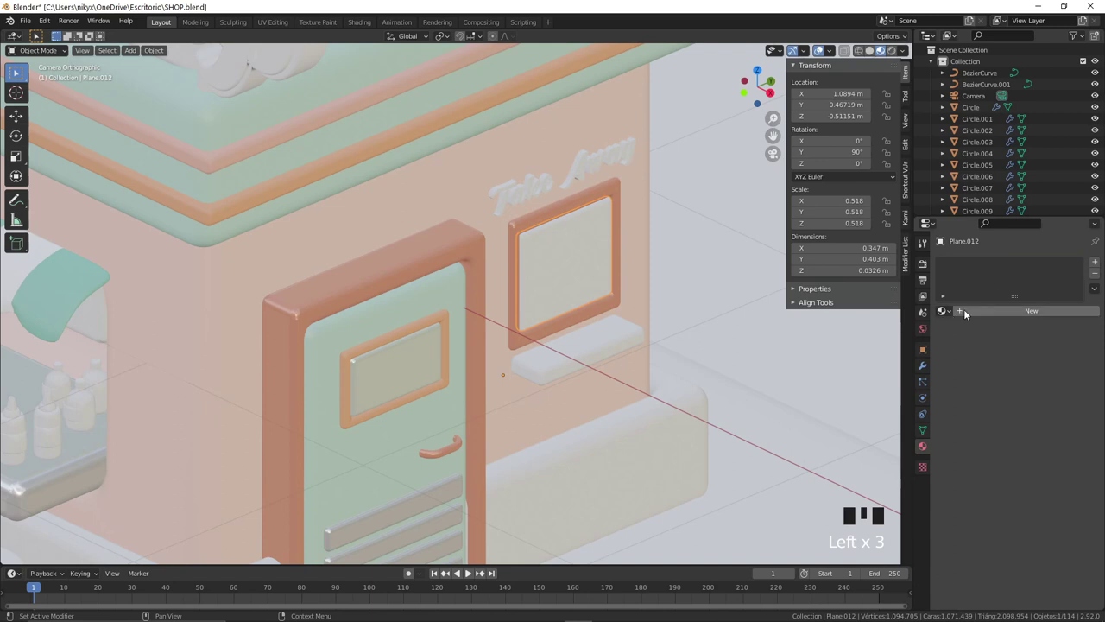
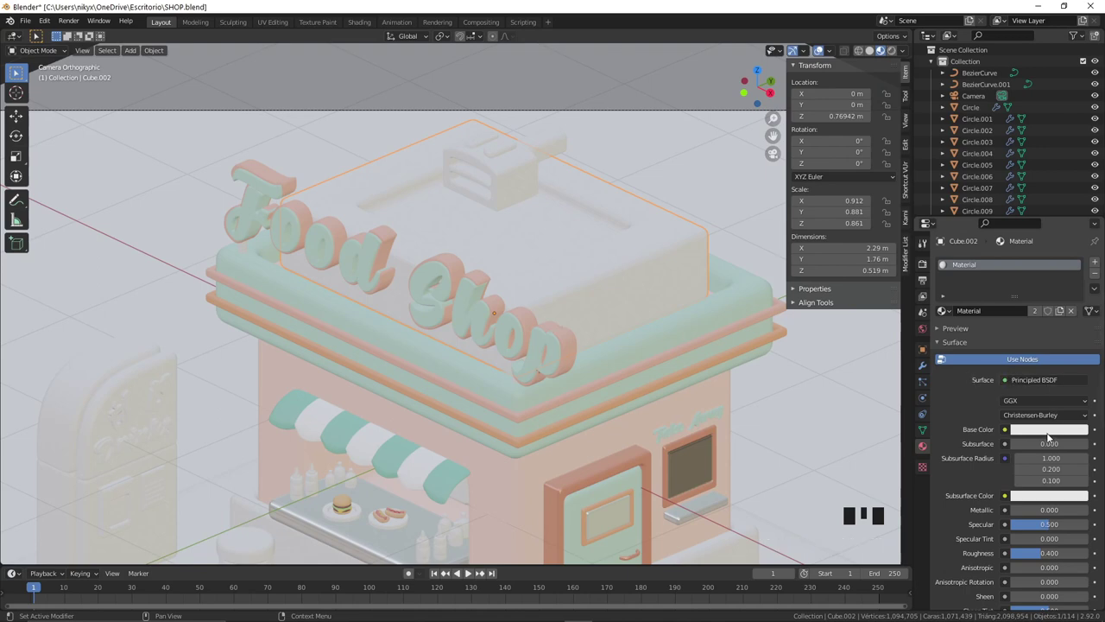
Step: Assign Material.006 to the roof block, the red Material.002 to the Food and Shop letters, and pale yellow E7CF99 to the rooftop appliance
left_click(947, 316)
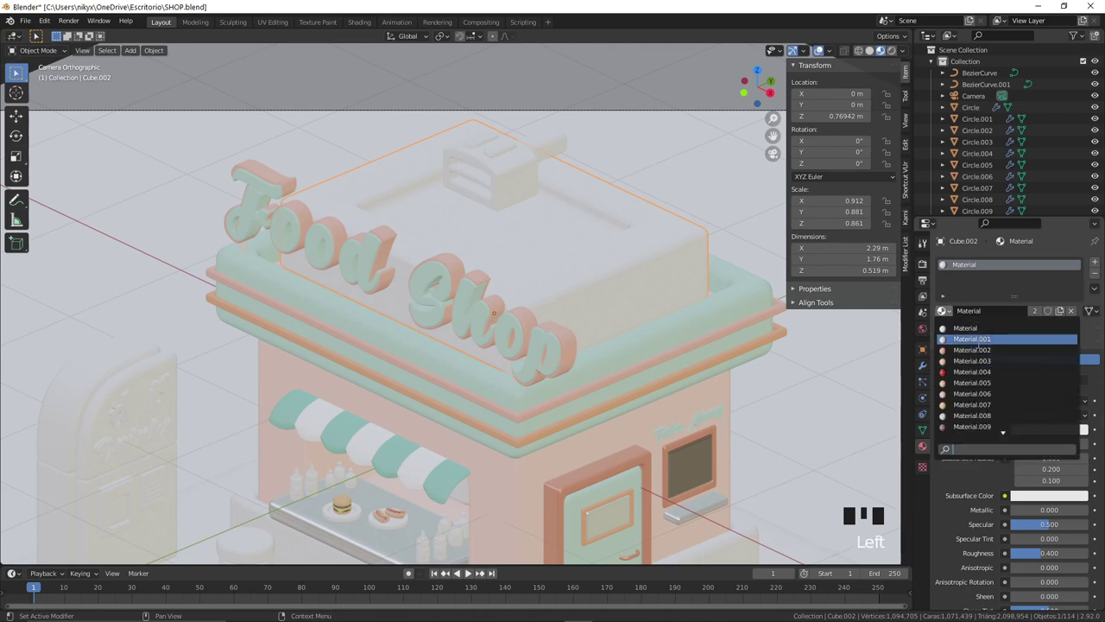
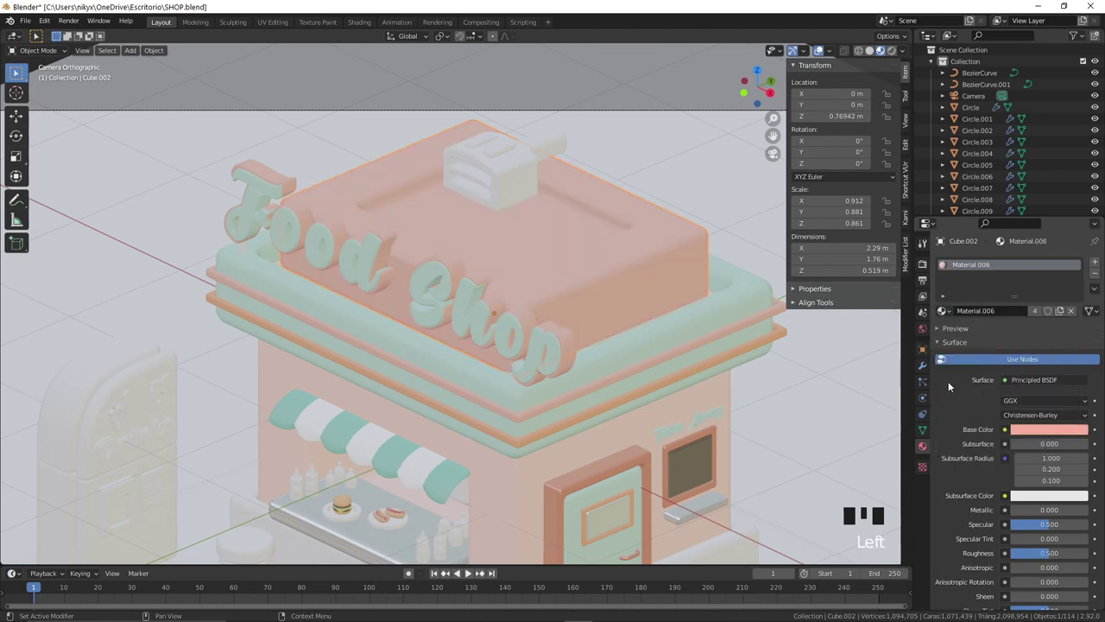
left_click(390, 234)
left_click(946, 315)
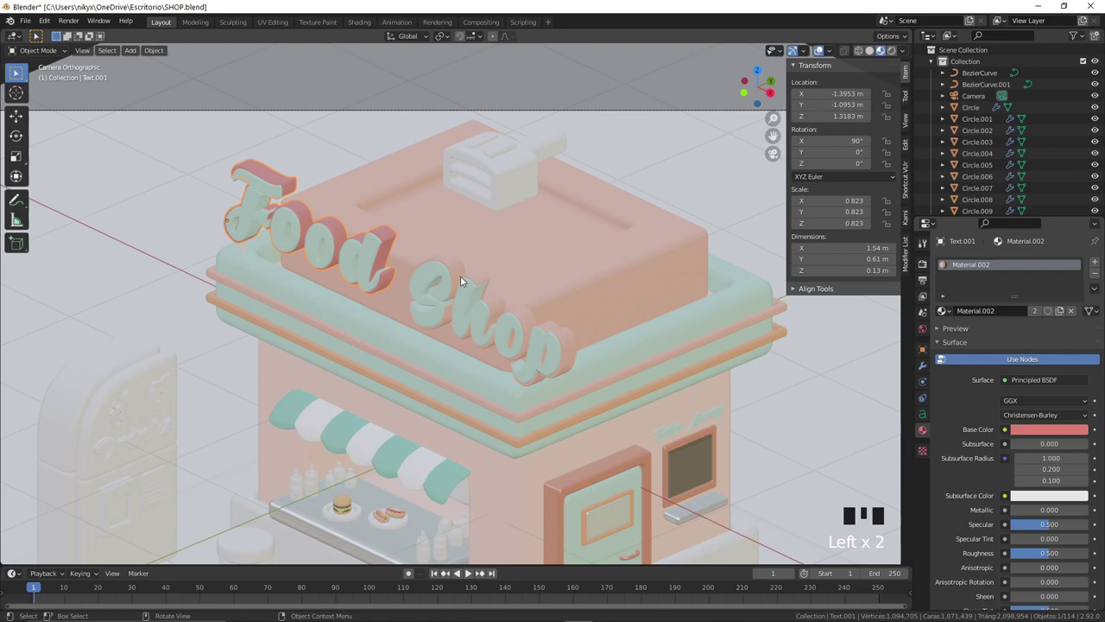
left_click(476, 281)
left_click(944, 313)
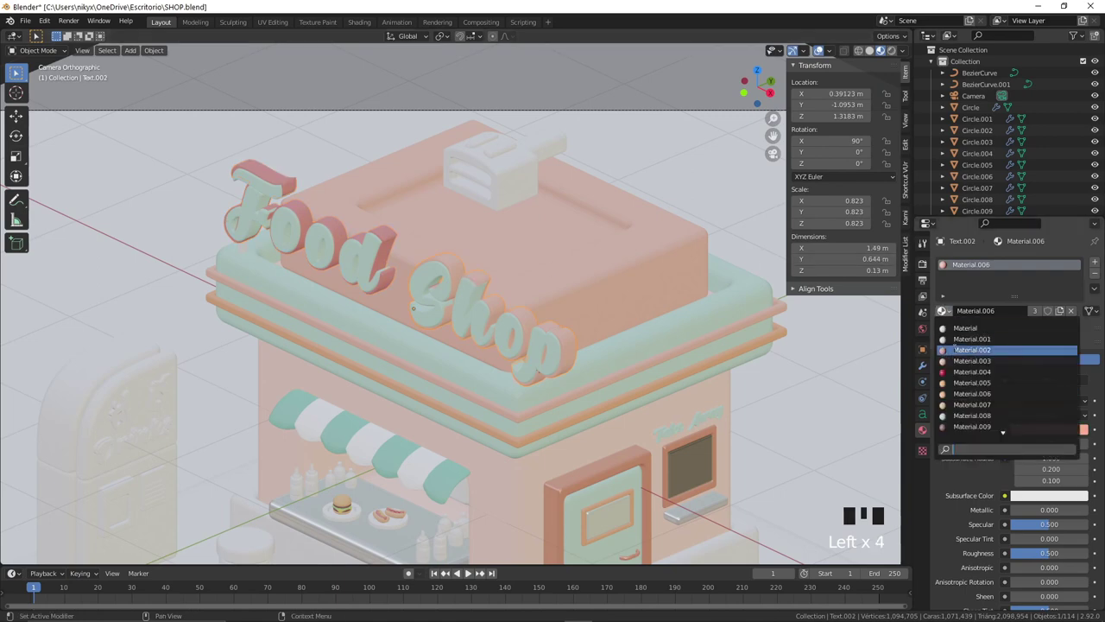
left_click(533, 175)
left_click_drag(970, 314, 1049, 431)
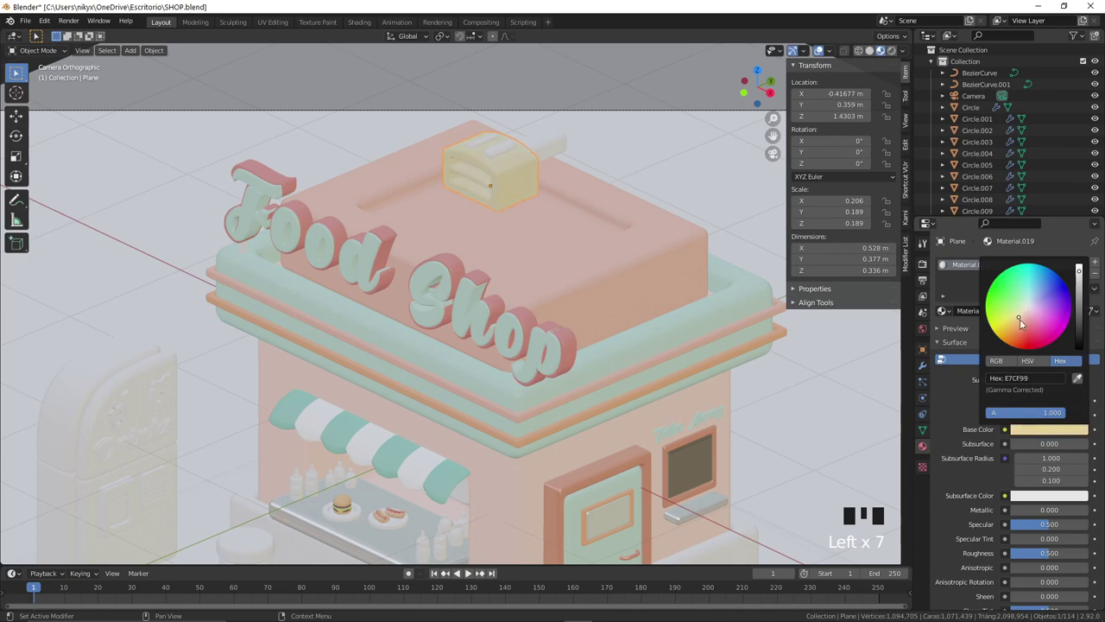
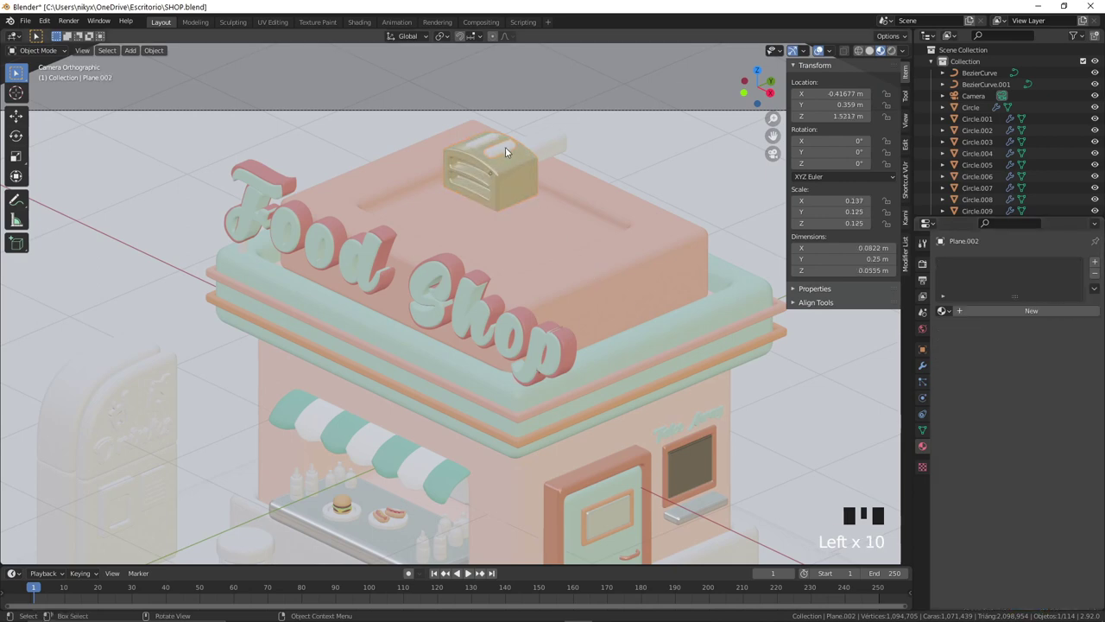
Step: Give the rooftop appliance's two top slots a teal base colour
left_click_drag(951, 311, 488, 143)
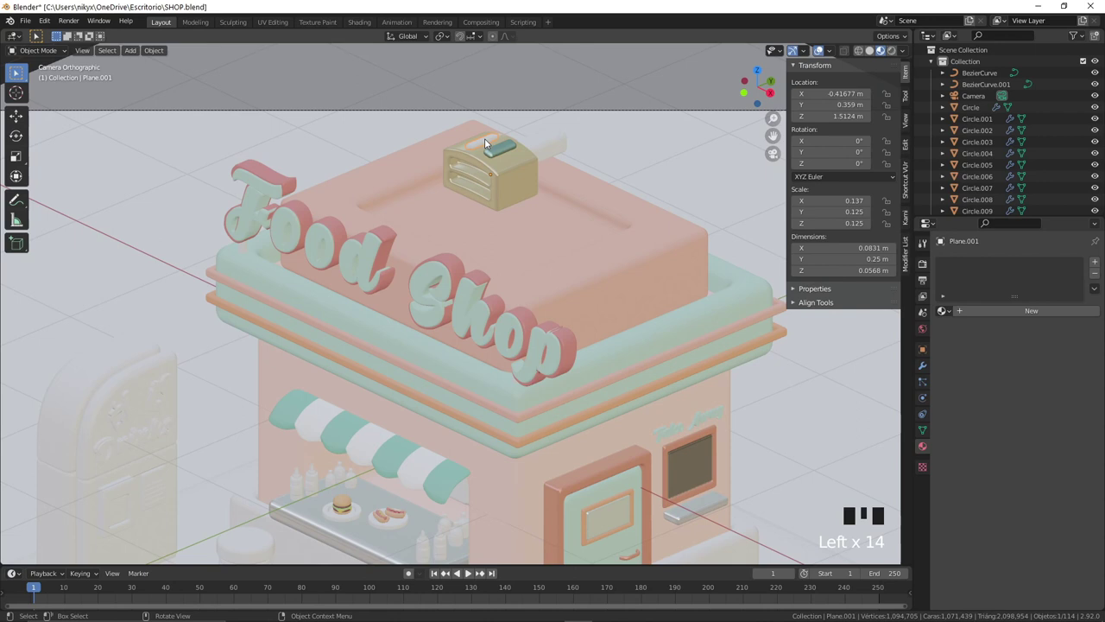
left_click_drag(940, 310, 547, 154)
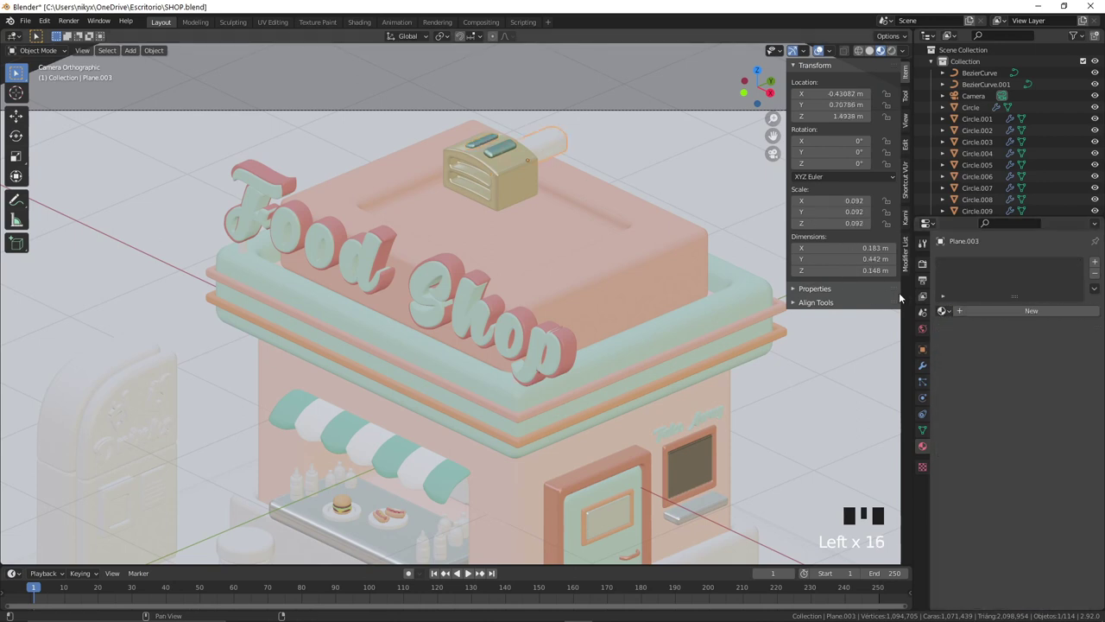
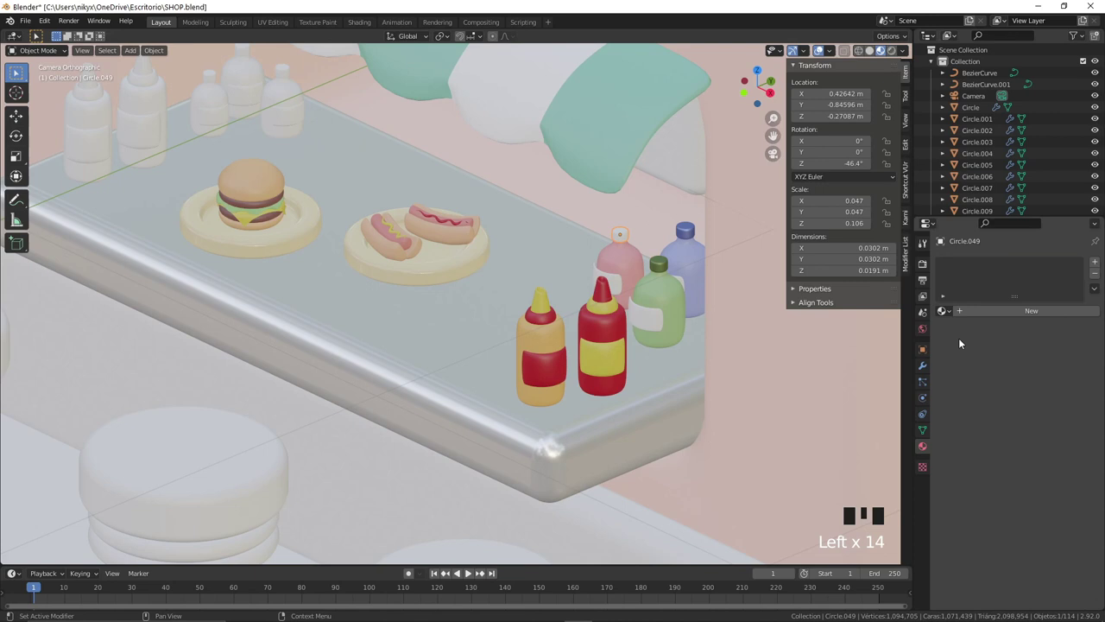
Step: Give the stool seat a pink E785A6 base colour and look up material 30 for a bottle part
left_click_drag(973, 318, 1047, 495)
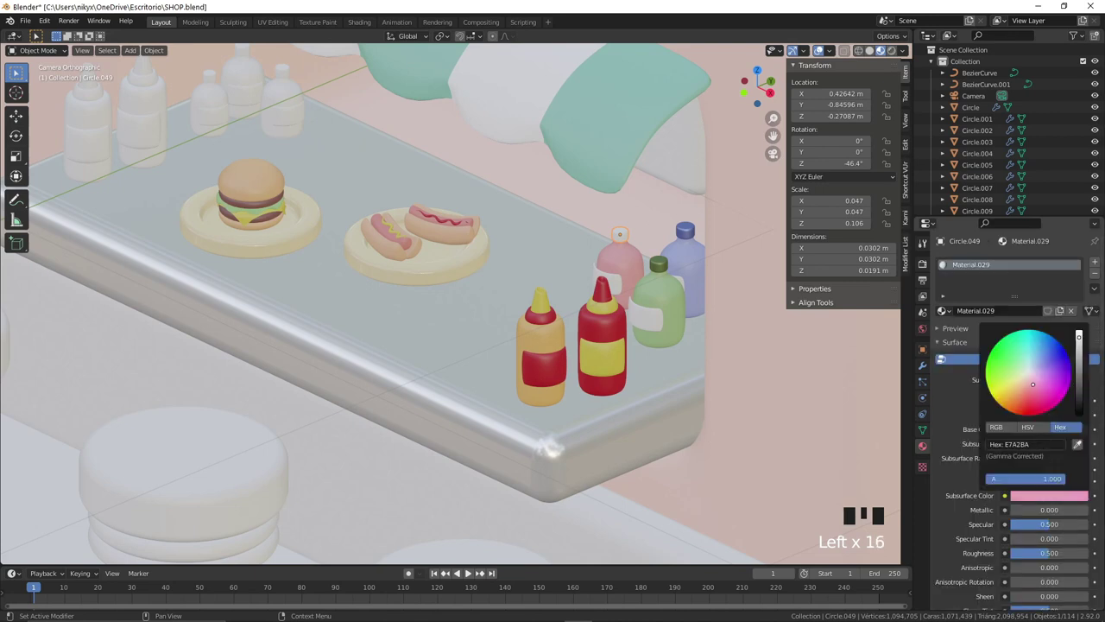
left_click(1041, 440)
left_click(1043, 432)
key("ctrl+z")
key("ctrl+z")
left_click(1042, 437)
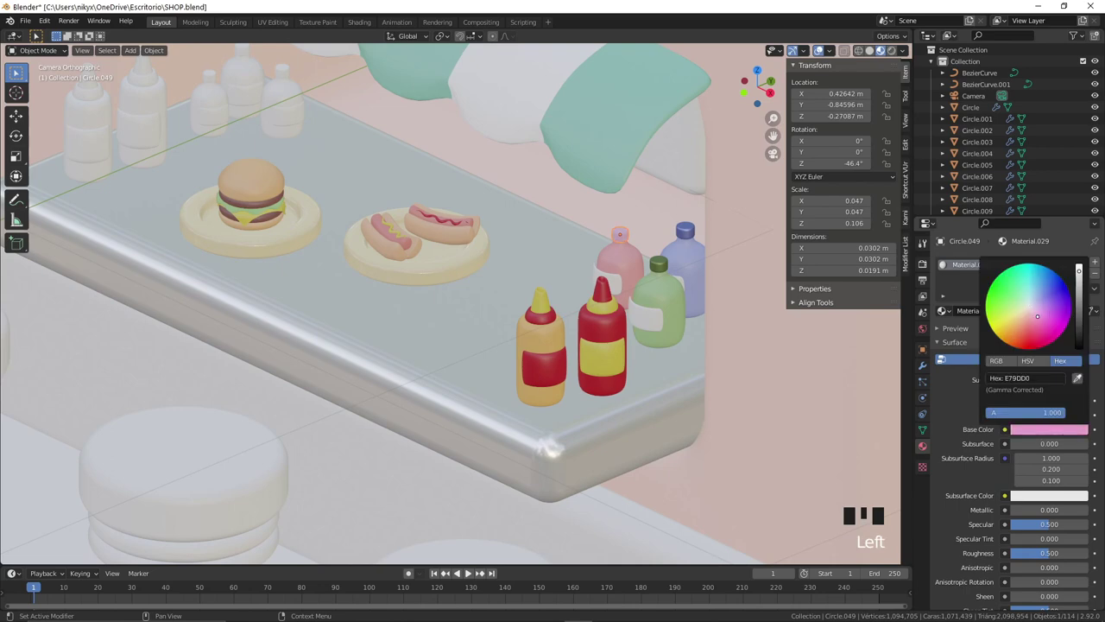
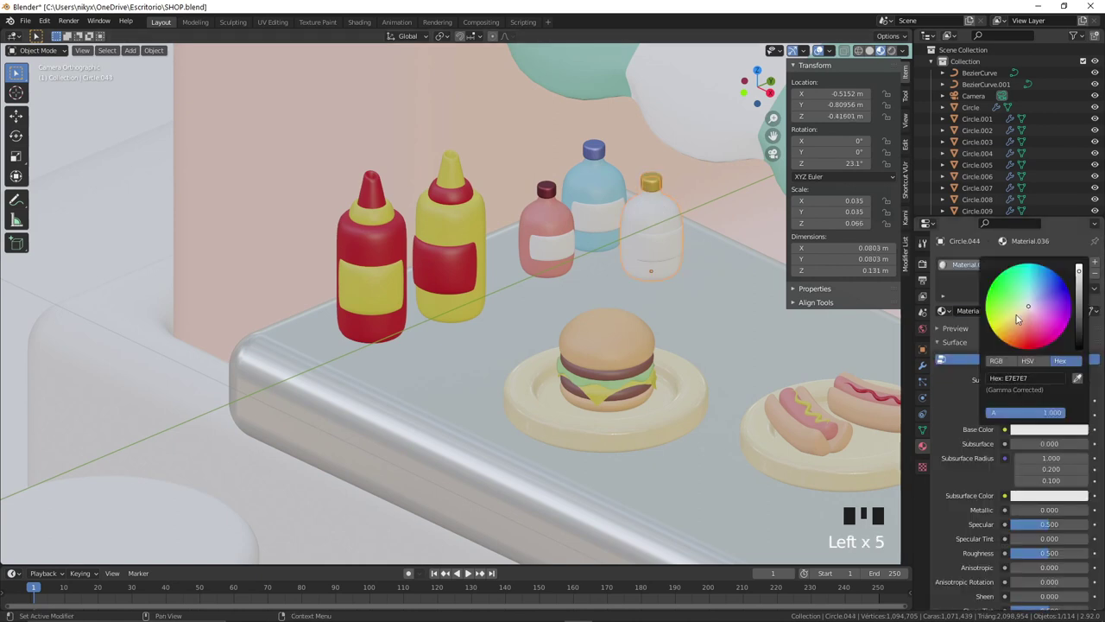
double_click(946, 310)
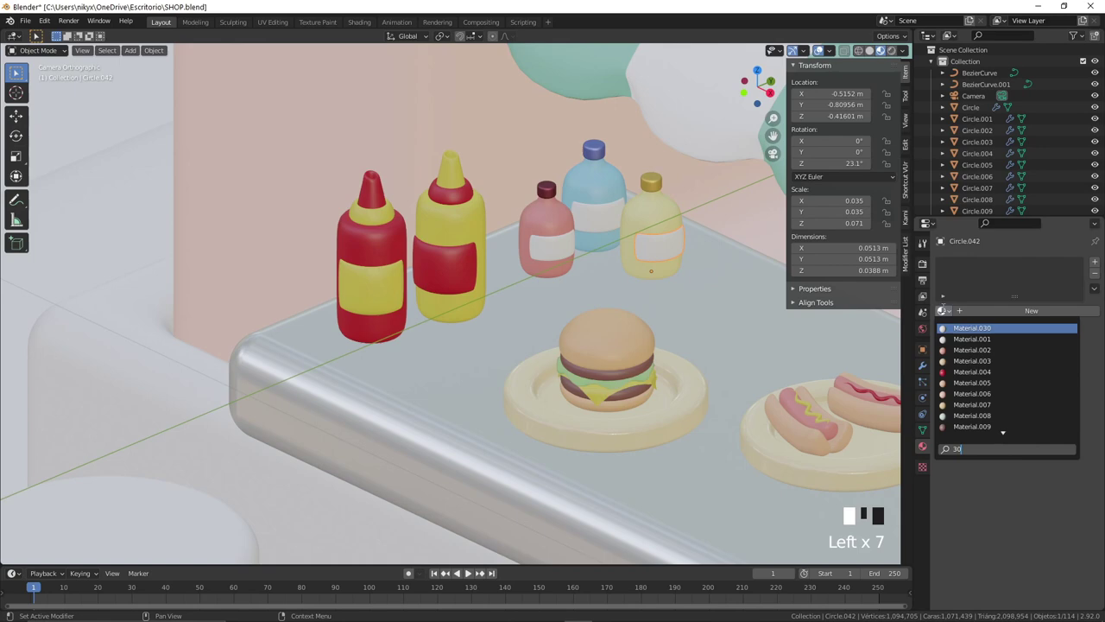
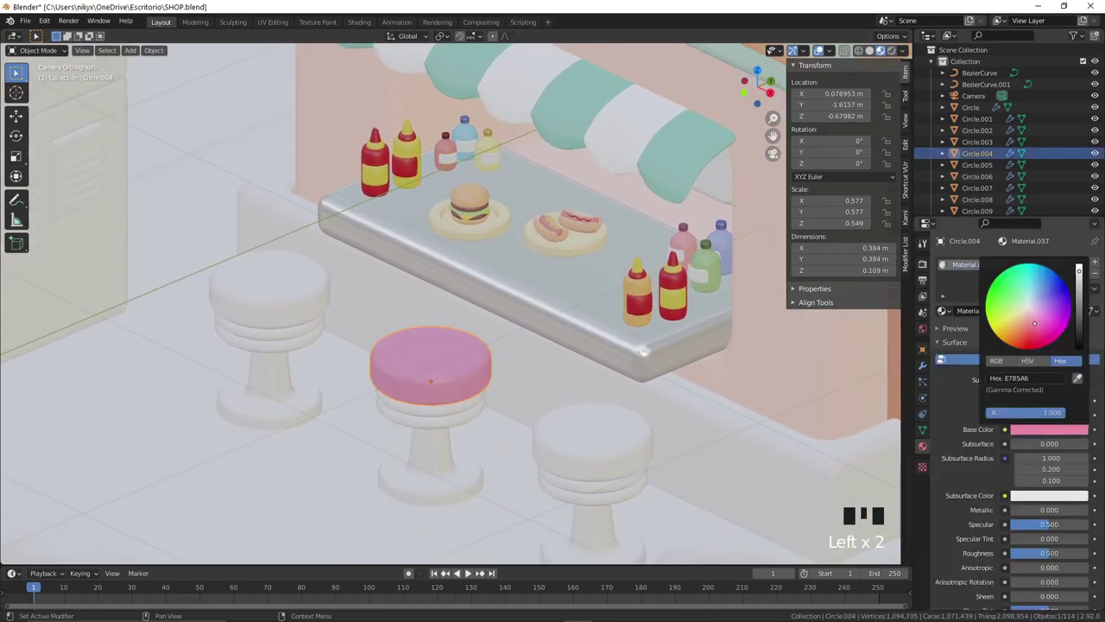
Step: Assign an existing material to a stool seat from the browse list, undoing a wrong pick
scroll("down", 3)
left_click_drag(613, 358, 638, 194)
left_click(638, 194)
left_click(712, 96)
left_click(447, 395)
left_click(945, 312)
key("ctrl+z")
key("ctrl+z")
key("ctrl+z")
key("ctrl+z")
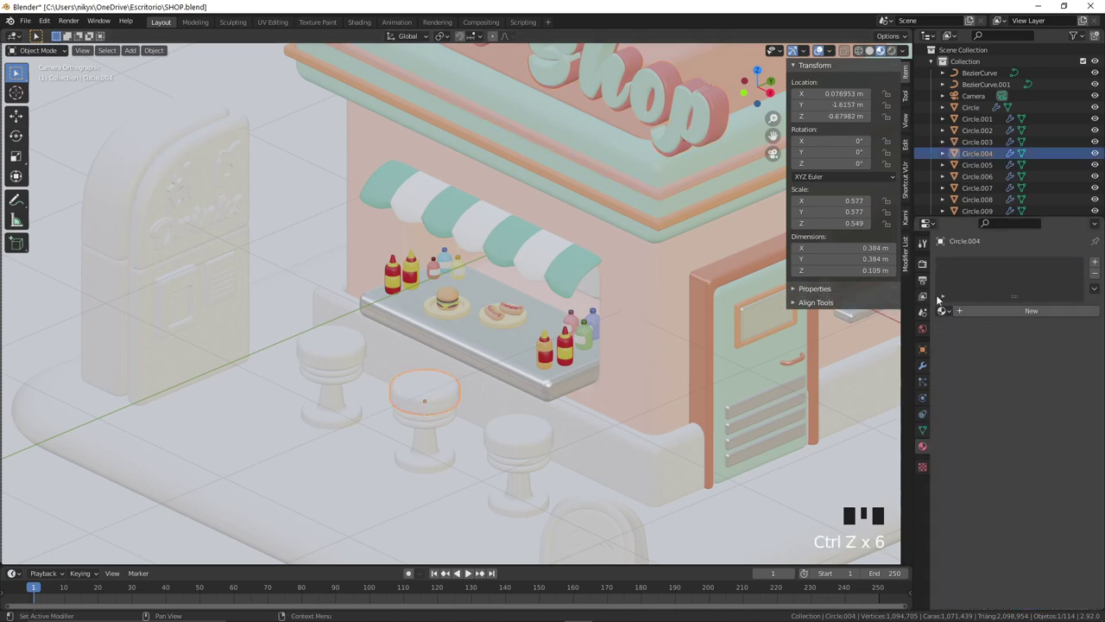
left_click_drag(948, 310, 1081, 342)
left_click(1064, 317)
middle_click(444, 432)
scroll("up", 3)
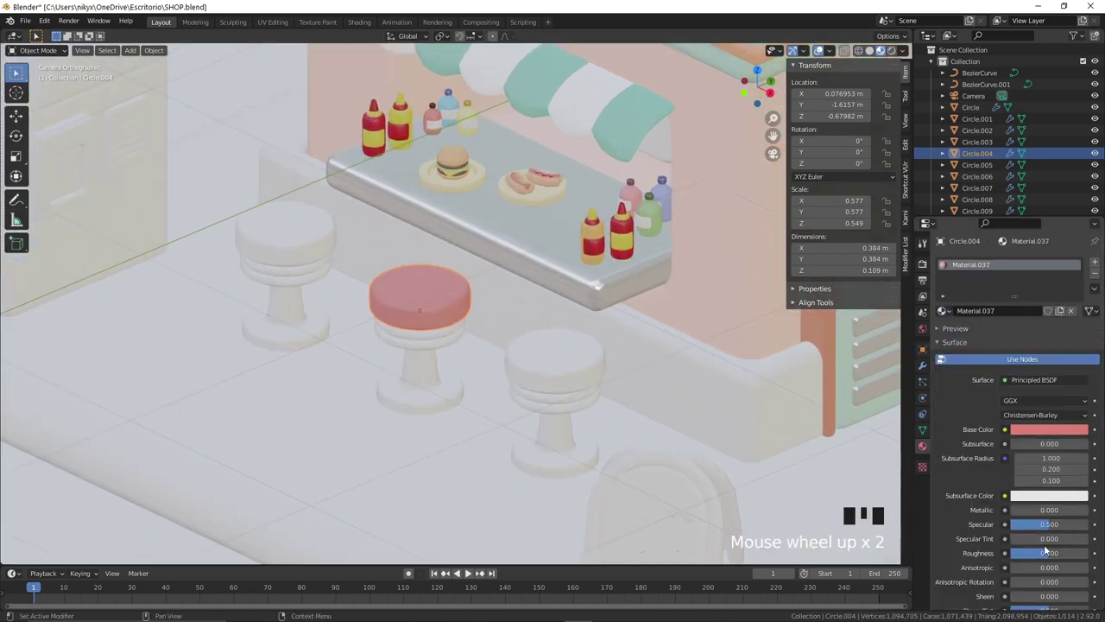
Step: Give the nearest stool's ring the white material and its seat the existing red material
left_click_drag(1056, 557, 561, 344)
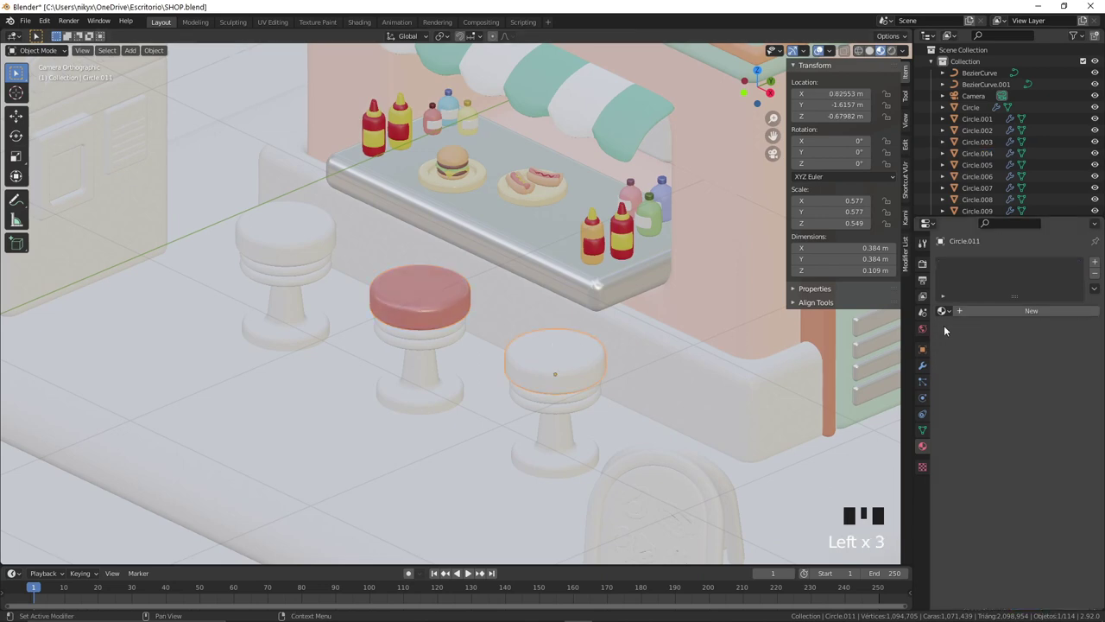
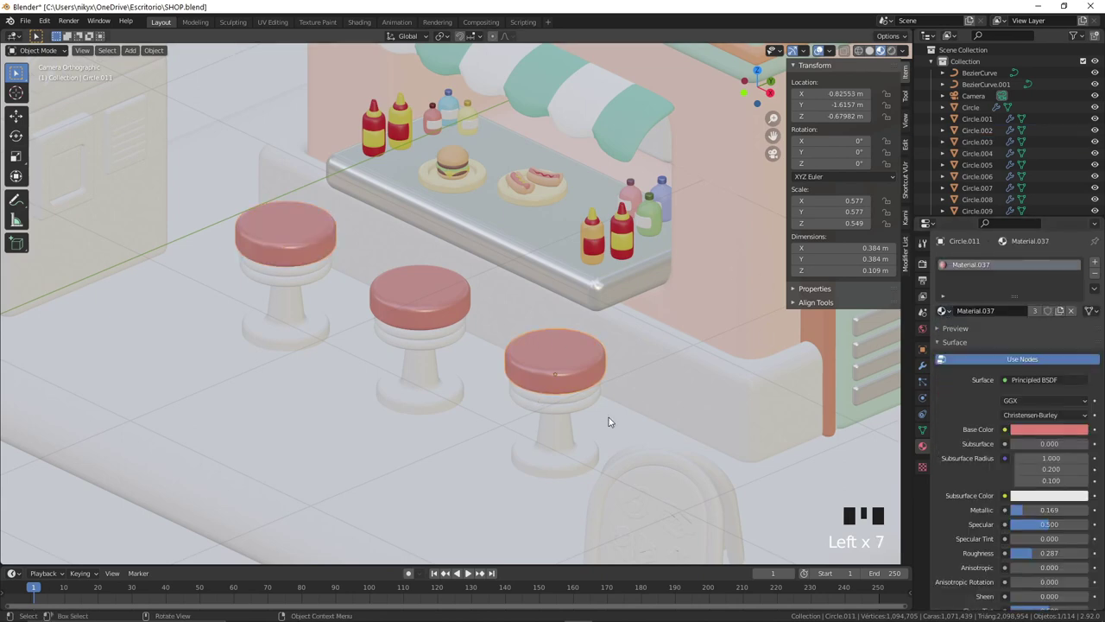
left_click(555, 397)
left_click(555, 405)
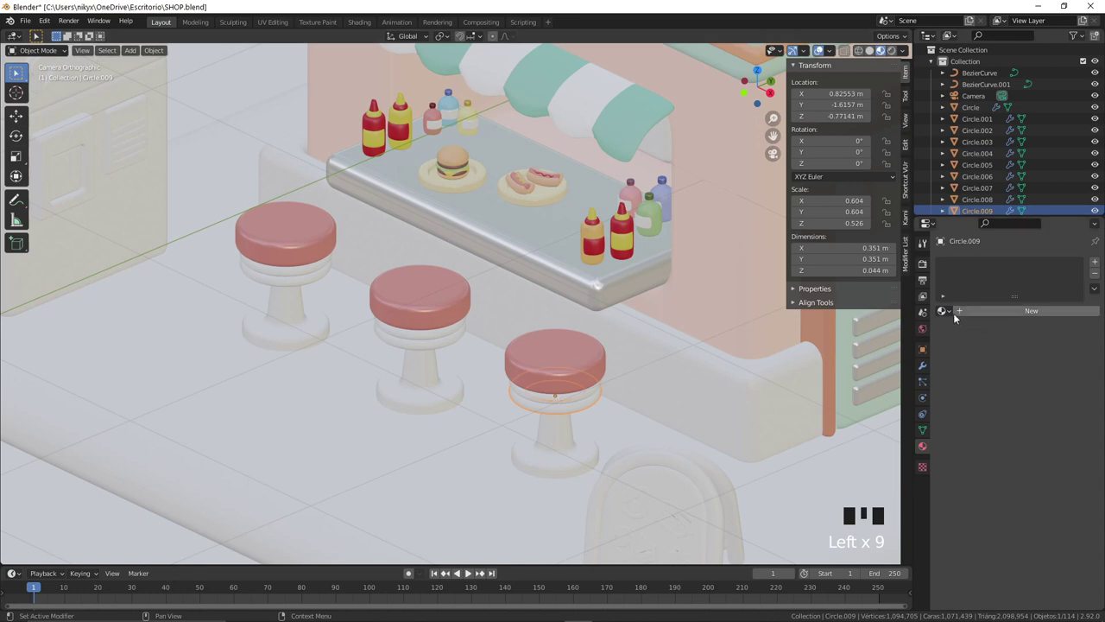
left_click(600, 286)
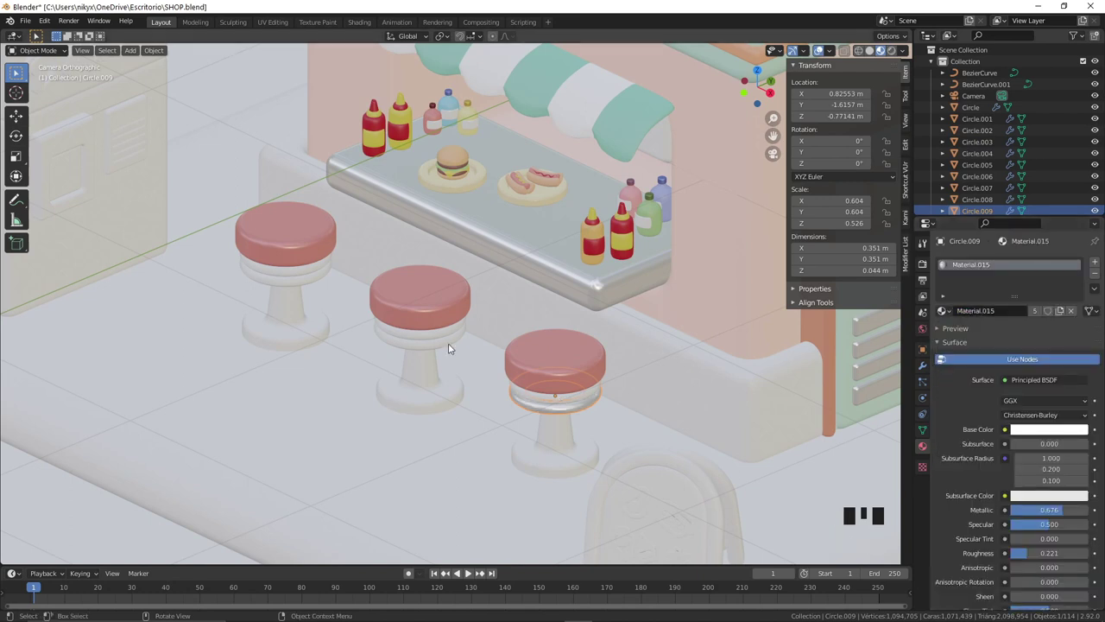
left_click(530, 396)
left_click(537, 400)
left_click(600, 286)
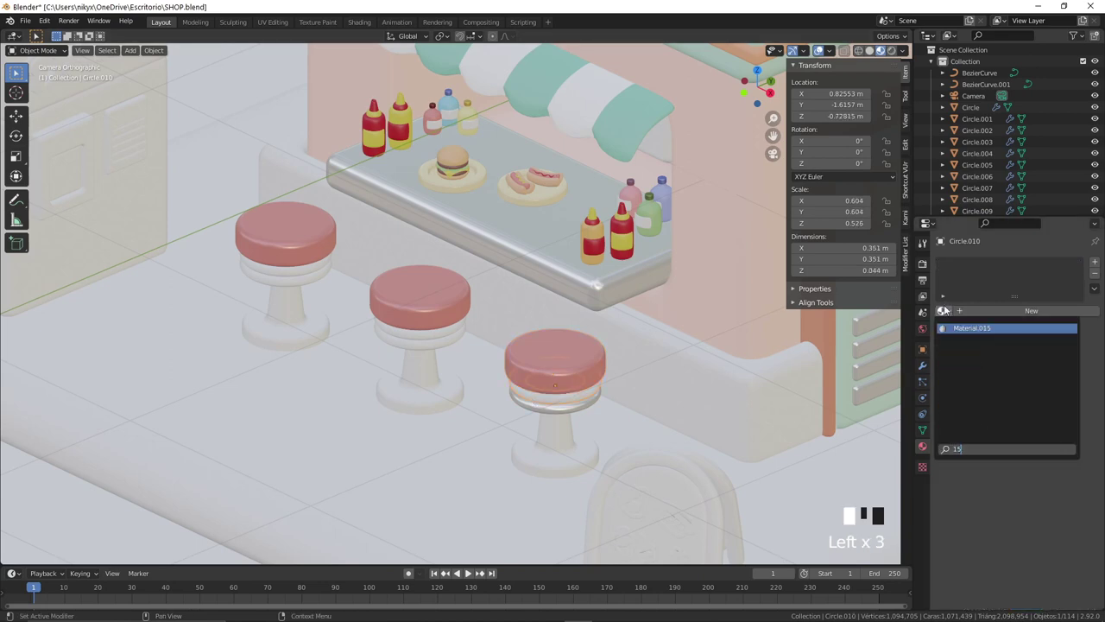
left_click_drag(601, 286, 462, 335)
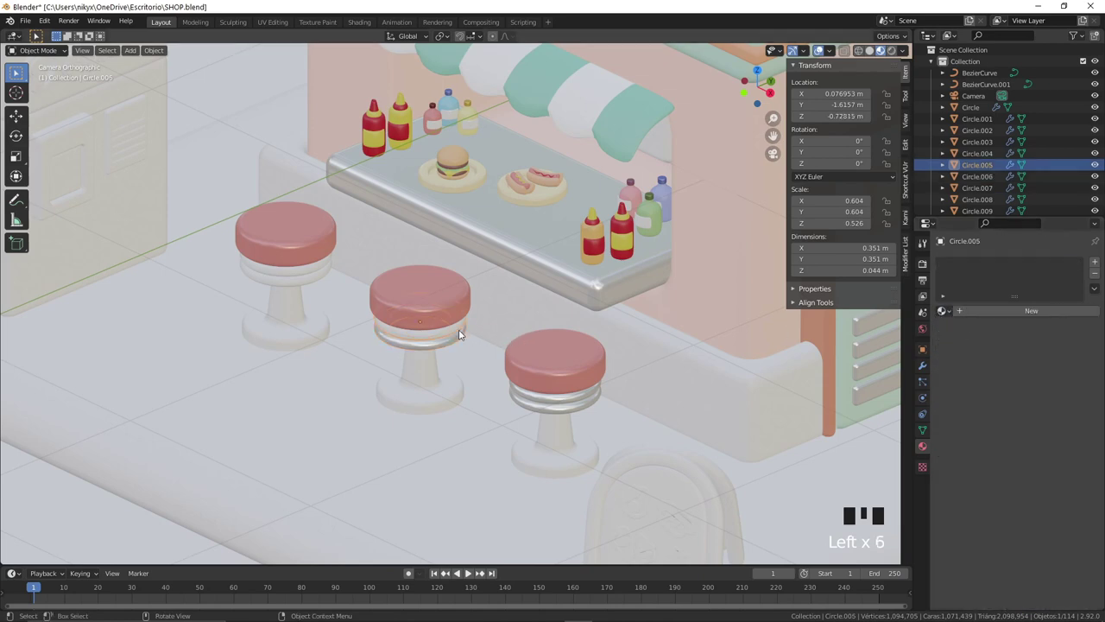
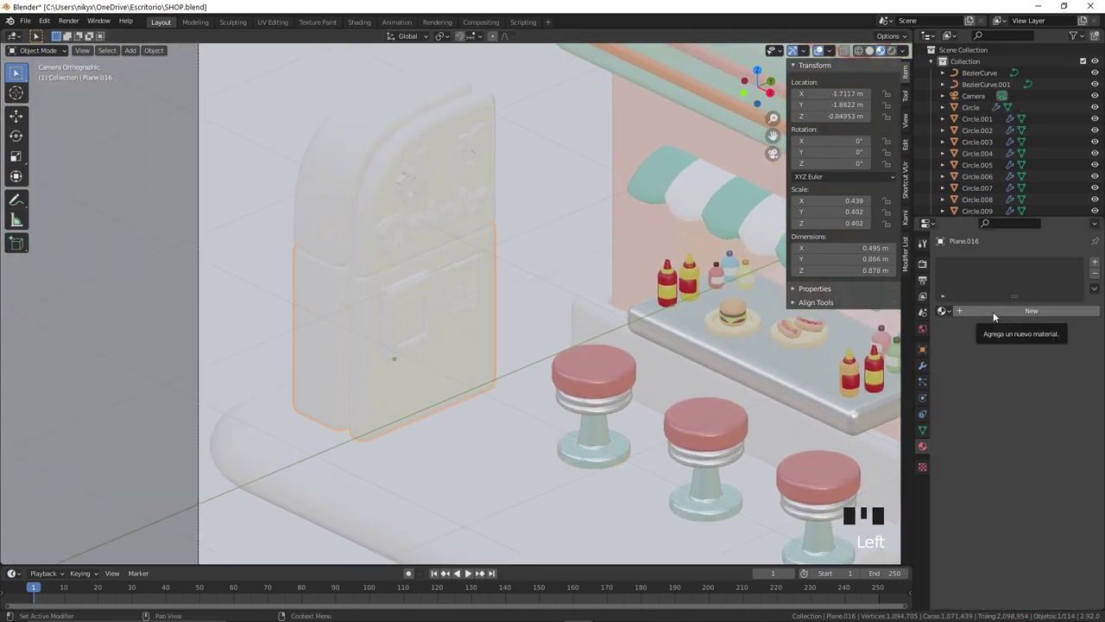
Step: Make the machine's lower body red, add a white material to its top and lower a shading value
left_click_drag(996, 315, 1034, 432)
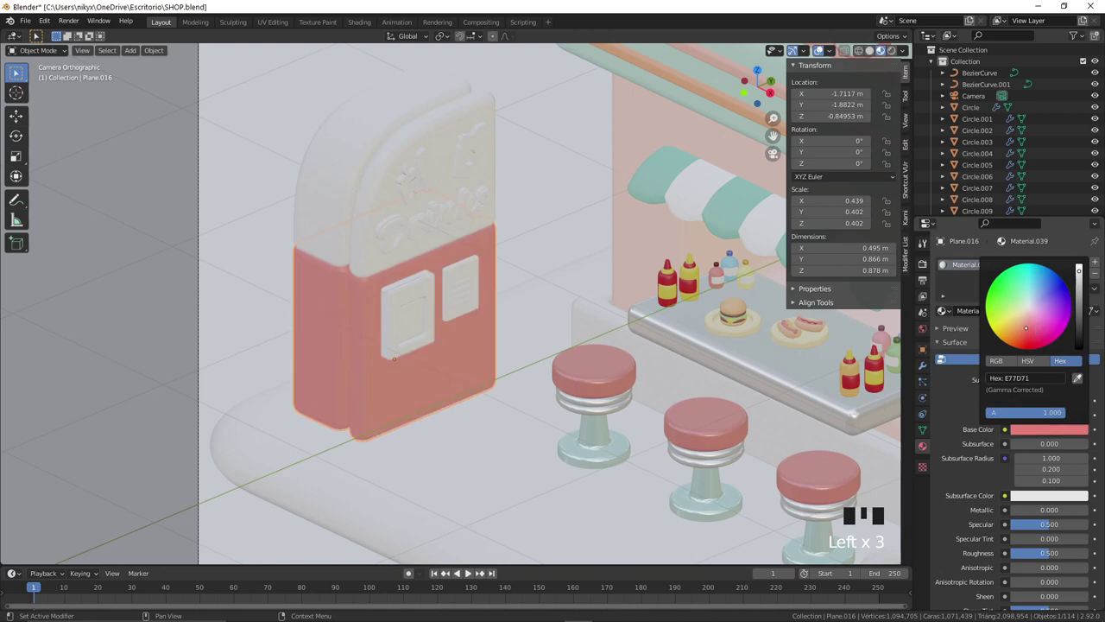
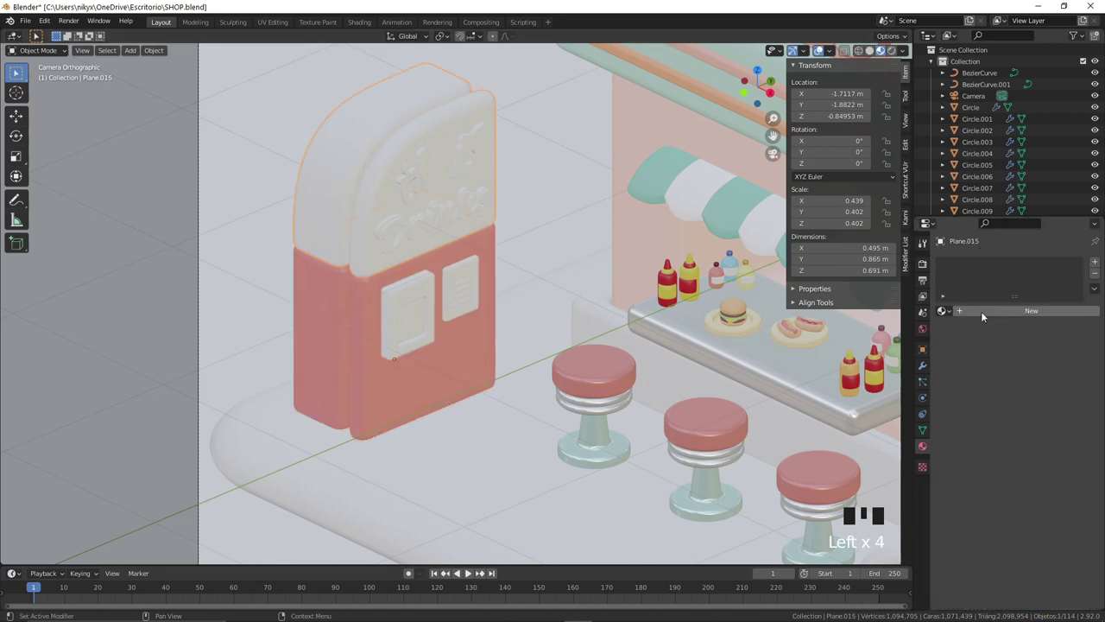
left_click(342, 360)
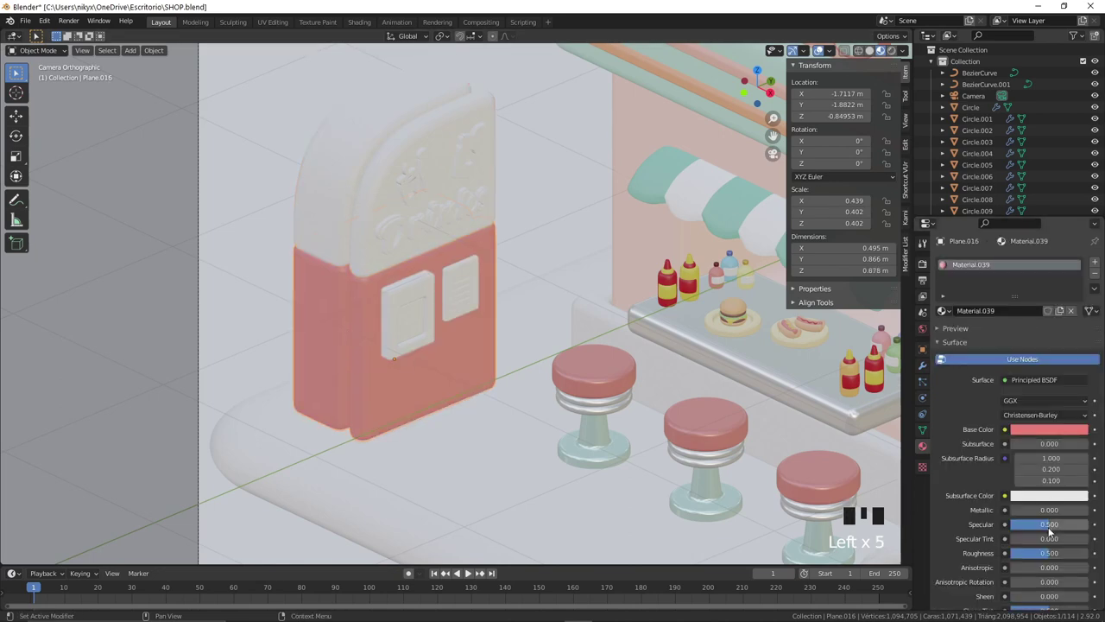
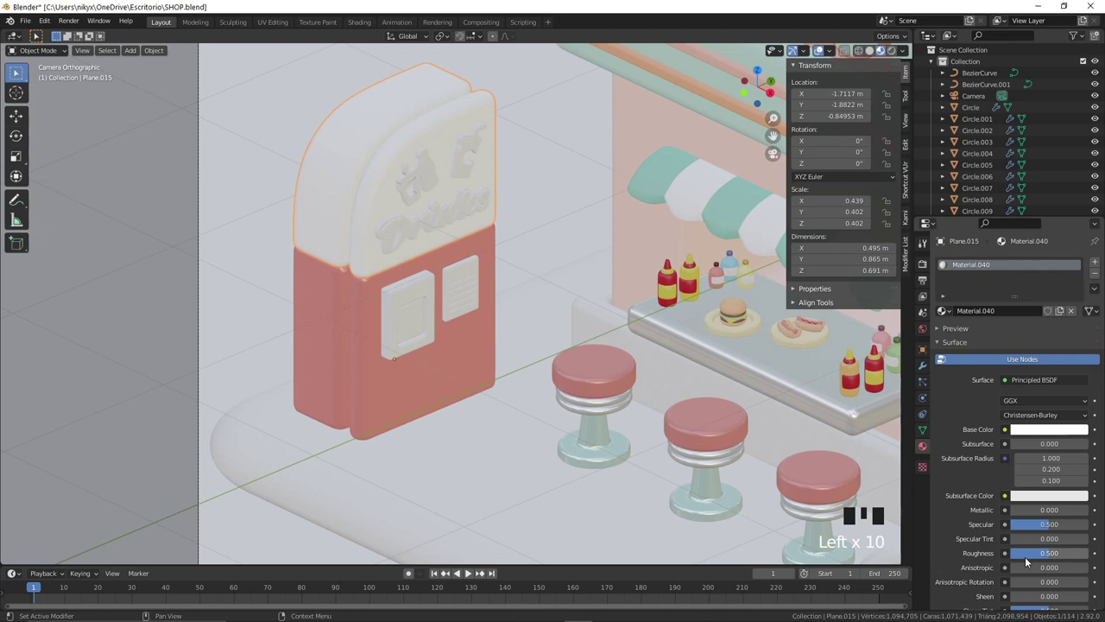
left_click_drag(1042, 558, 460, 278)
scroll("up", 3)
left_click(416, 174)
left_click(427, 188)
left_click(448, 229)
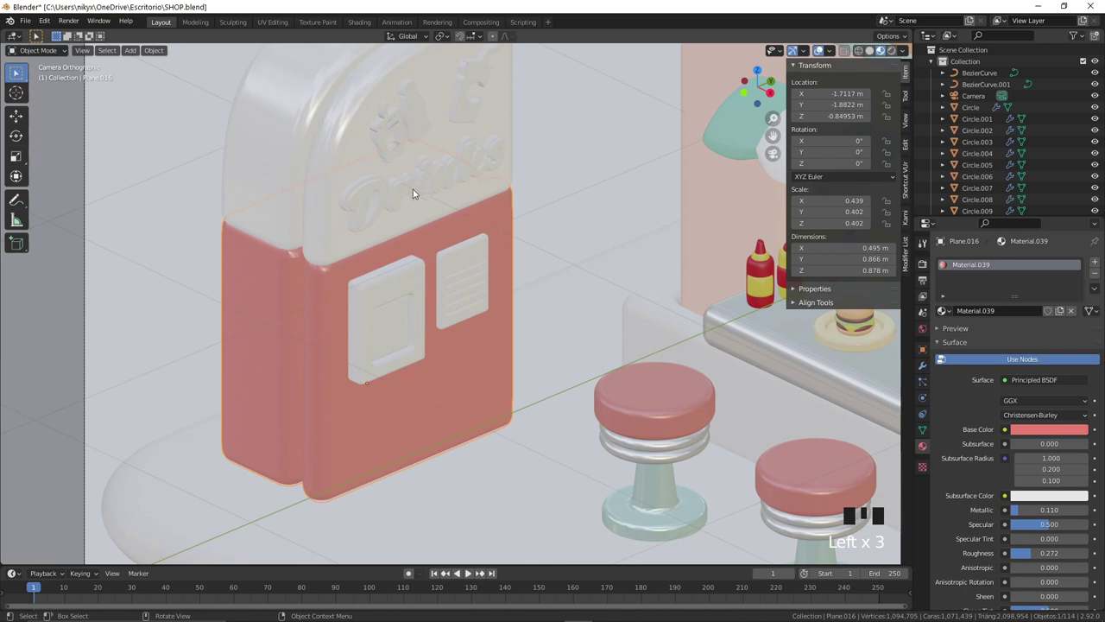
Step: Assign the red material to the Drinks lettering and select the bottle icons above it
left_click(357, 192)
left_click_drag(947, 312, 447, 191)
left_click_drag(448, 190, 429, 220)
left_click(430, 220)
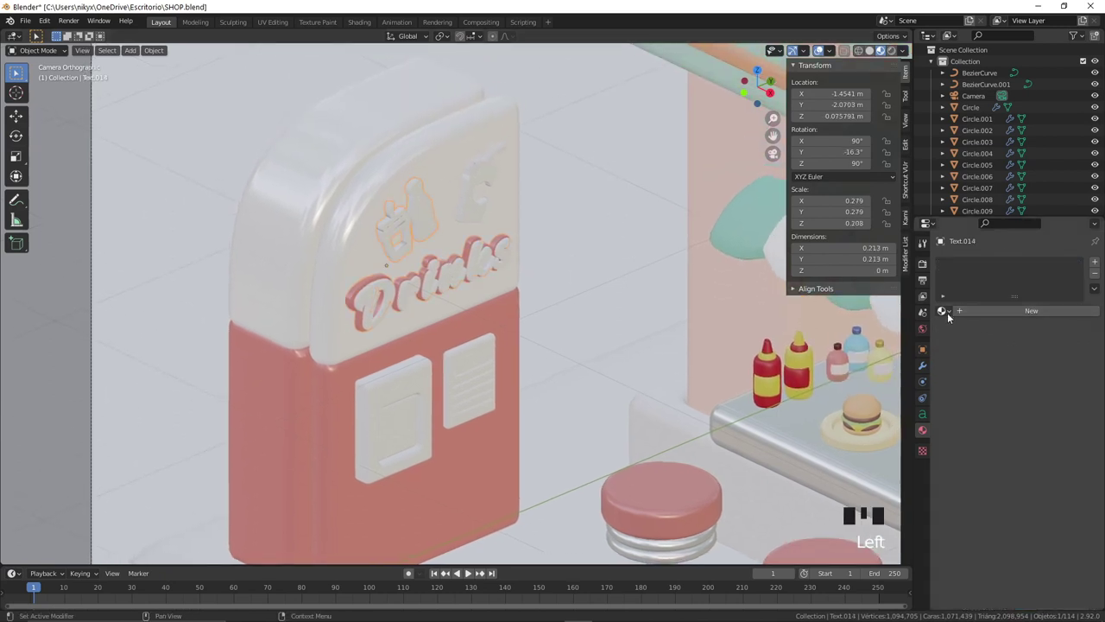
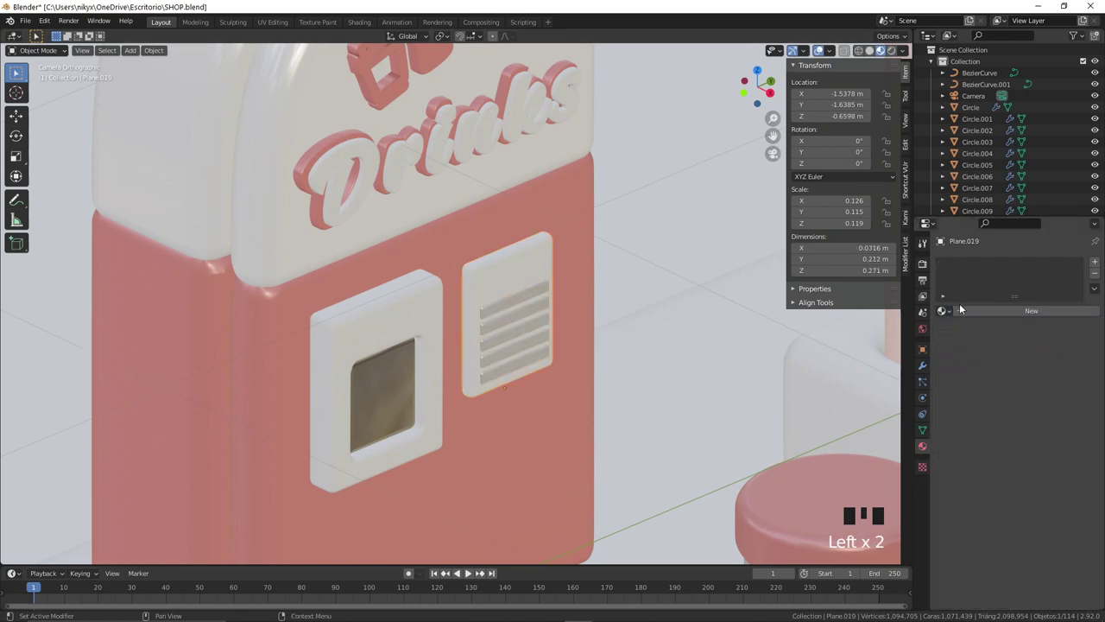
Step: Give the vent panel a new pale pink material
left_click(966, 315)
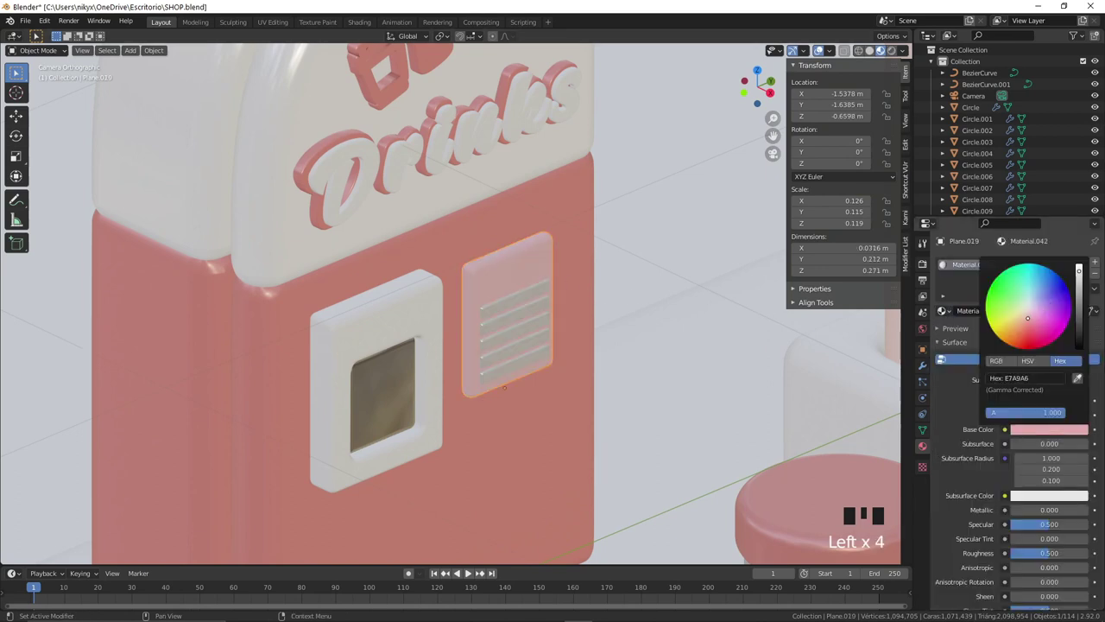
left_click_drag(1045, 513, 481, 356)
scroll("down", 3)
left_click_drag(495, 381, 585, 348)
scroll("down", 3)
left_click_drag(625, 383, 530, 325)
scroll("down", 3)
Step: Reuse the machine's white material on the window frame and adjust its surface shading
left_click(469, 452)
left_click_drag(552, 419, 411, 313)
left_click(411, 314)
left_click(355, 232)
left_click(411, 301)
left_click_drag(942, 314, 401, 341)
scroll("up", 3)
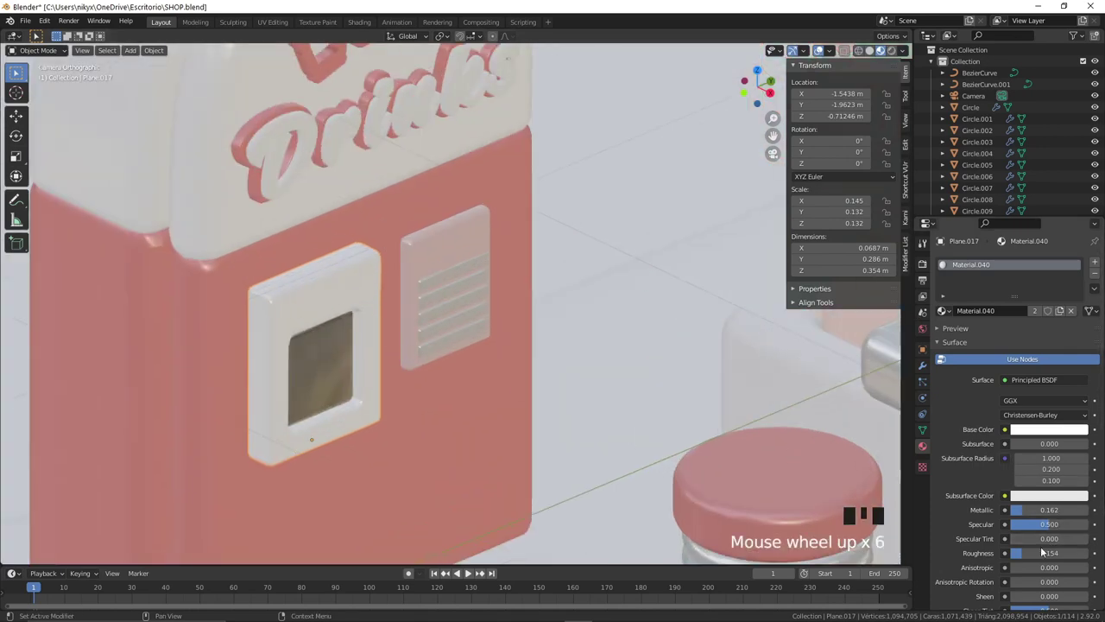
left_click_drag(1038, 557, 463, 381)
scroll("down", 3)
left_click_drag(573, 363, 433, 400)
scroll("down", 3)
left_click_drag(598, 416, 540, 376)
scroll("up", 3)
Step: Recolour two hot dog parts on the counter through their Base Color pickers
left_click(479, 398)
left_click(1025, 434)
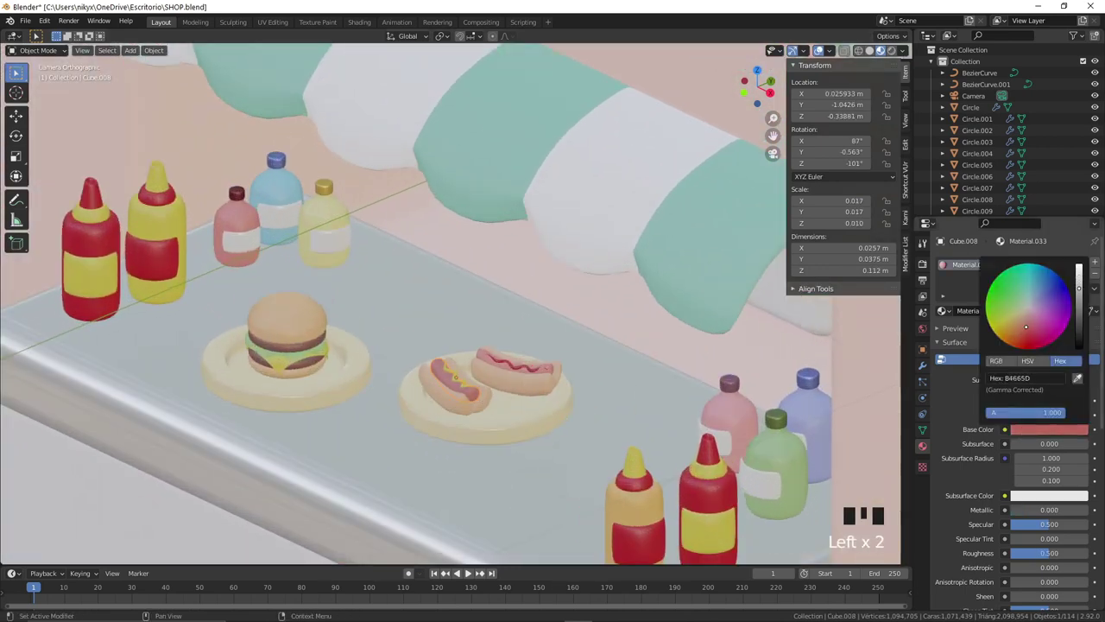
left_click(519, 371)
left_click(522, 386)
left_click(1077, 431)
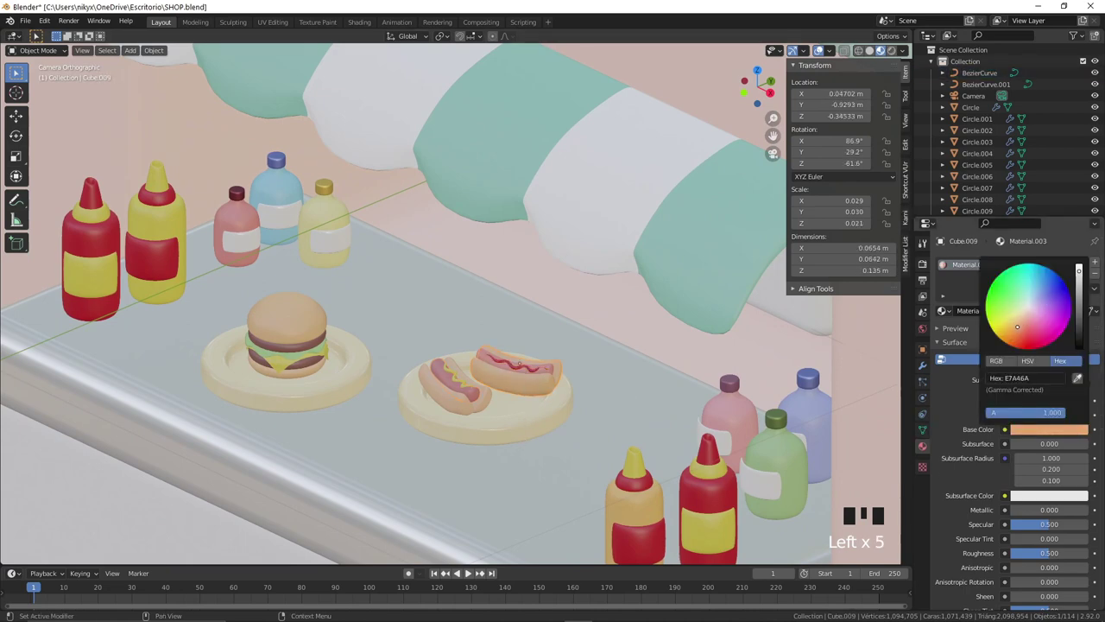
Step: Give the sidewalk sign's arched frame a new pale grey metal-look colour
scroll("down", 3)
left_click_drag(613, 446, 593, 419)
scroll("down", 3)
left_click(537, 464)
left_click_drag(540, 433, 524, 335)
scroll("up", 3)
left_click_drag(970, 315, 1059, 433)
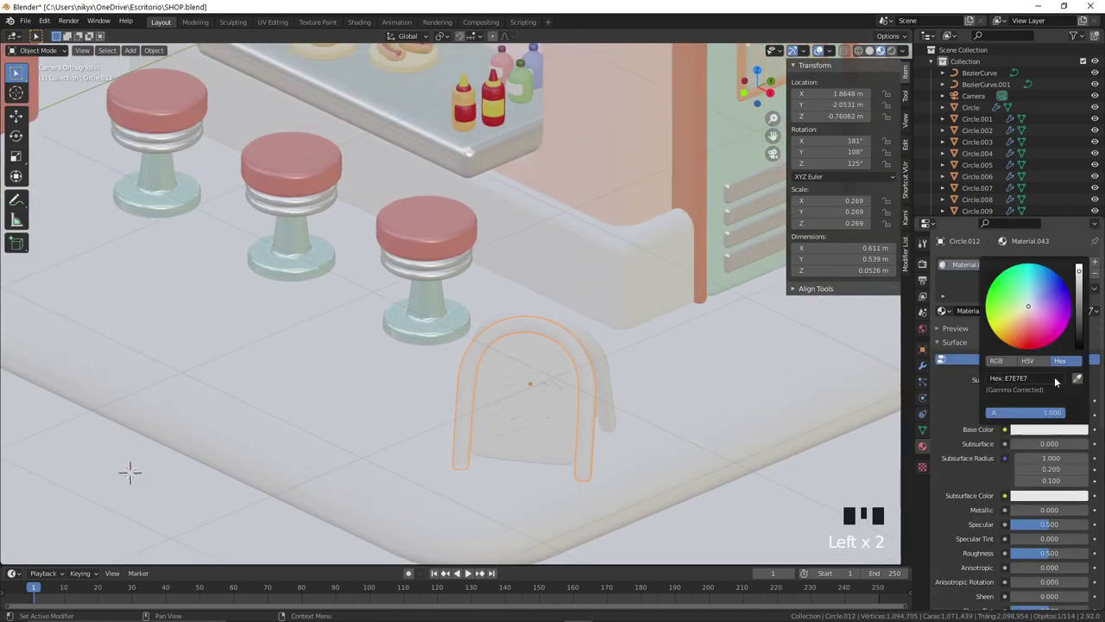
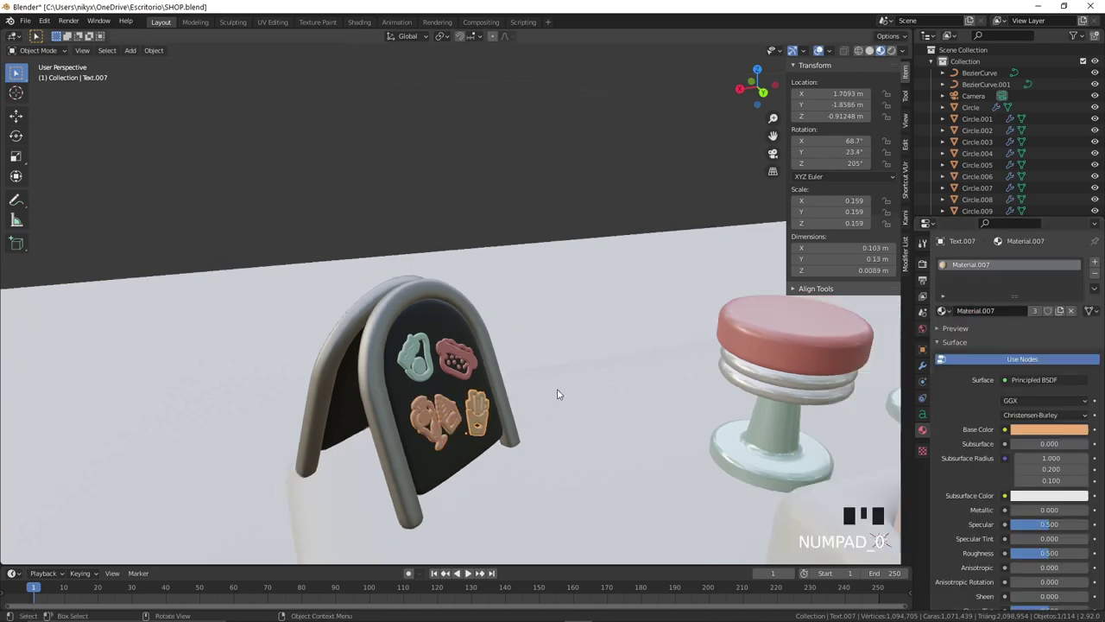
Step: Zoom the view at the sidewalk sign
scroll("down", 3)
Step: Give the shop's base the existing red Material.002
left_click(603, 321)
left_click_drag(589, 302, 558, 383)
left_click(559, 383)
scroll("up", 3)
left_click_drag(610, 384, 948, 313)
left_click(948, 314)
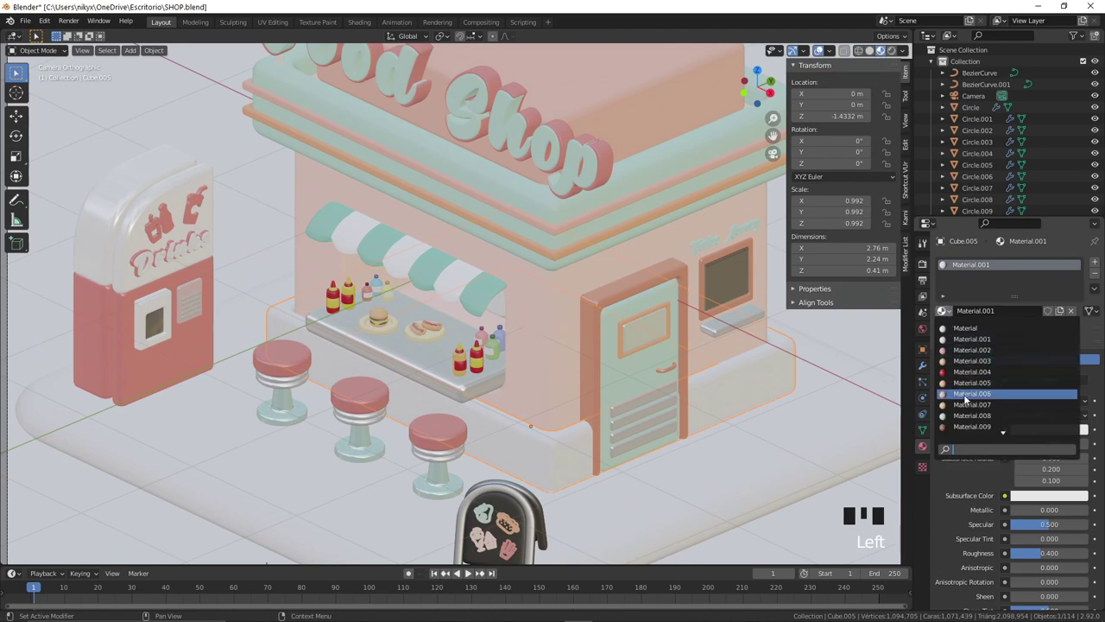
left_click(831, 431)
Step: Add a new teal material to the rounded ground platform
left_click(749, 380)
left_click(946, 315)
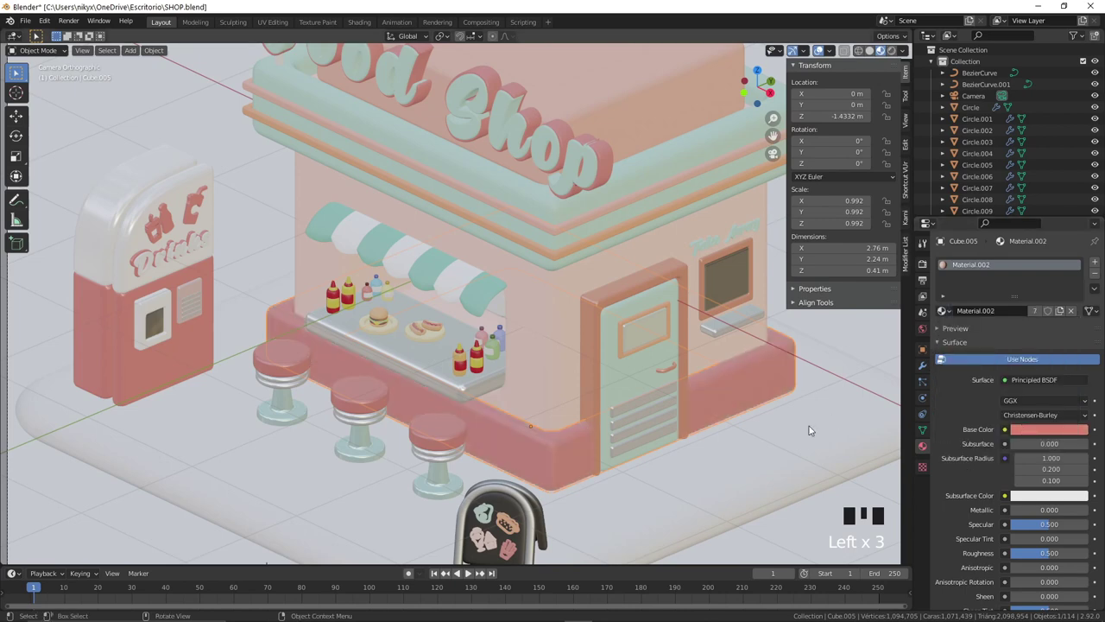
left_click(814, 429)
scroll("down", 3)
left_click_drag(989, 313, 1043, 433)
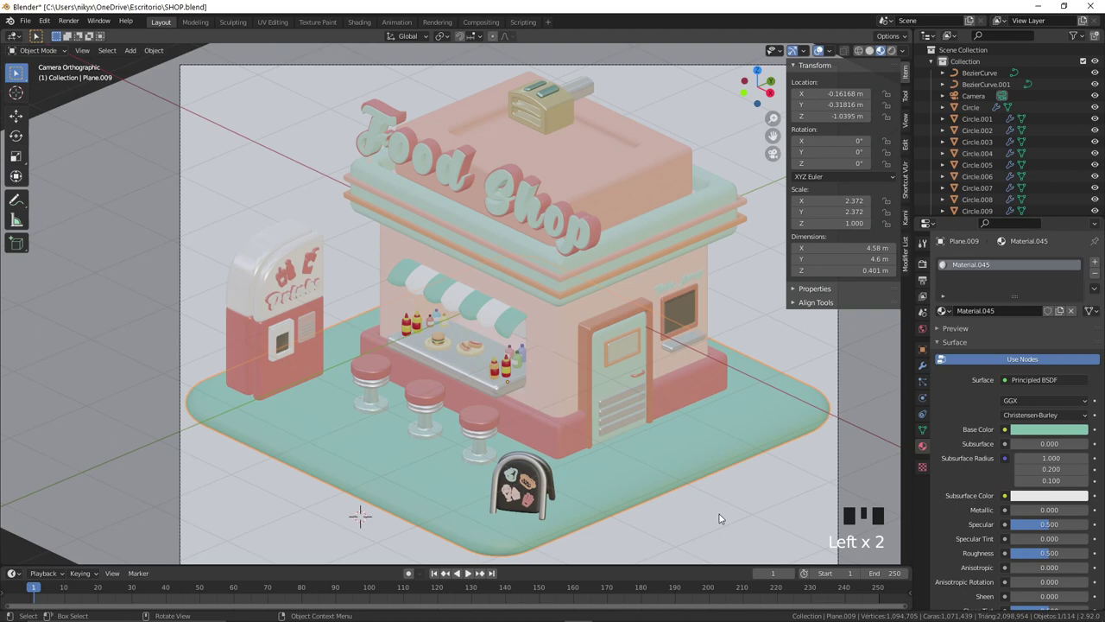
left_click(1038, 433)
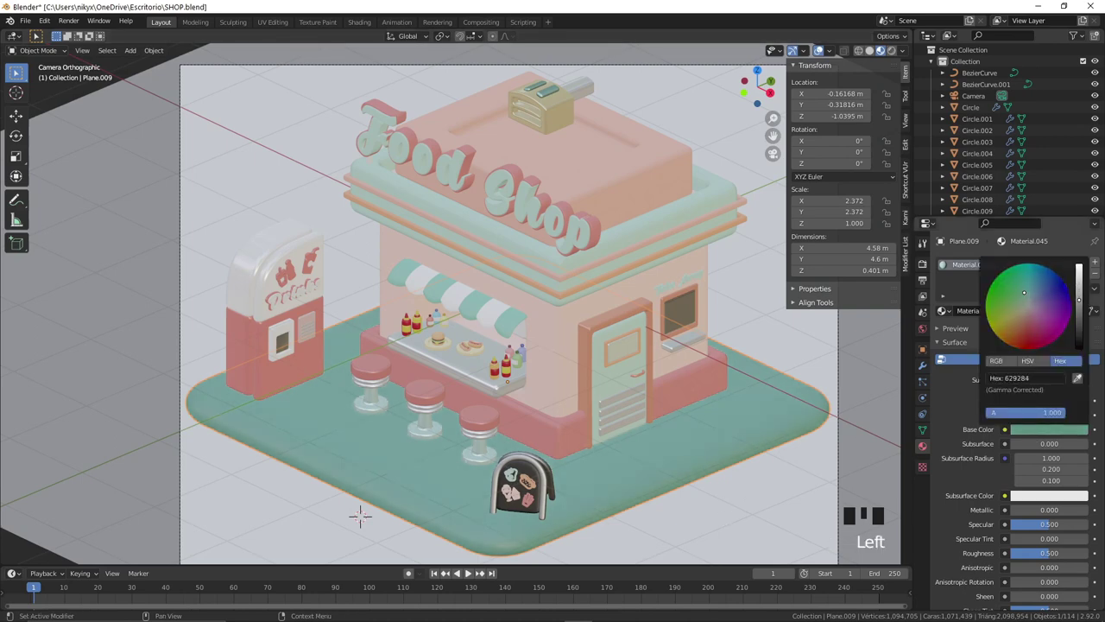
left_click(841, 481)
Step: Give the large ground plane a new beige material and save the file
left_click(826, 470)
left_click_drag(1030, 319, 1046, 435)
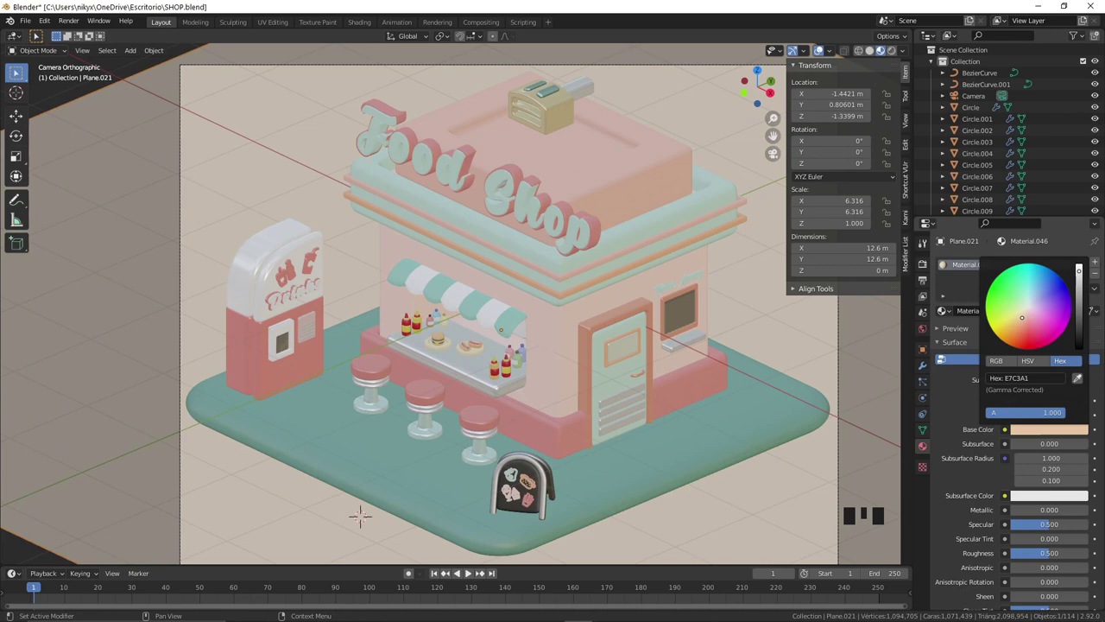
scroll("down", 3)
key("ctrl+s")
Step: Switch the render engine to Cycles and show the rendered viewport preview
left_click(951, 379)
left_click(900, 56)
key("g")
left_click(683, 71)
Step: Move the light beside the shop and view the scene from the side
key("g")
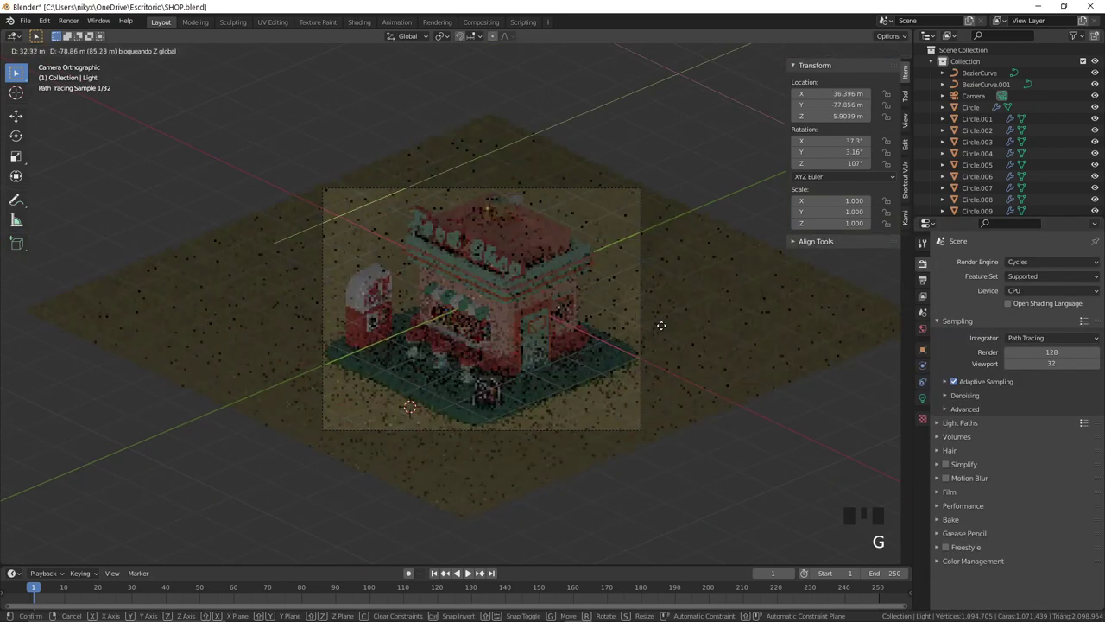
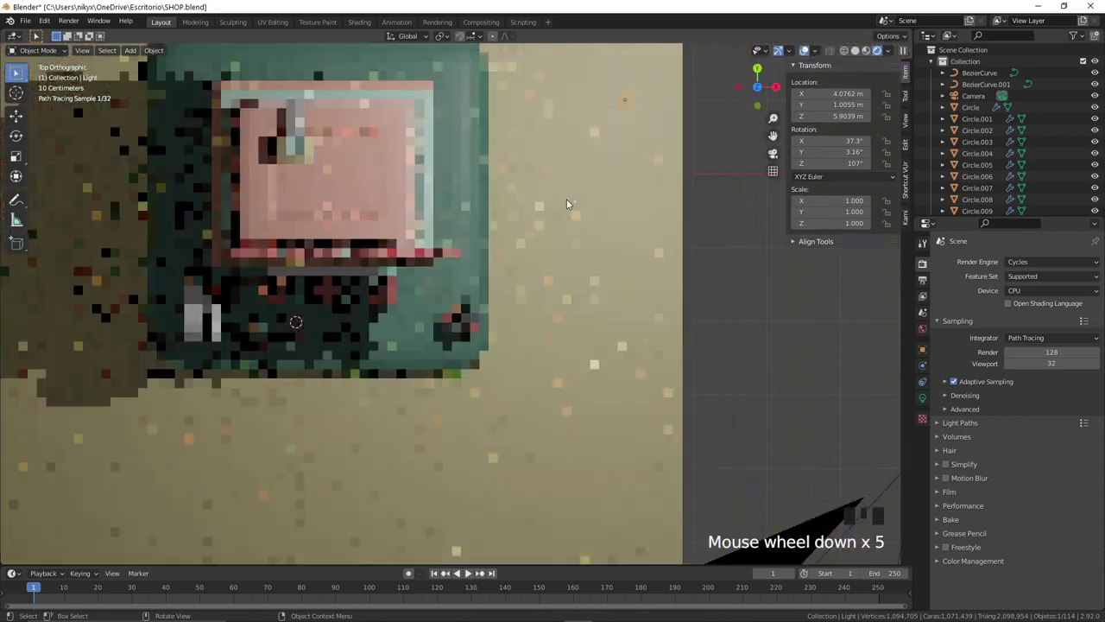
key("g")
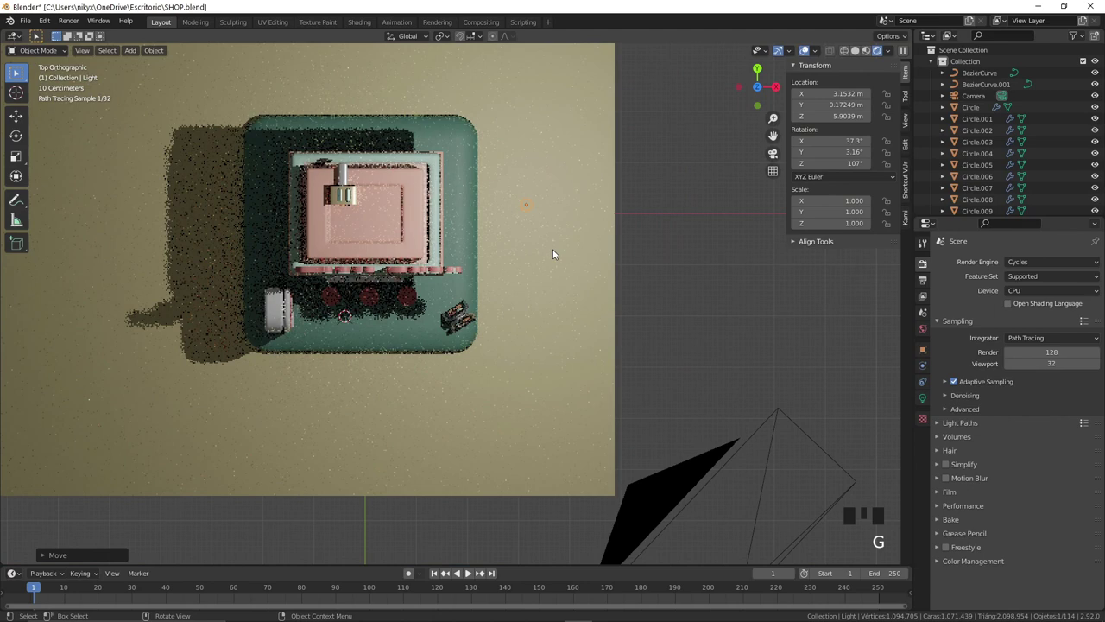
key("KP_3")
scroll("up", 3)
Step: Turn the light into a square area light sized 2.7 m
left_click(929, 403)
left_click(1079, 318)
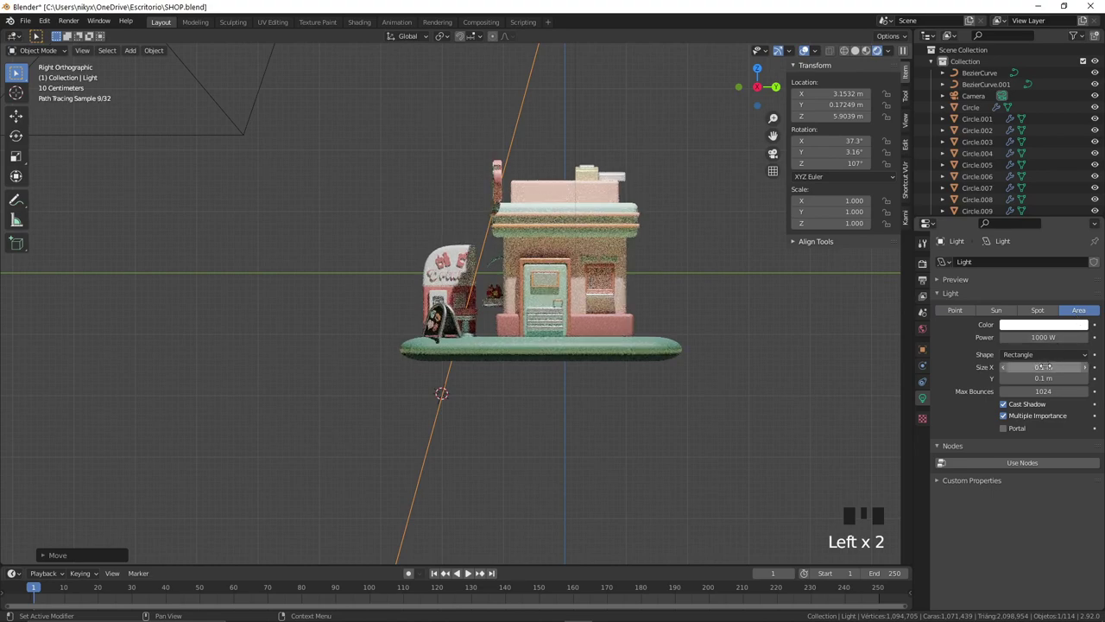
left_click_drag(1047, 357, 588, 310)
scroll("down", 3)
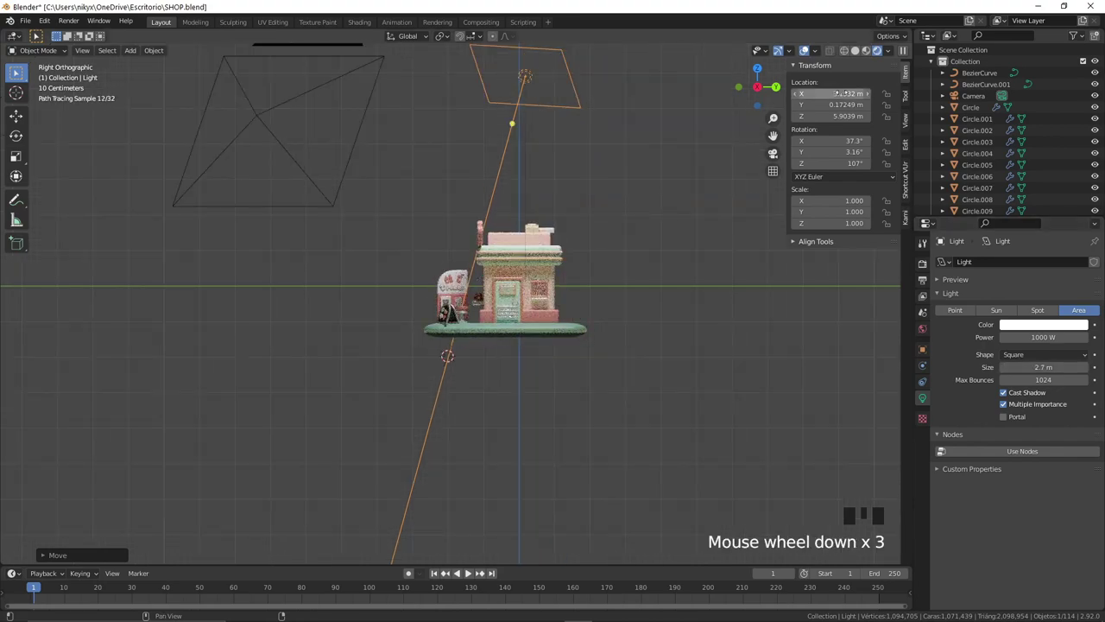
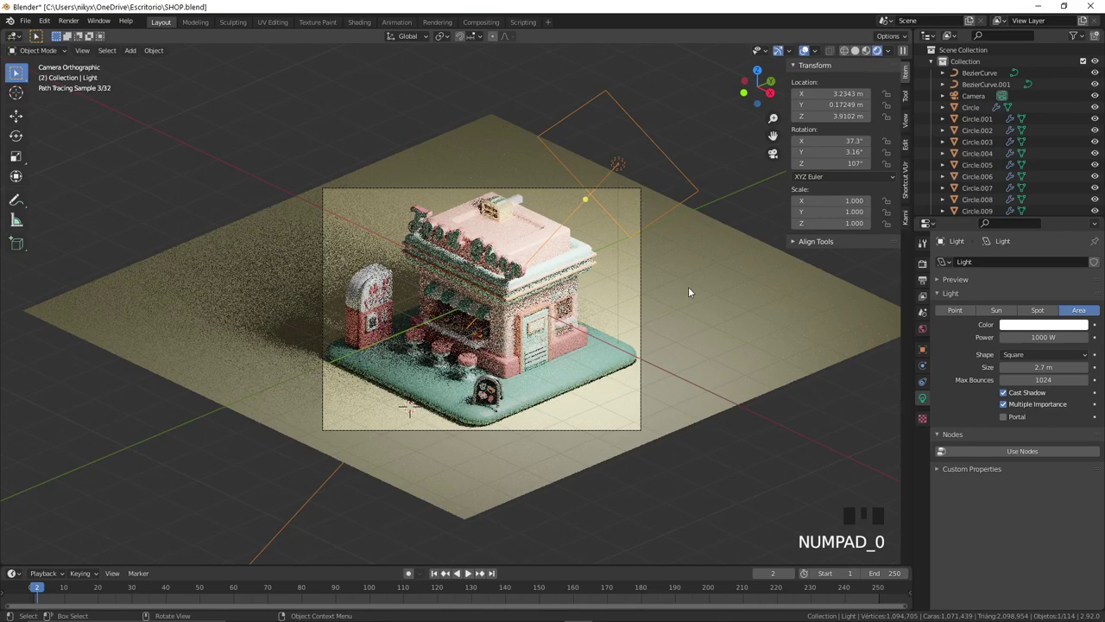
Step: Move and rotate the area light in top view to aim it at the shop
key("g")
key("r")
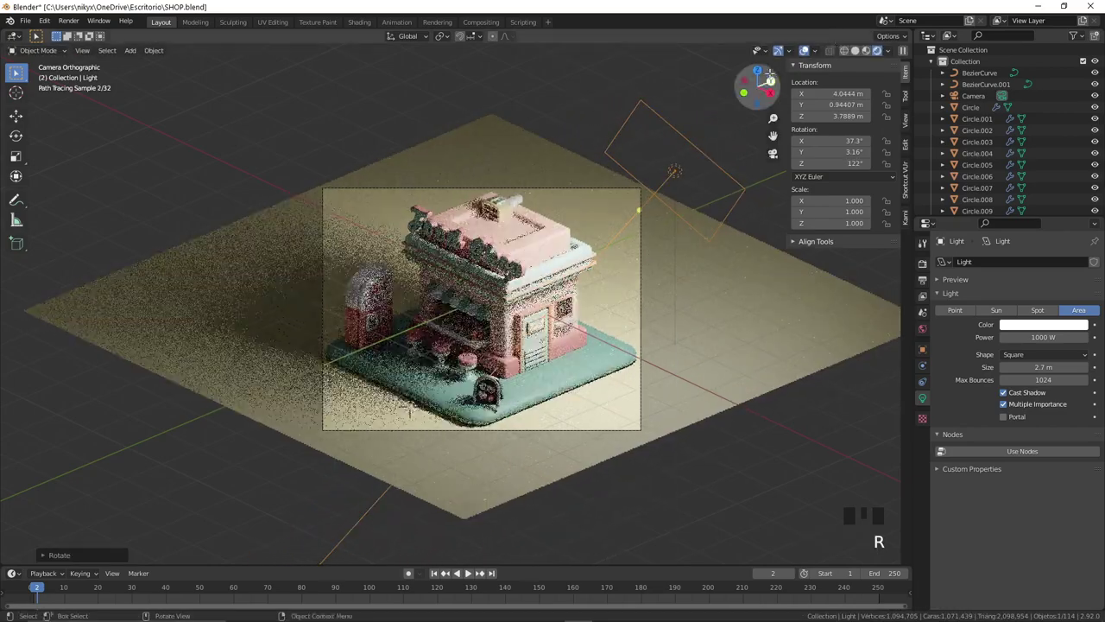
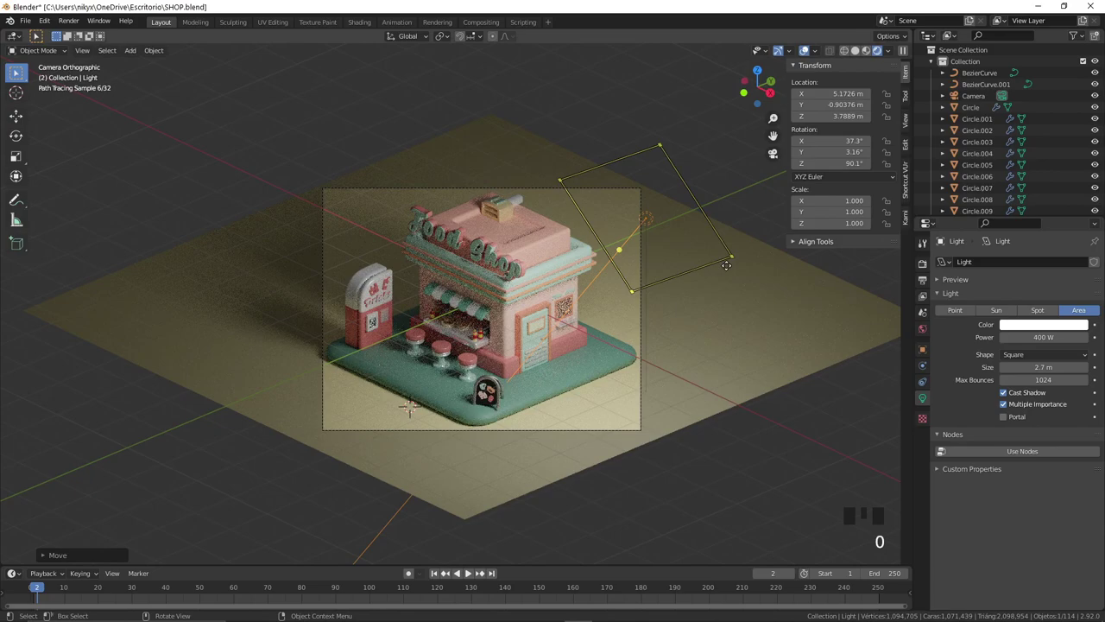
key("g")
key("g")
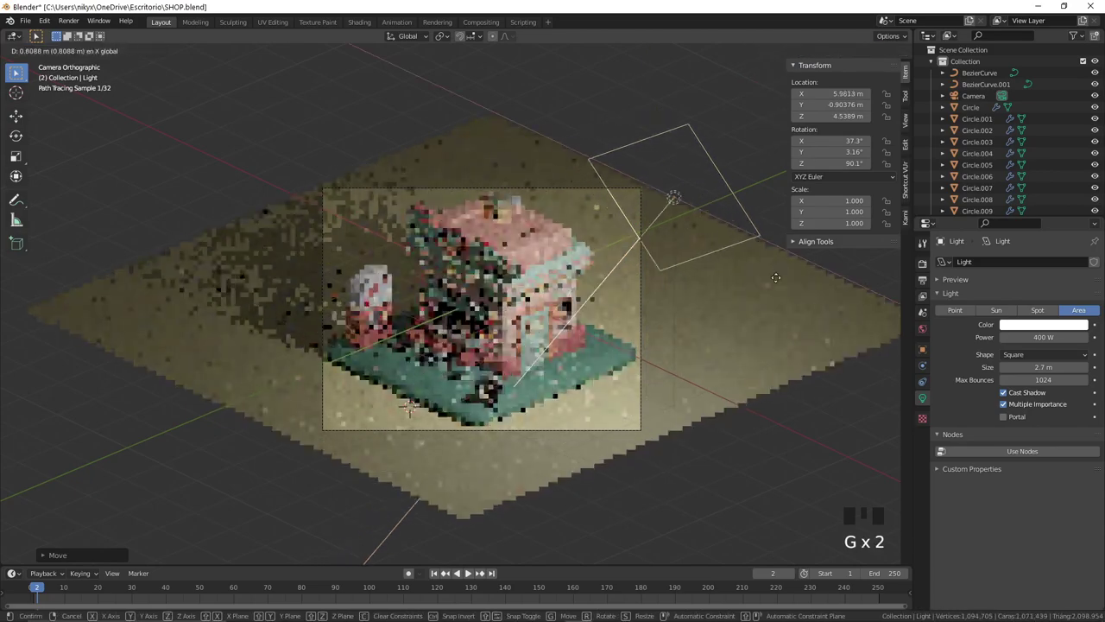
key("r")
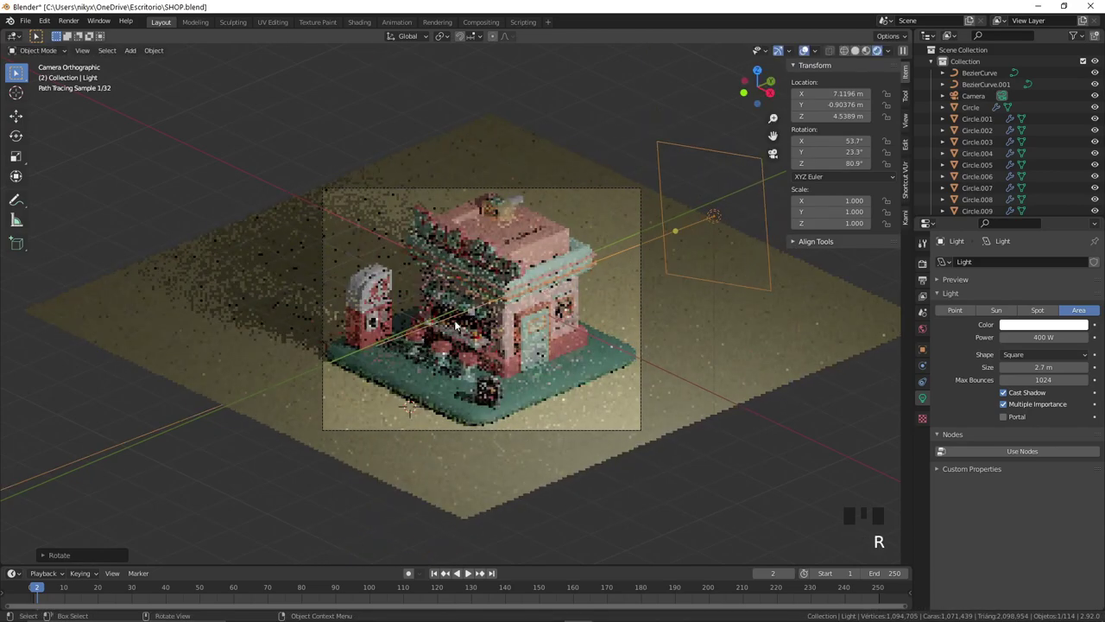
scroll("up", 3)
Step: Shift the light along the X axis and check its angle through the camera view
key("ctrl+c")
key("ctrl+v")
key("g")
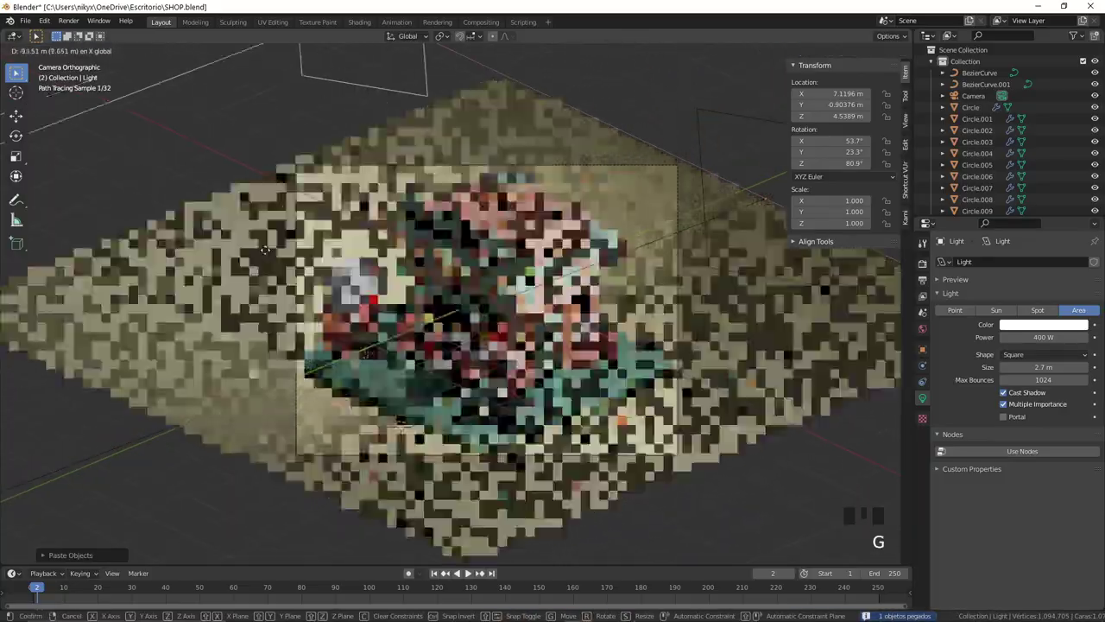
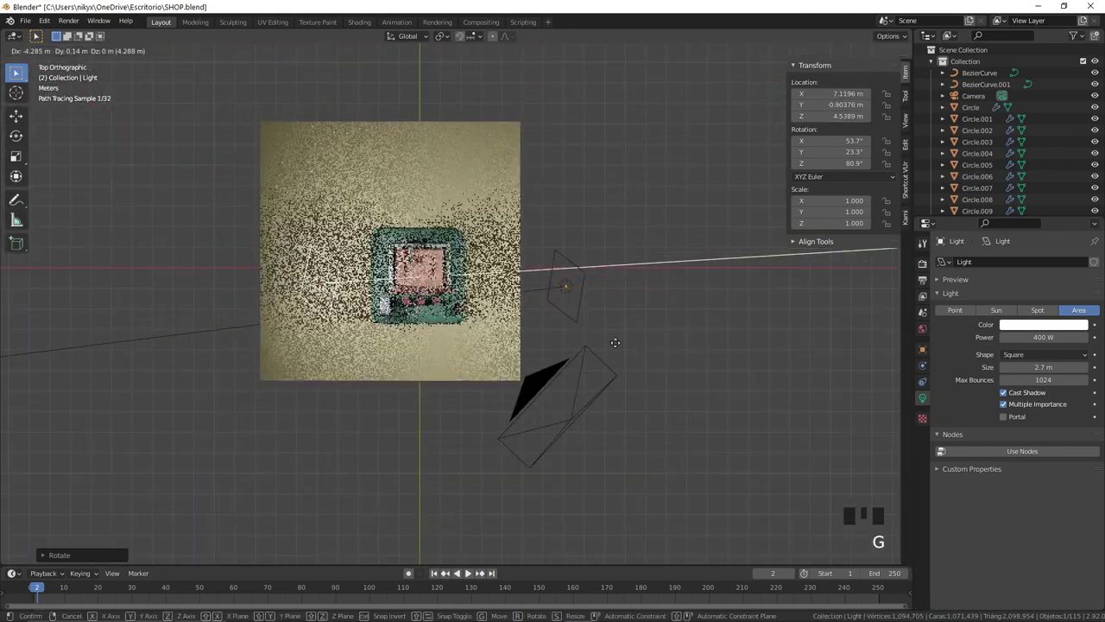
key("KP_0")
key("g")
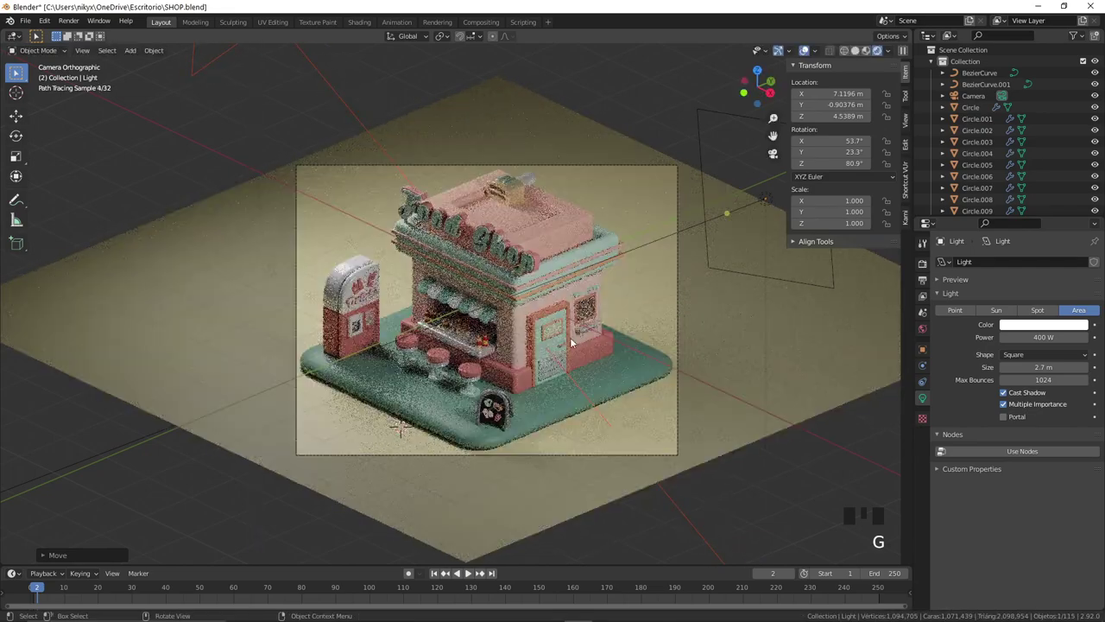
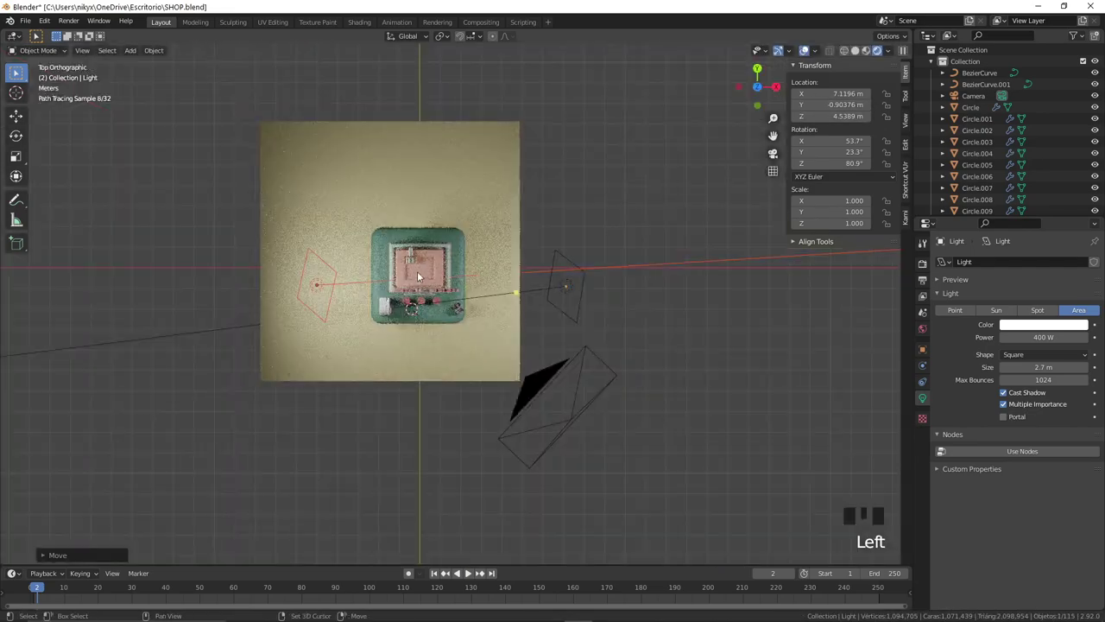
Step: Add a 100 W area light at the shop and raise it high above in side view
right_click(422, 277)
key("shift+a")
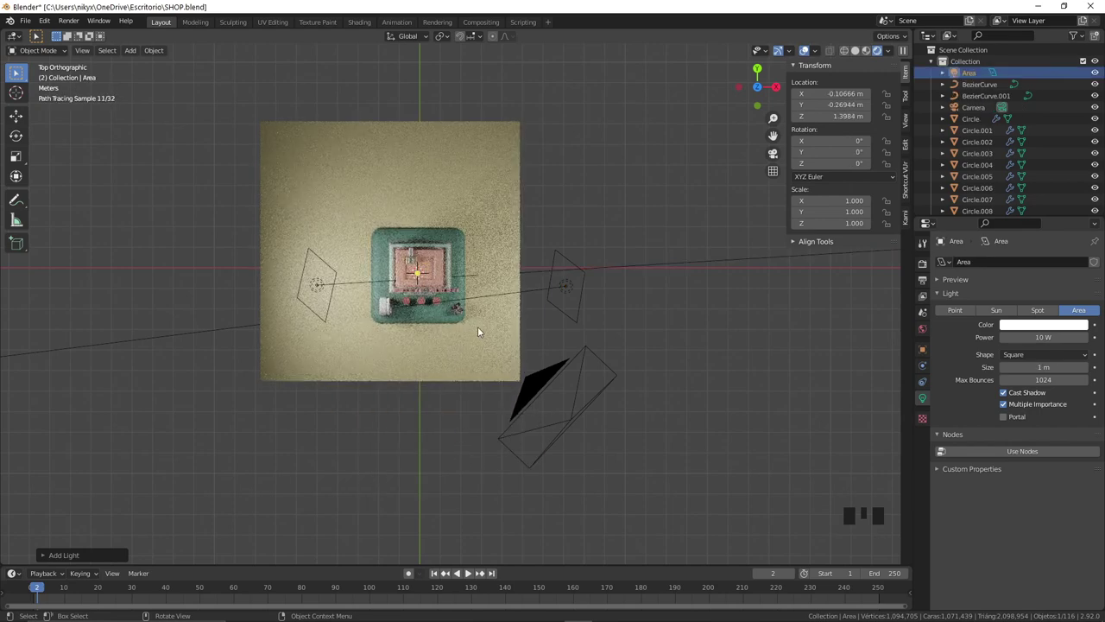
key("KP_3")
key("g")
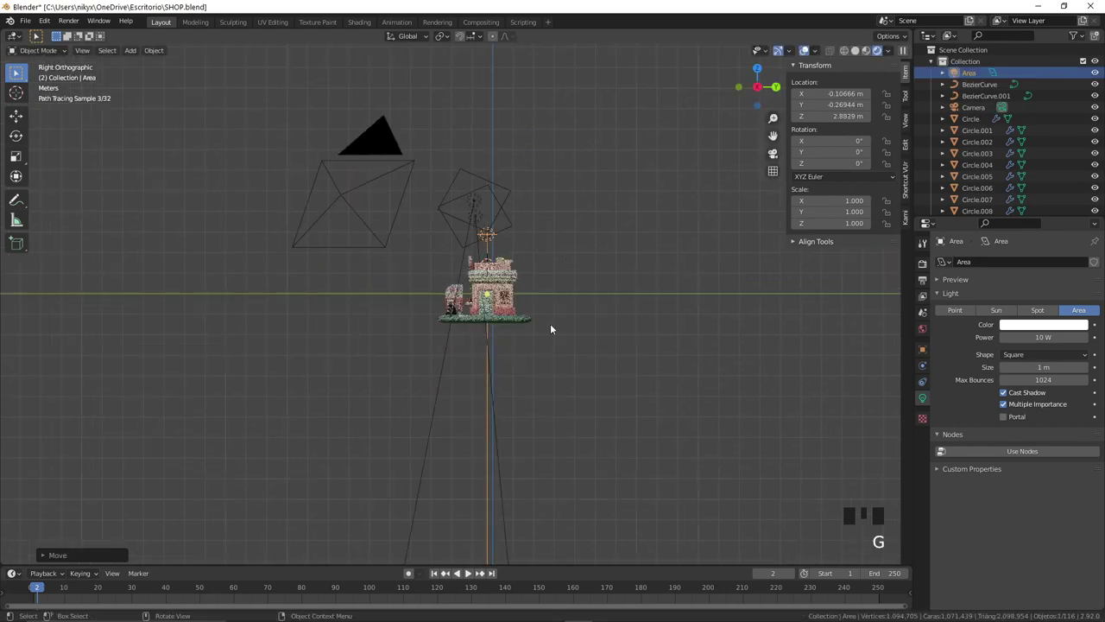
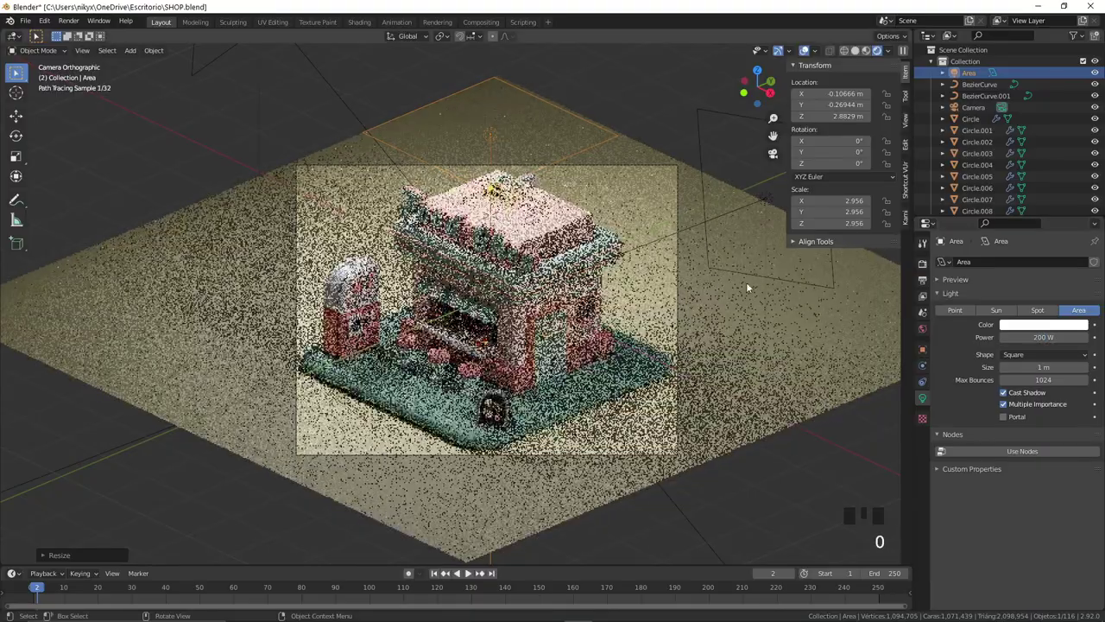
key("g")
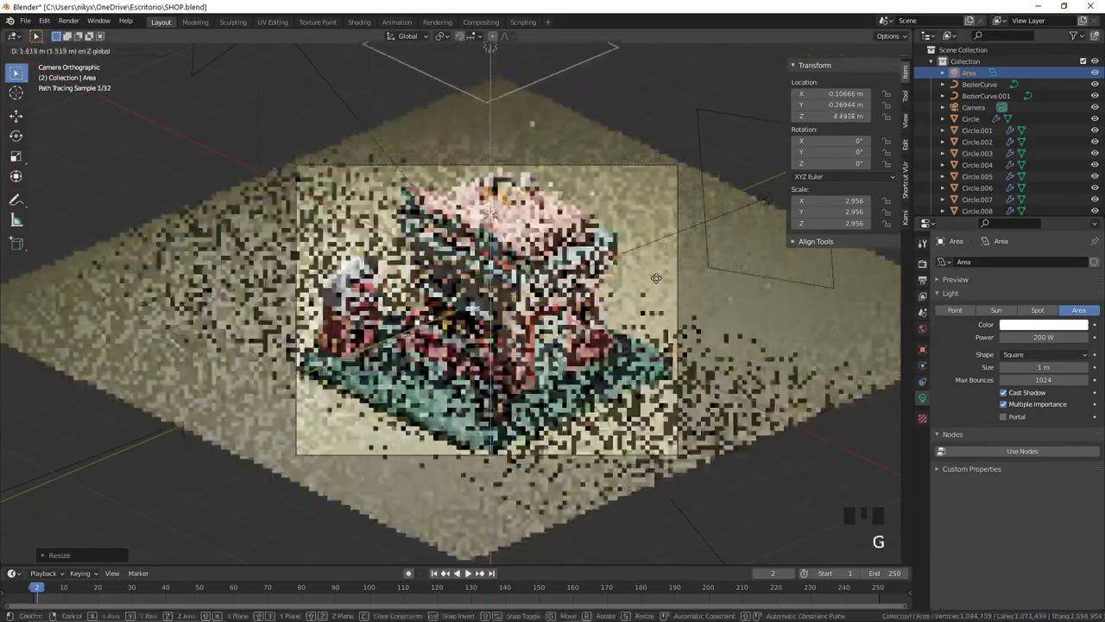
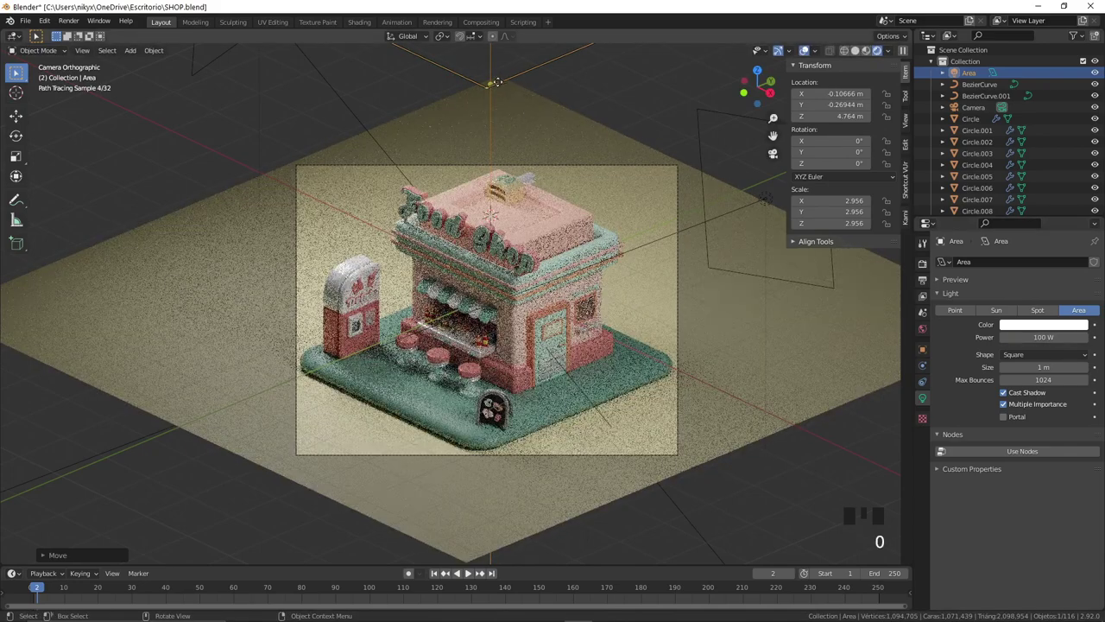
Step: Duplicate the area light and move the copy off to the side
key("ctrl+c")
key("ctrl+v")
key("g")
key("g")
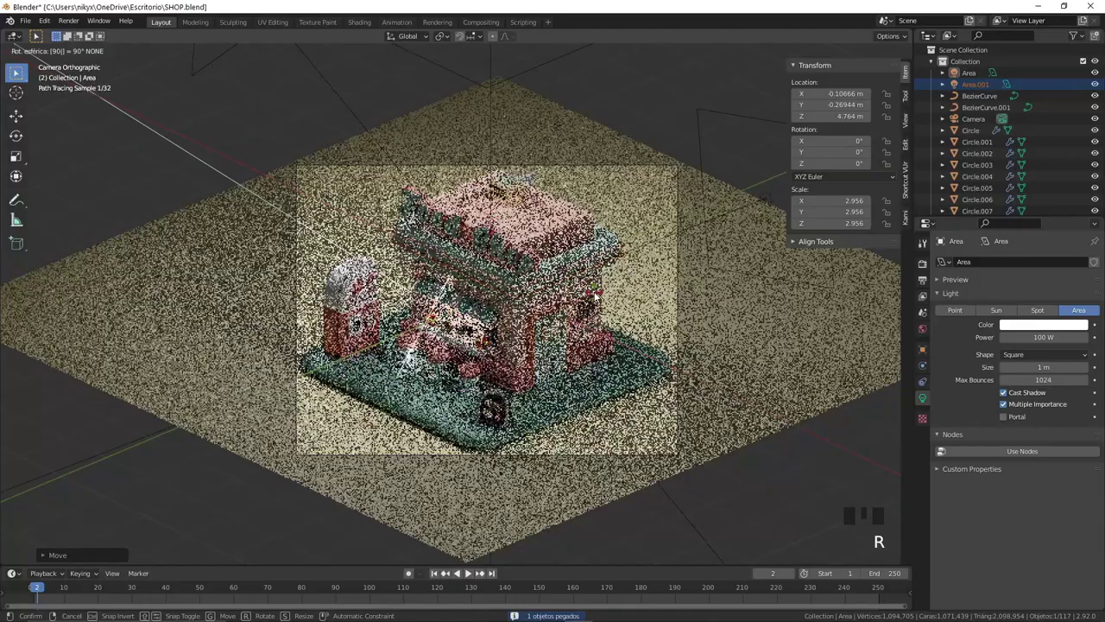
key("ctrl+z")
scroll("down", 3)
Step: Rotate the duplicate light toward the shop and resize it
key("g")
key("r")
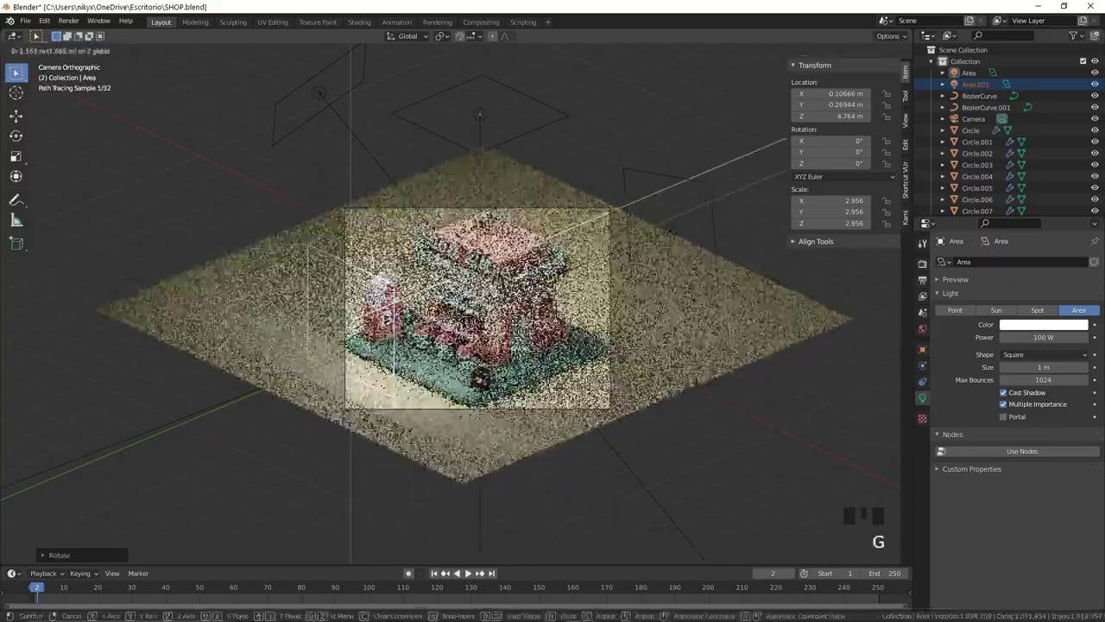
key("g")
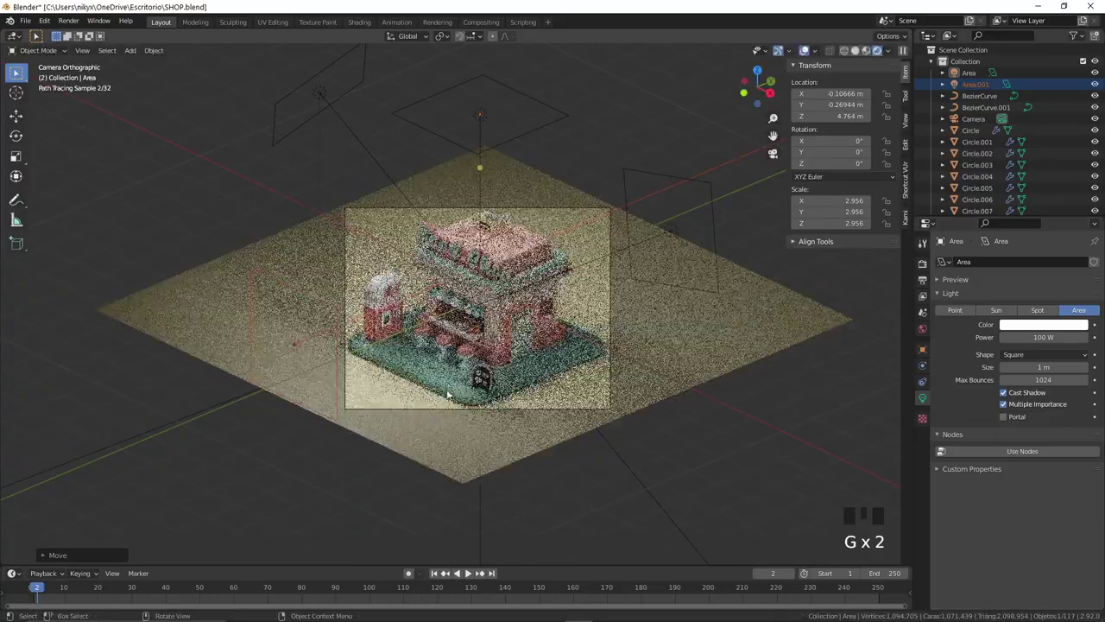
key("s")
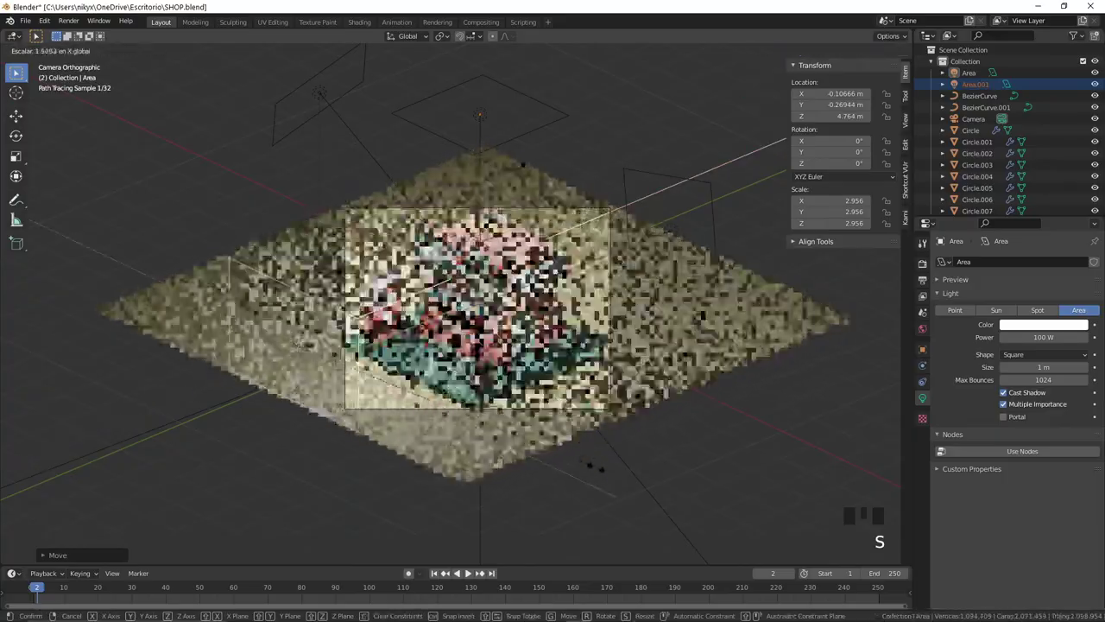
scroll("up", 3)
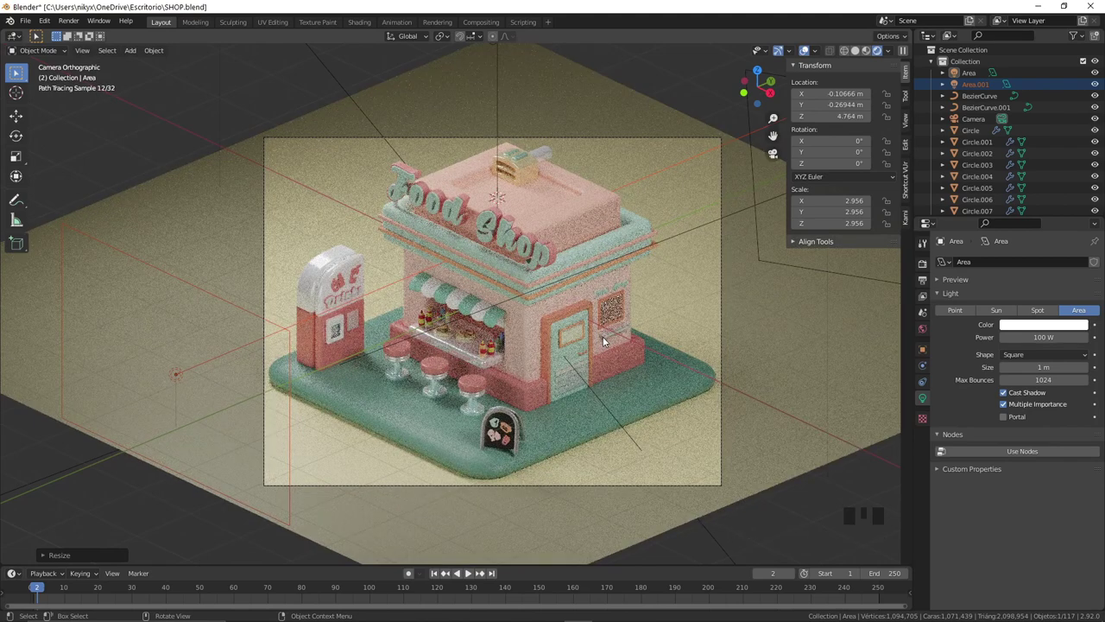
scroll("down", 3)
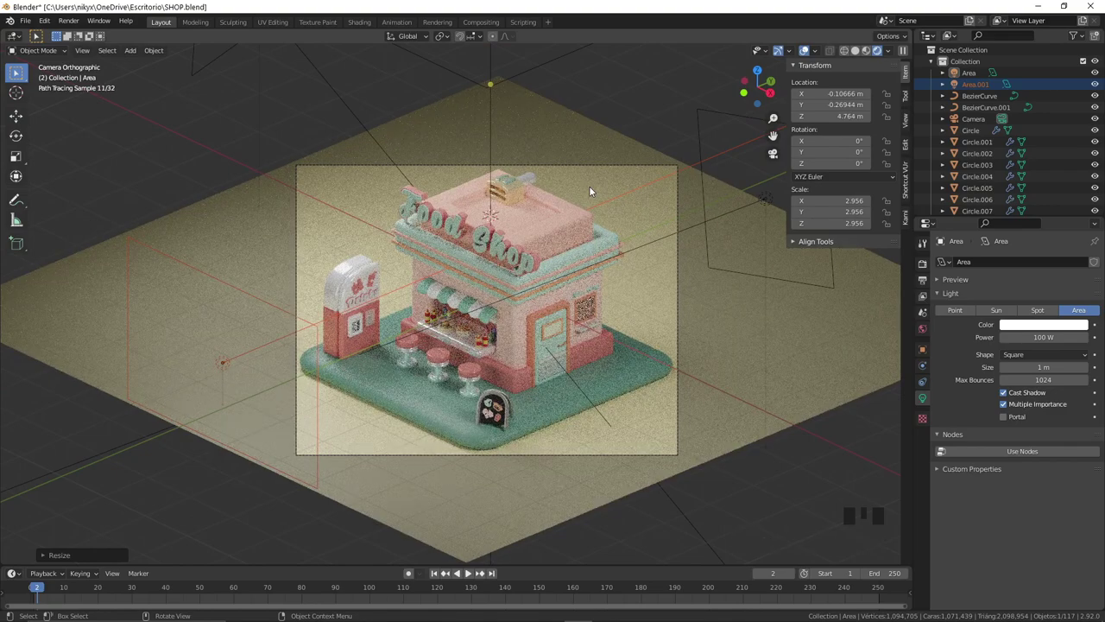
scroll("up", 3)
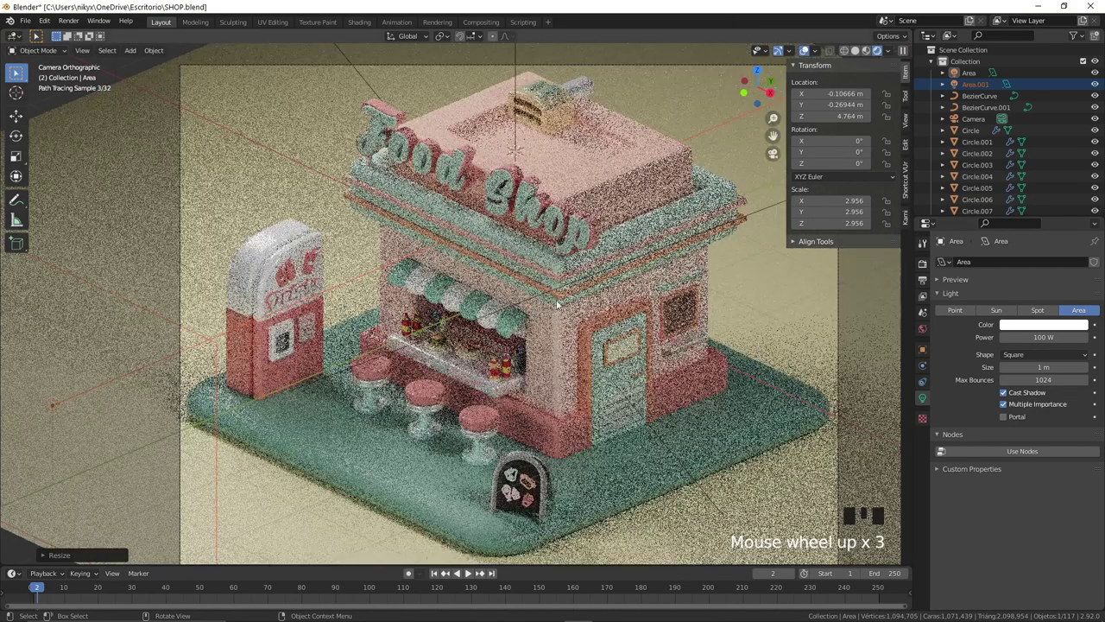
Step: Add a point light at the 3D cursor near the shop centre and position it vertically
right_click(477, 339)
key("shift+a")
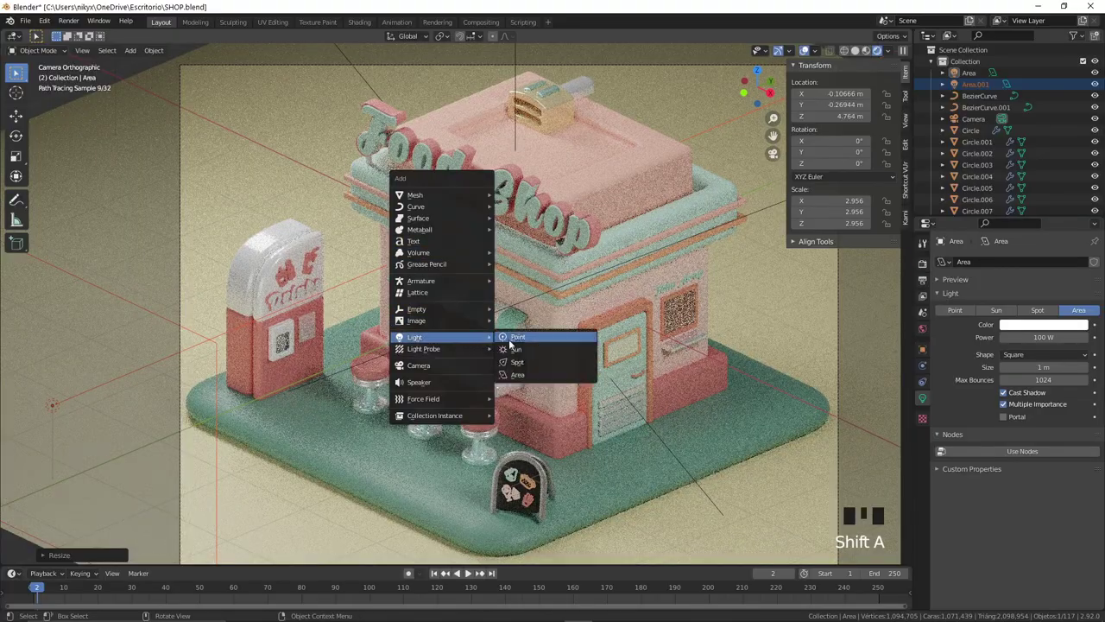
key("g")
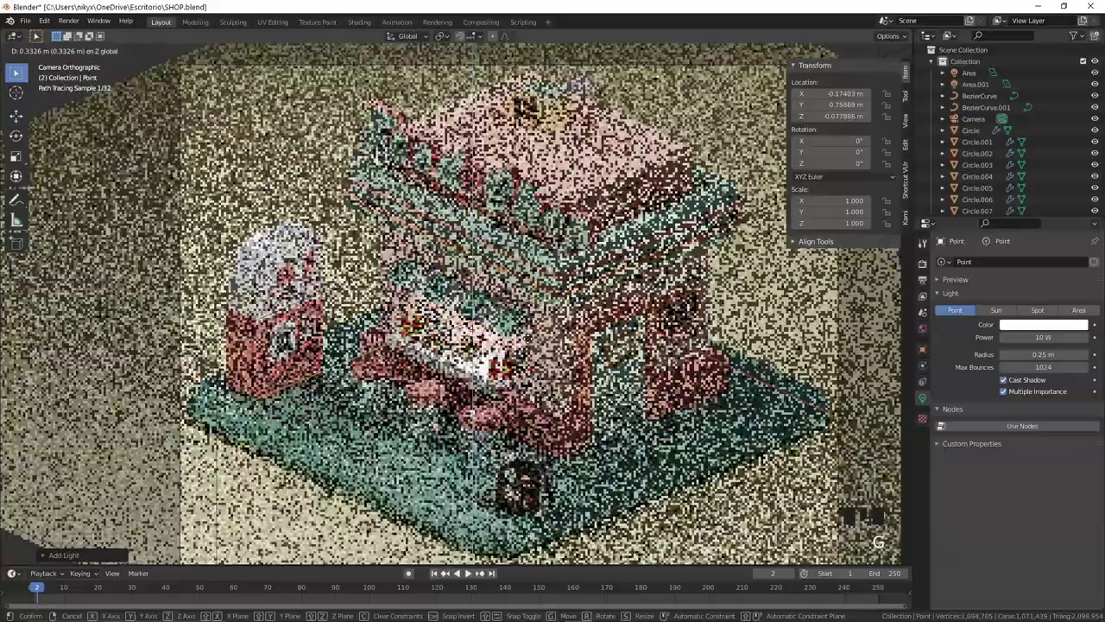
key("g")
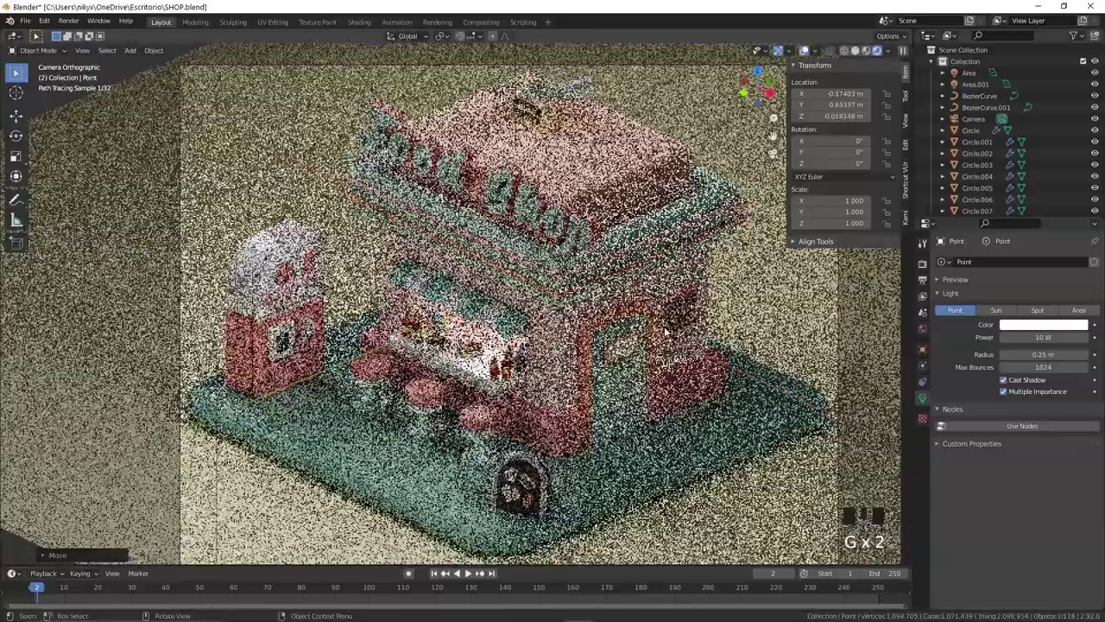
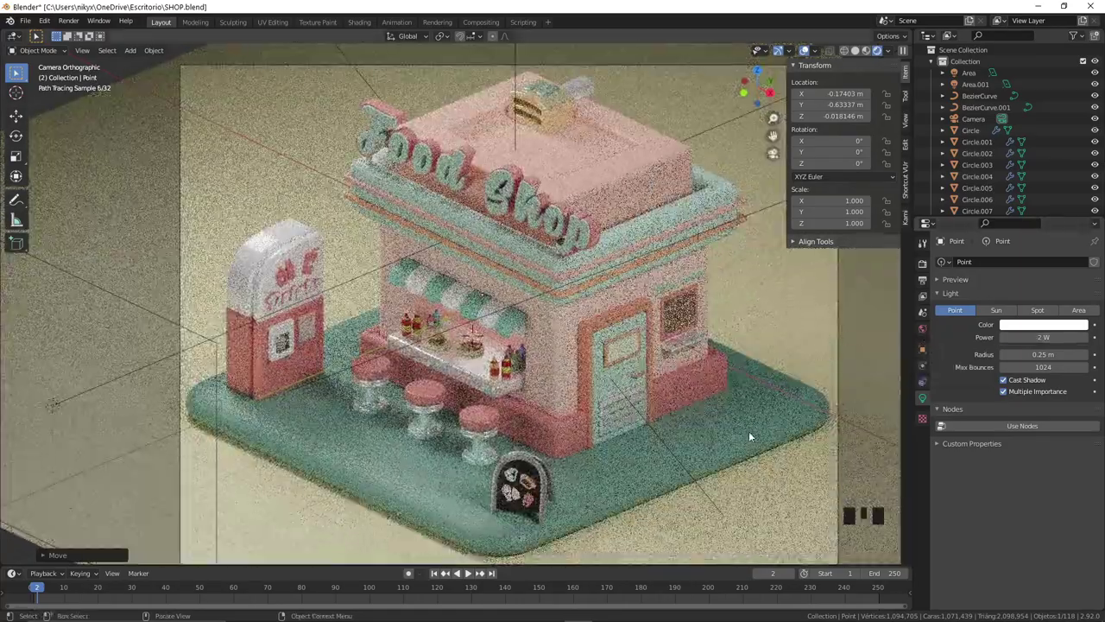
Step: Set the point light's power to 2 W and nudge it sideways into place, checking in camera view
left_click(775, 135)
scroll("up", 3)
left_click_drag(400, 305, 580, 360)
key("g")
key("KP_0")
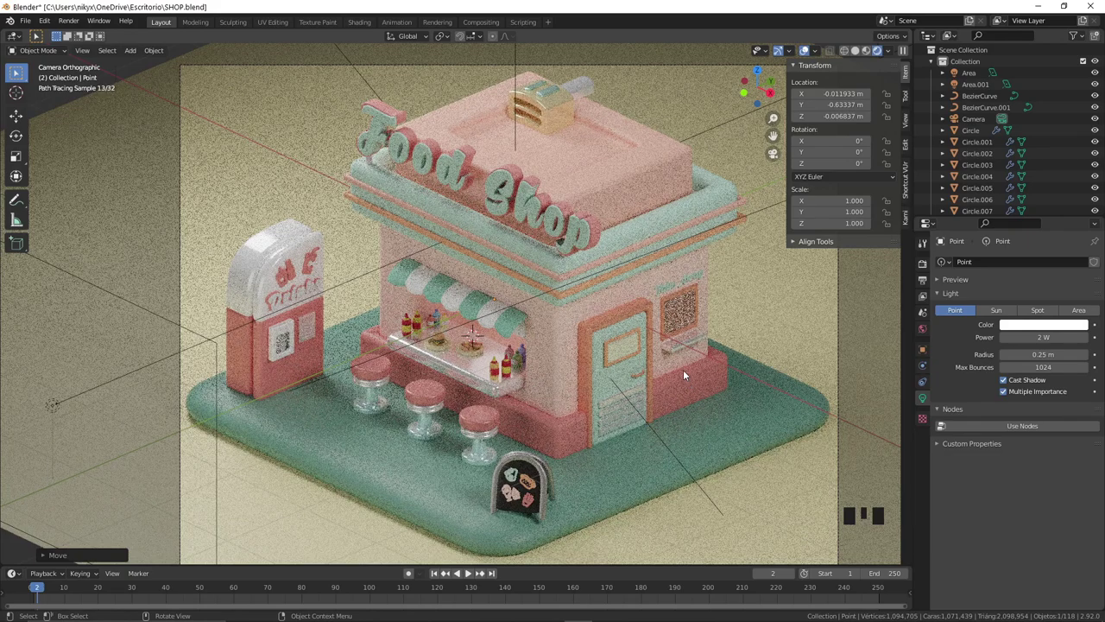
scroll("down", 3)
scroll("down", 3)
Step: Scale up the overhead area light evenly to cover the whole diorama
left_click(501, 120)
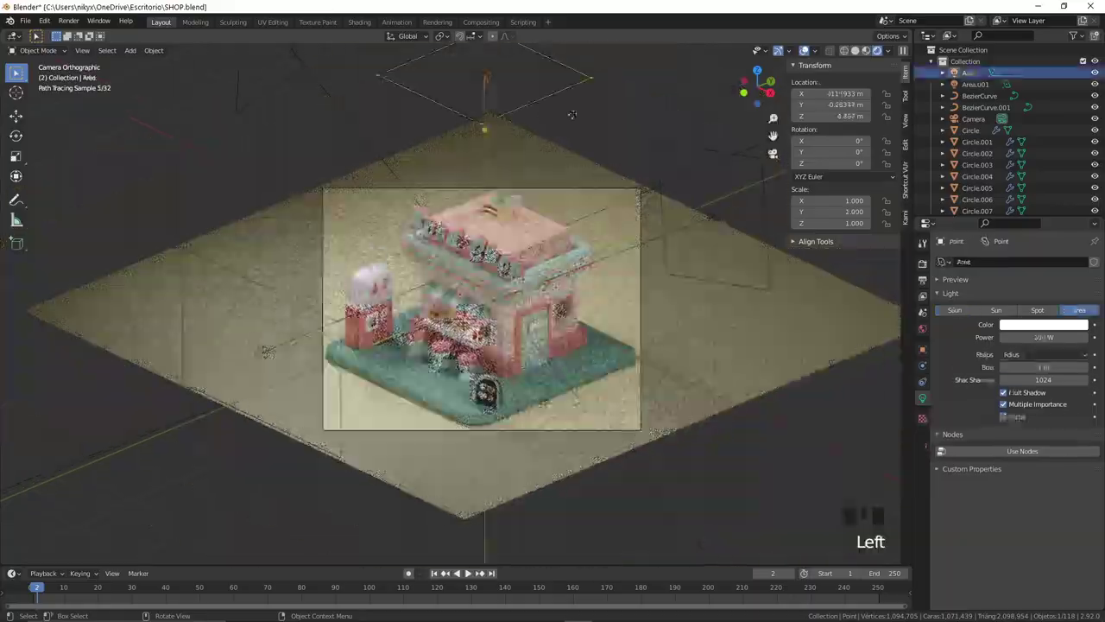
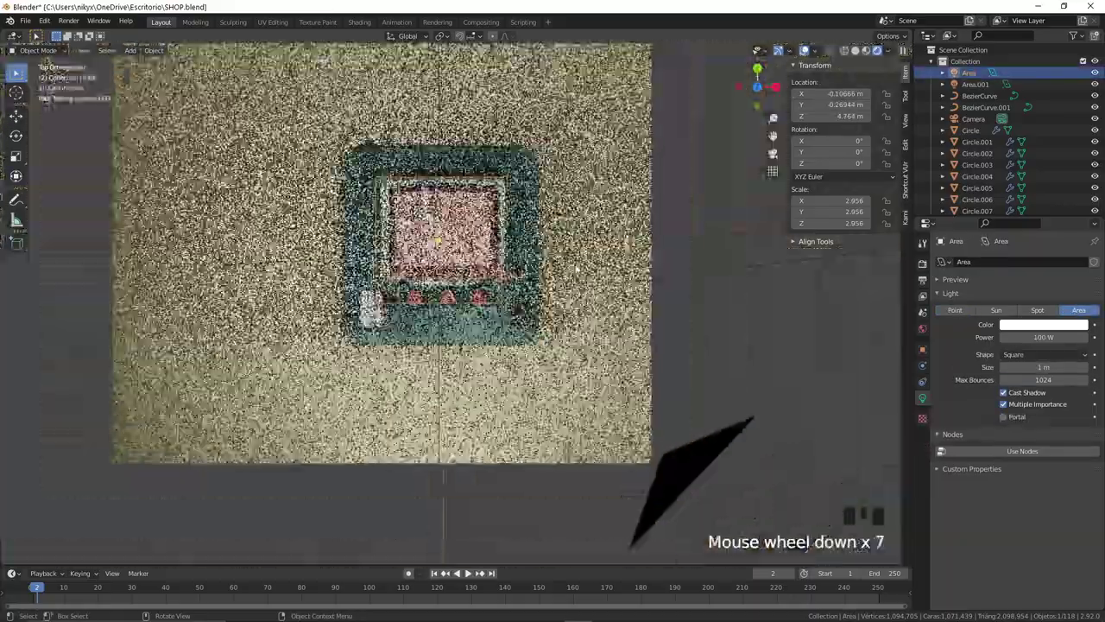
key("s")
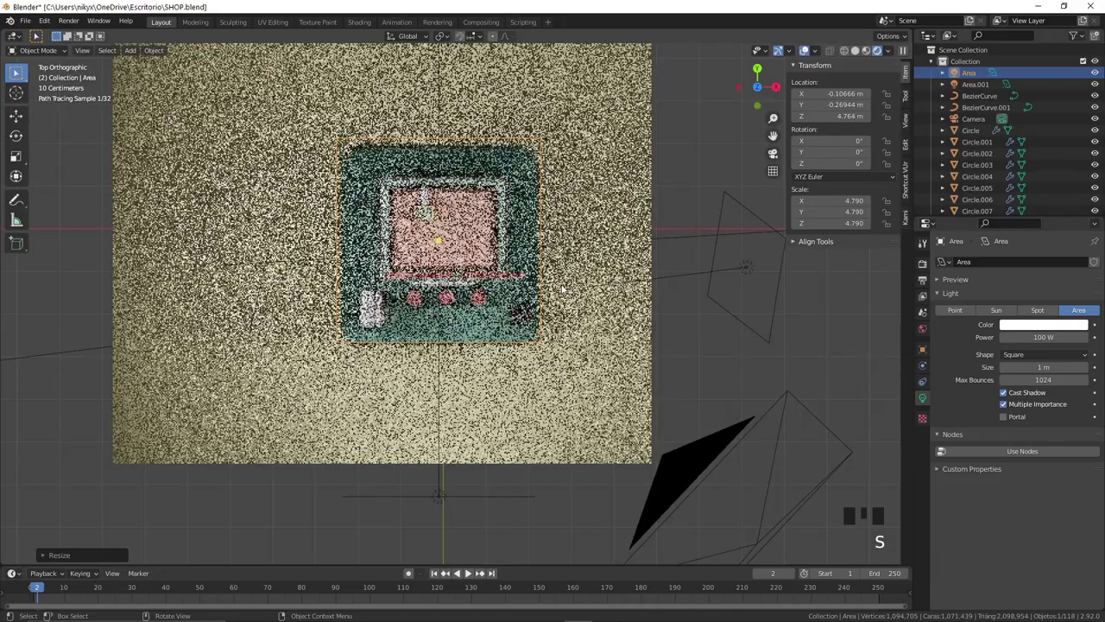